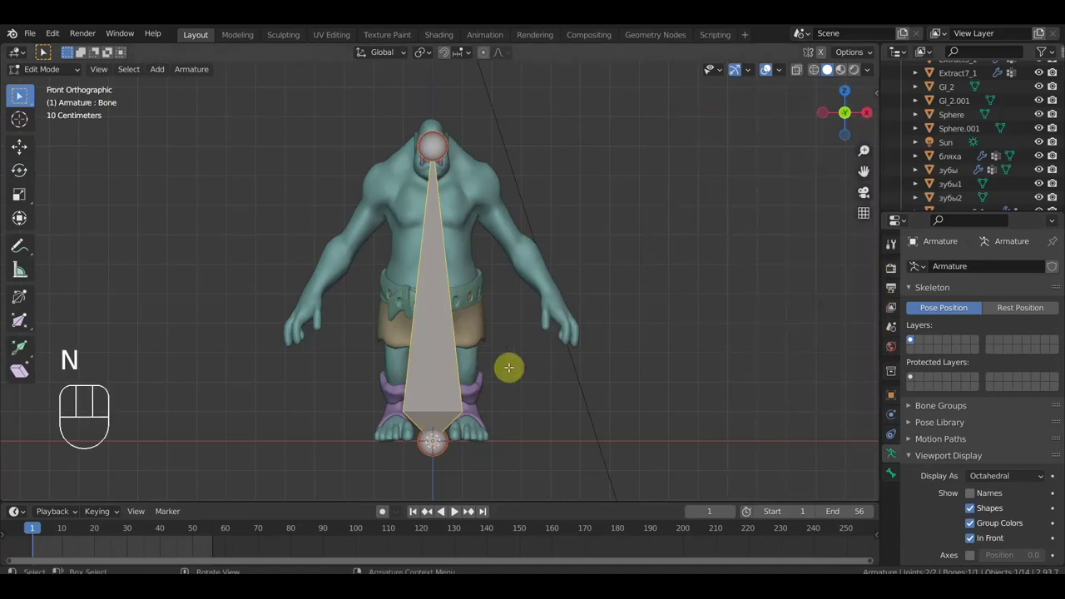
Step: Scale the oversized first bone down to a short bone at the ogre's hips
key(s)
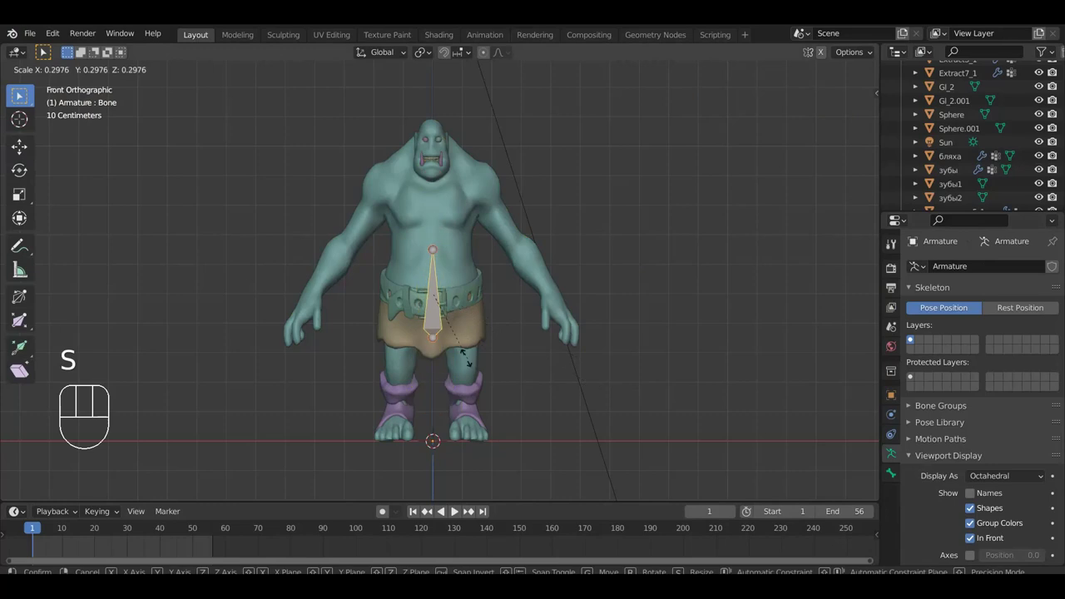
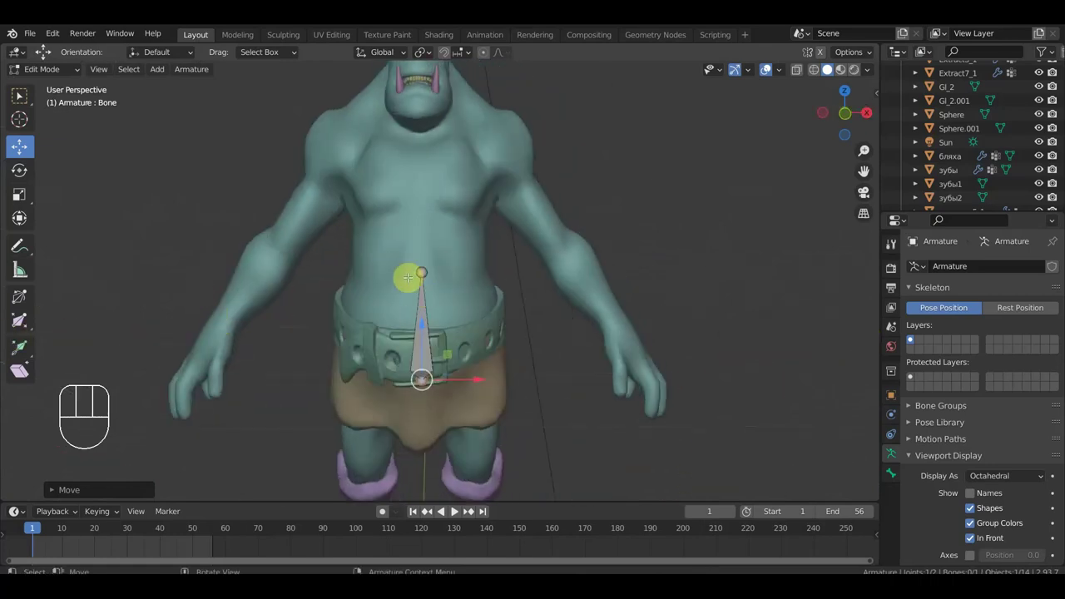
Step: From front view, extrude a new spine bone upward from the hip bone's tip
key(KP_1)
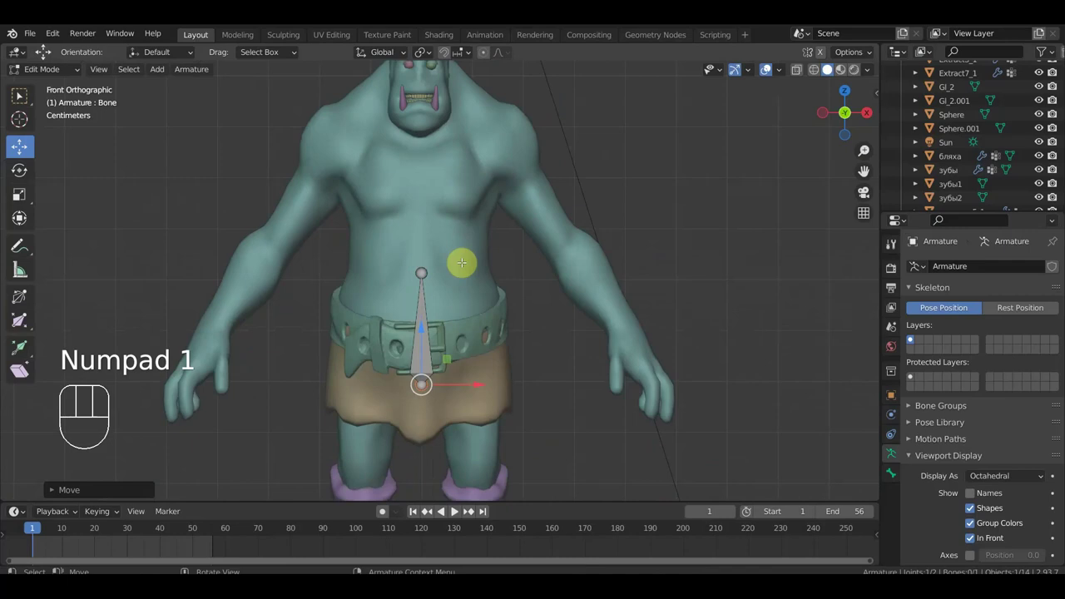
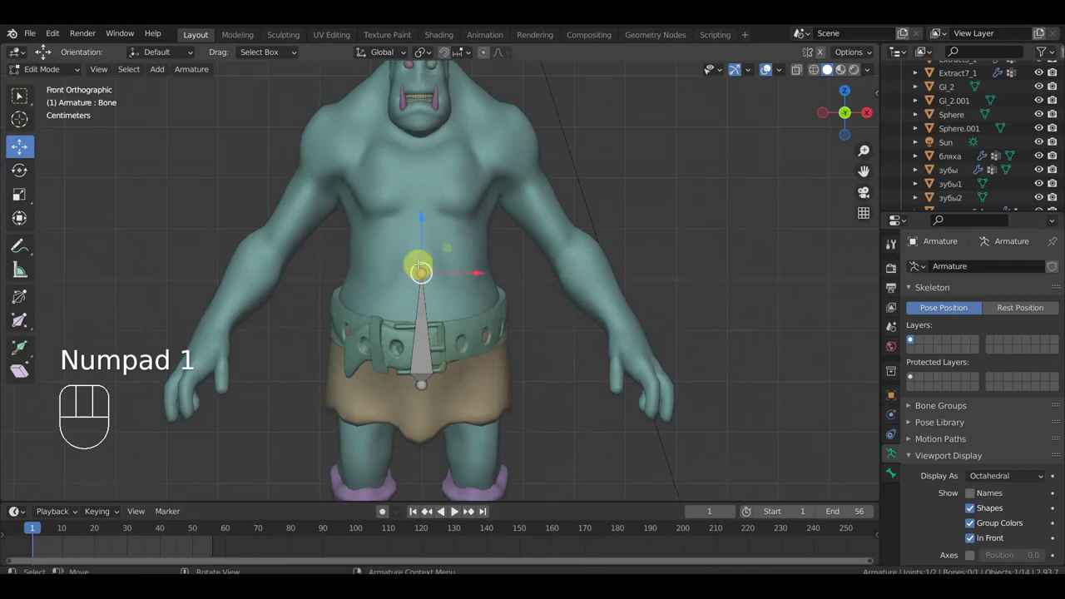
key(e)
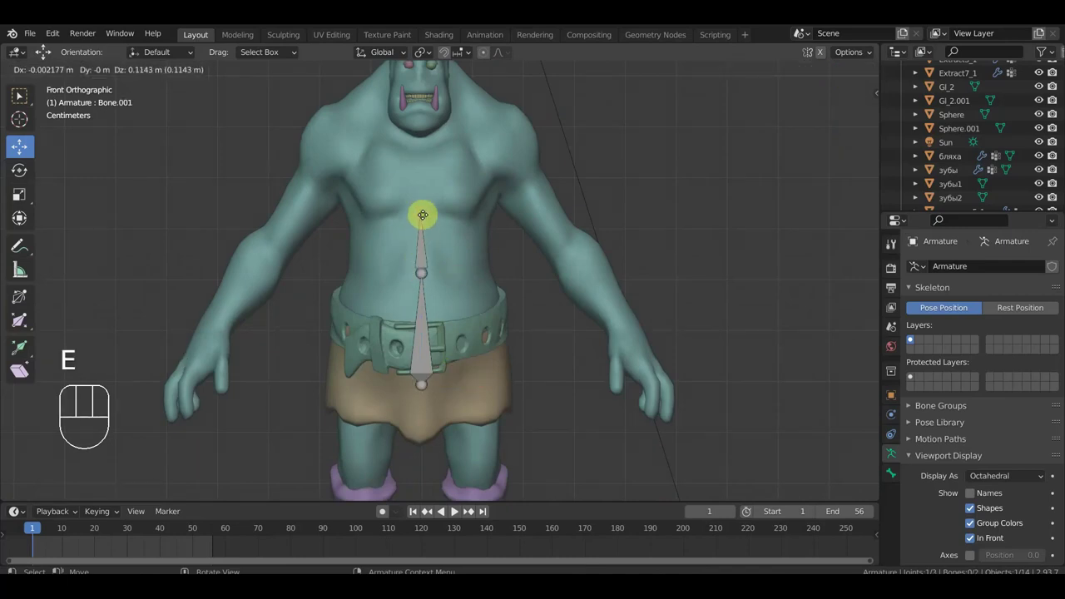
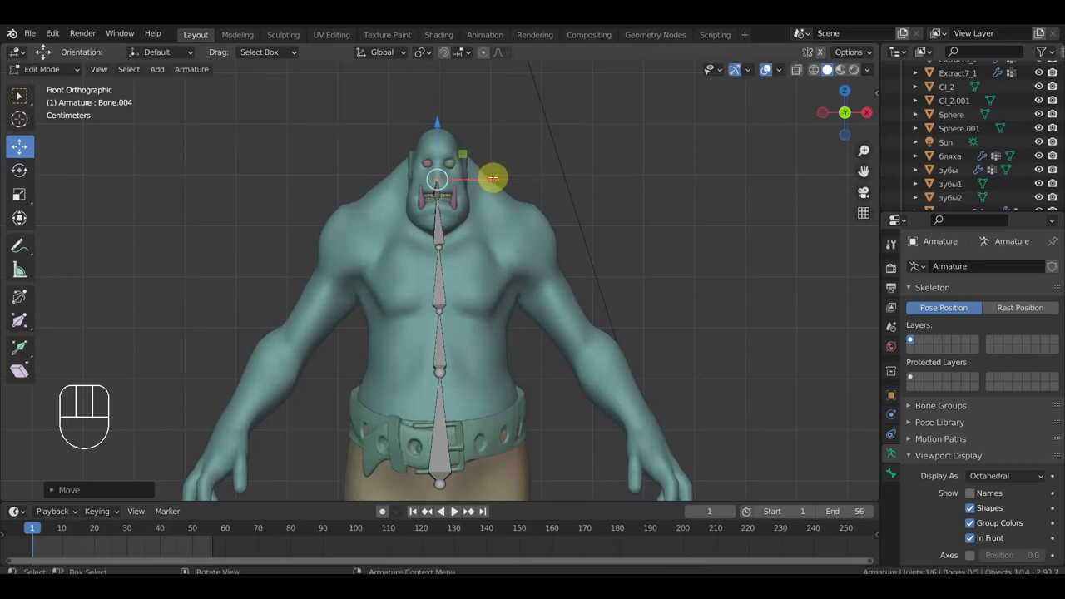
Step: From side view, extrude a bone from the spine up to the top of the head
key(KP_3)
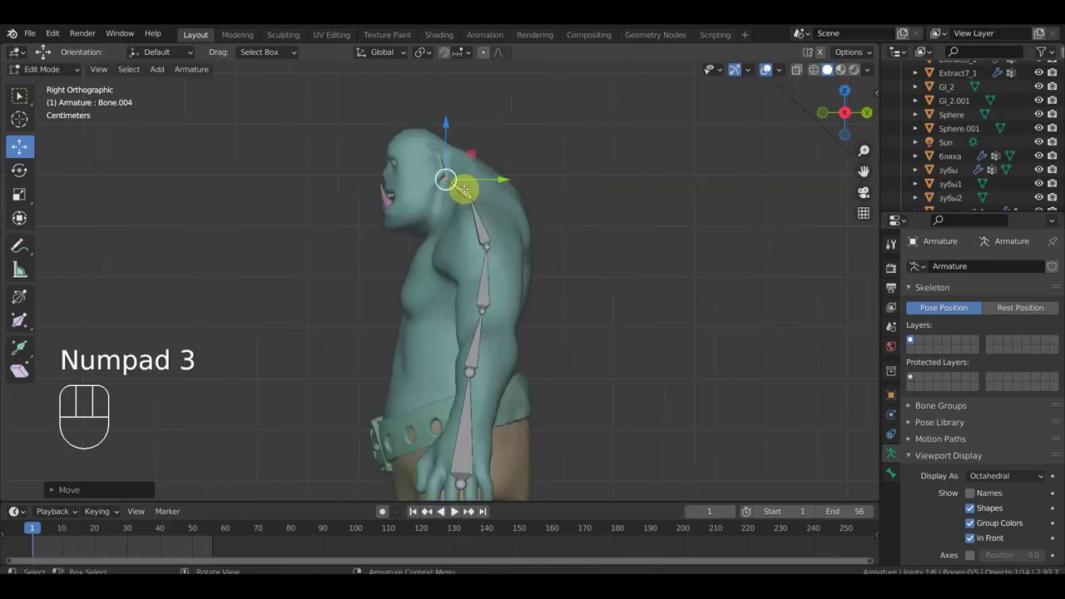
key(e)
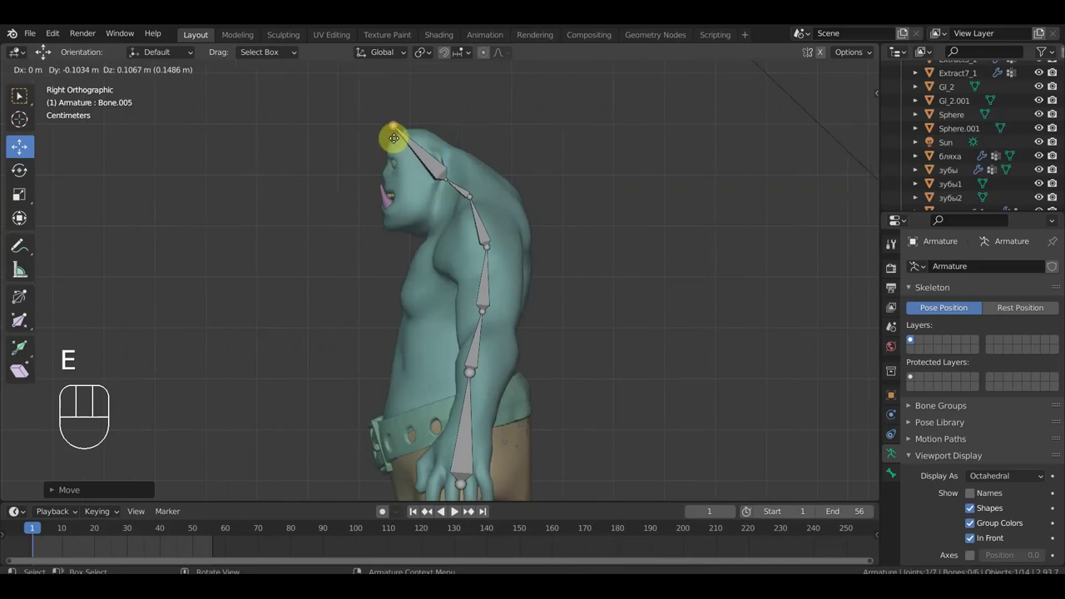
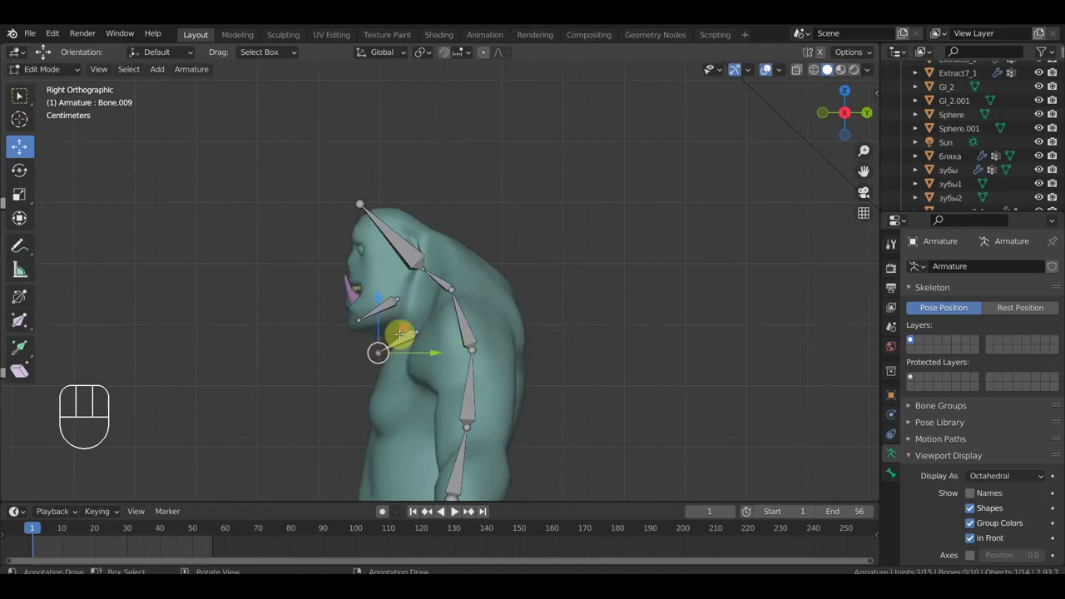
Step: Rotate the new face bone and parent the head bones to the chain with Keep Offset
key(r)
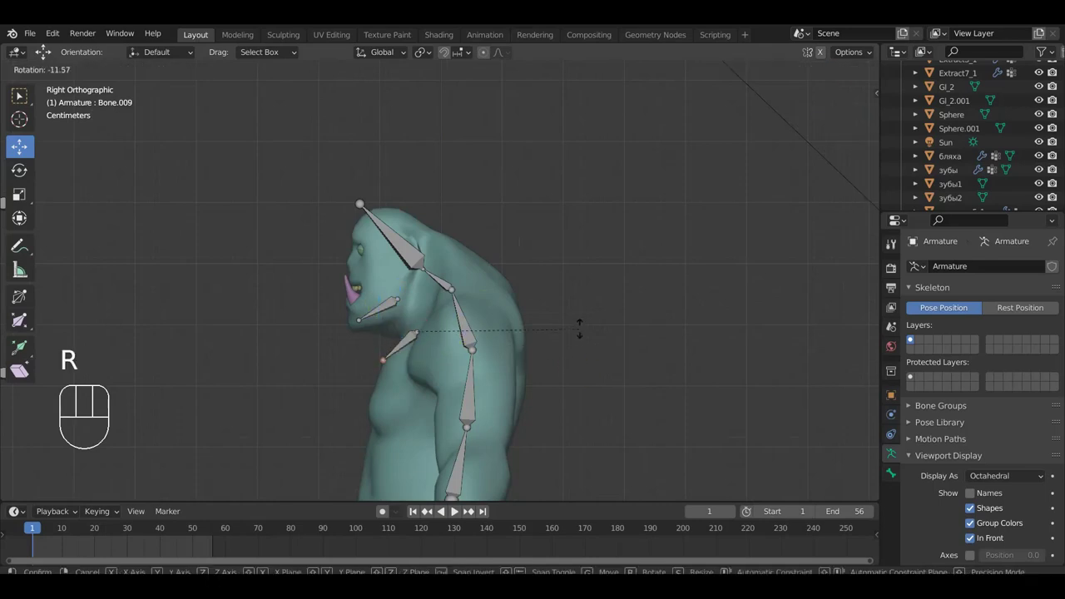
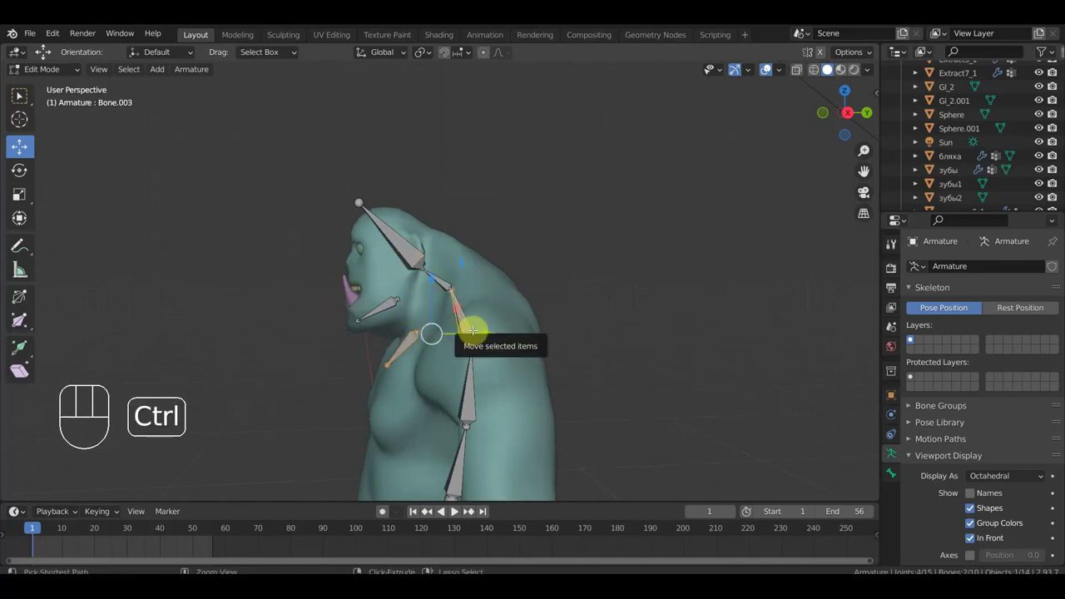
key(ctrl+p)
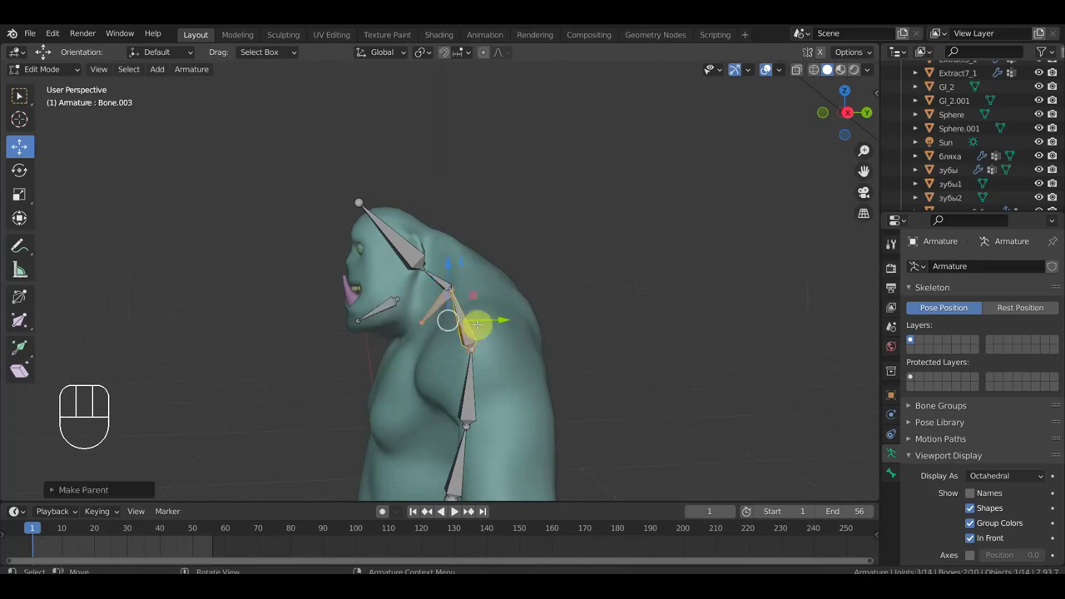
key(ctrl+z)
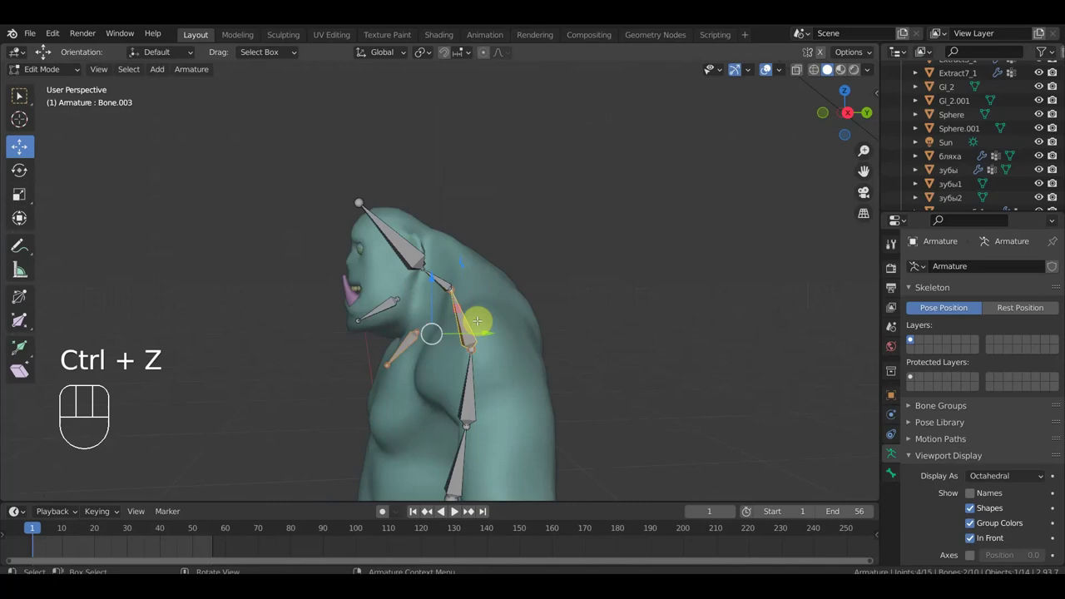
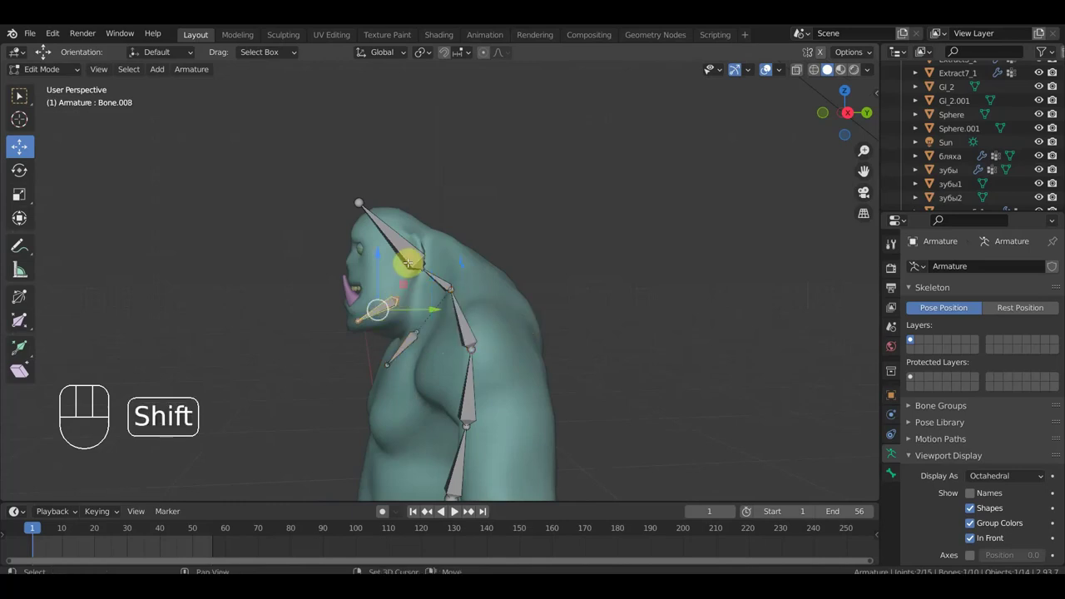
key(KP_3)
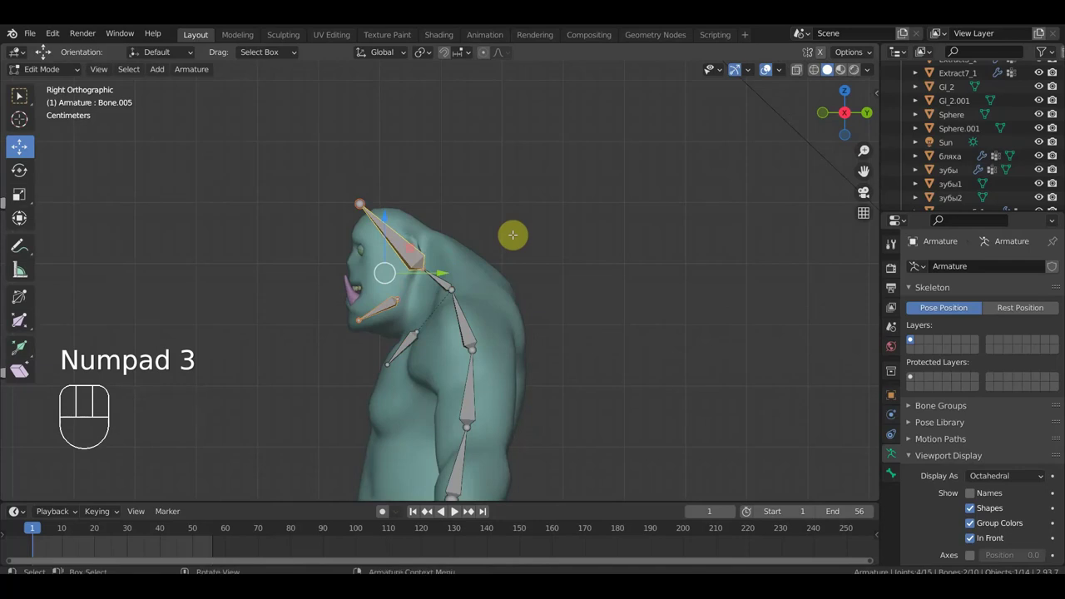
key(ctrl+p)
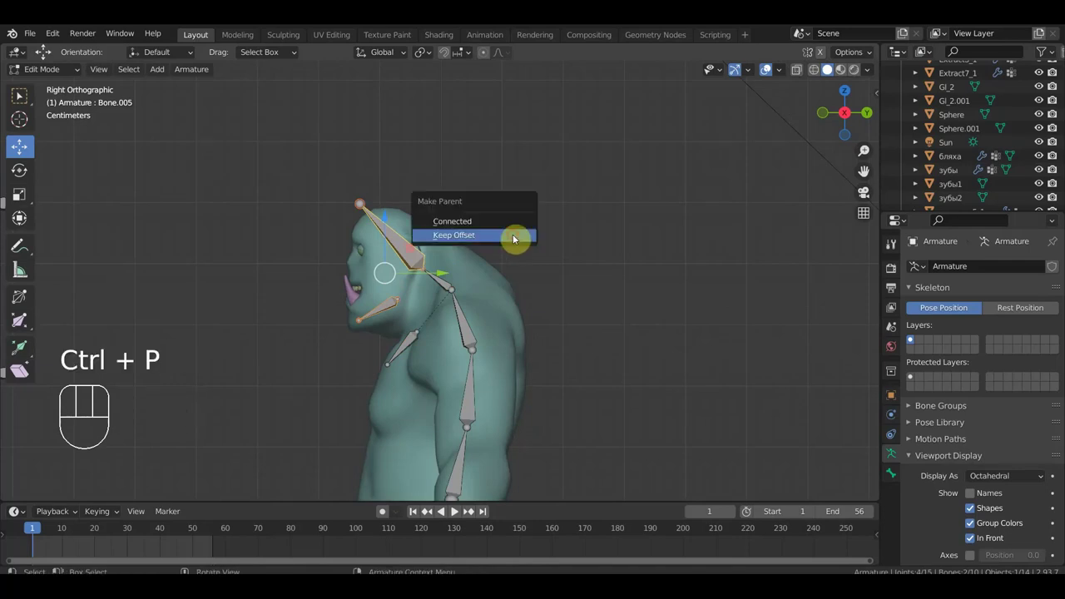
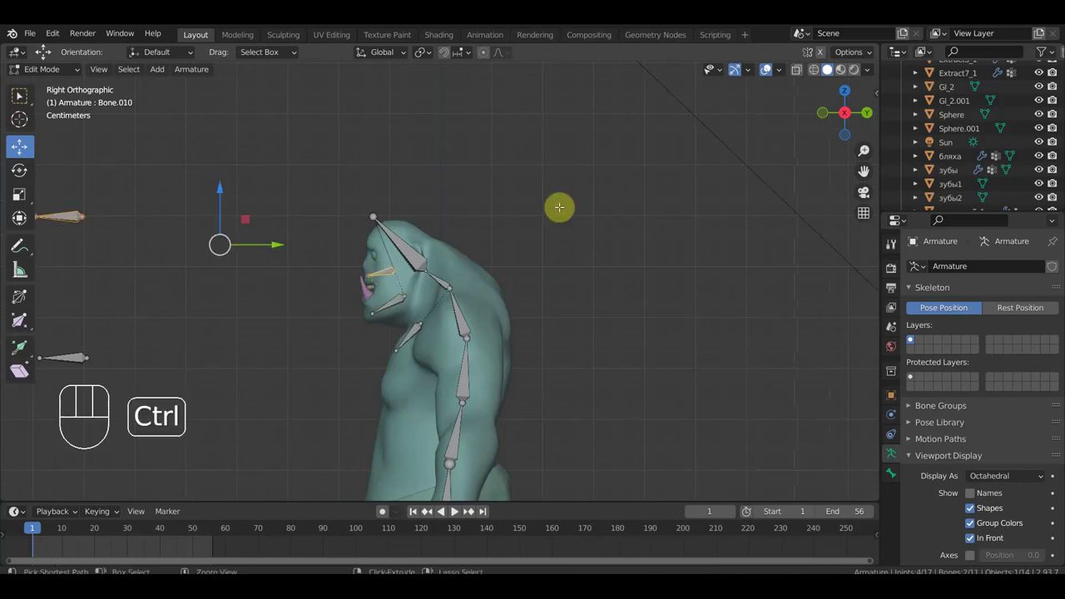
key(ctrl+p)
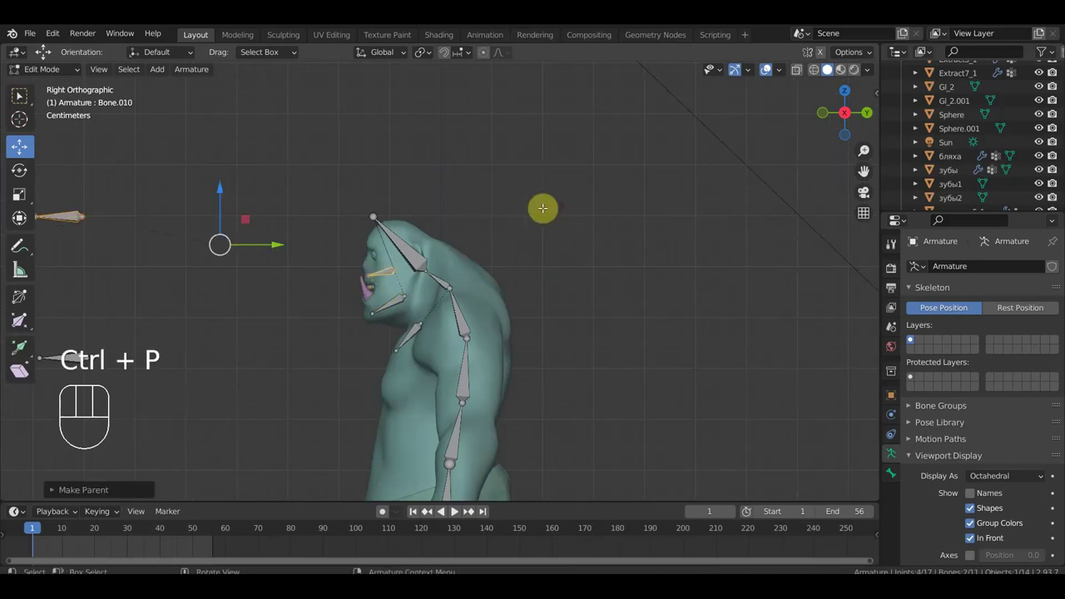
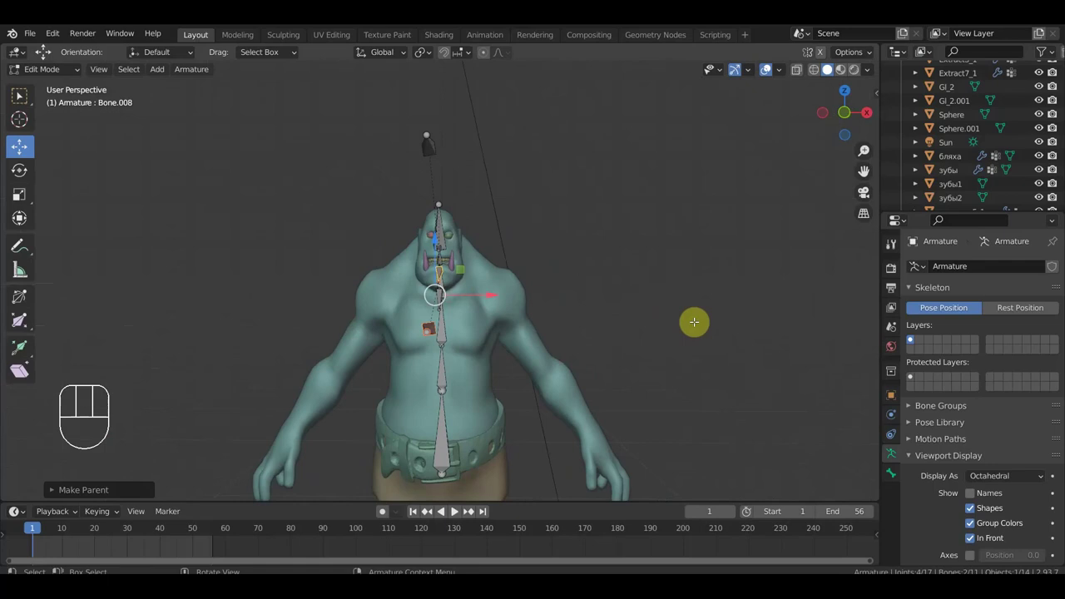
key(KP_1)
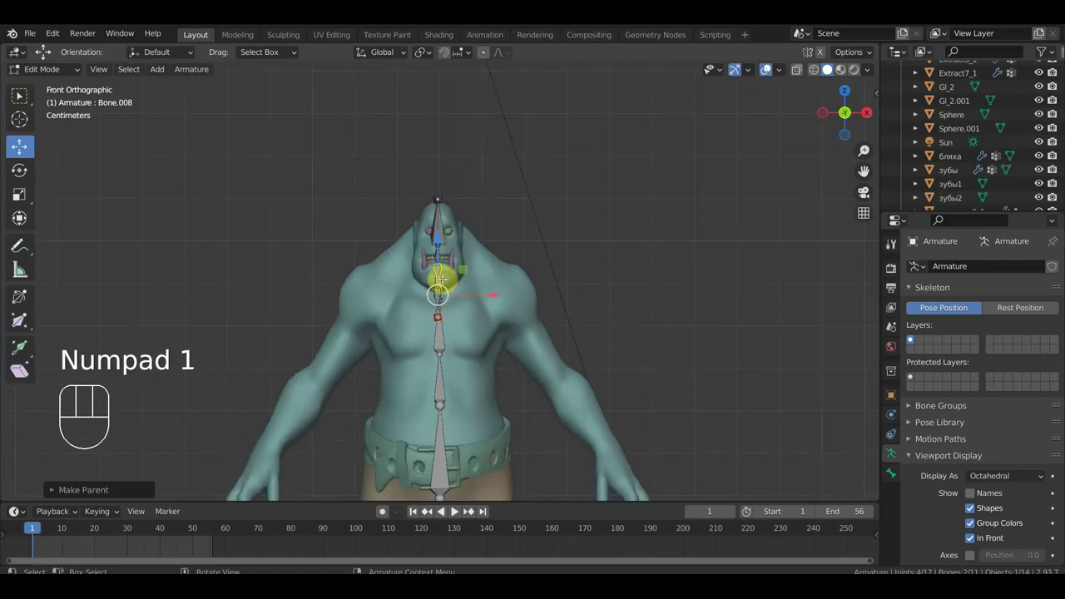
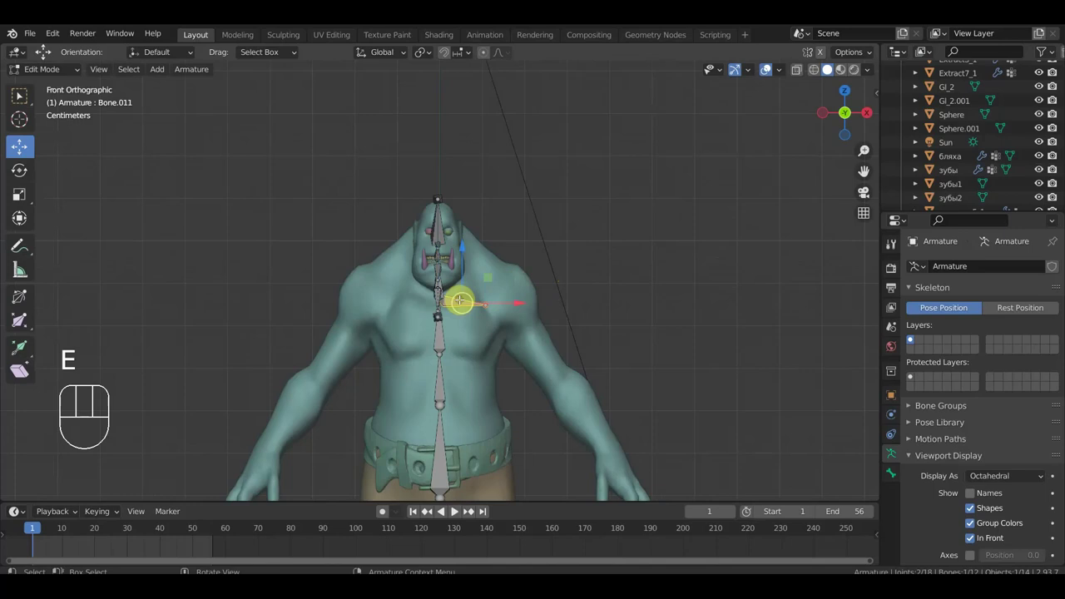
Step: Disconnect the collarbone from the spine chain and move it out onto the shoulder
key(alt+p)
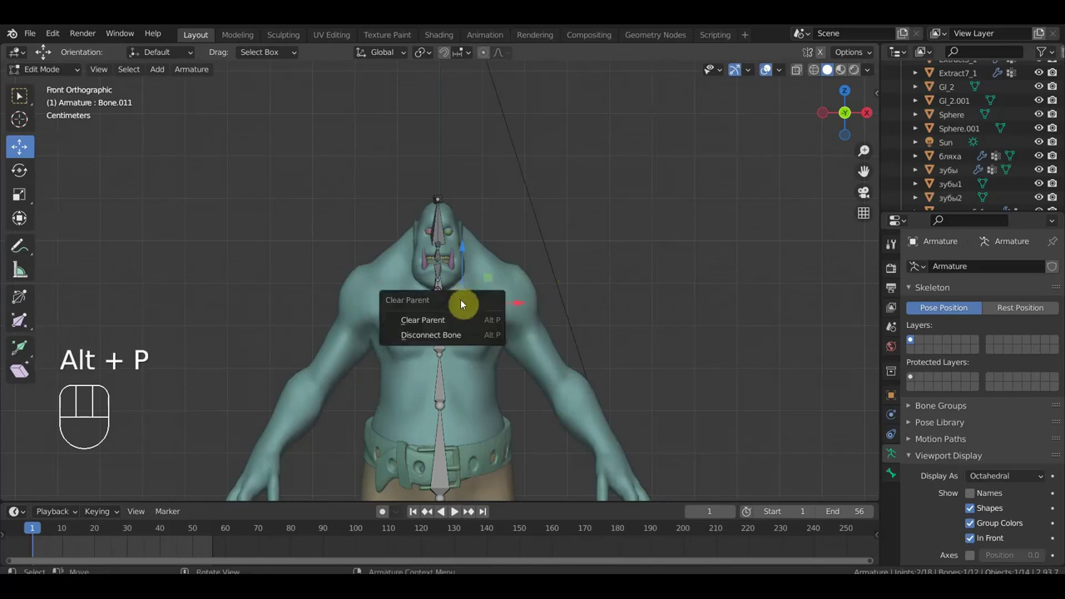
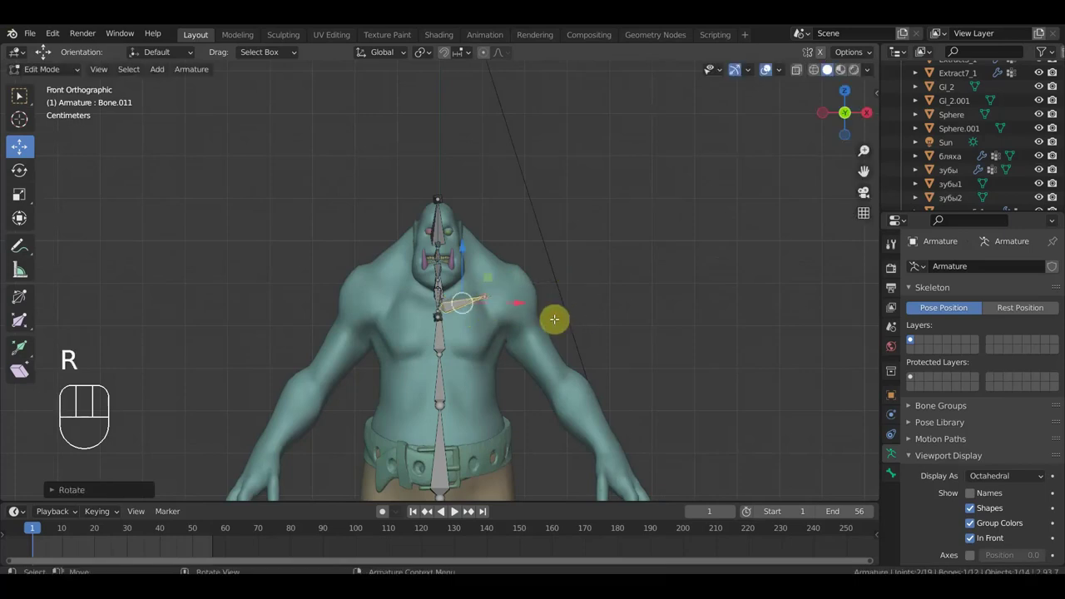
key(g)
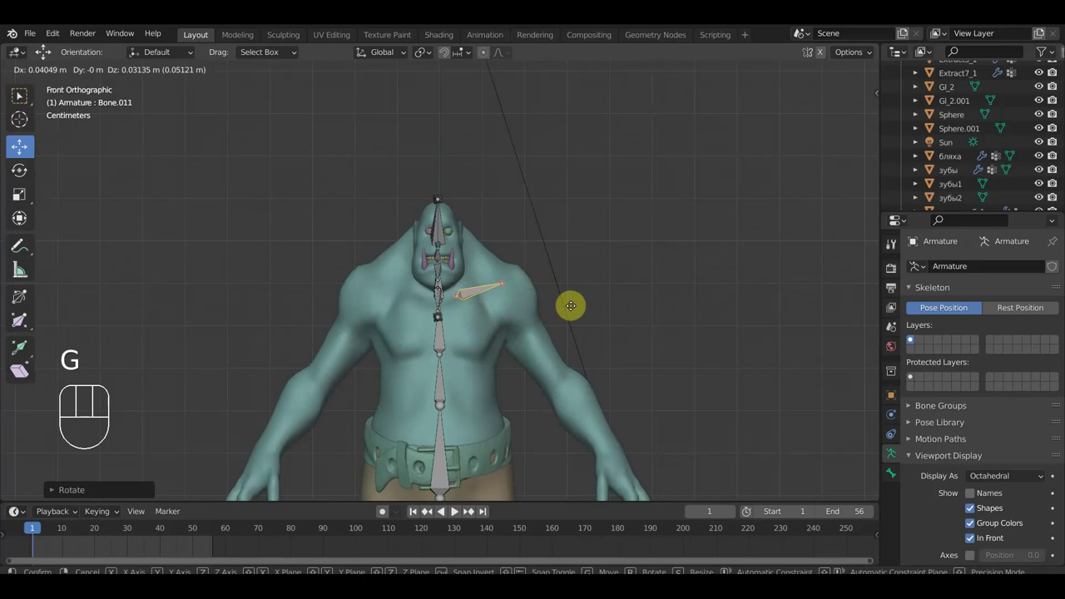
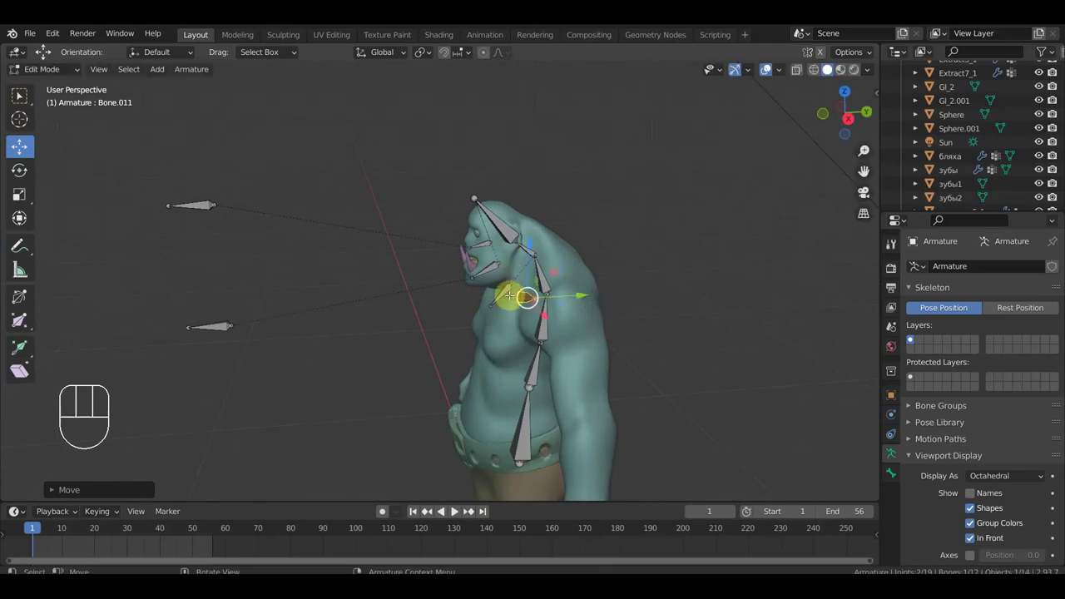
key(KP_1)
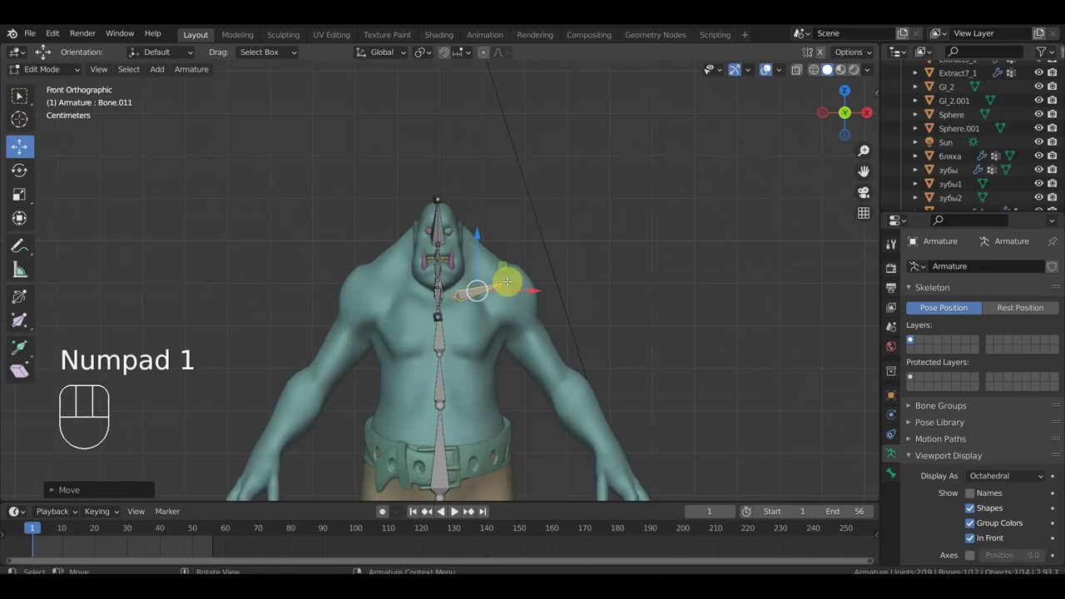
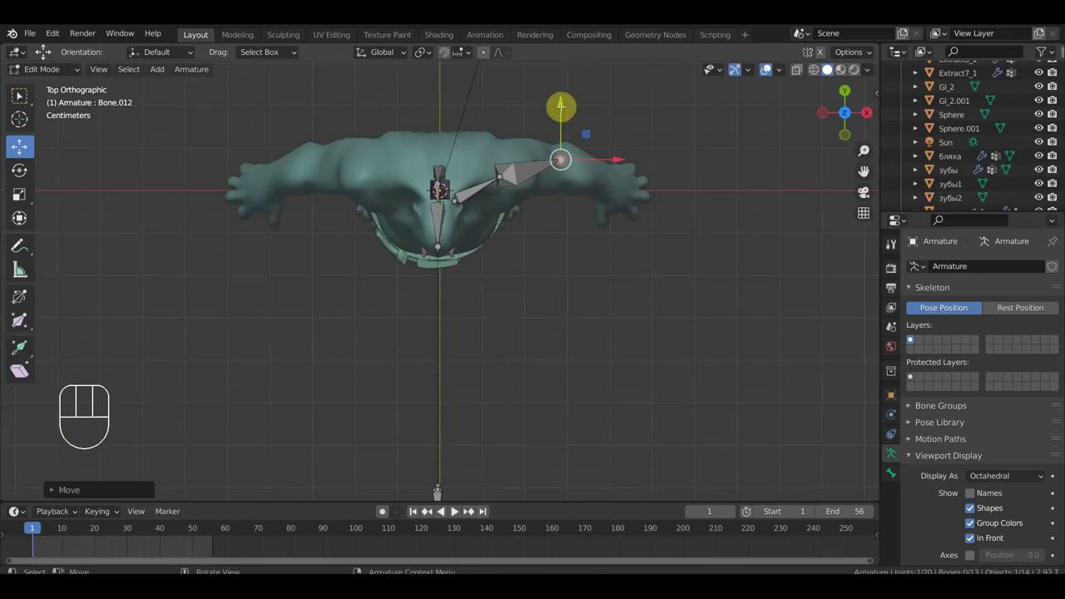
Step: View the arm from the side to place the forearm bone and elbow joint
key(KP_3)
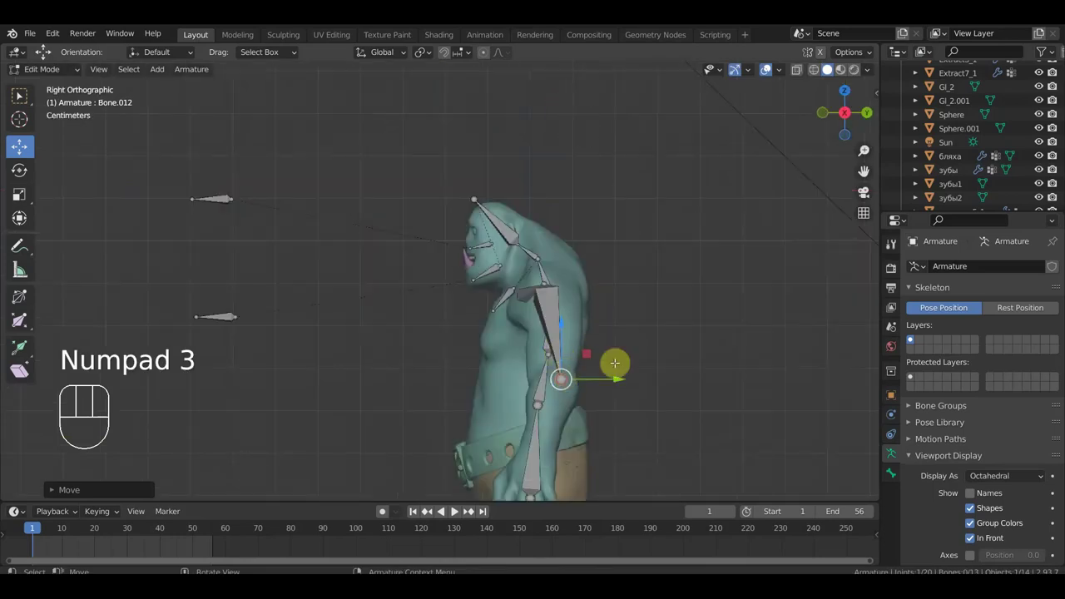
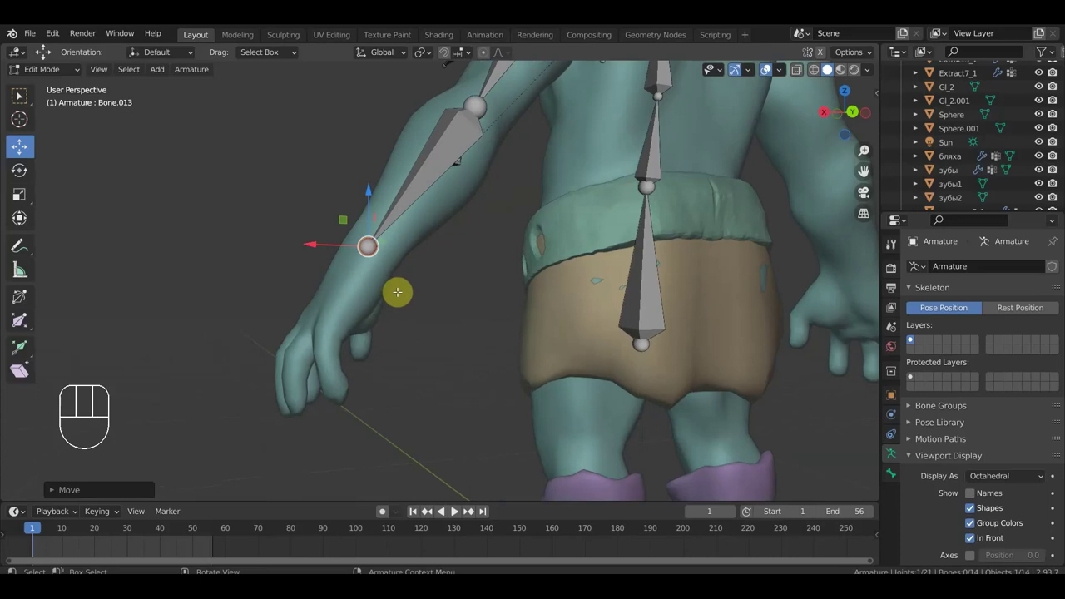
Step: Extrude a bone from the wrist into the hand and reposition its joint
key(e)
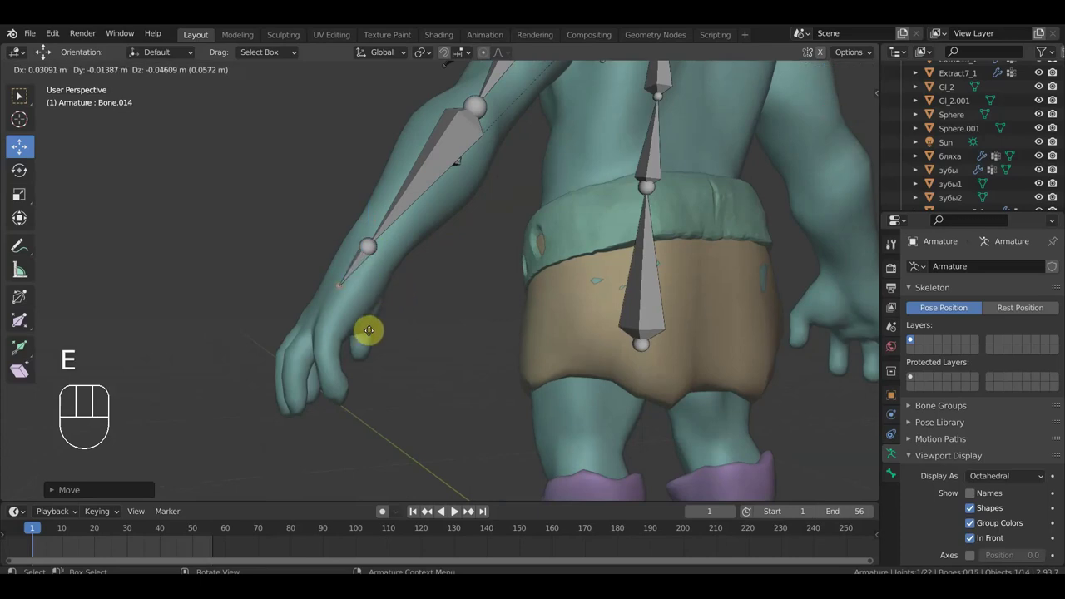
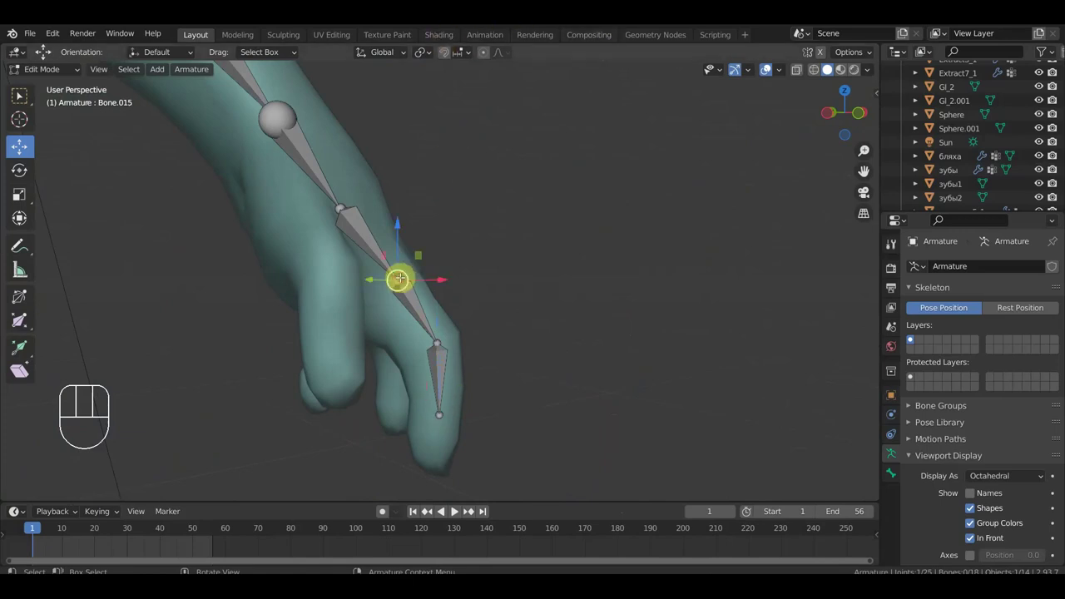
key(g)
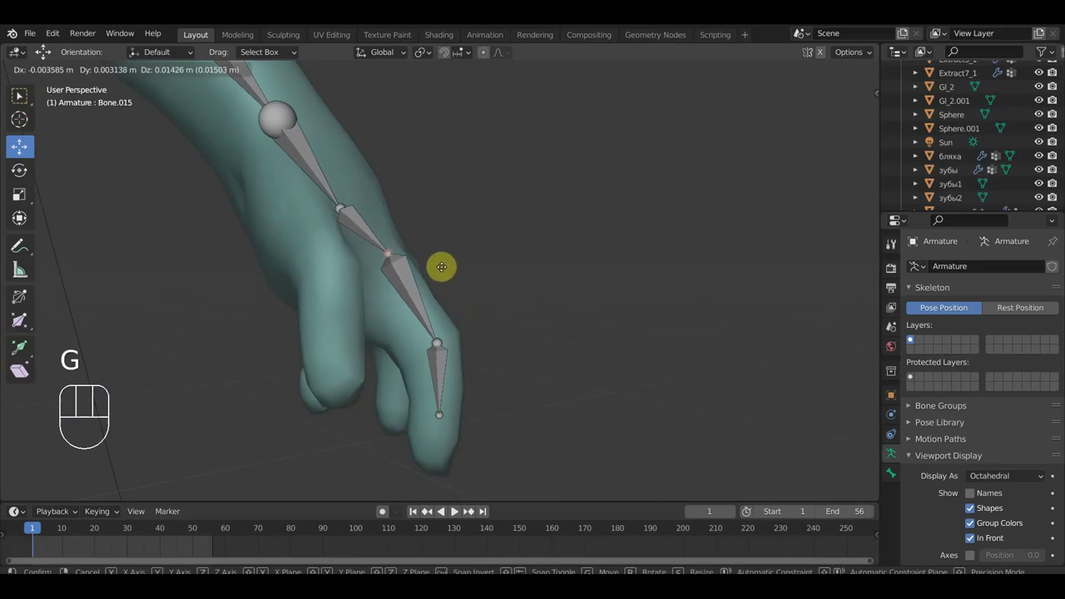
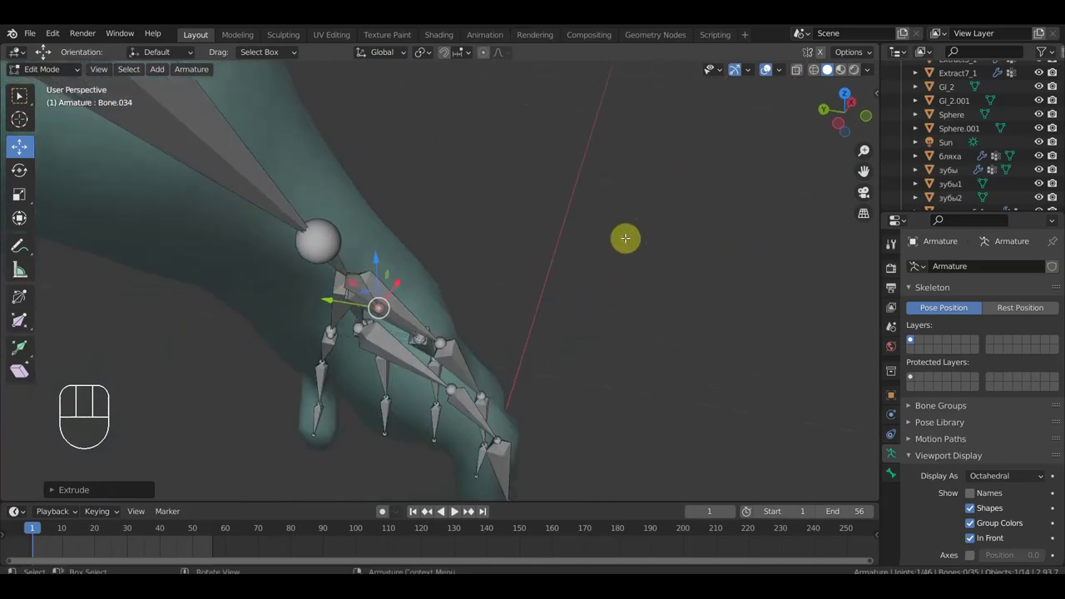
Step: Disconnect the hand bone from the forearm, reparent it with Keep Offset, and adjust the shoulder joint
key(g)
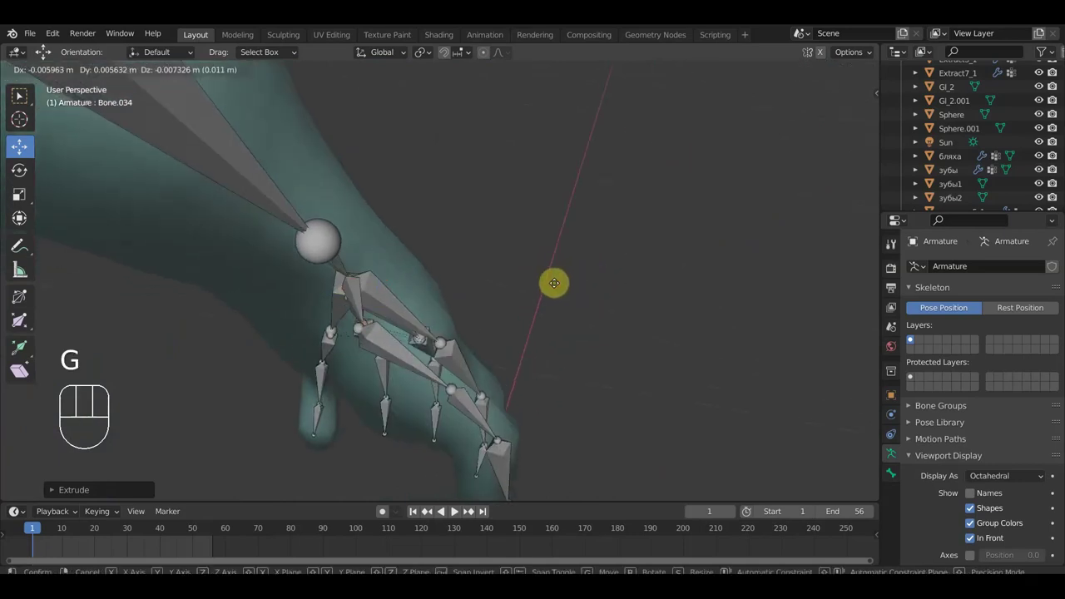
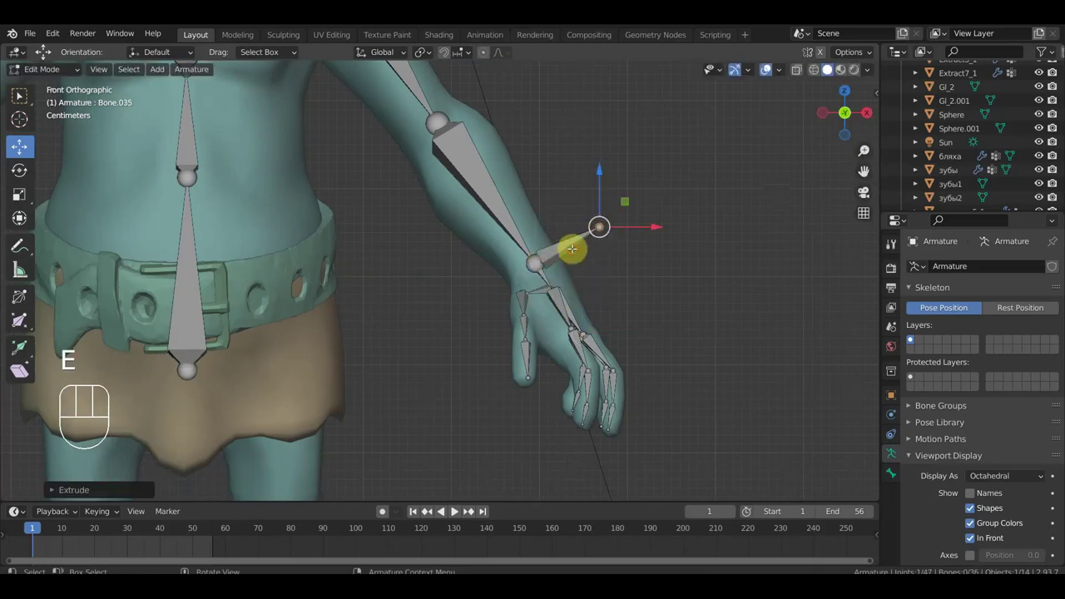
key(alt+p)
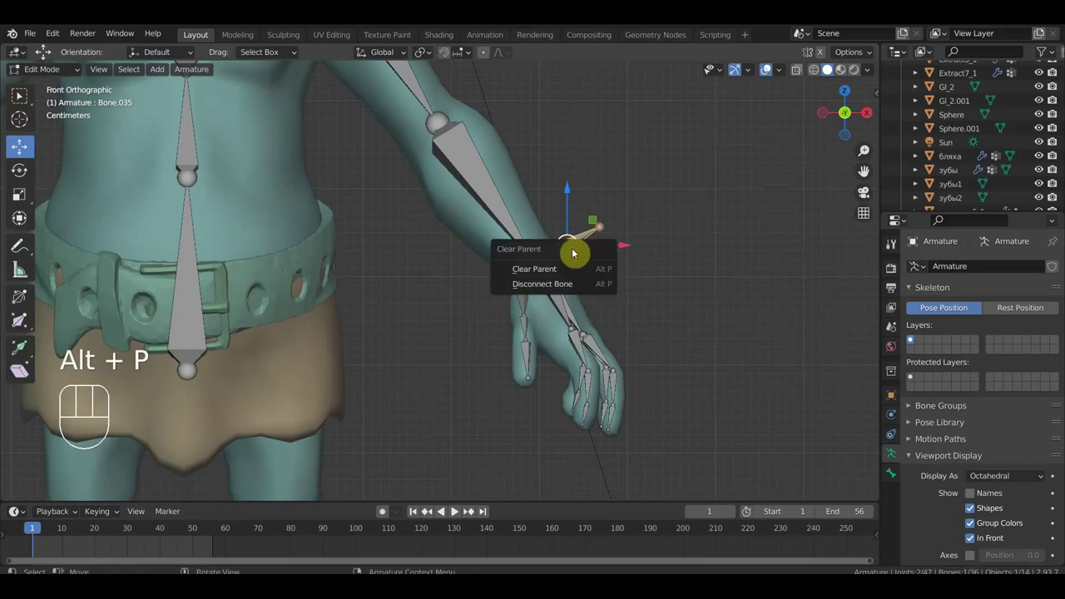
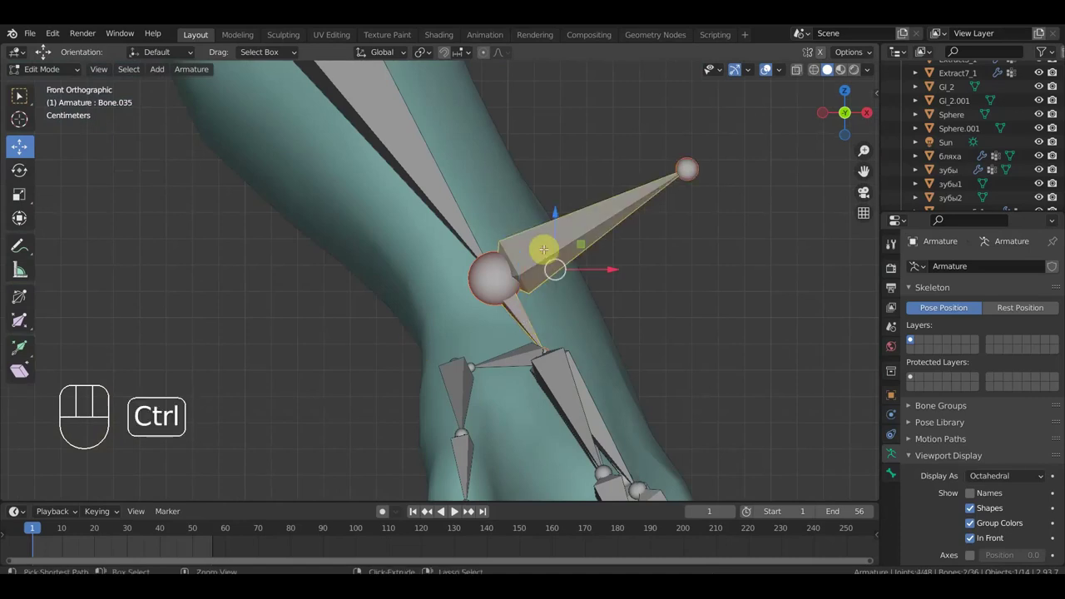
key(ctrl+p)
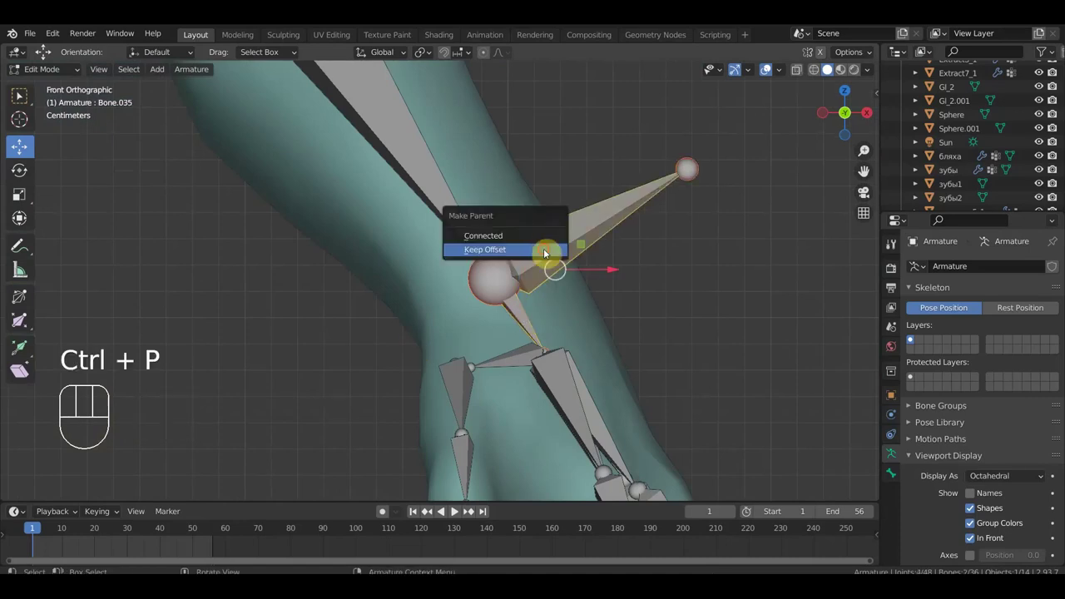
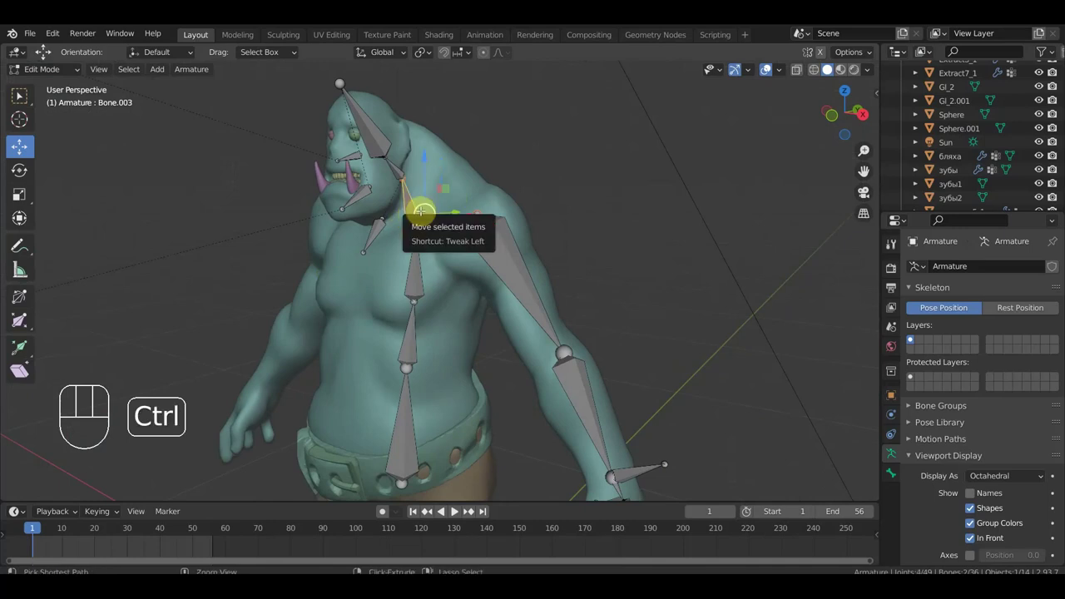
key(ctrl+p)
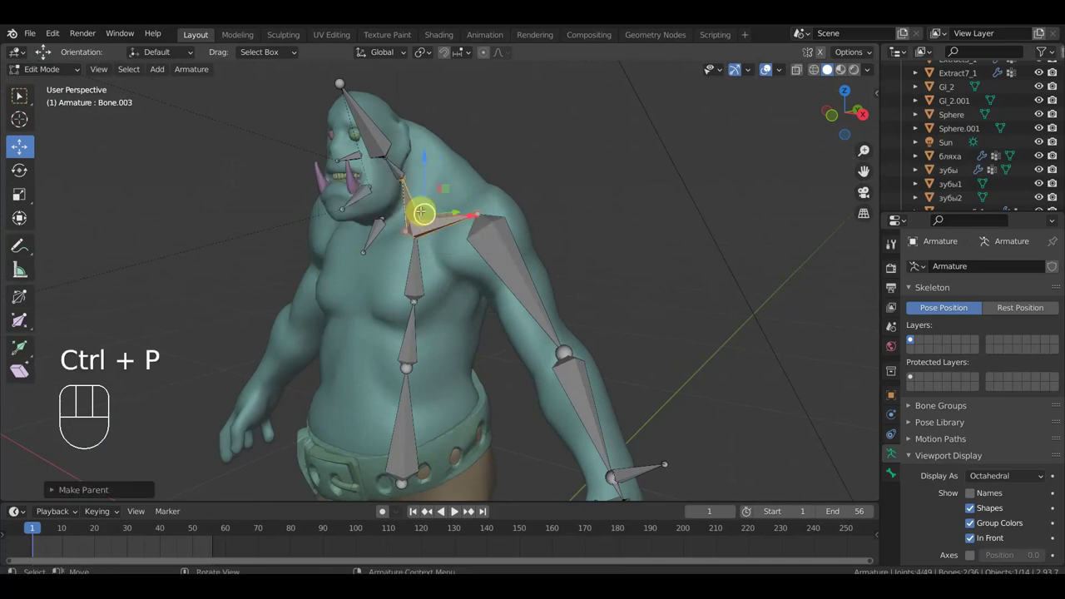
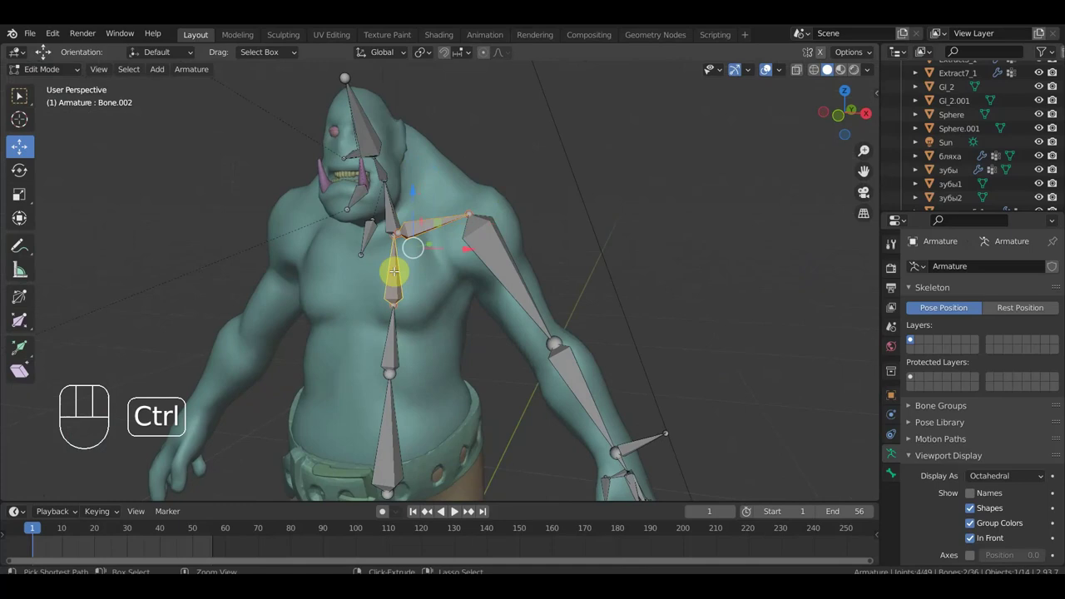
key(ctrl+p)
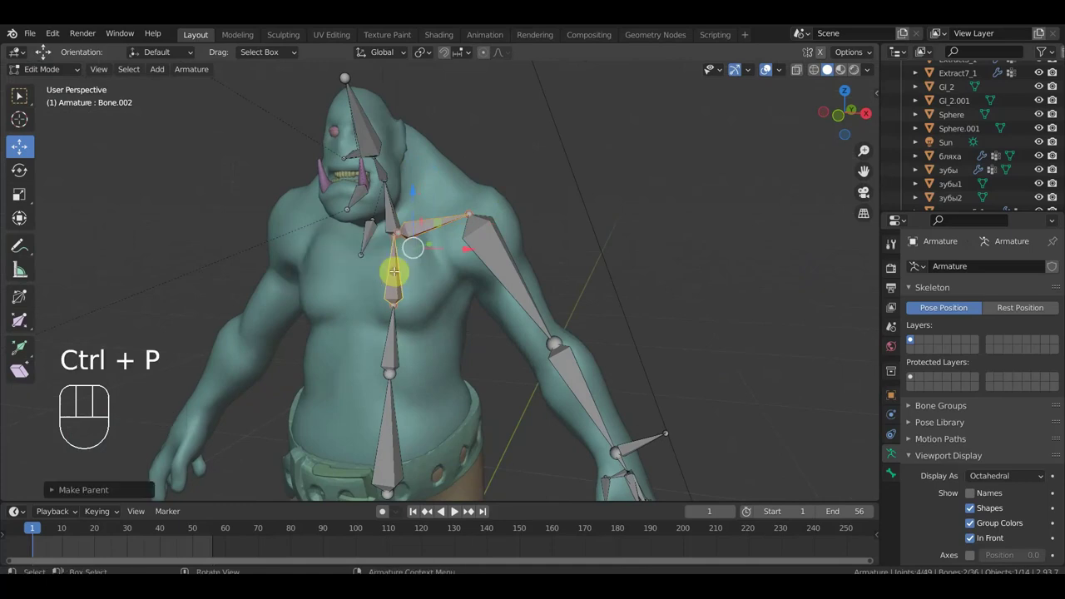
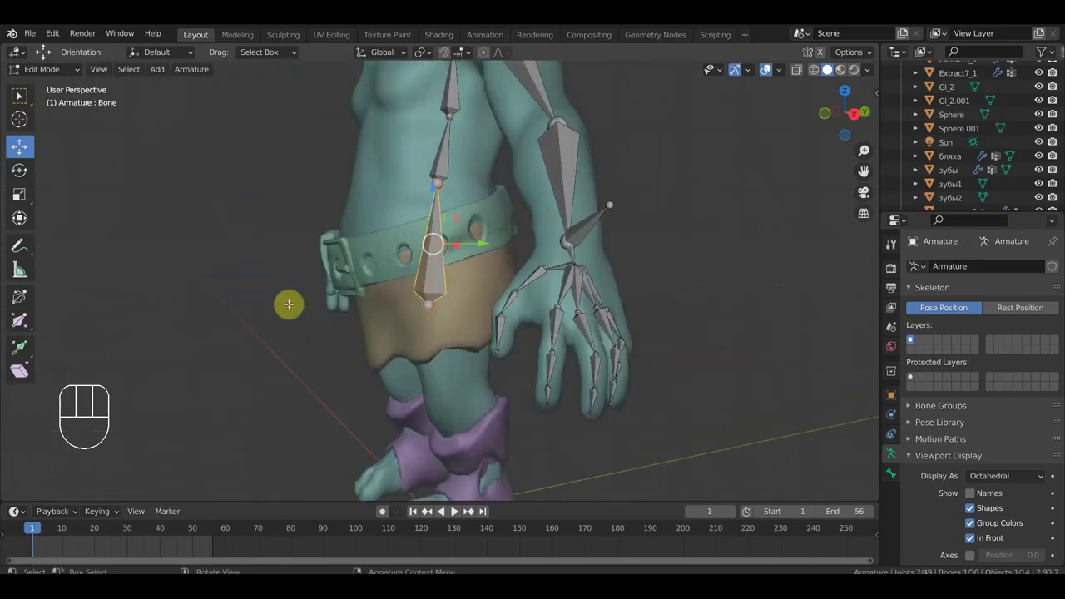
Step: Parent the new hip and chest bones to the spine bones with Keep Offset
key(KP_3)
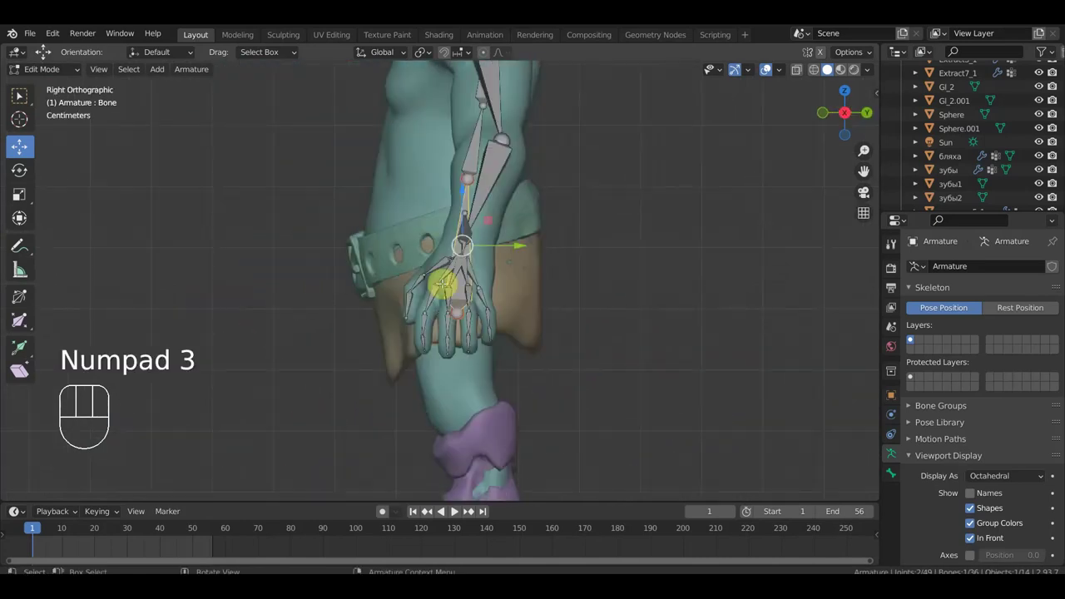
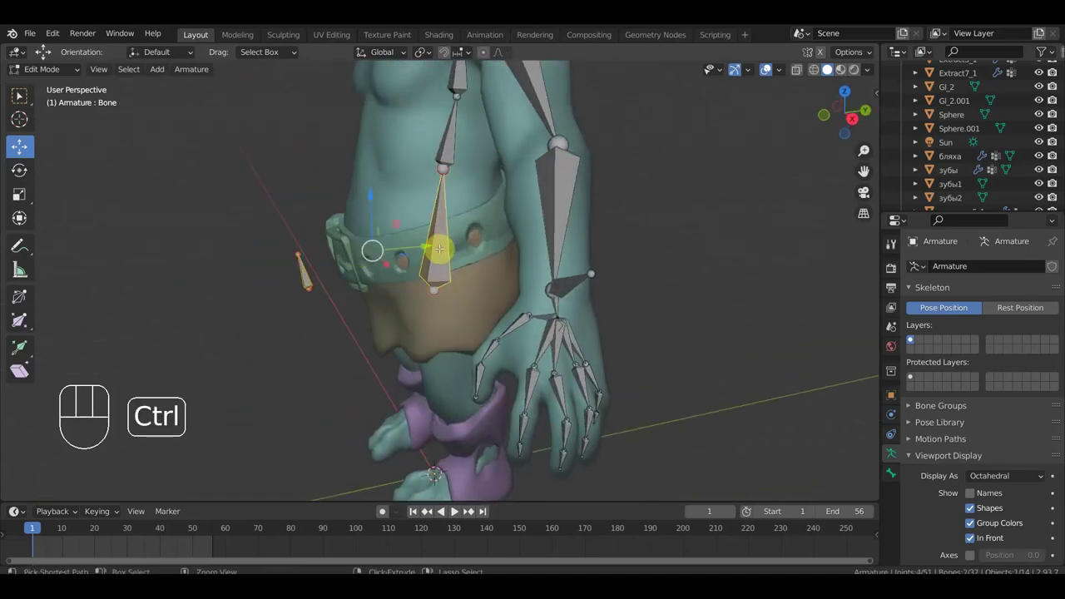
key(ctrl+p)
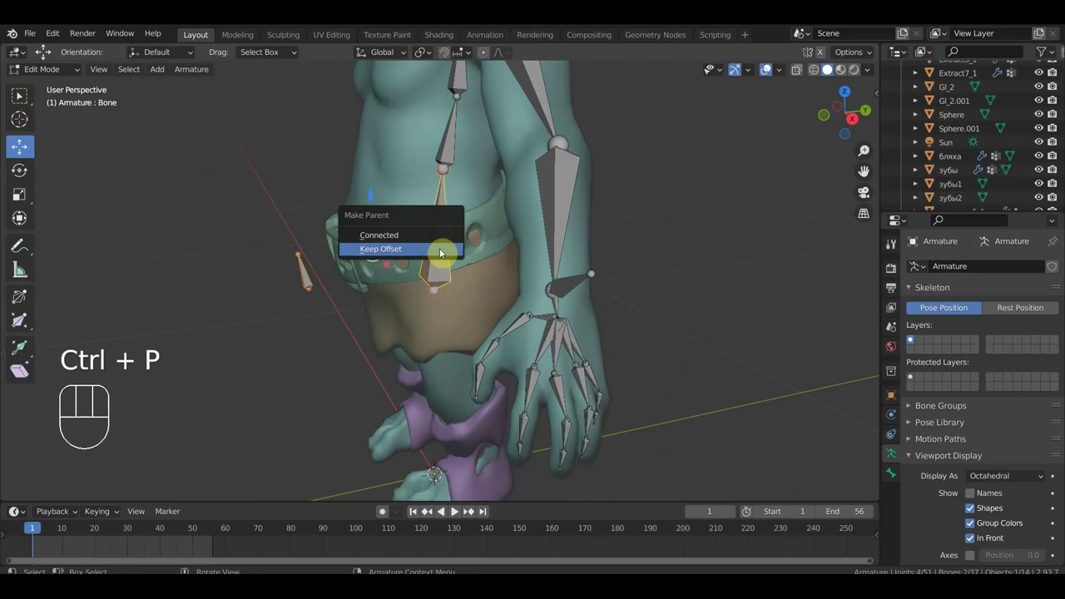
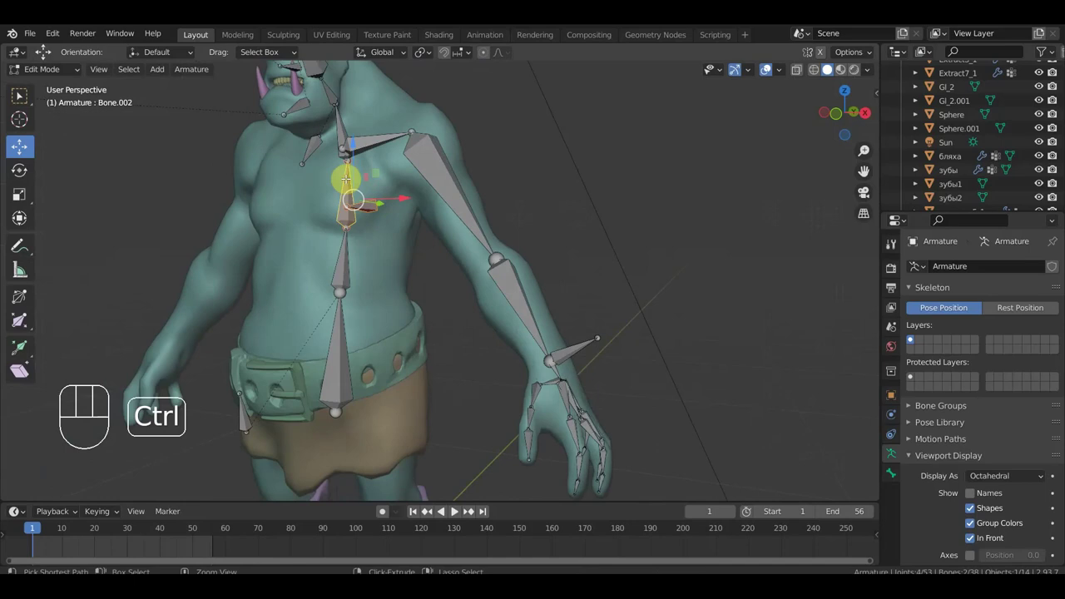
key(ctrl+p)
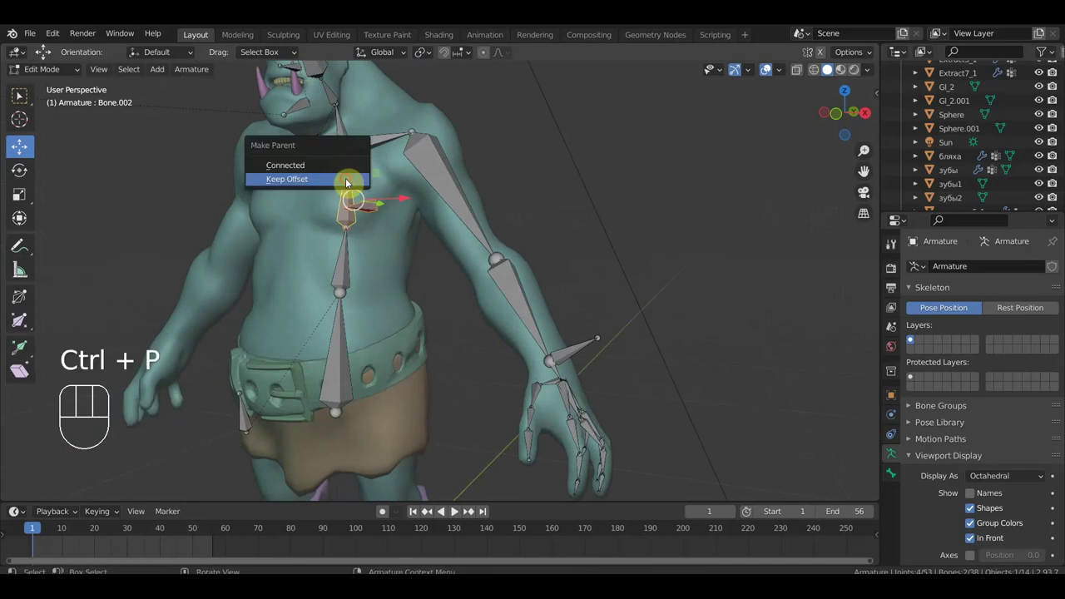
key(KP_1)
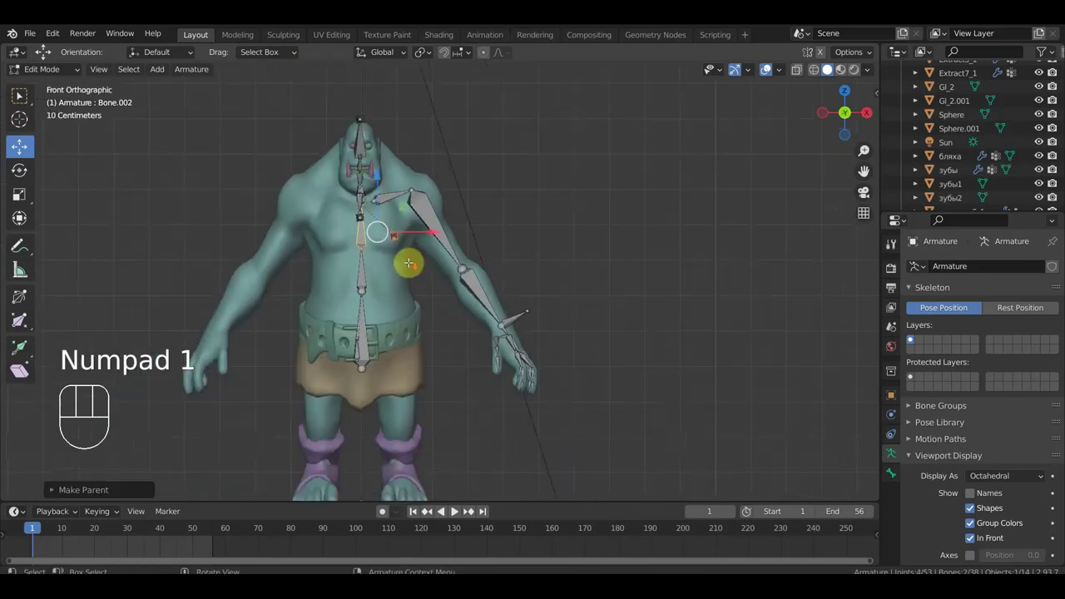
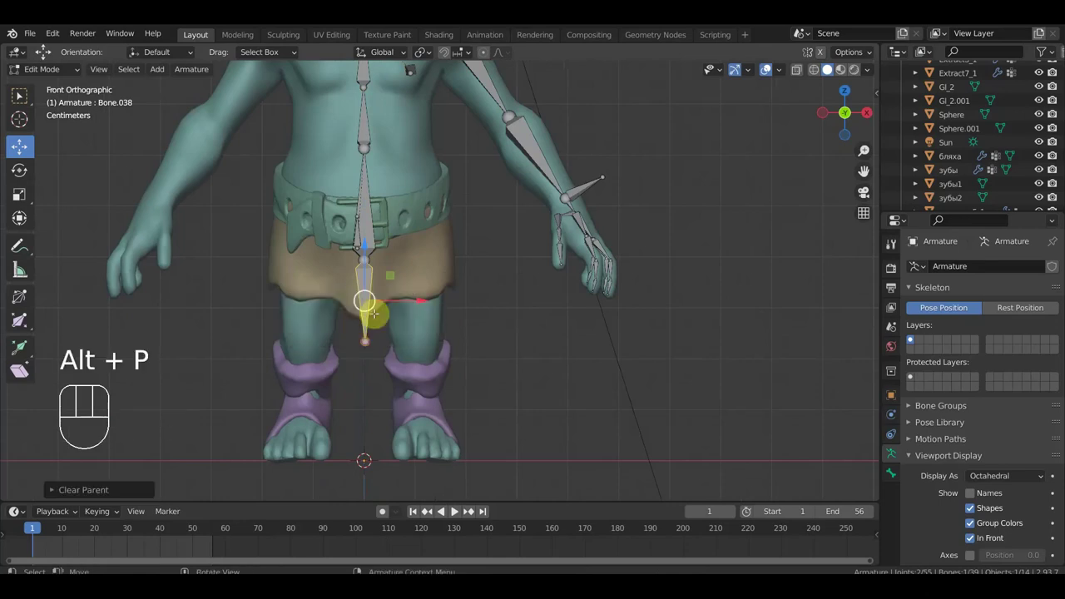
Step: Extrude a new bone from the hip joint beside the belt and clear its parent
key(alt+p)
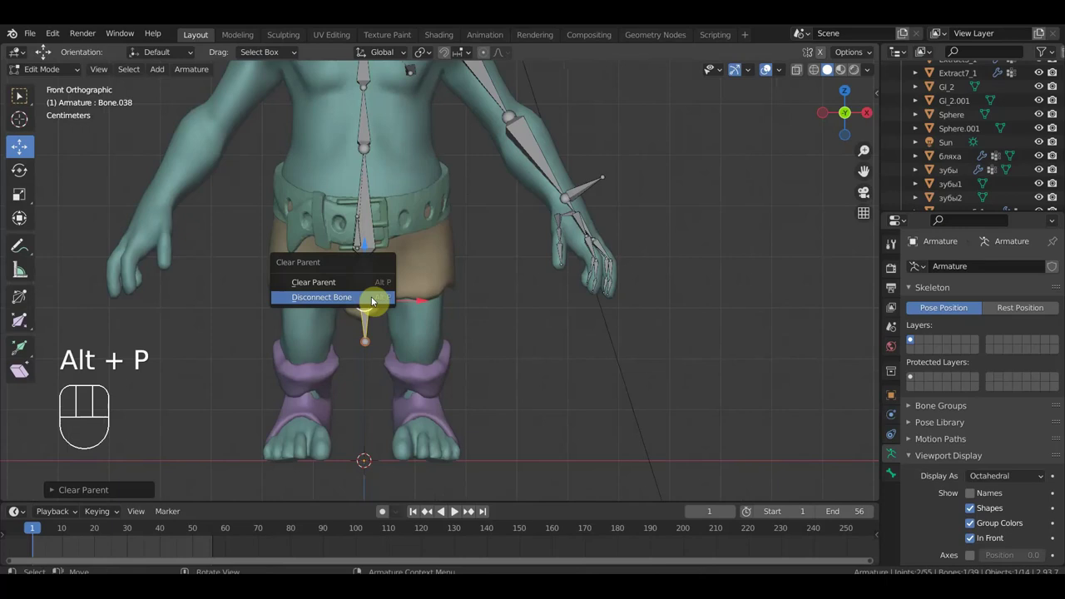
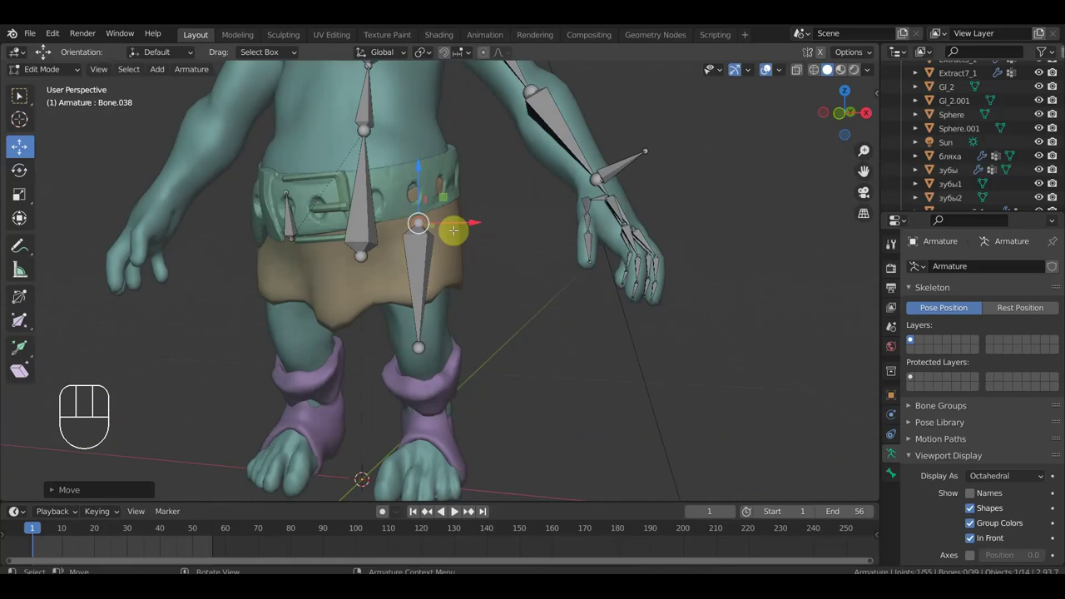
key(KP_1)
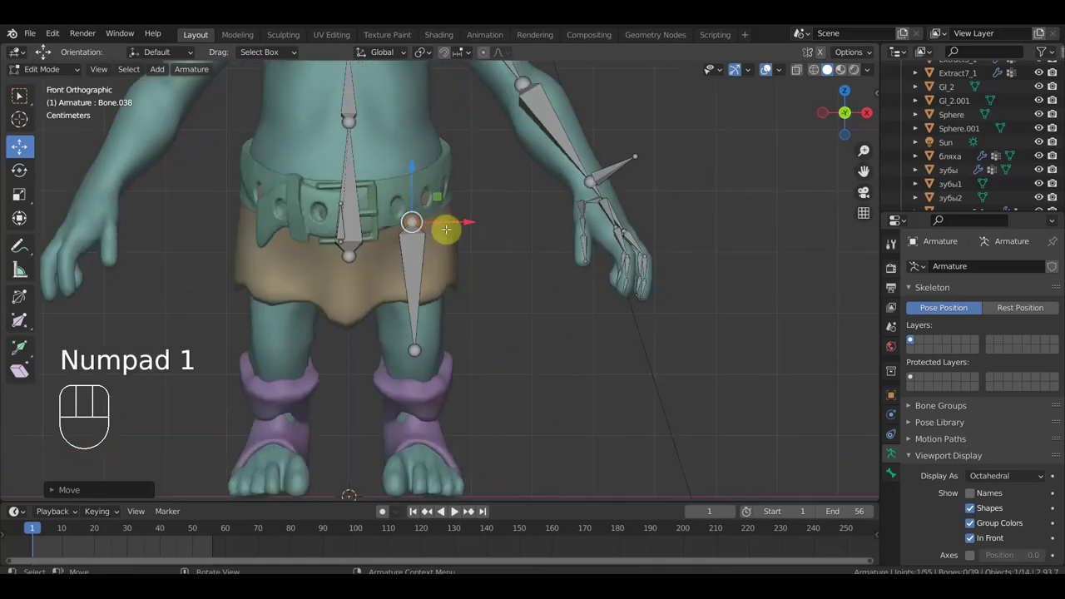
key(g)
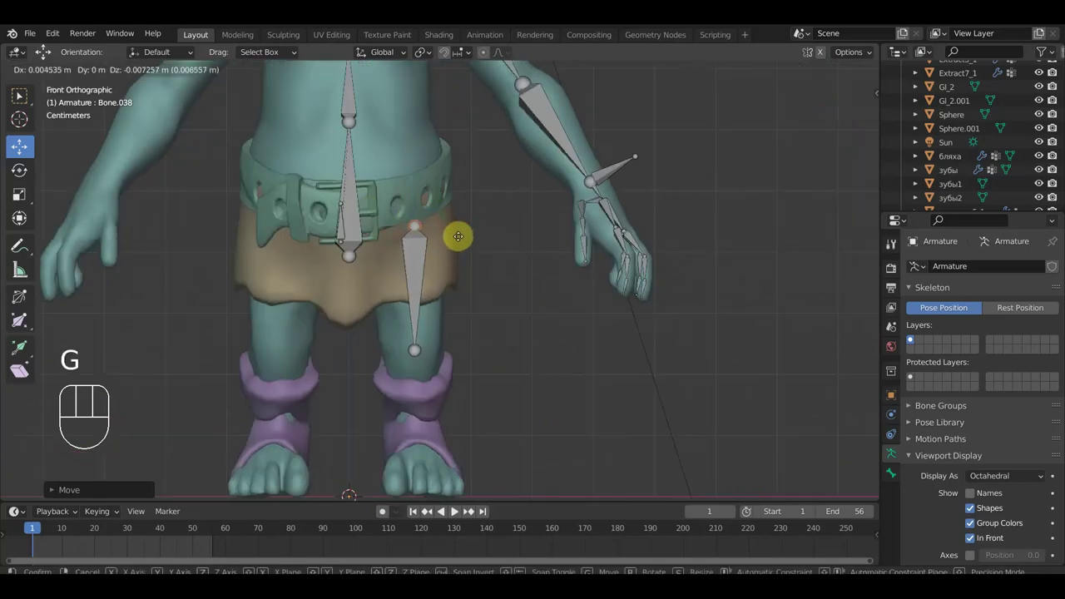
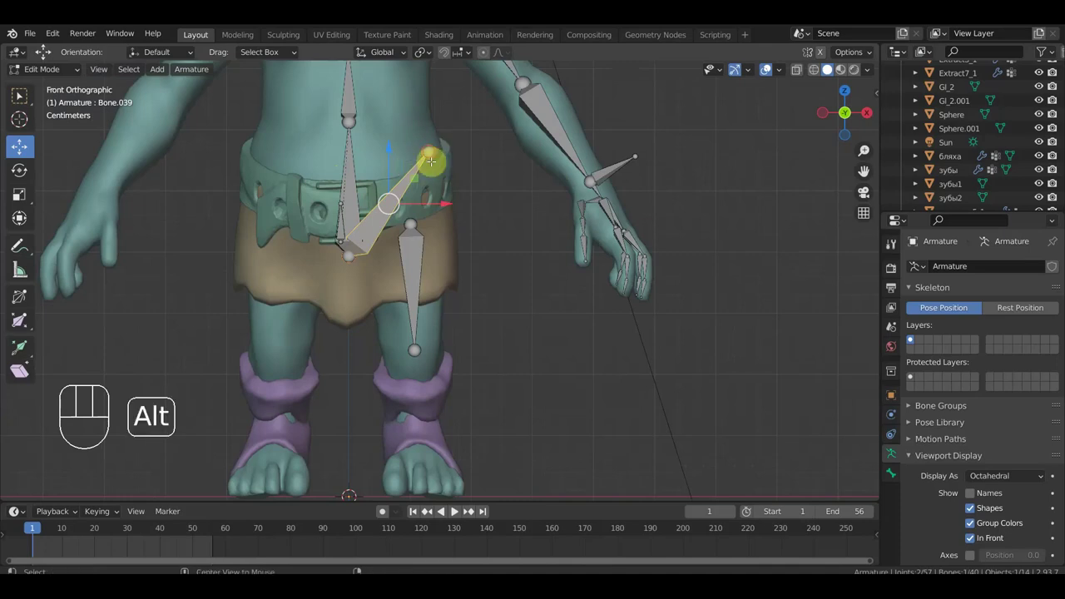
key(alt+p)
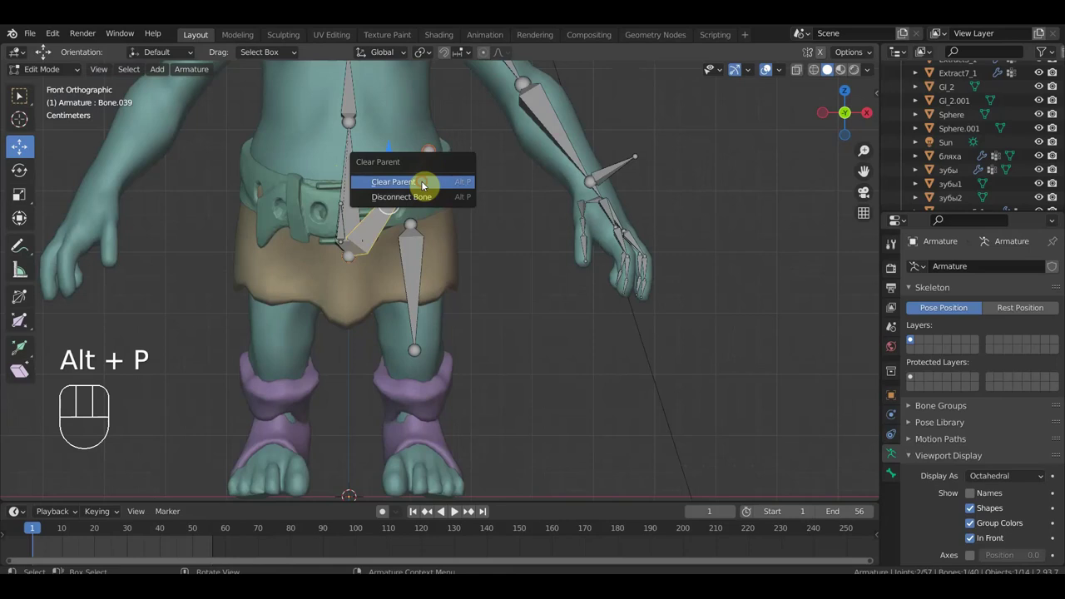
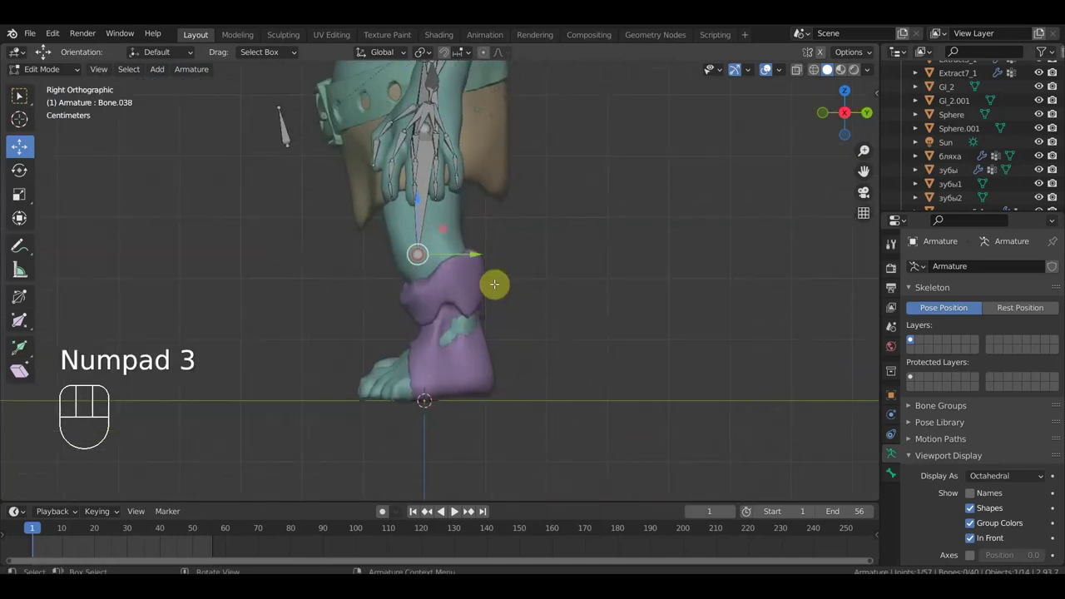
Step: Extrude a new bone down toward the foot, move it into place and parent it with Ctrl+P
key(e)
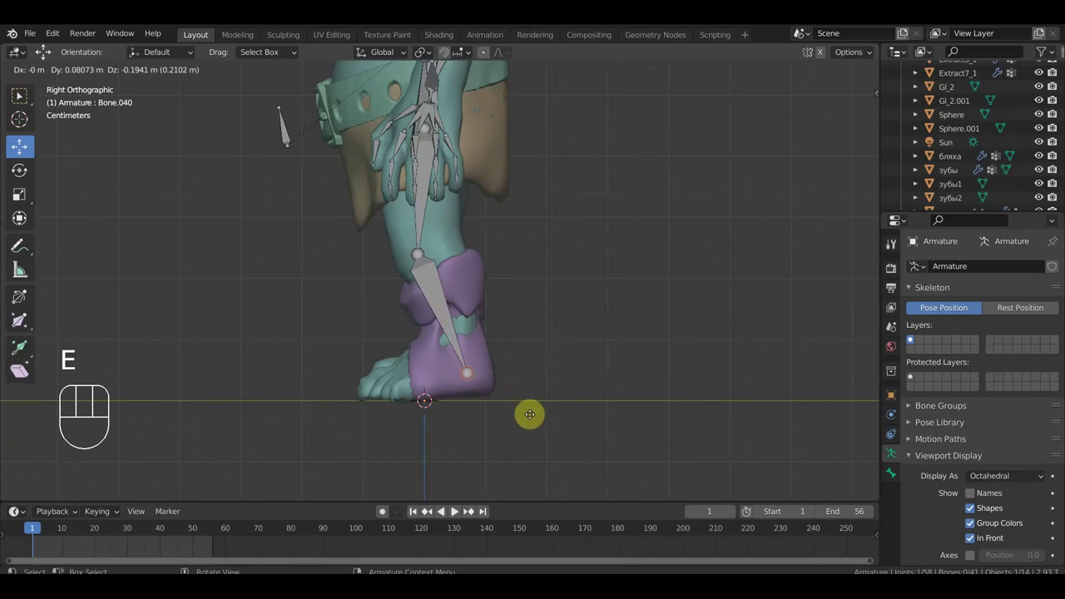
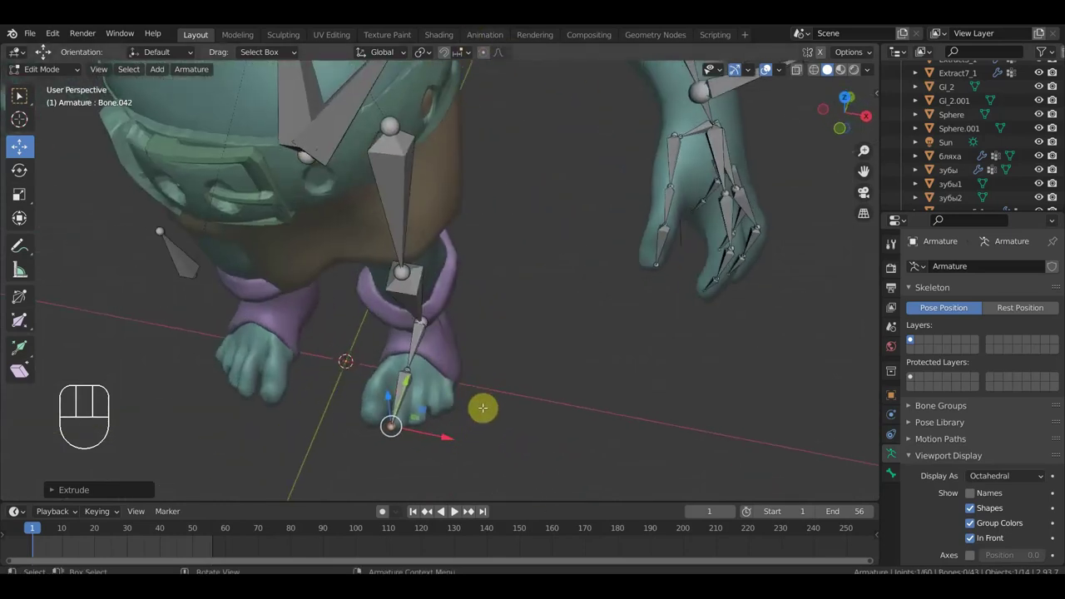
key(g)
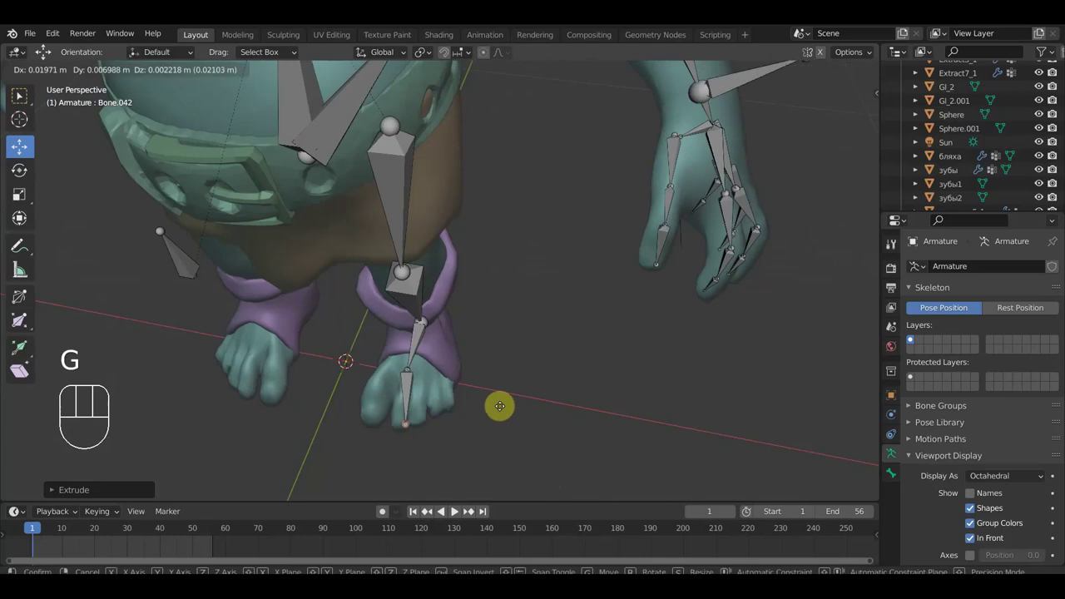
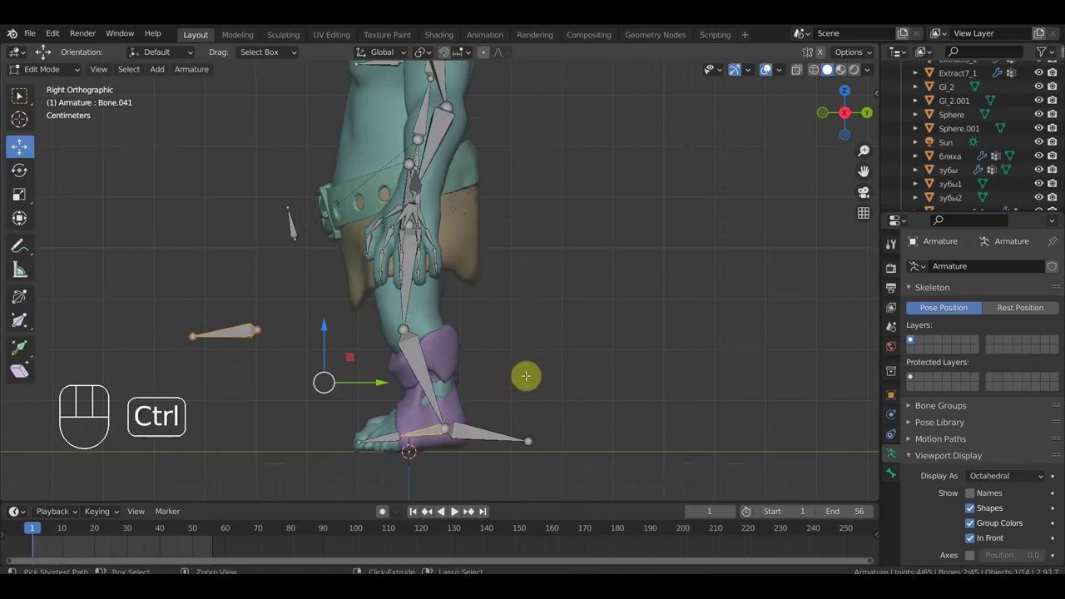
key(ctrl+p)
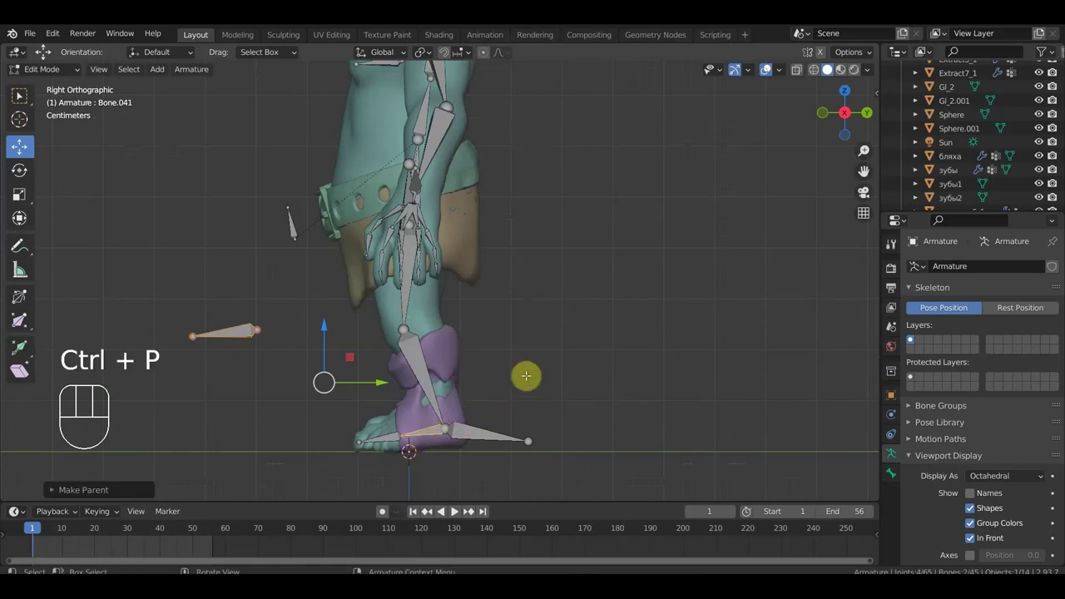
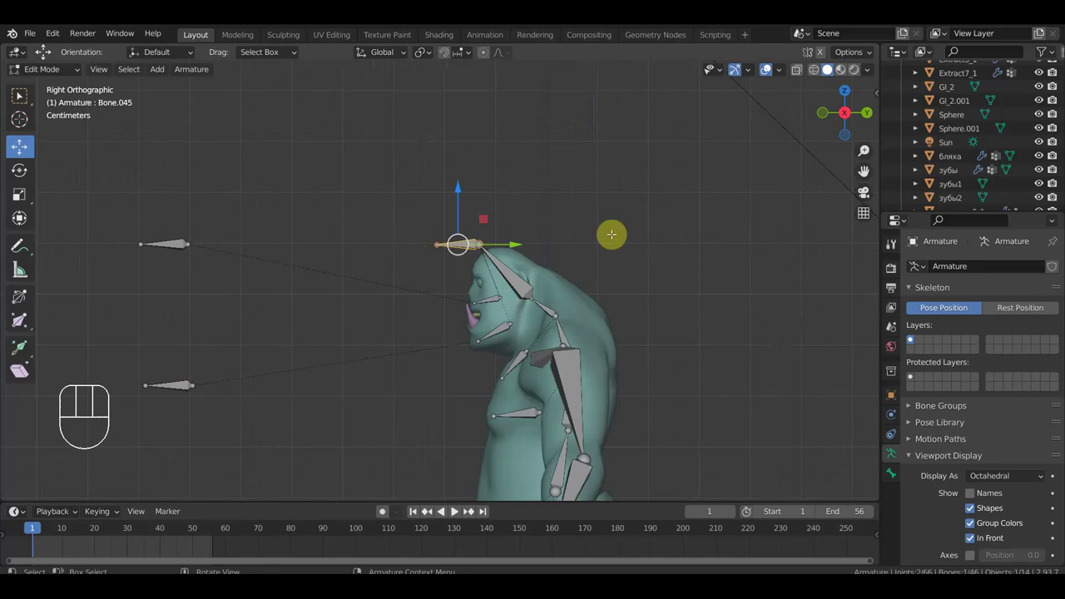
Step: Clear the bone's parent, shrink the front bone, and rotate the newest bone 90° upright from Top view
key(alt+p)
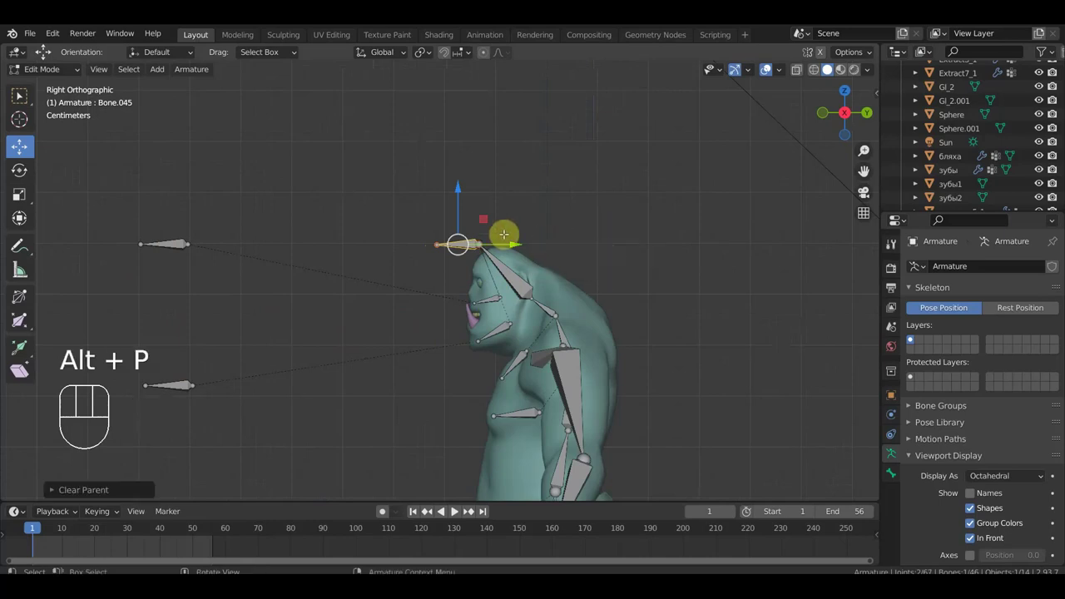
key(s)
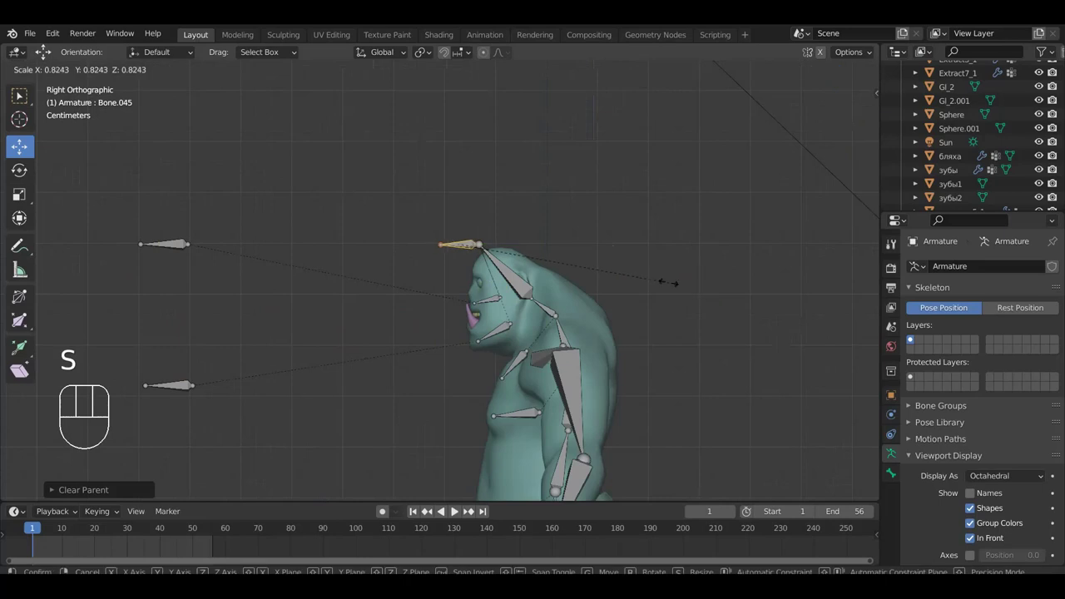
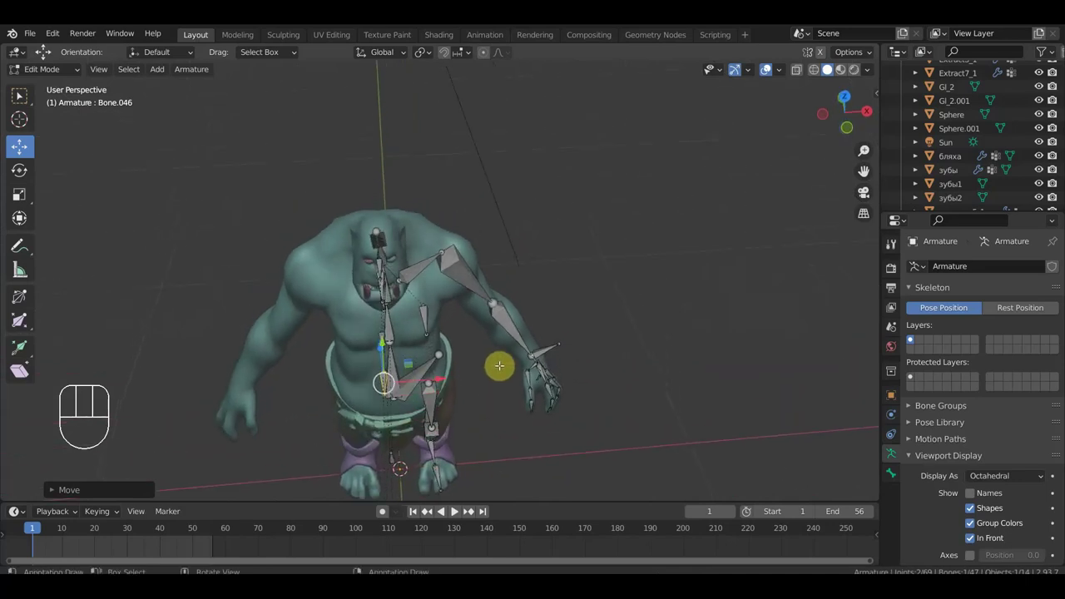
key(KP_7)
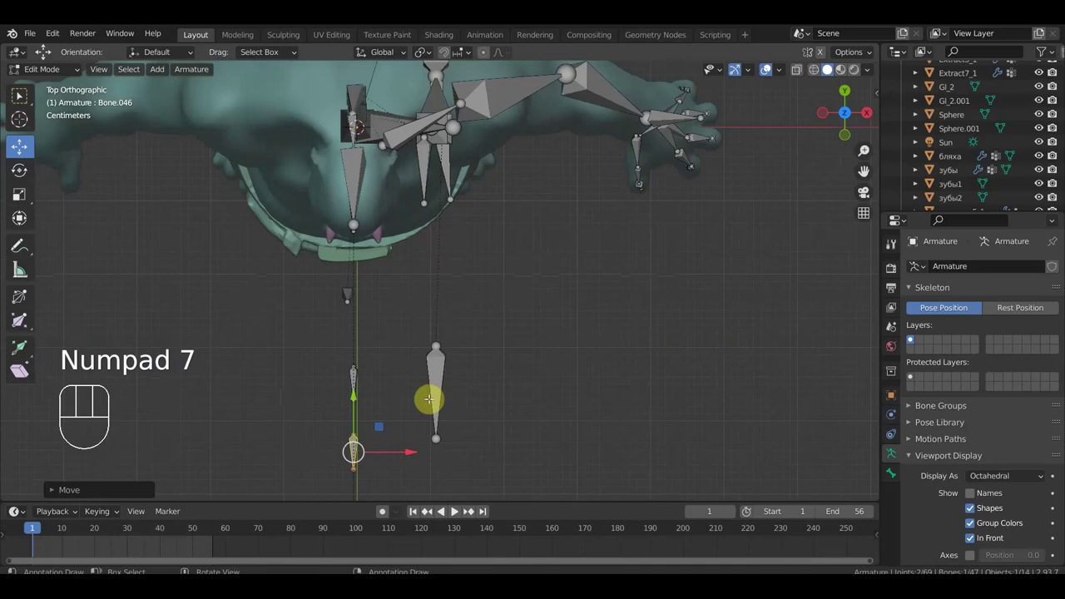
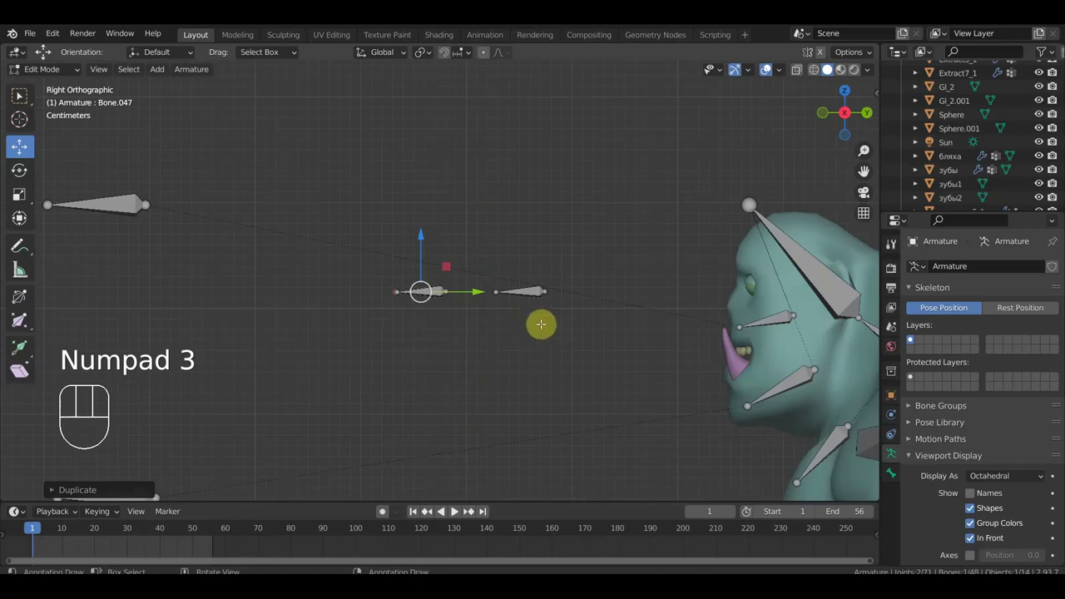
key(r)
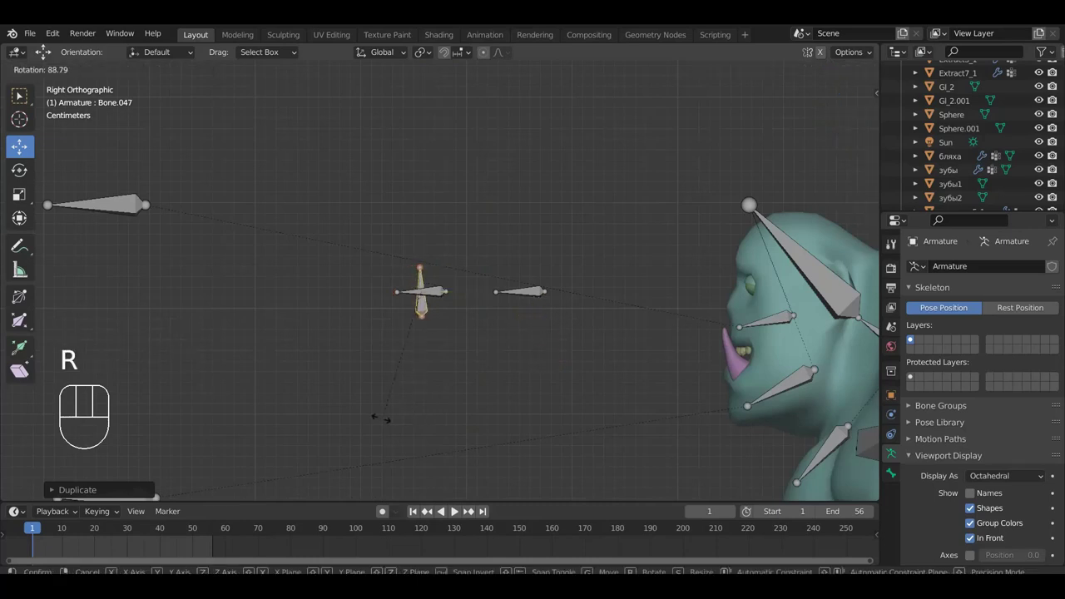
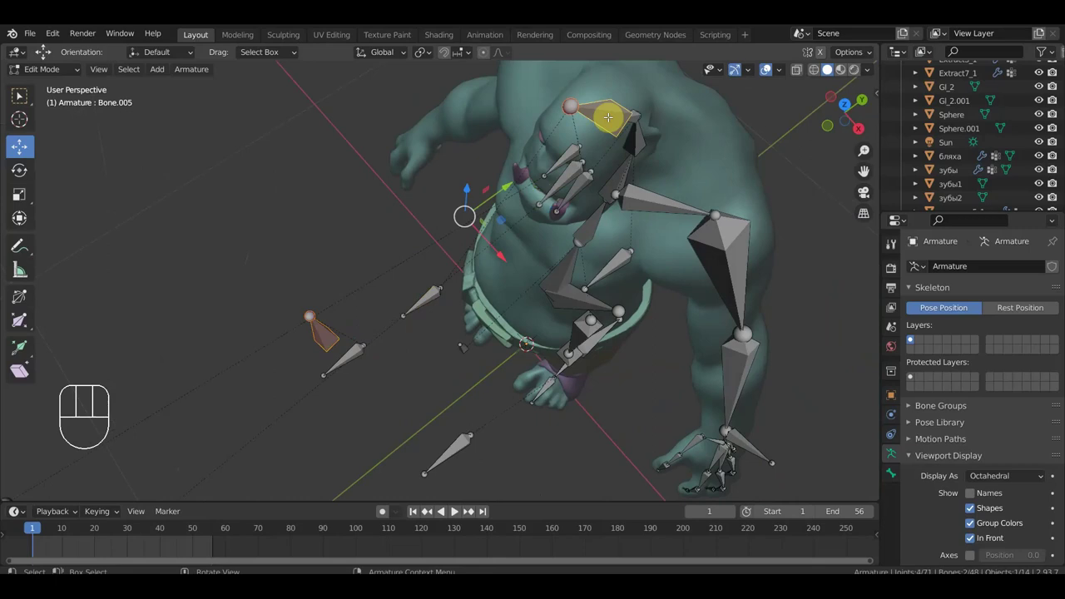
Step: Parent the floating front bones to the ogre's head bone with Keep Offset
key(ctrl+p)
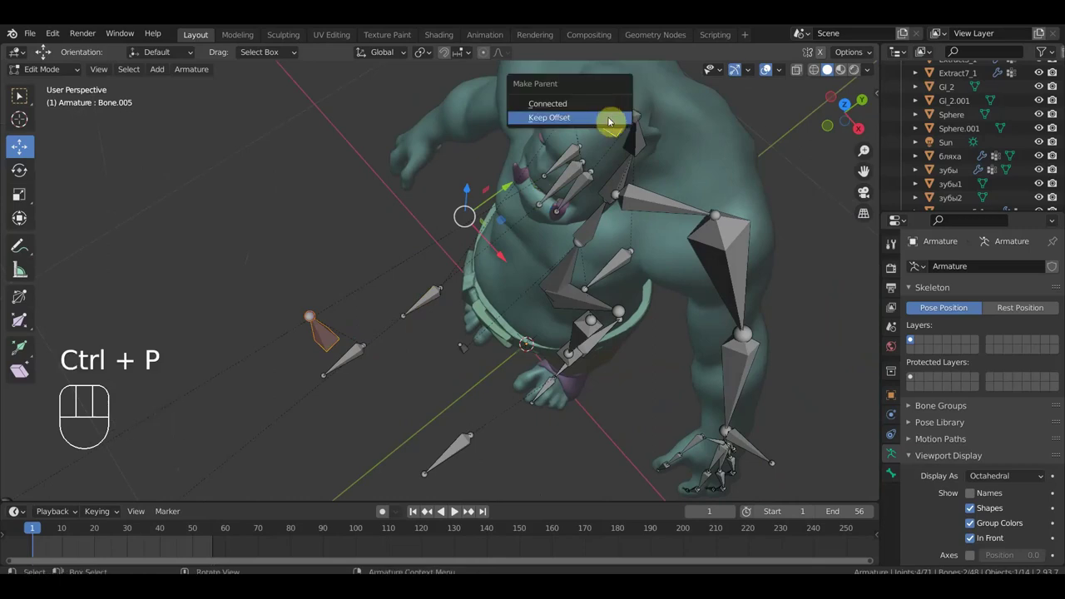
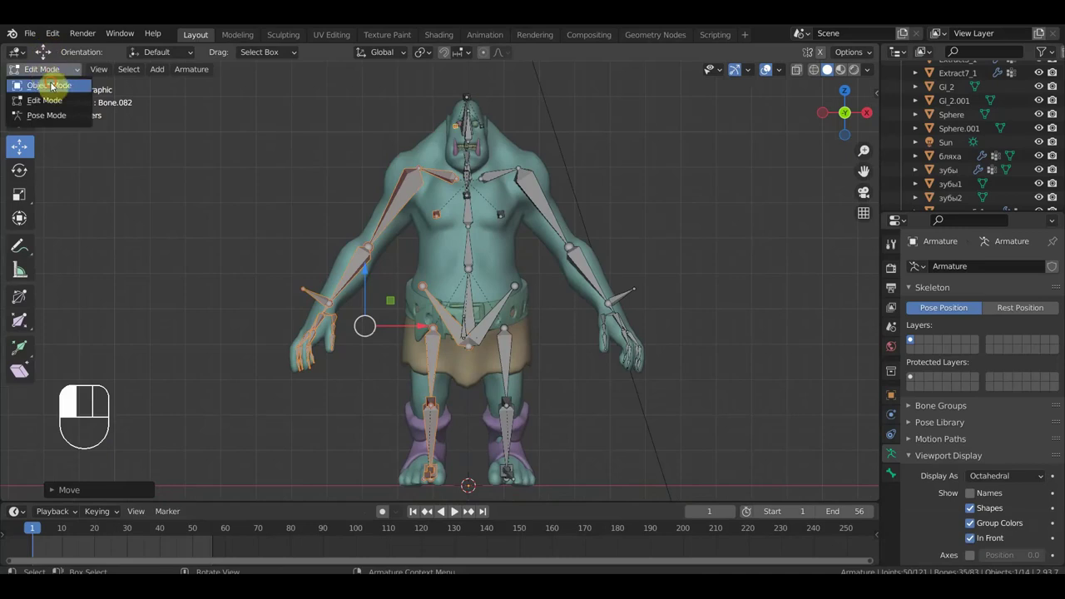
Step: Return to Object Mode with the ogre body and armature selected for parenting
click(437, 254)
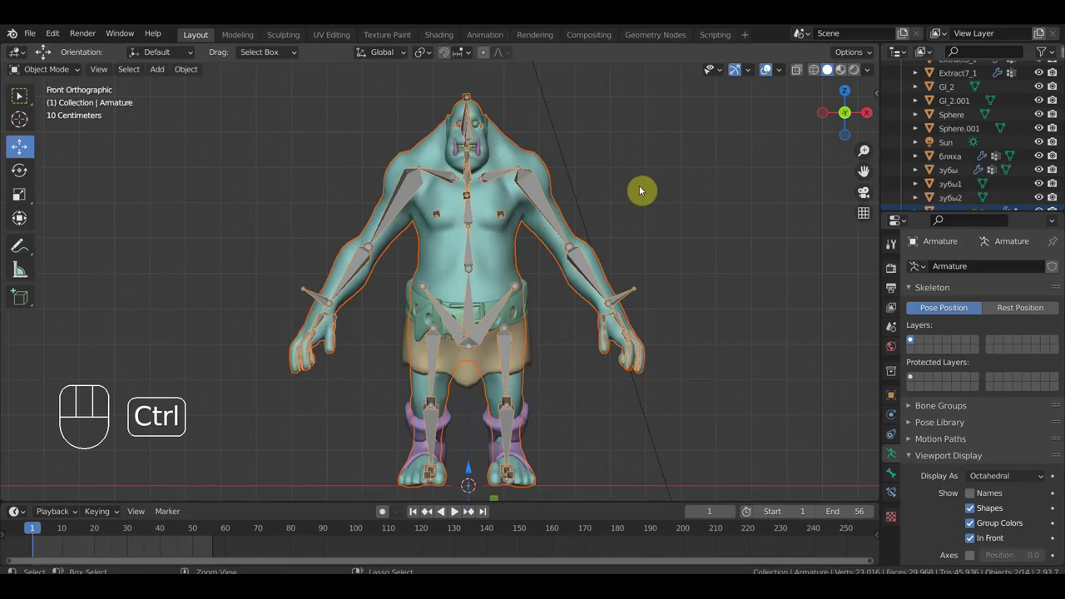
Step: Parent the ogre mesh to the armature using Armature Deform with Automatic Weights
key(ctrl+p)
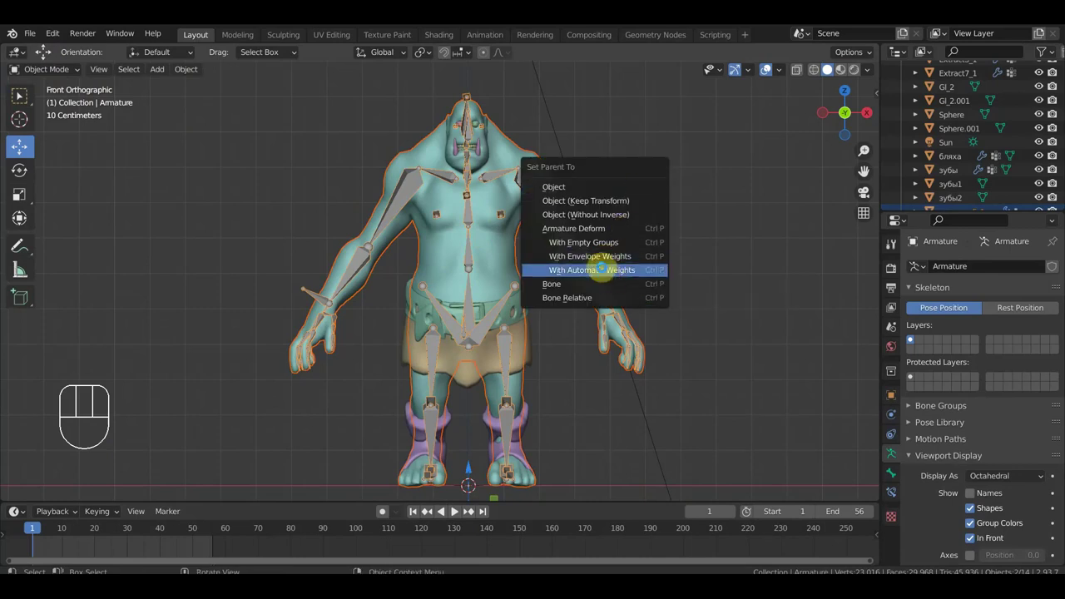
drag(612, 280, 491, 300)
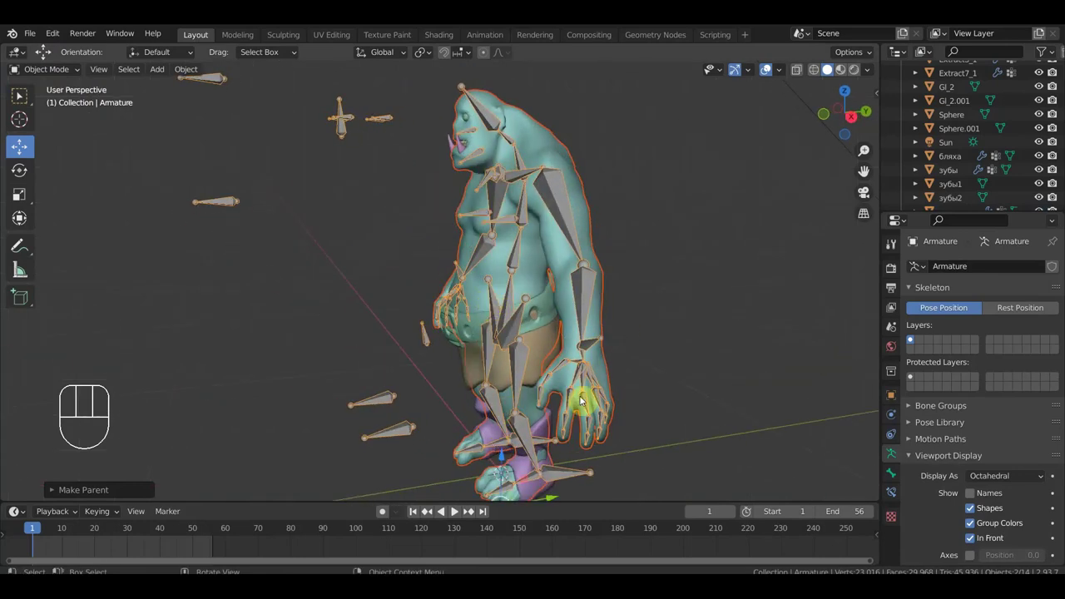
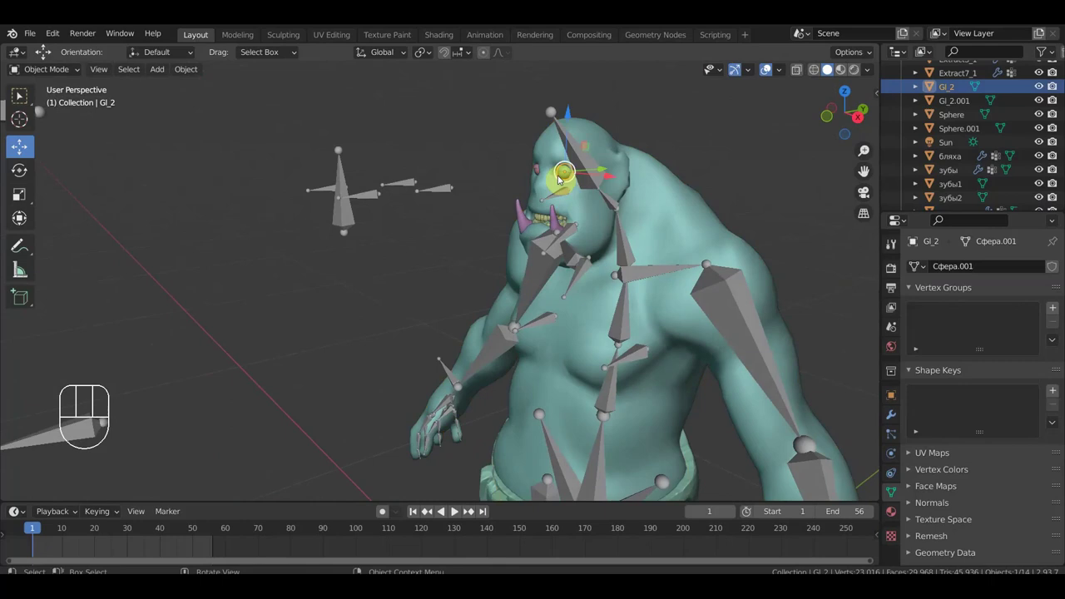
Step: Move the Gl_2 and Gl_2.001 eye spheres out in front of the face beside the front bones
click(539, 177)
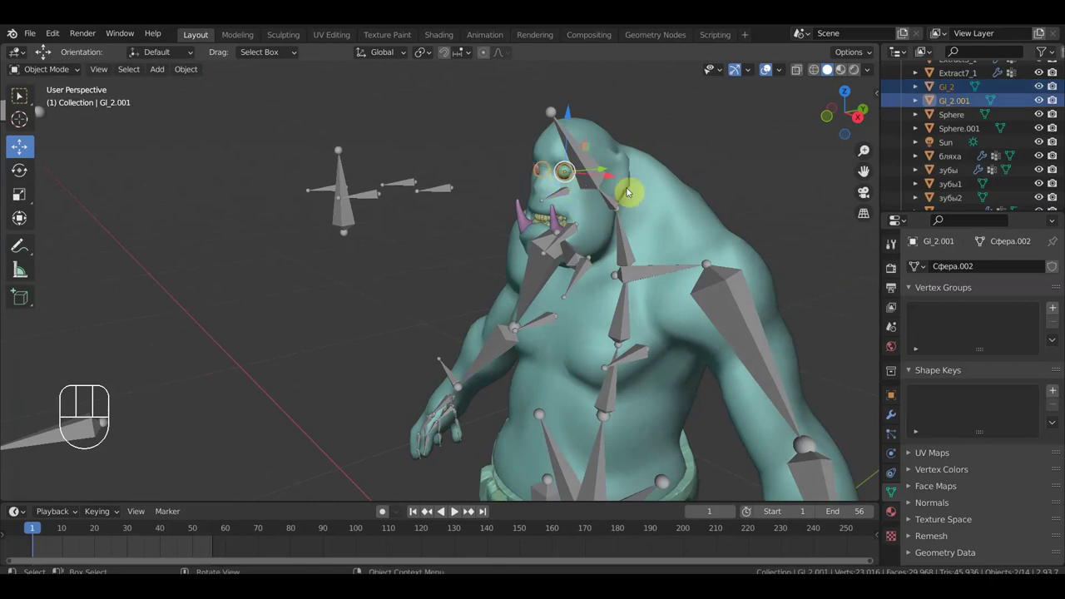
key(KP_3)
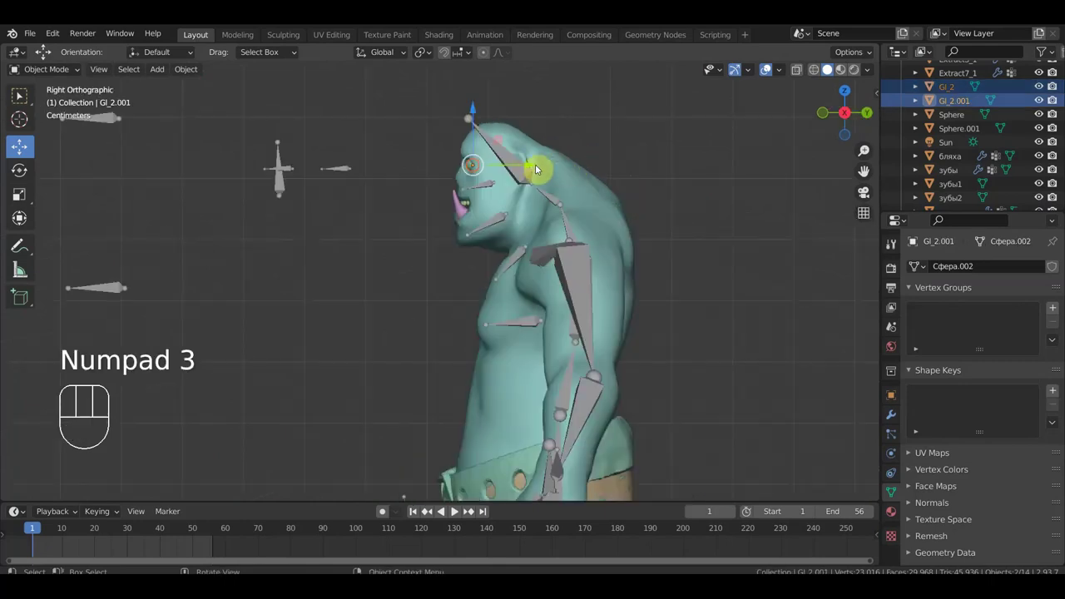
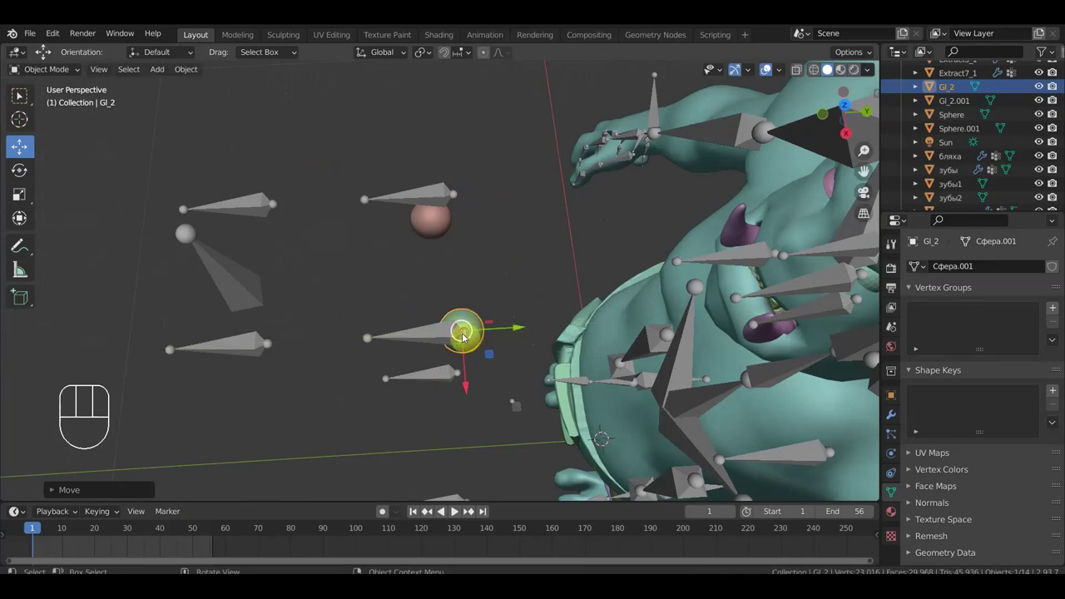
middle_click(490, 372)
key(KP_7)
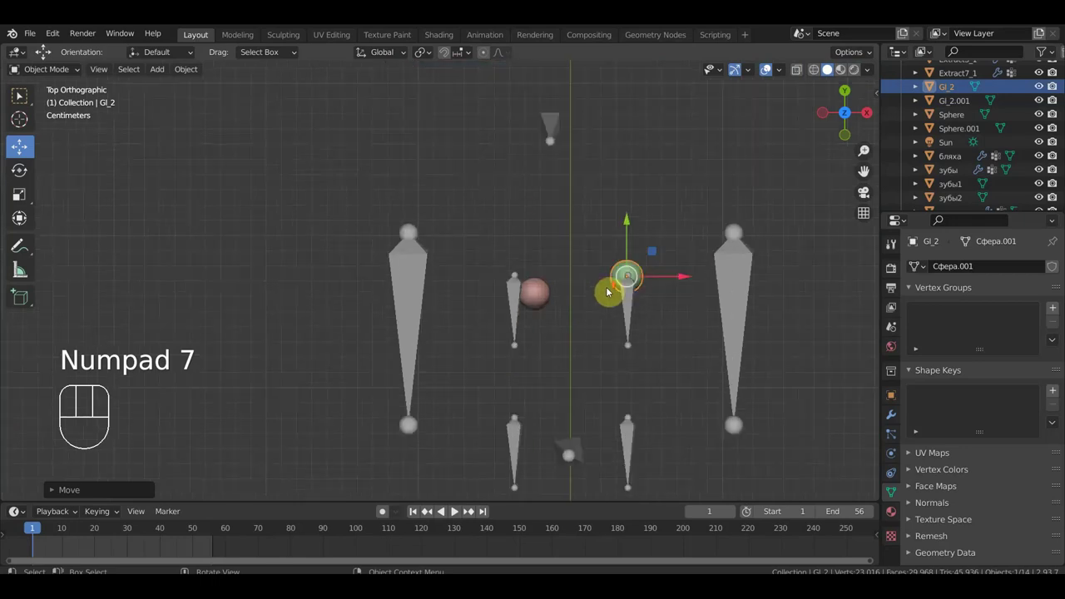
middle_click(572, 319)
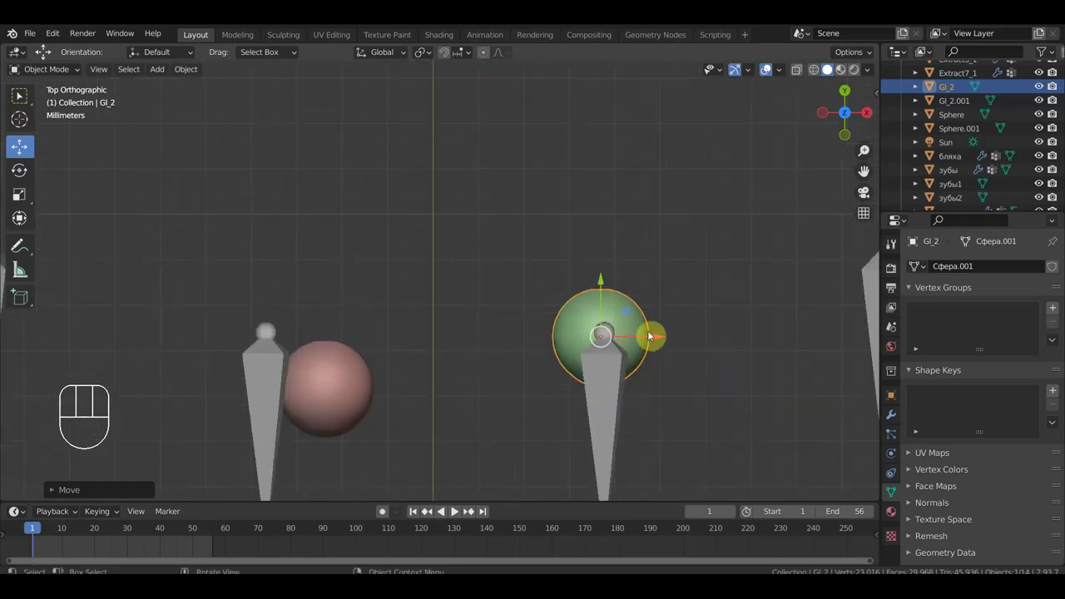
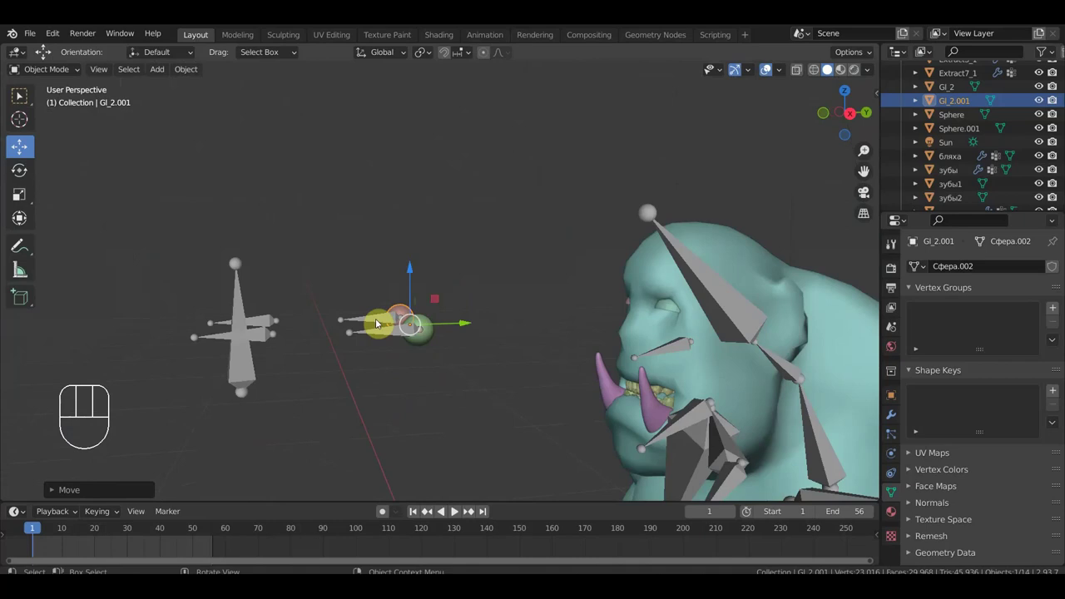
key(KP_3)
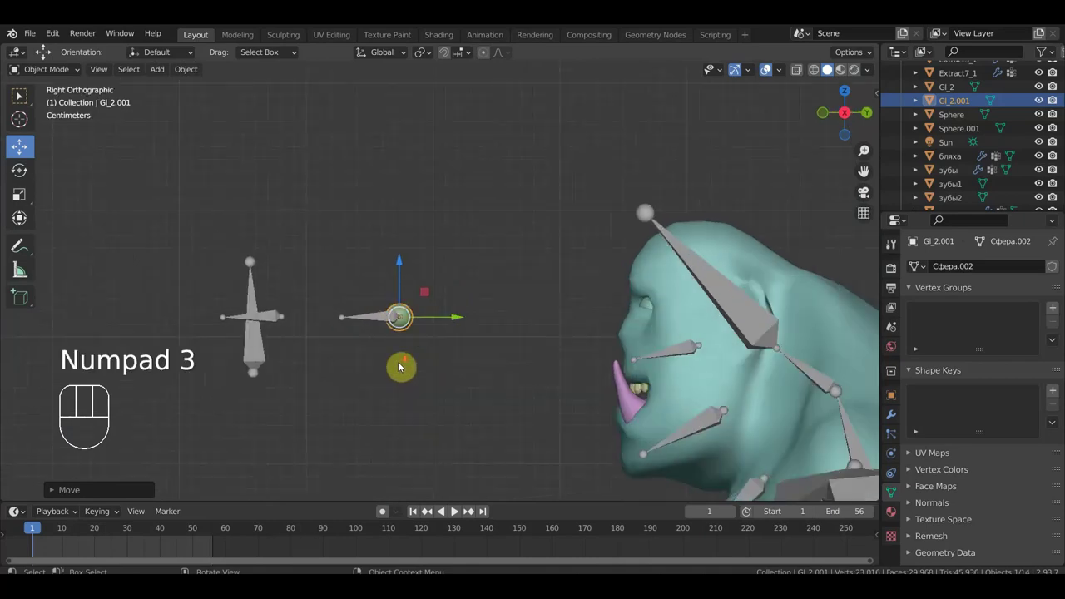
drag(478, 364, 510, 366)
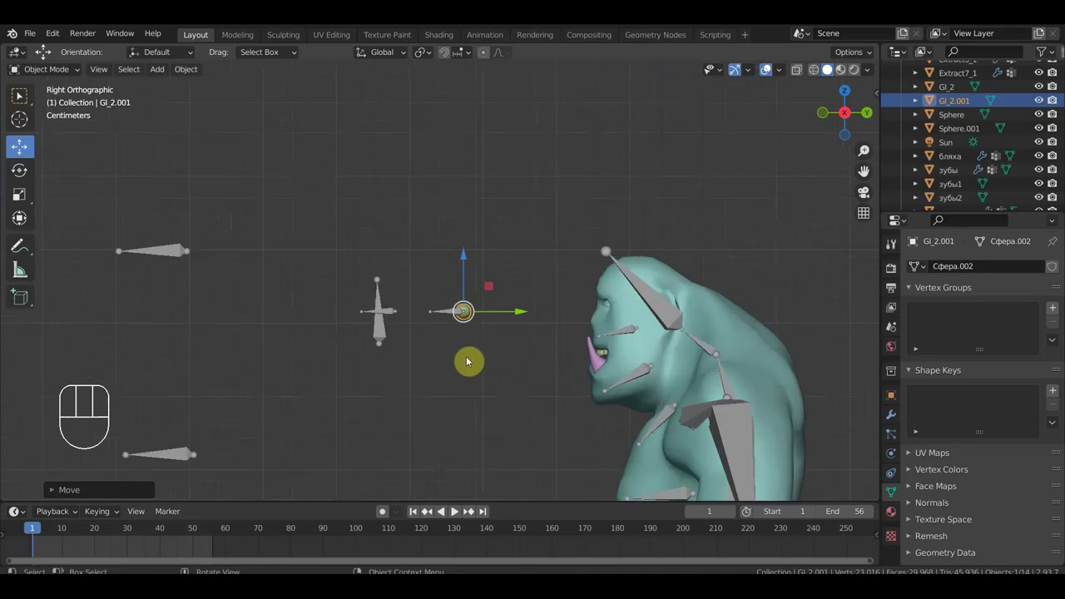
Step: Look over the head and select the teeth object in the outliner
drag(605, 351, 609, 357)
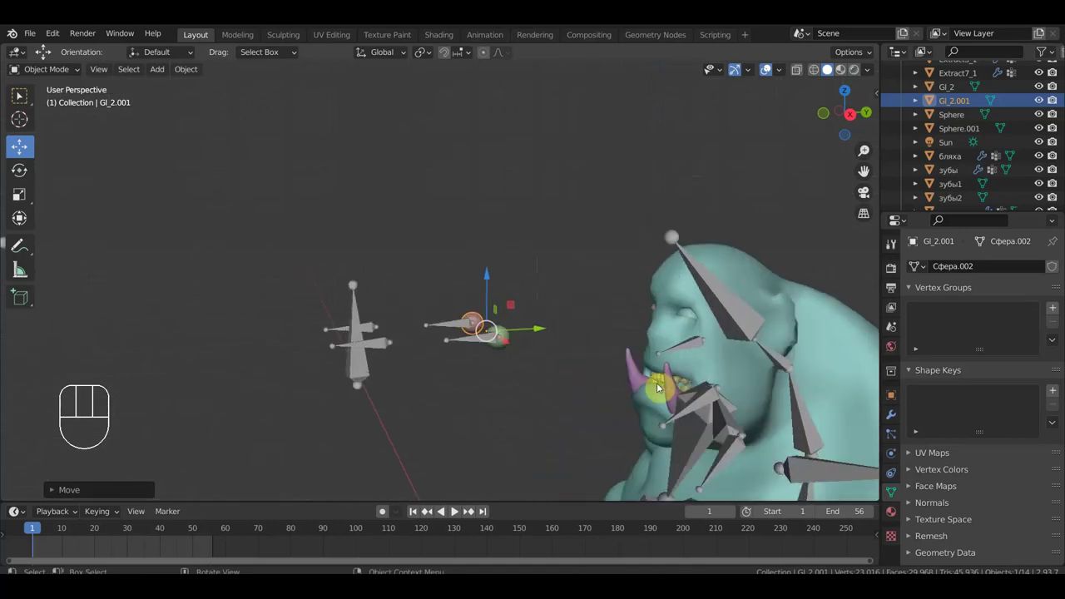
click(664, 380)
drag(718, 393, 770, 383)
drag(772, 382, 690, 330)
click(956, 175)
Step: Join the зубы2 and зубы teeth into one object with Ctrl+J, keeping Spine2, Neck and Head groups
click(958, 185)
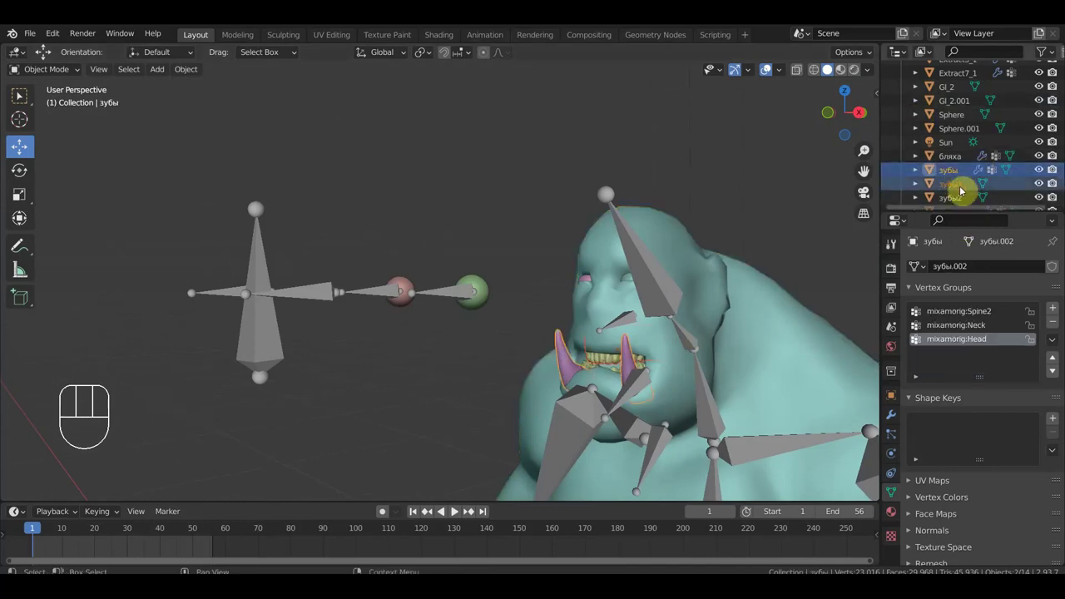
click(961, 201)
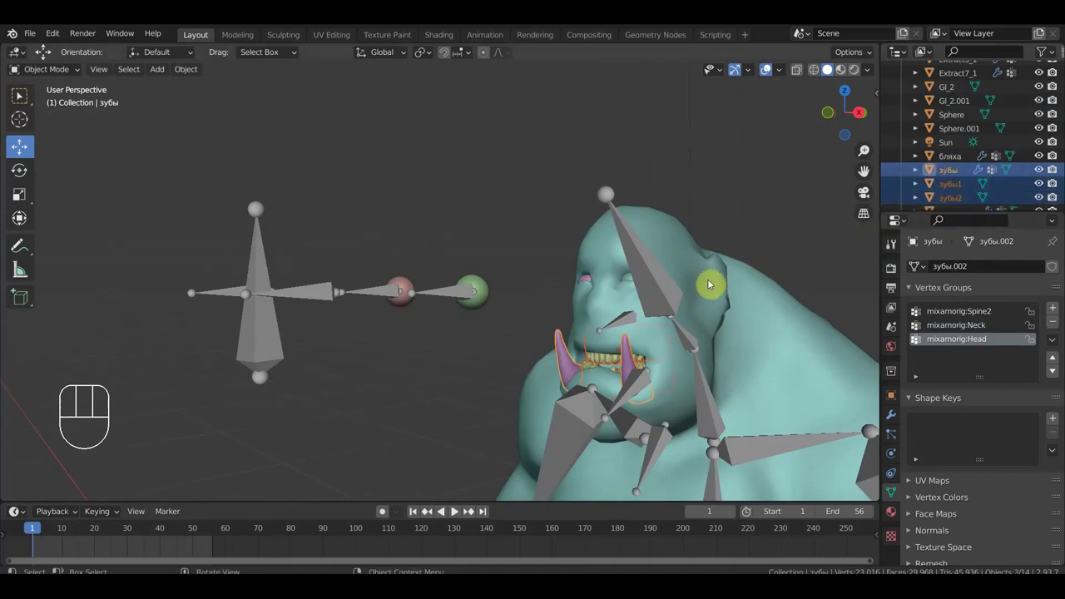
key(KP_3)
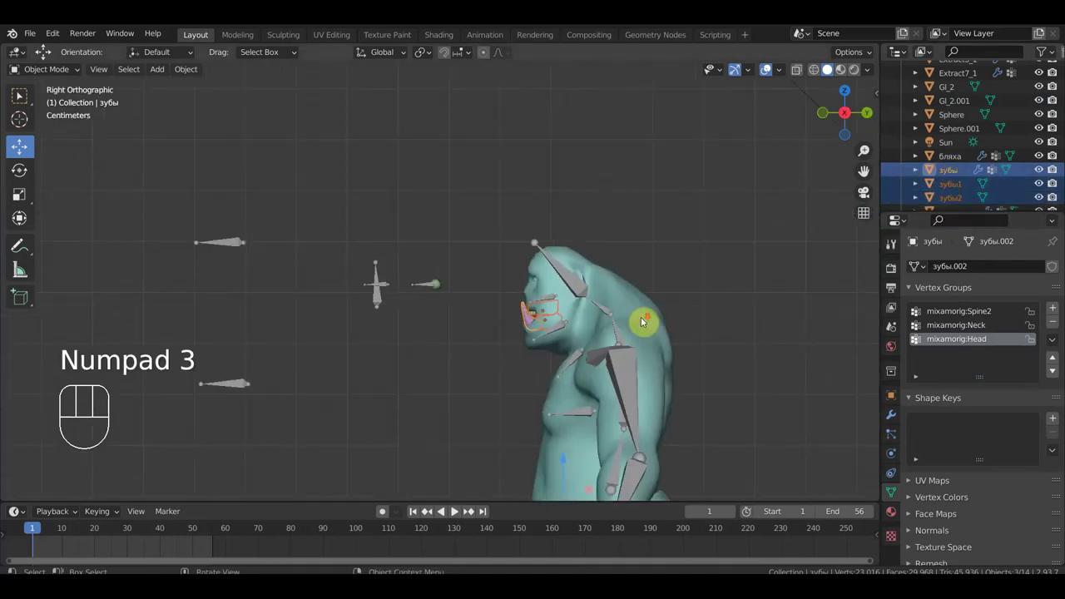
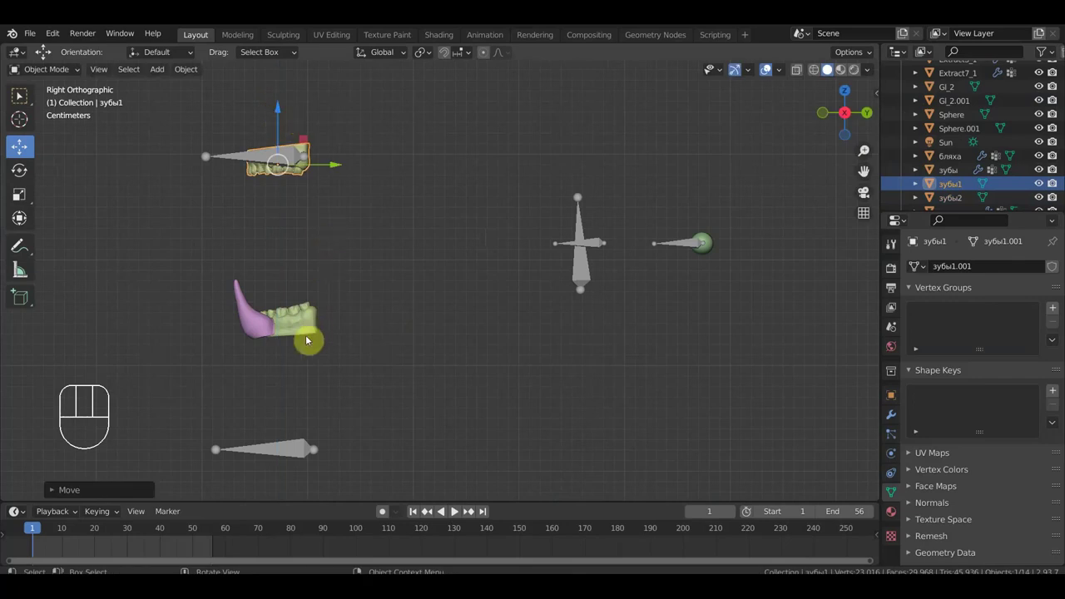
drag(415, 298, 409, 305)
key(KP_3)
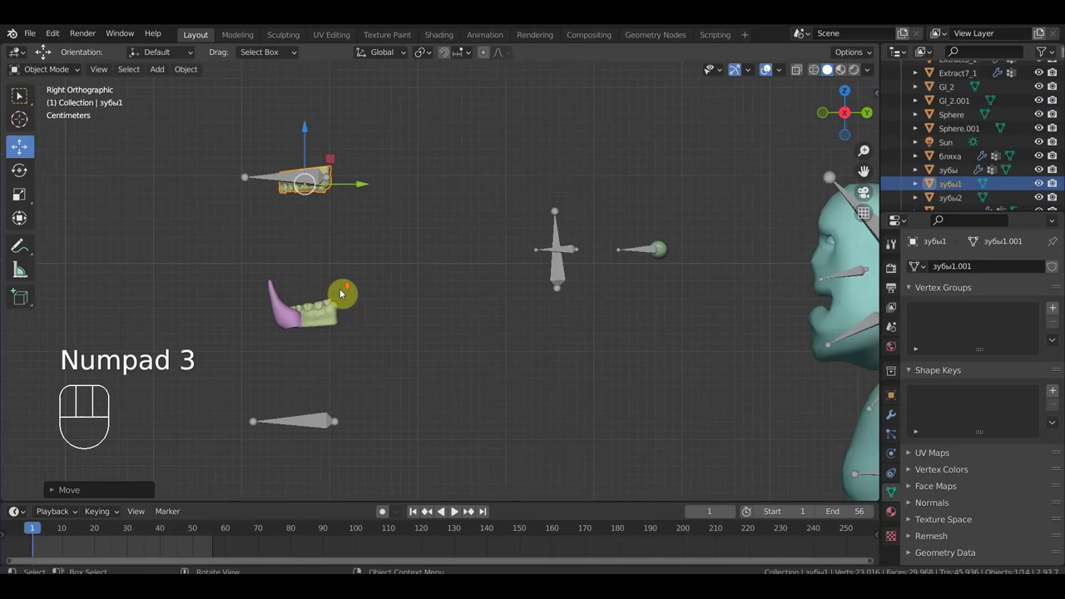
click(316, 317)
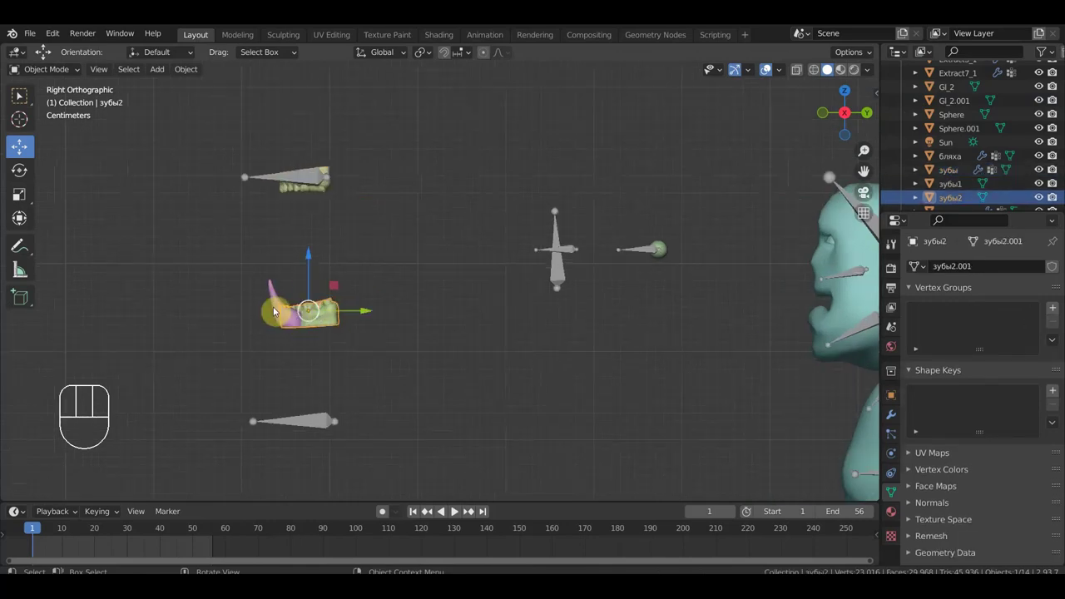
click(278, 307)
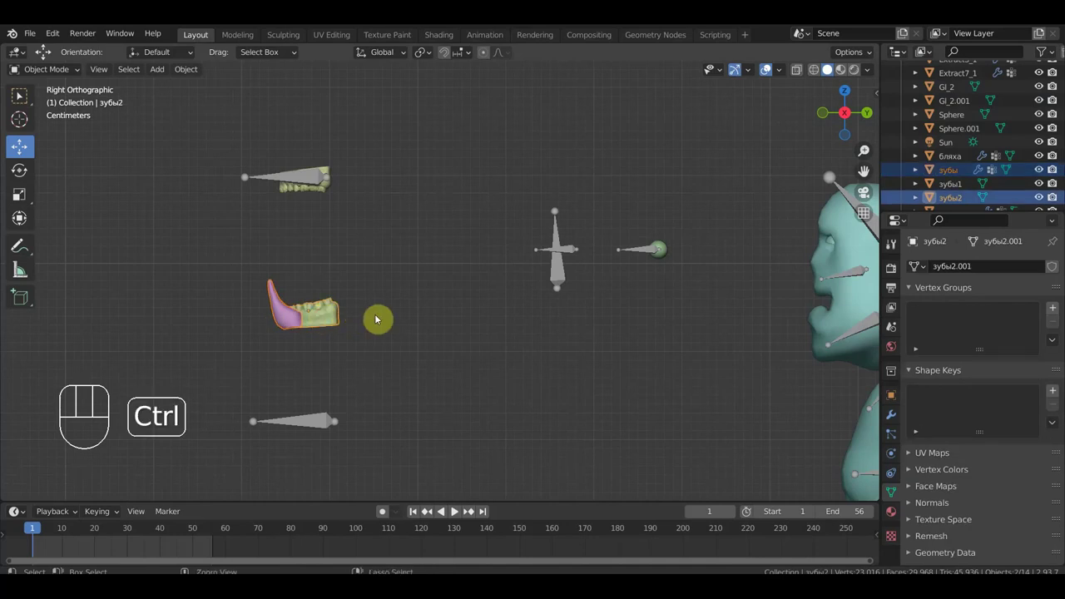
key(ctrl+j)
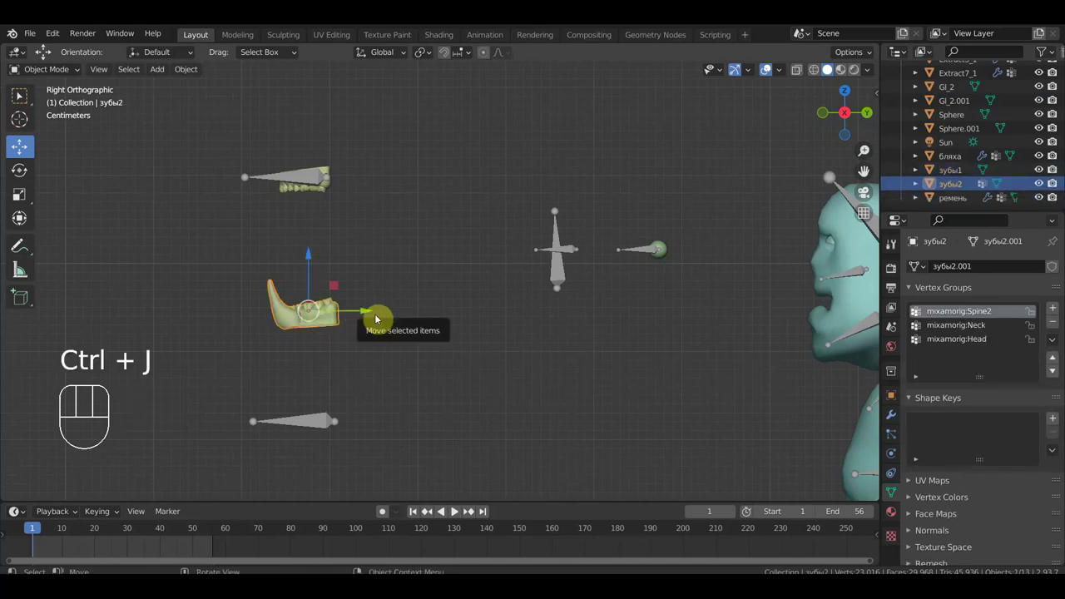
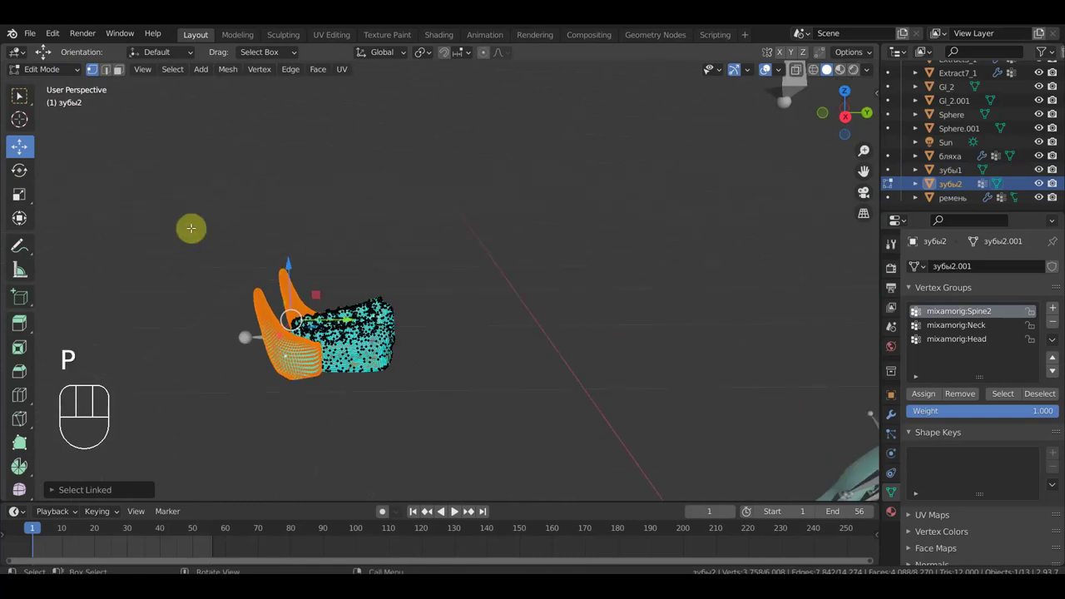
Step: Leave mesh editing and look over the rigged ogre from the front and side
key(KP_1)
key(KP_3)
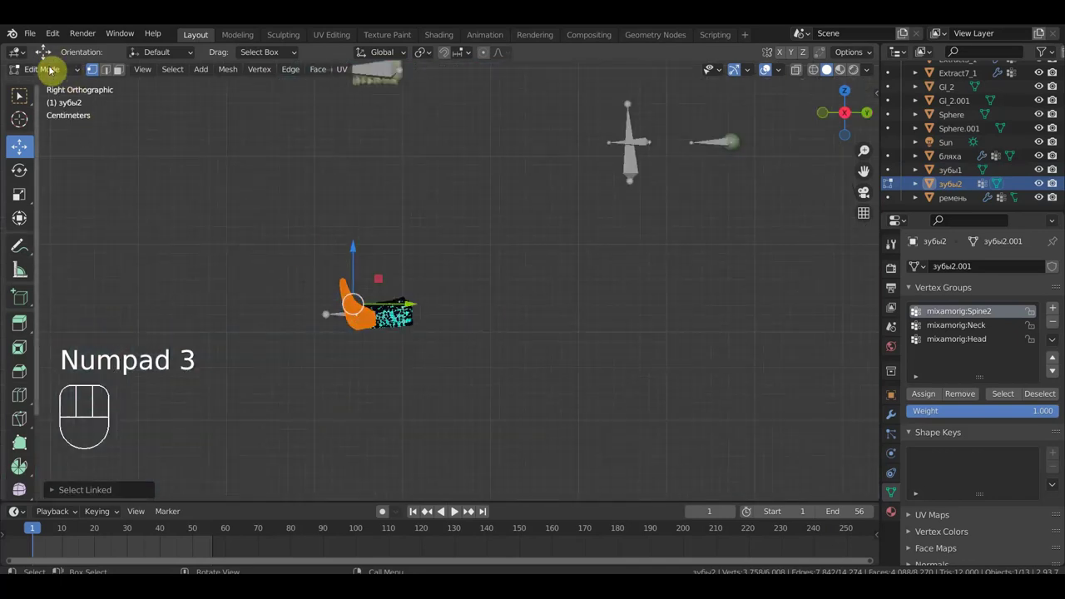
drag(55, 74, 59, 94)
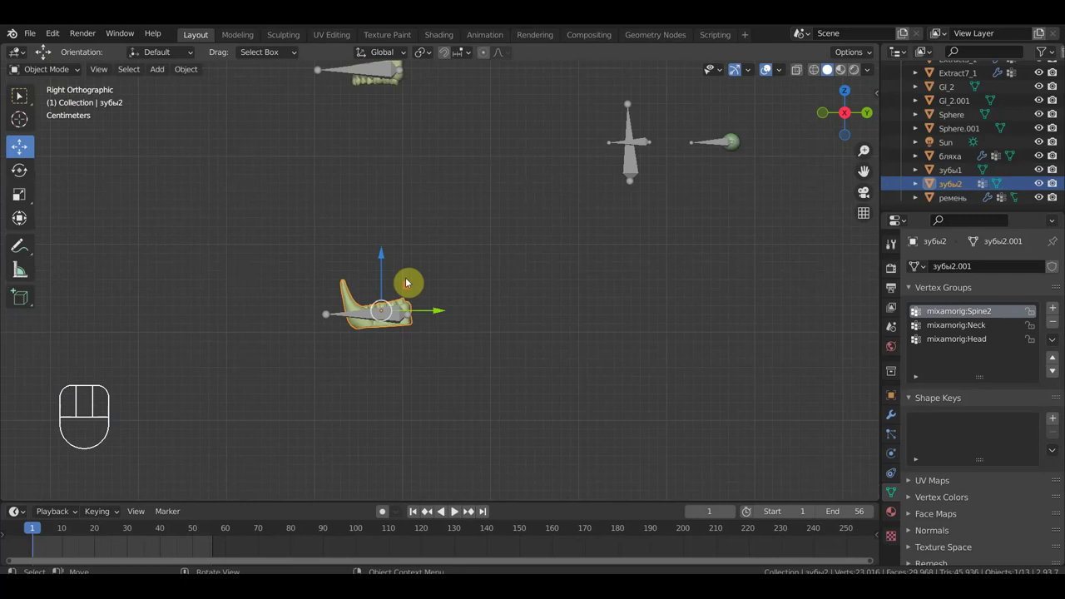
drag(567, 341, 523, 344)
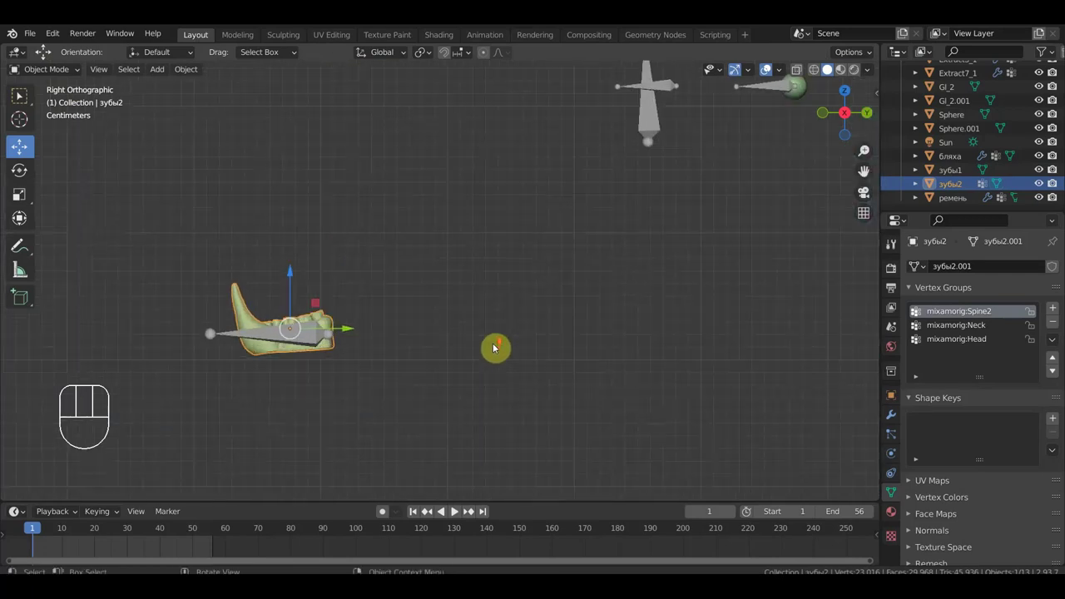
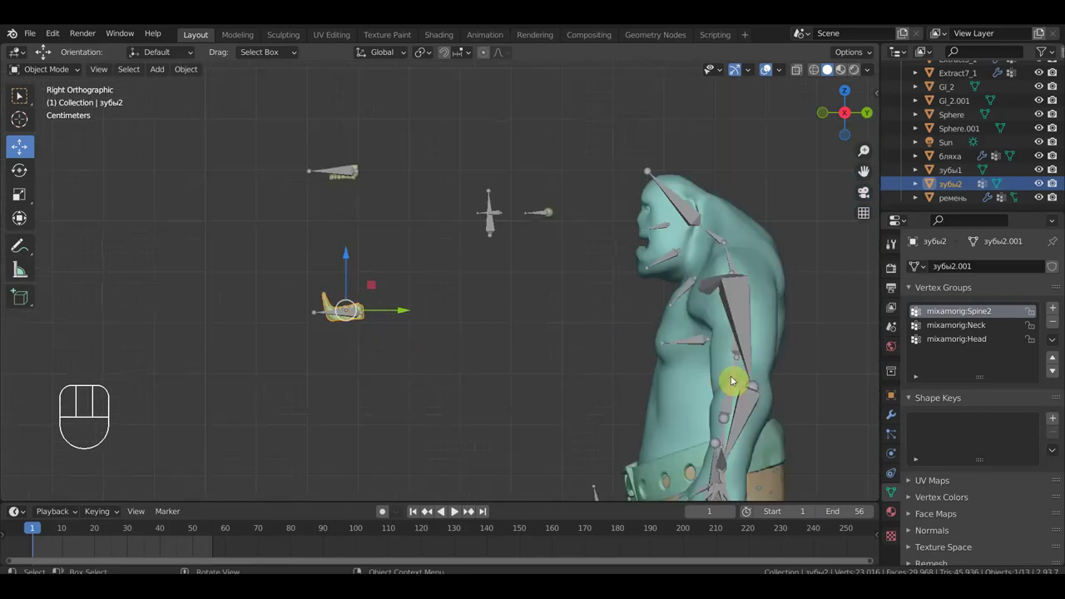
drag(728, 382, 769, 375)
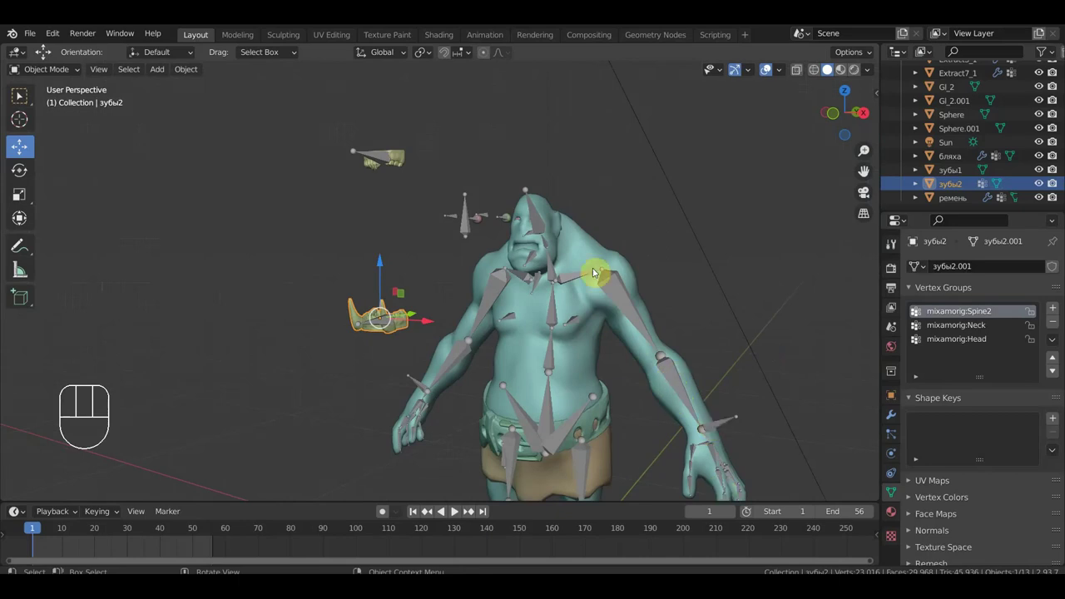
drag(690, 389, 595, 385)
drag(597, 387, 557, 313)
key(KP_3)
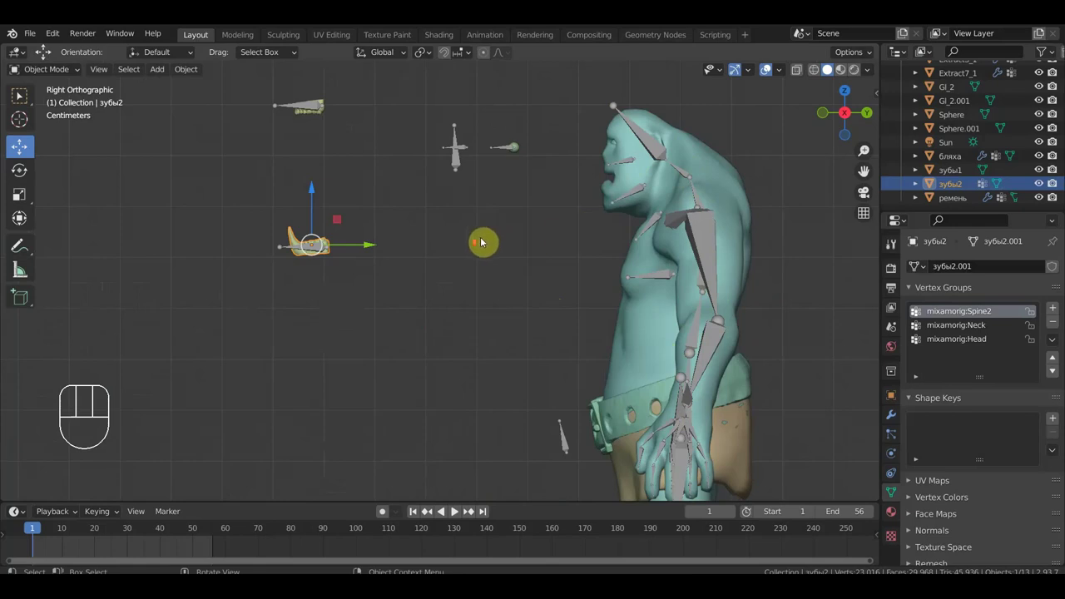
drag(446, 244, 483, 267)
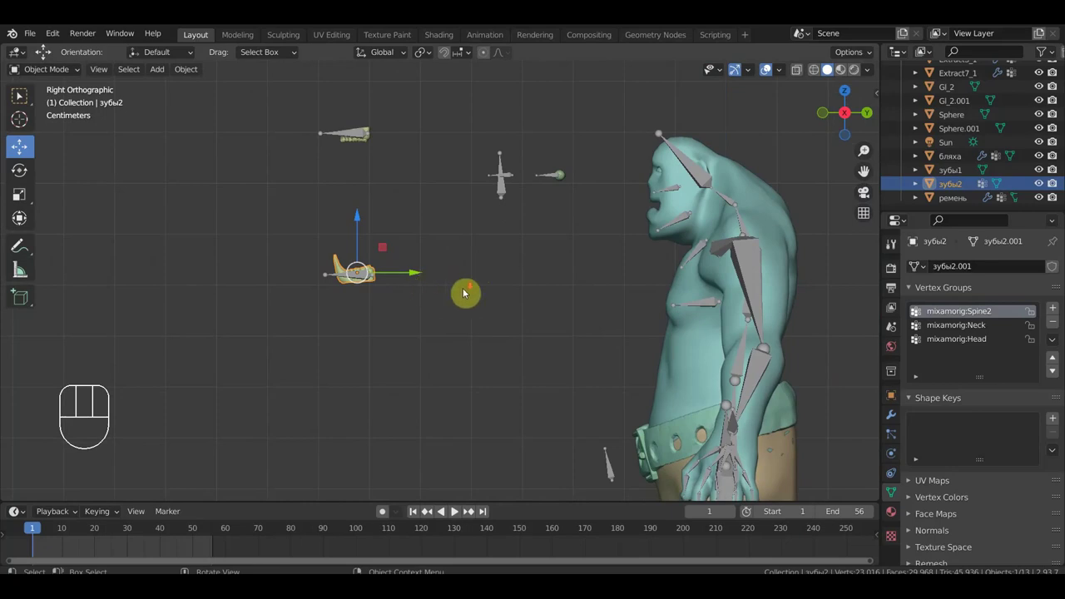
drag(479, 298, 467, 261)
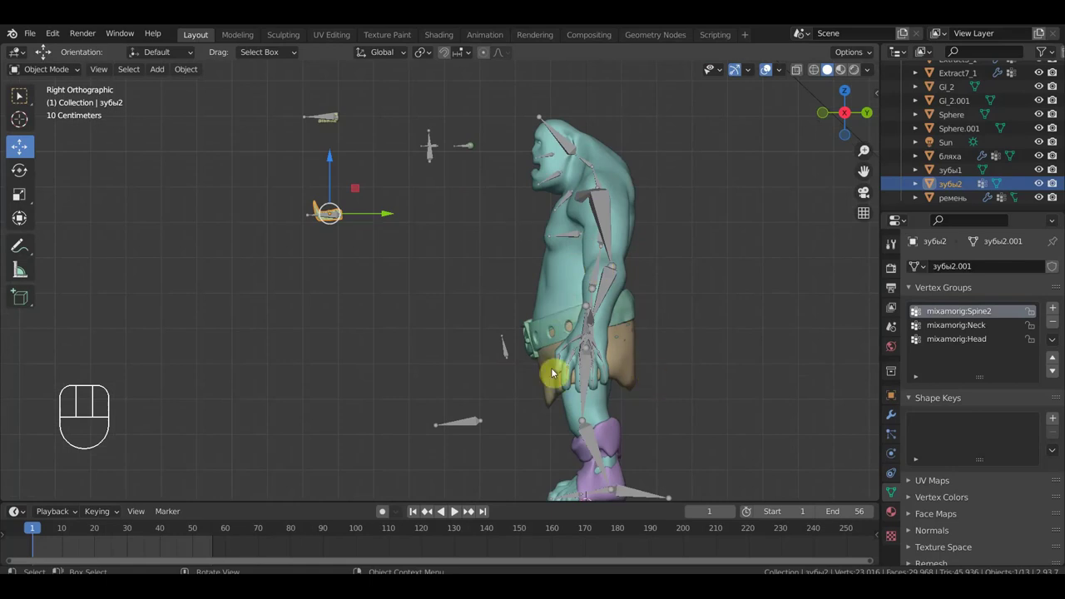
drag(536, 366, 610, 361)
Step: Orbit and zoom to the ogre's upper body and select its armature
key(KP_1)
drag(682, 347, 672, 312)
drag(667, 326, 671, 346)
drag(663, 342, 510, 344)
drag(479, 274, 528, 408)
drag(505, 335, 499, 343)
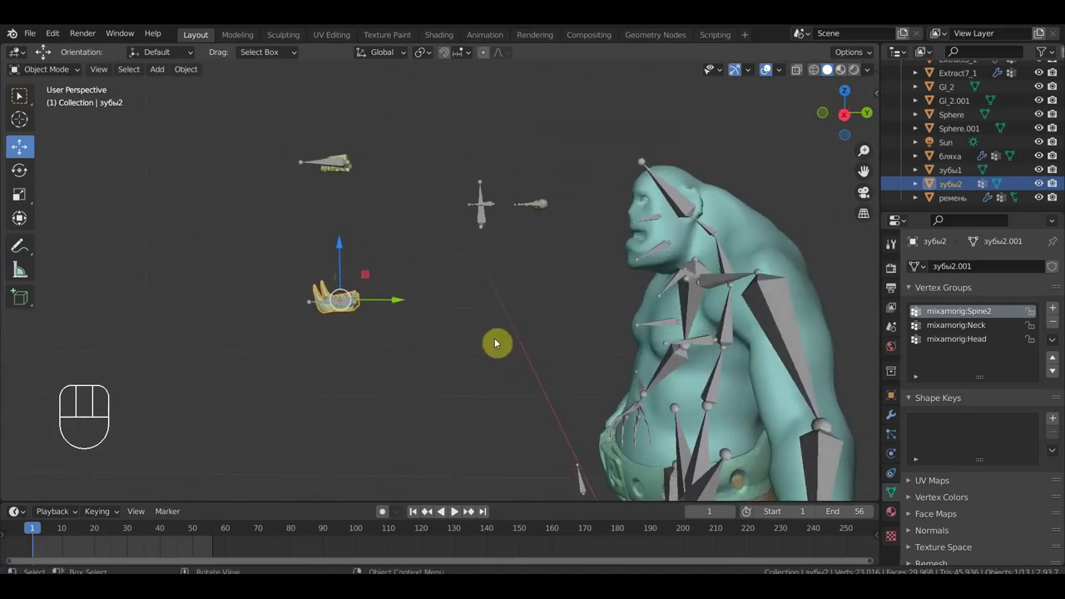
drag(644, 331, 635, 289)
click(621, 272)
Step: In Pose Mode give the first shin an IK constraint targeting its foot bone with chain length 2
drag(62, 74, 59, 118)
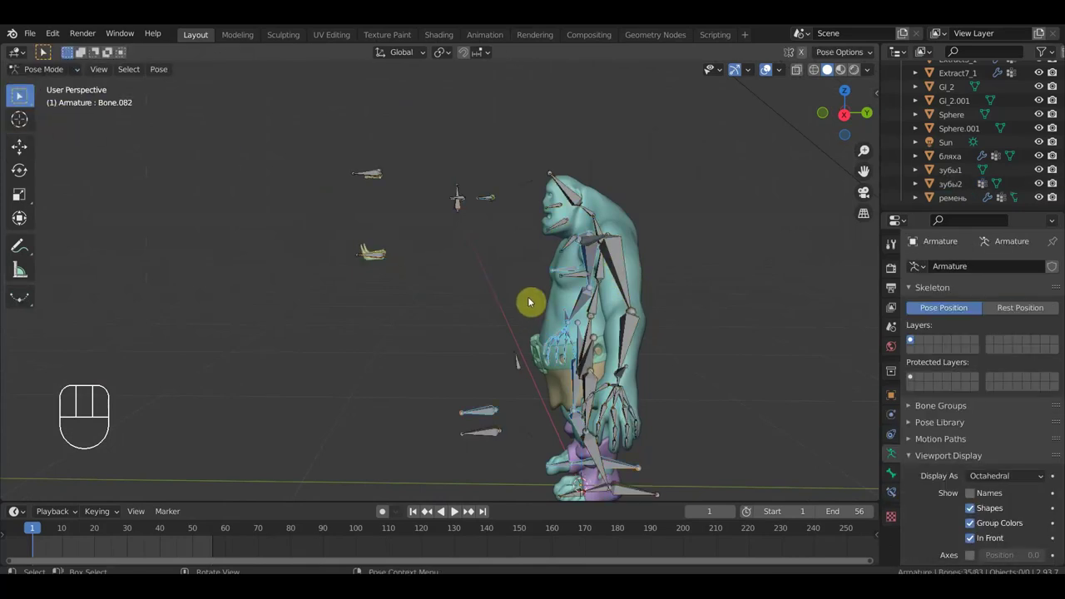
key(KP_3)
middle_click(22, 96)
middle_click(22, 96)
click(21, 96)
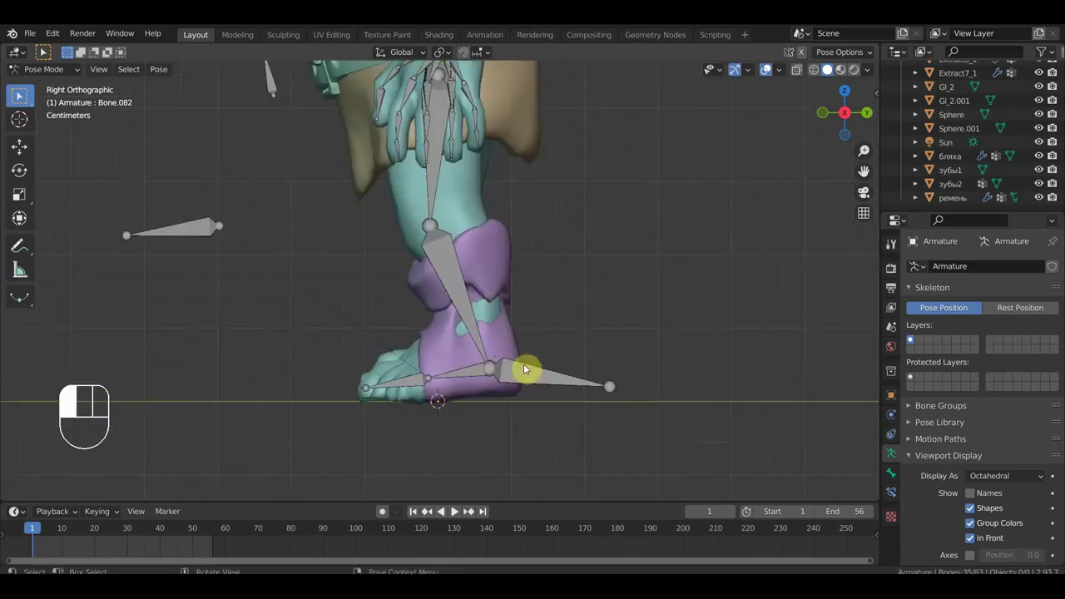
middle_click(22, 95)
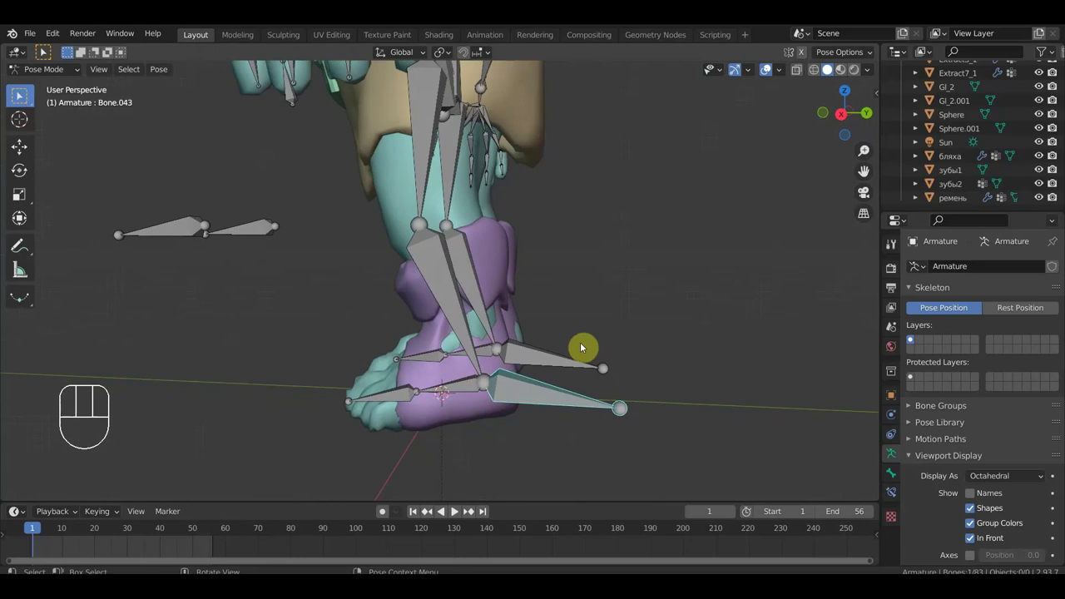
click(21, 96)
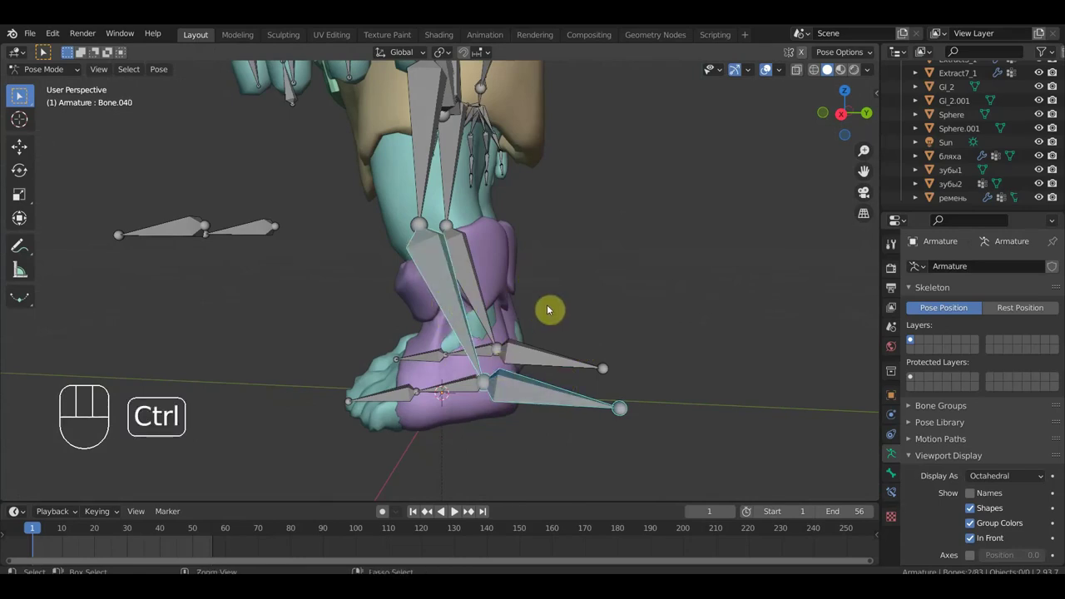
key(ctrl+shift+c)
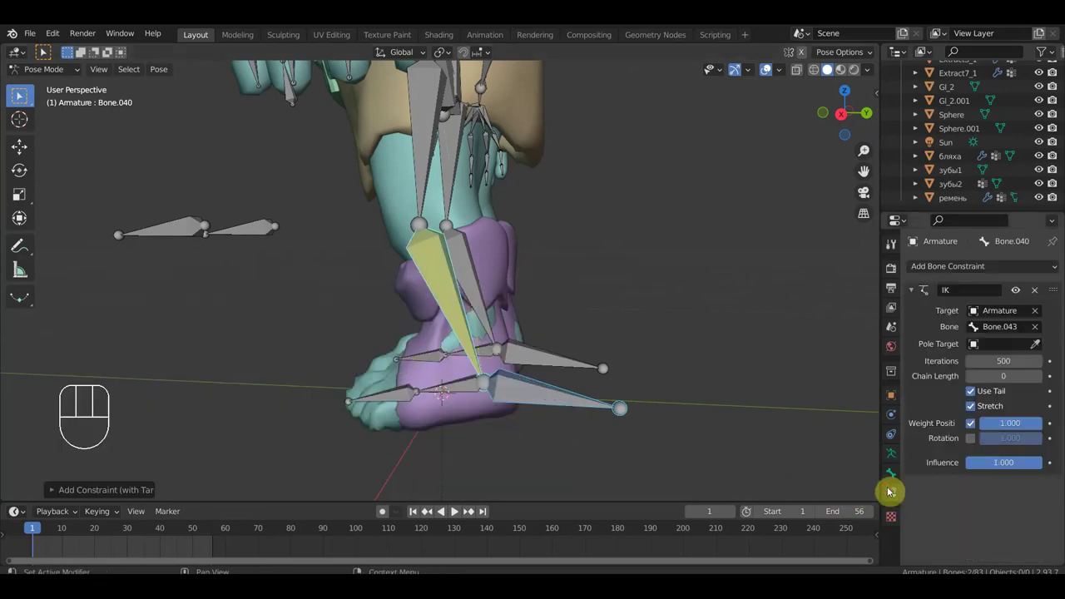
click(22, 96)
click(21, 96)
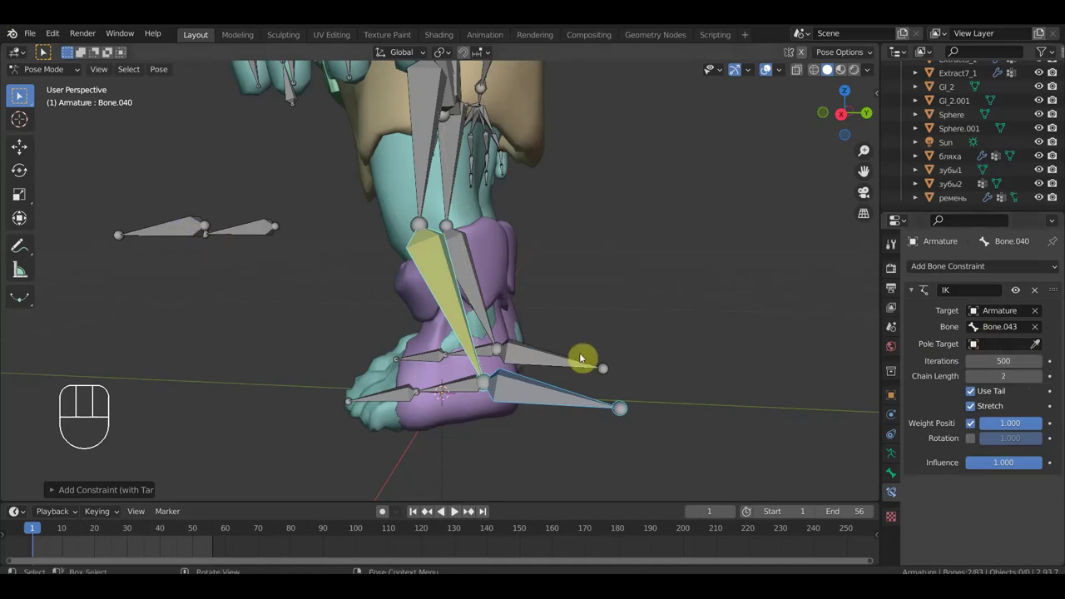
Step: Give the other shin the same IK constraint to its foot bone with chain length 2
click(21, 96)
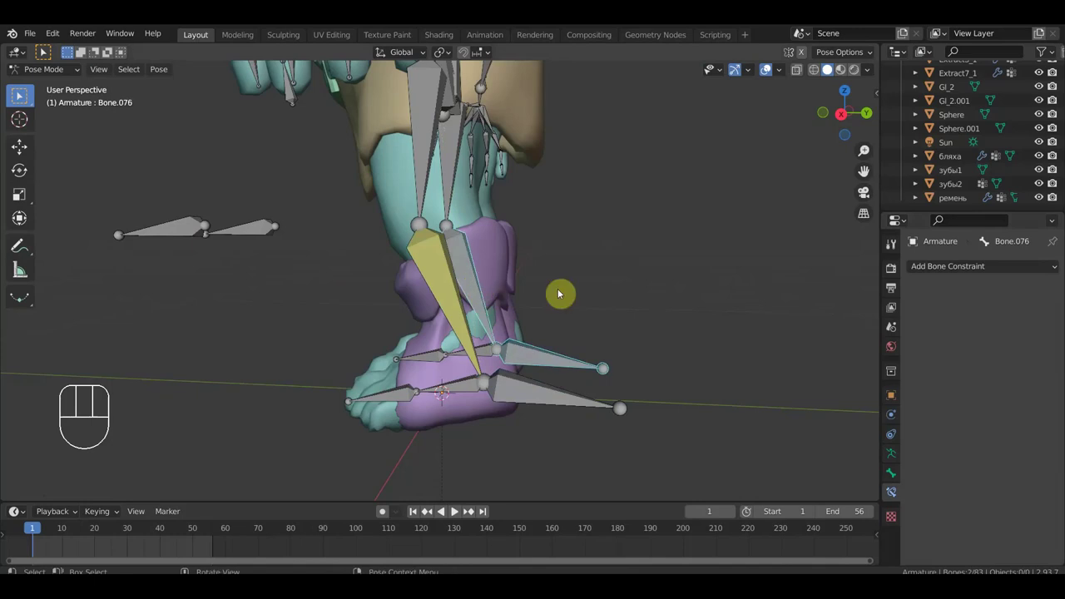
key(ctrl+shift+c)
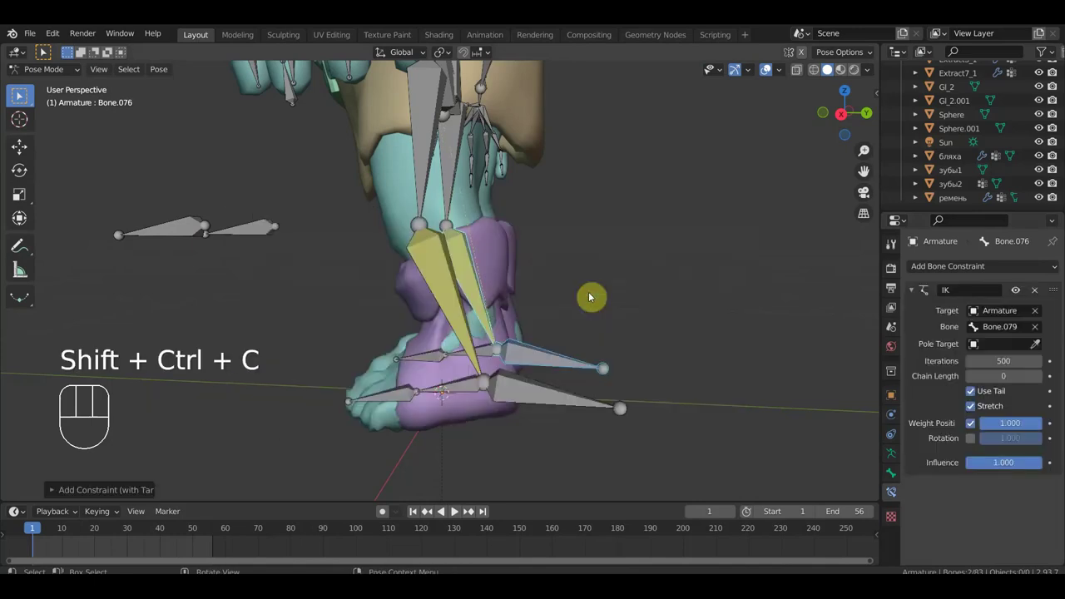
double_click(22, 96)
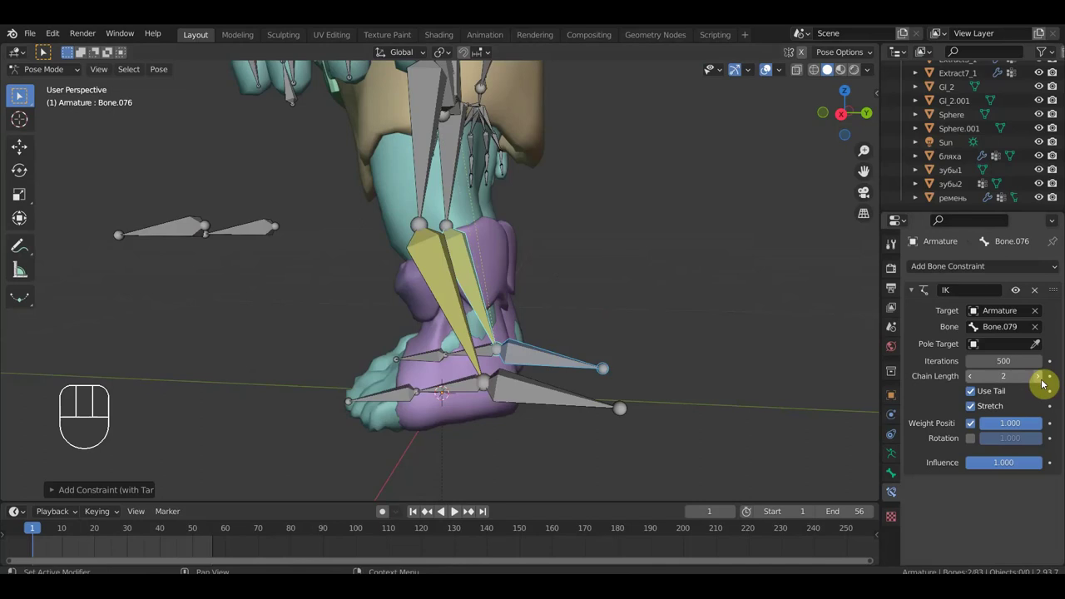
middle_click(21, 96)
middle_click(22, 95)
Step: Give the first forearm an IK constraint targeting its hand bone with chain length 2
click(22, 95)
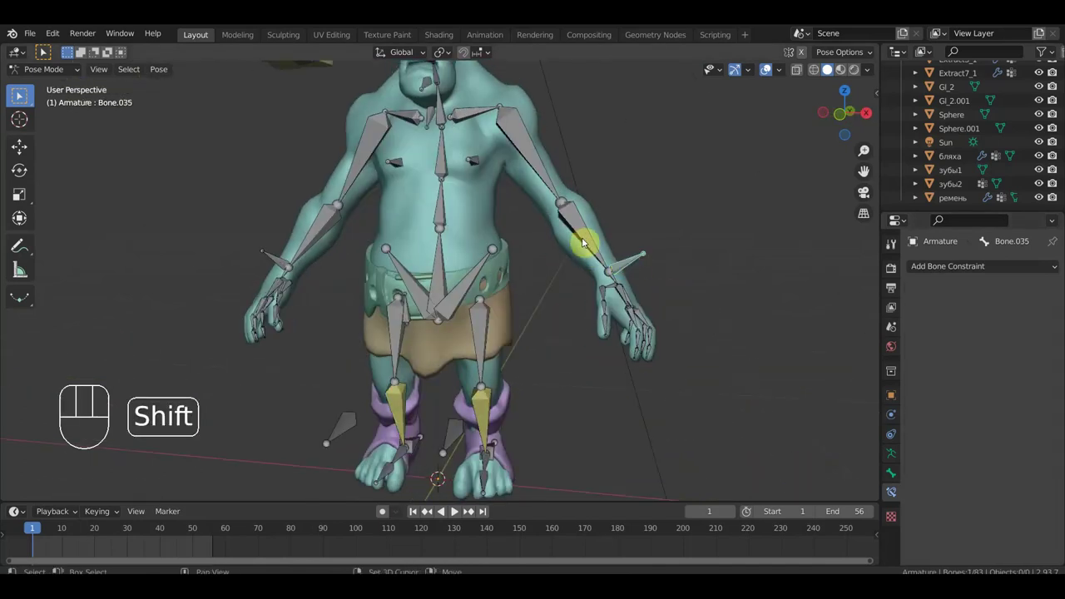
click(22, 95)
key(ctrl+shift+c)
click(21, 96)
click(22, 96)
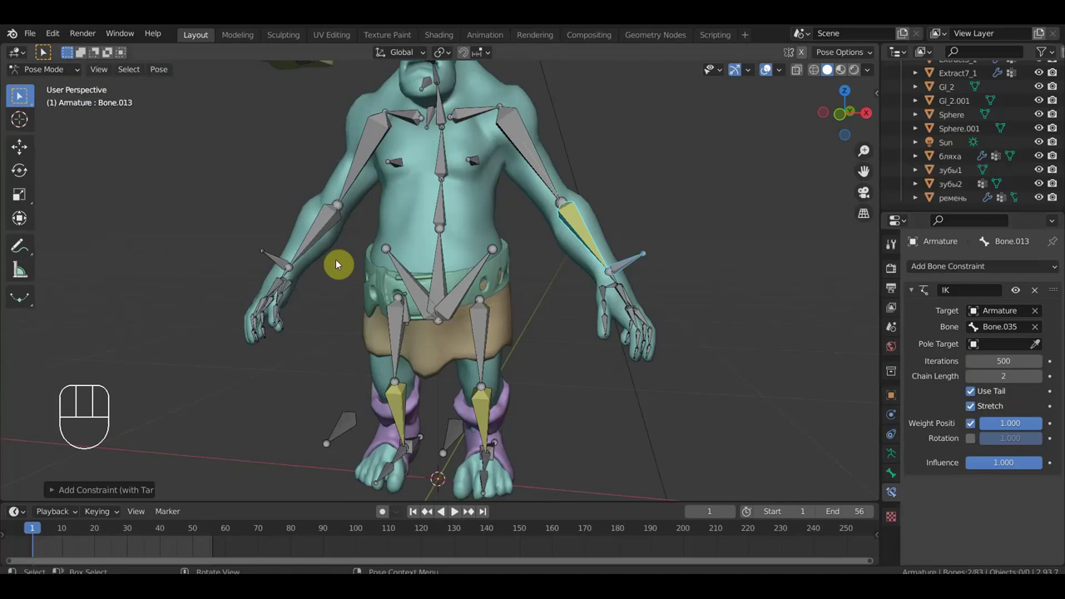
Step: Add an Inverse Kinematics constraint to the other forearm targeting its hand bone, chain length 2
click(22, 96)
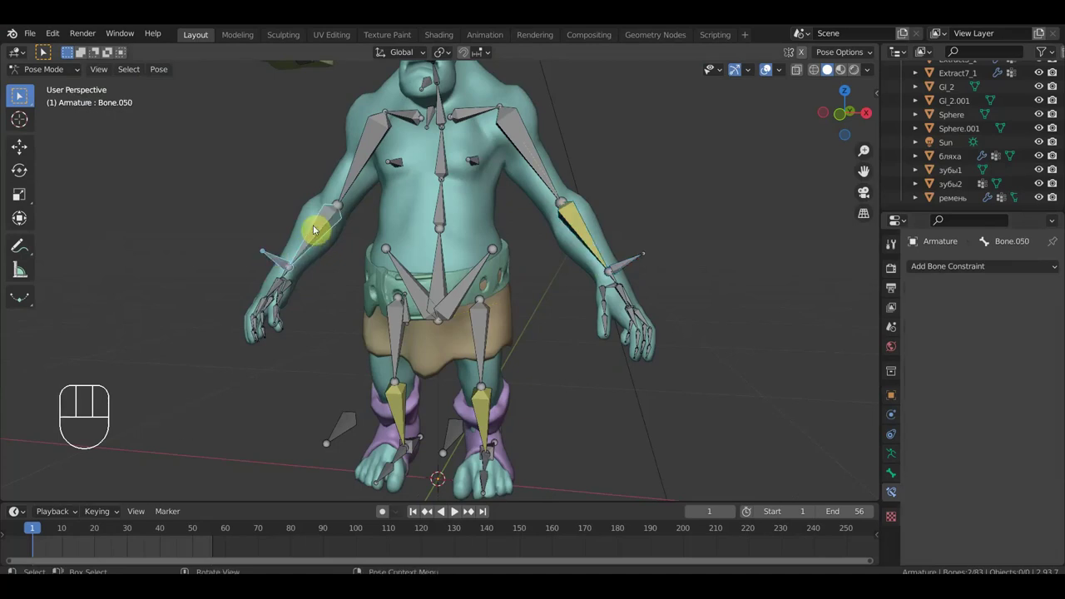
key(ctrl+shift+c)
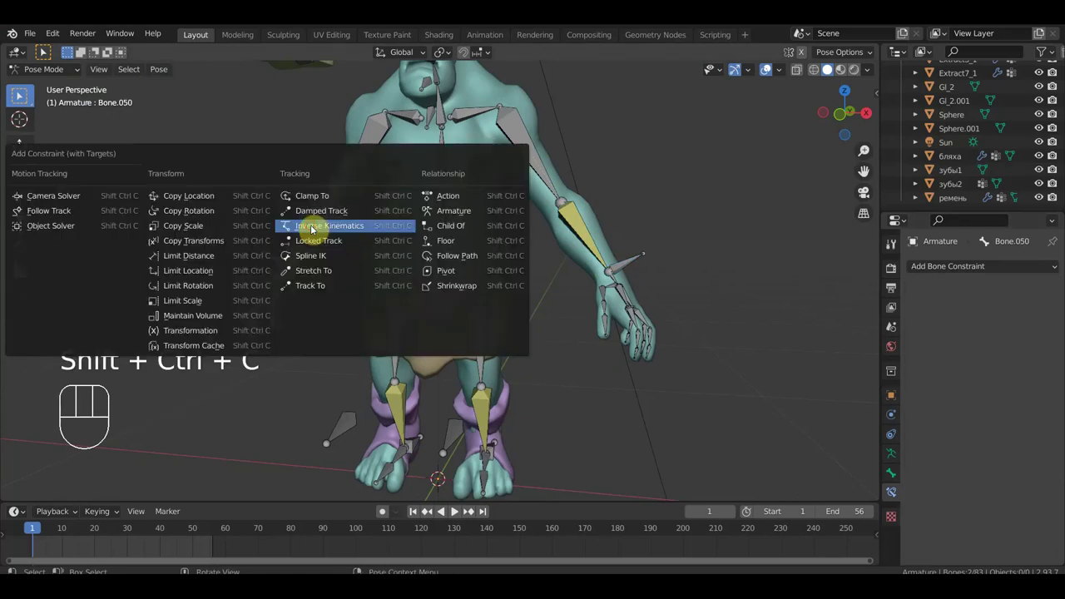
click(22, 95)
middle_click(22, 96)
middle_click(22, 96)
middle_click(22, 95)
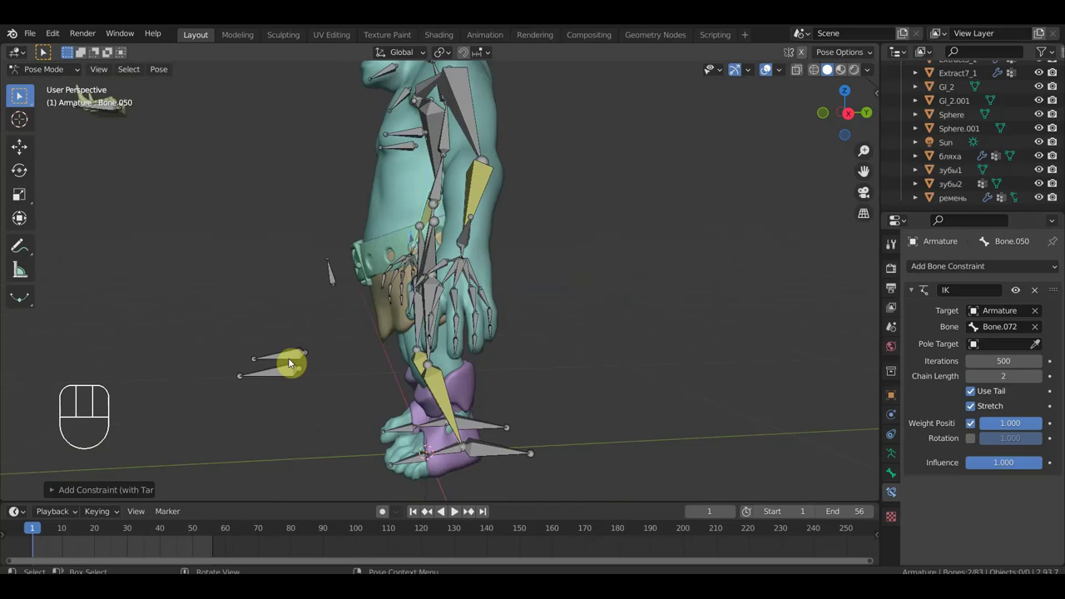
click(22, 96)
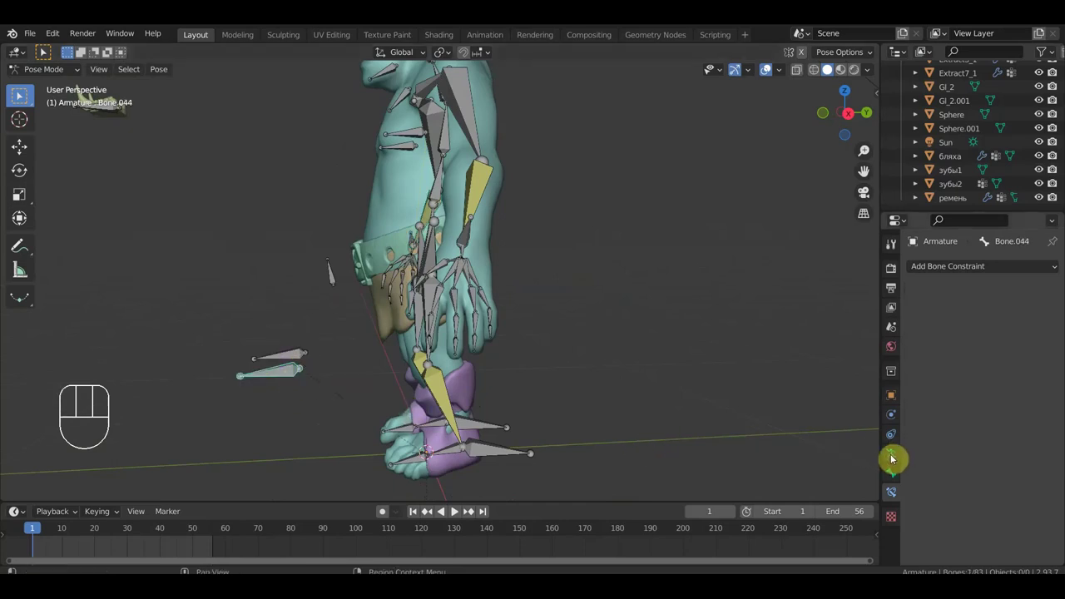
Step: Inspect the legs from the right side and bring up Bone.040's IK constraint targeting Bone.043, chain length 2
click(22, 96)
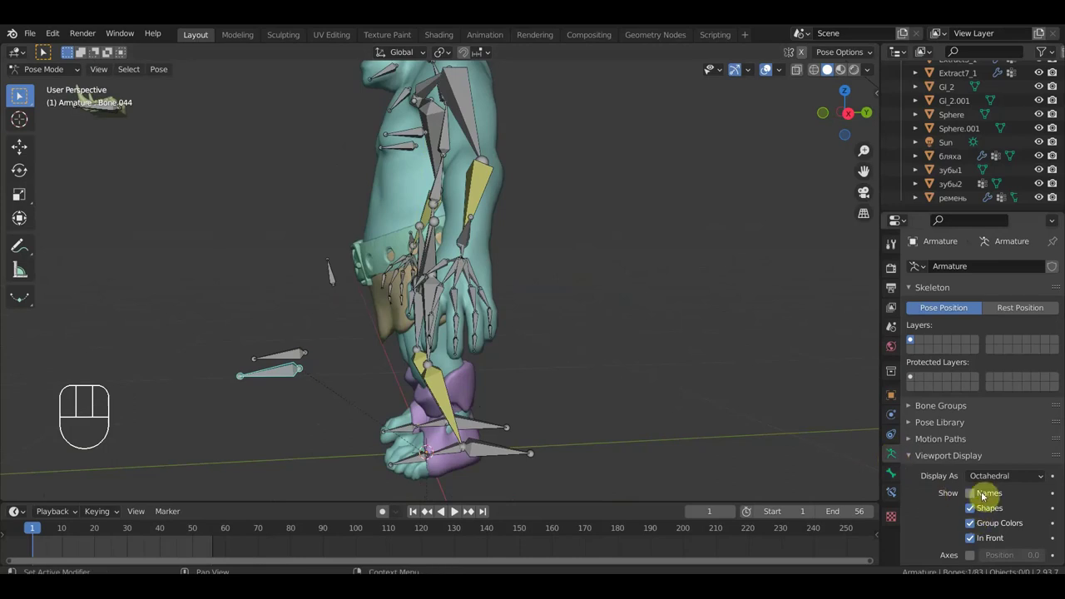
click(22, 95)
middle_click(22, 95)
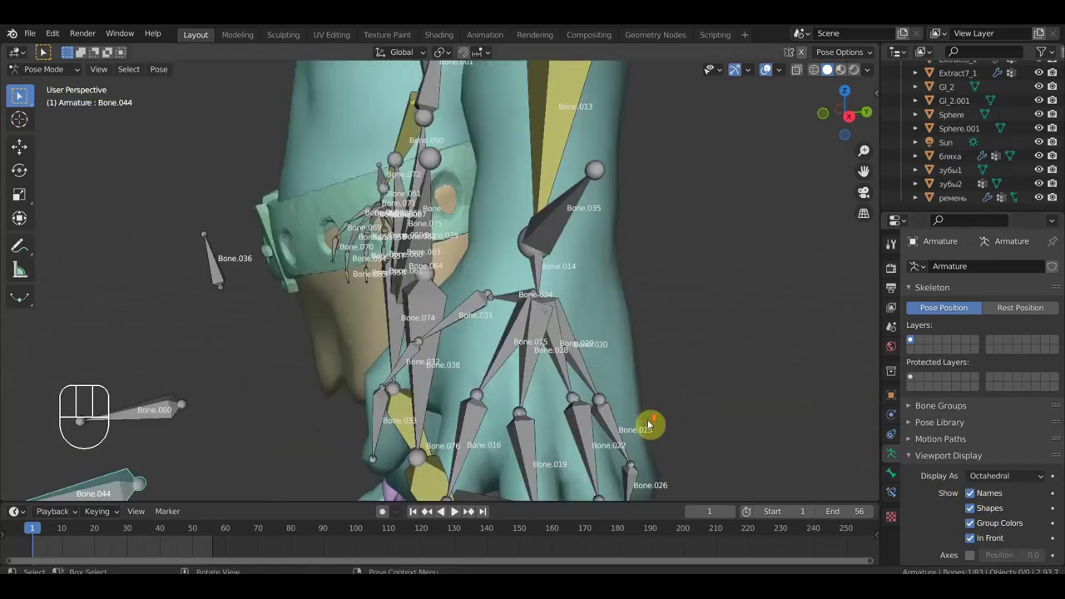
middle_click(21, 95)
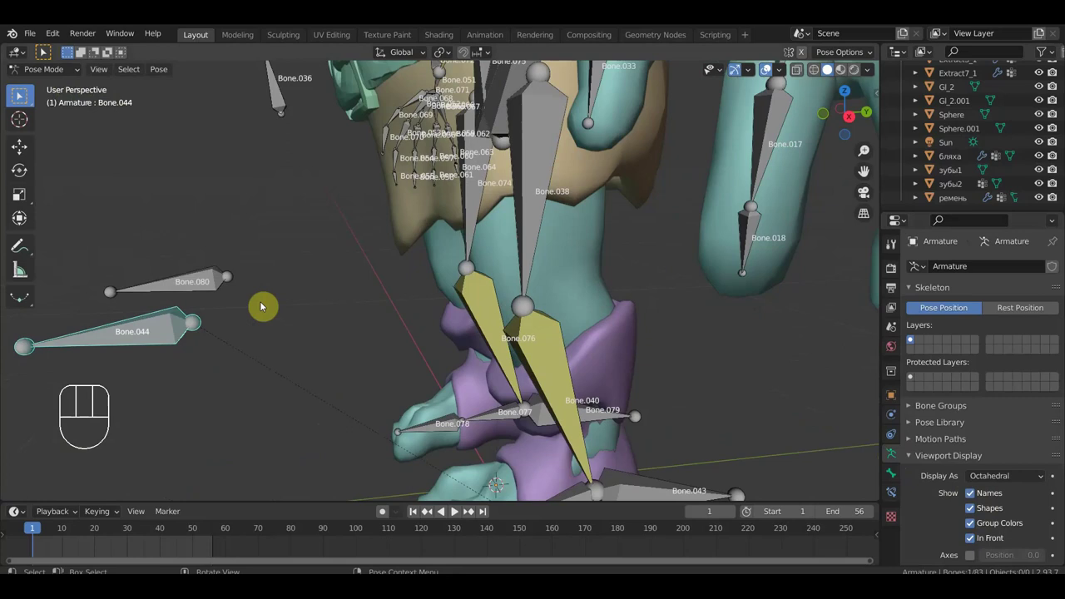
middle_click(21, 95)
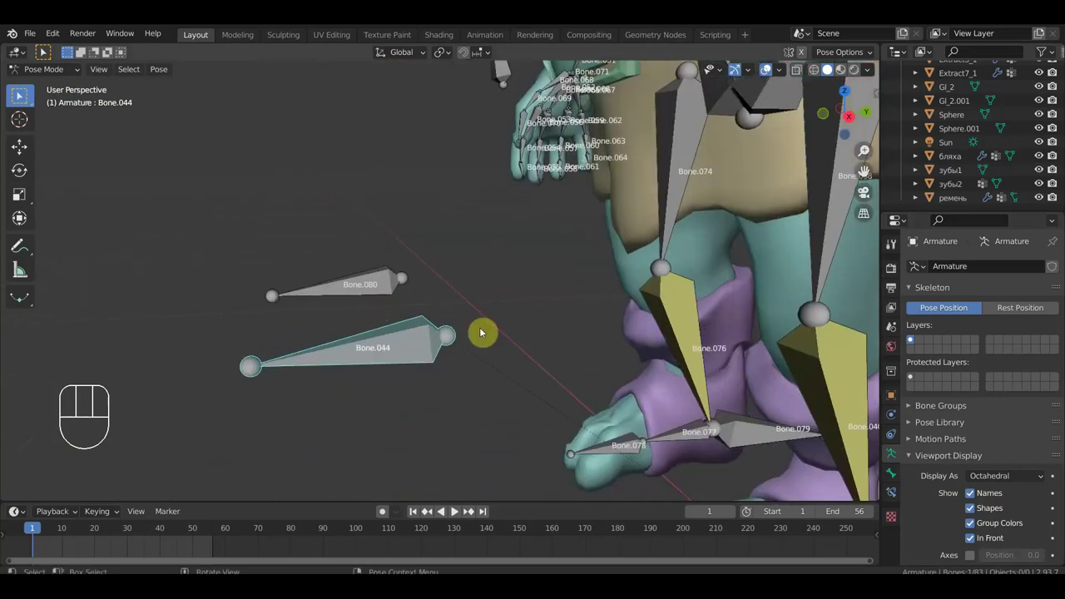
key(KP_3)
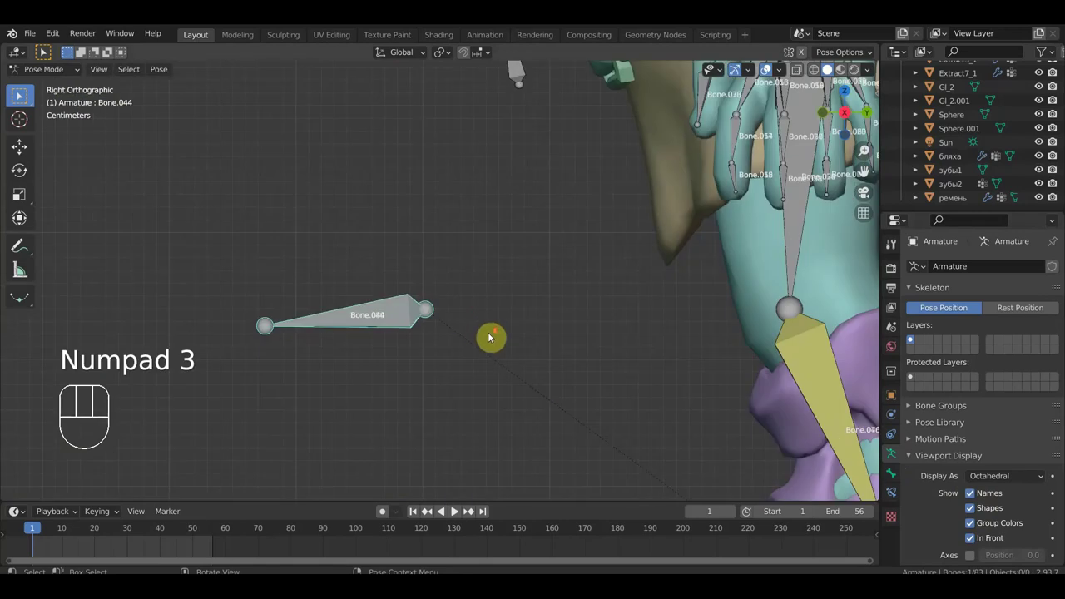
middle_click(22, 96)
middle_click(22, 96)
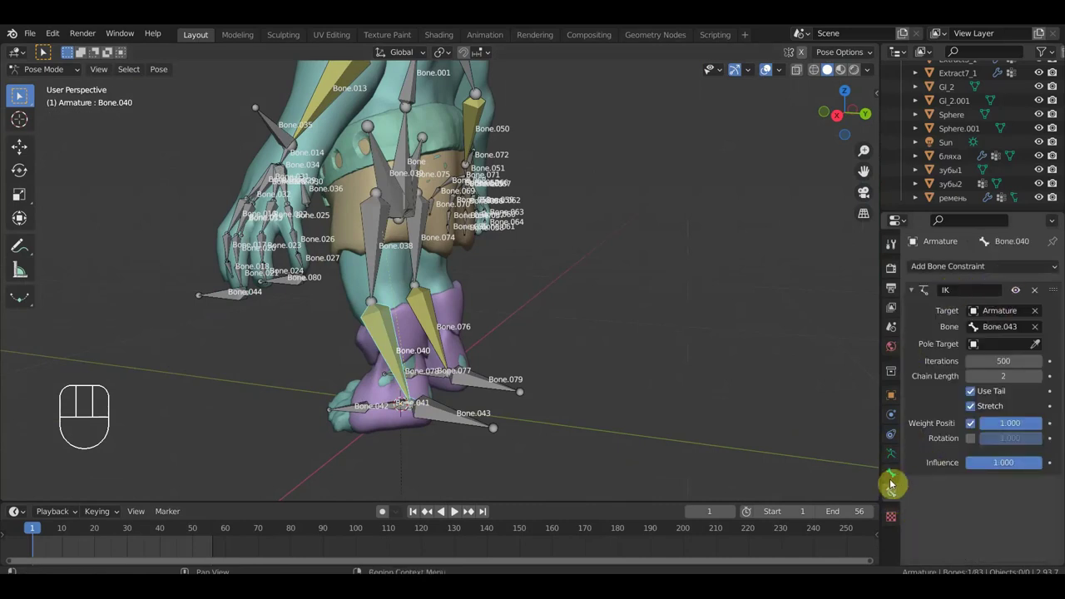
Step: Set Bone.040's IK pole target to the Armature with pole bone Bone.044 and check the leg
click(22, 96)
click(21, 95)
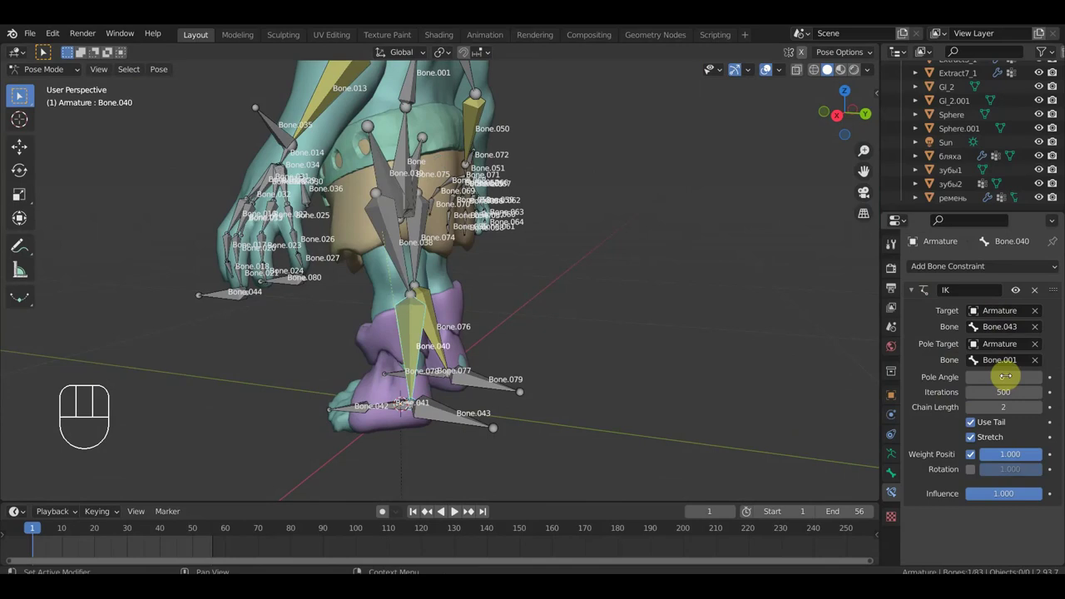
click(22, 95)
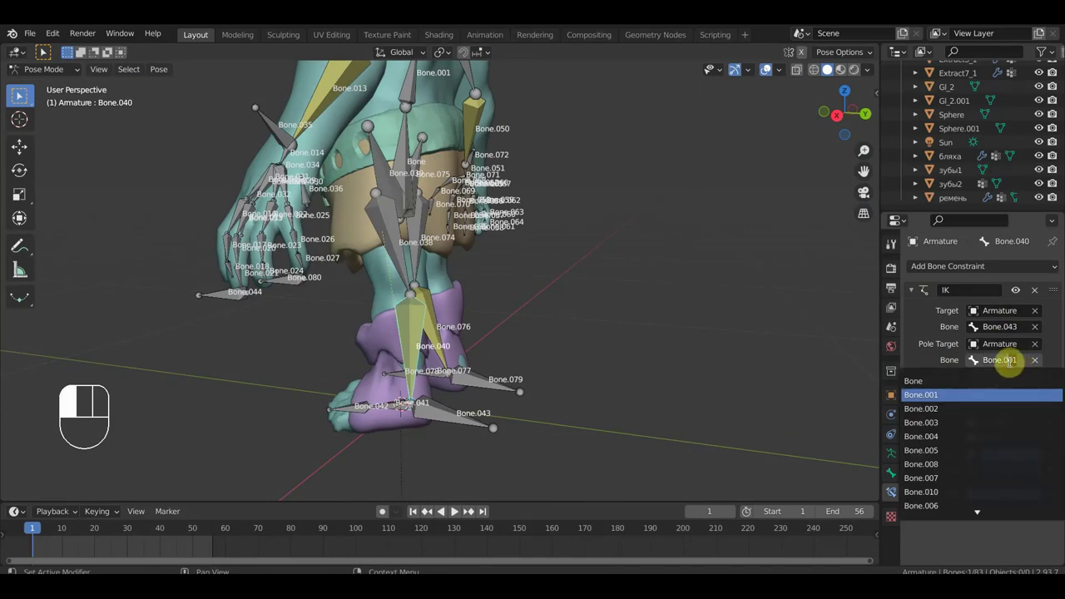
key(KP_4)
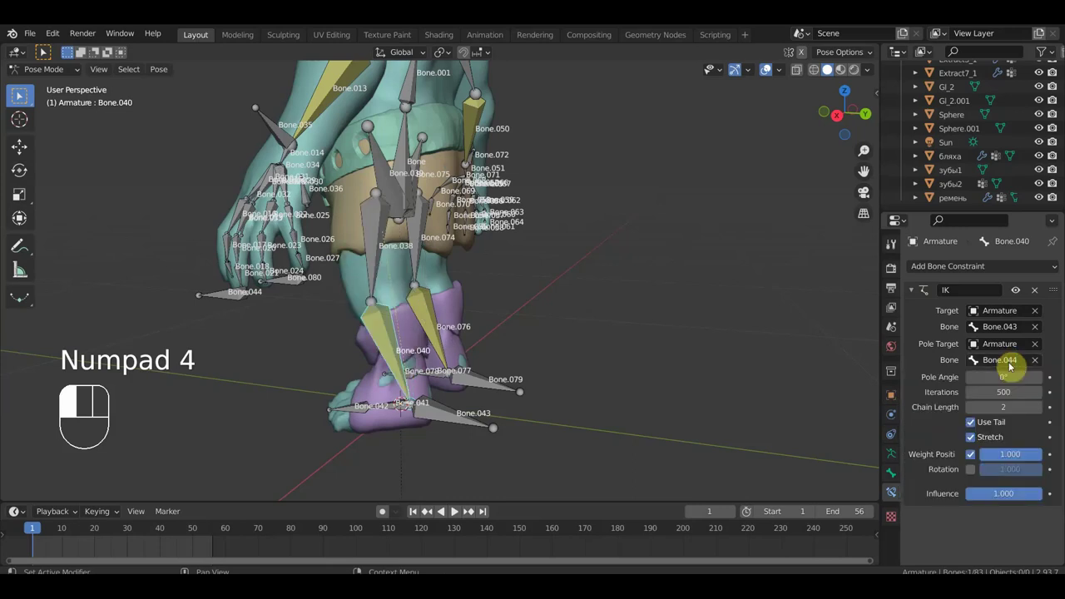
drag(22, 96, 22, 95)
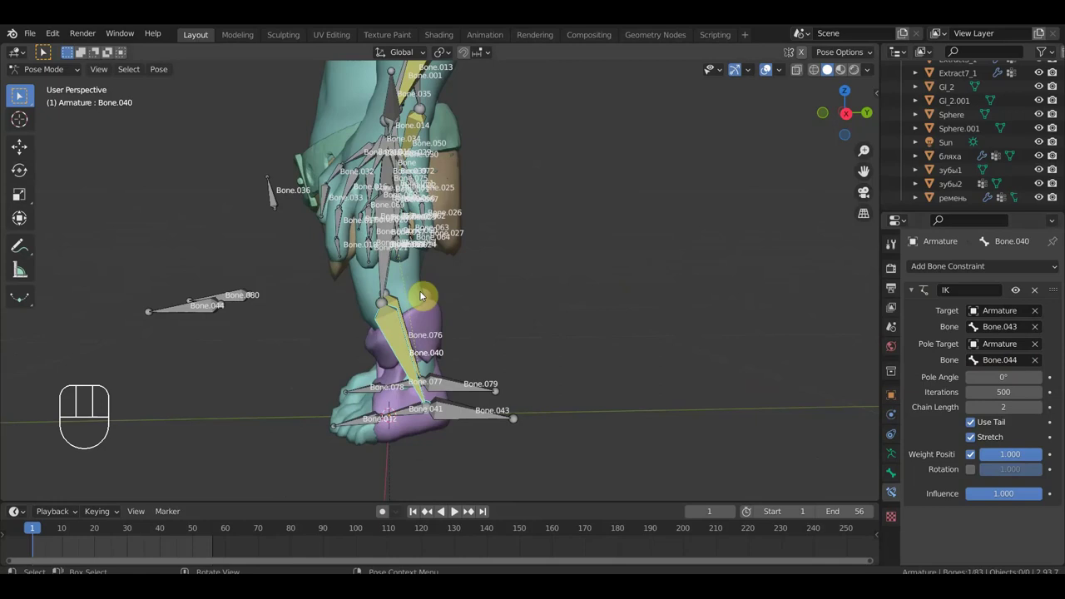
drag(21, 95, 22, 96)
Step: Set Bone.076's IK pole target to the Armature with pole bone Bone.080
click(21, 96)
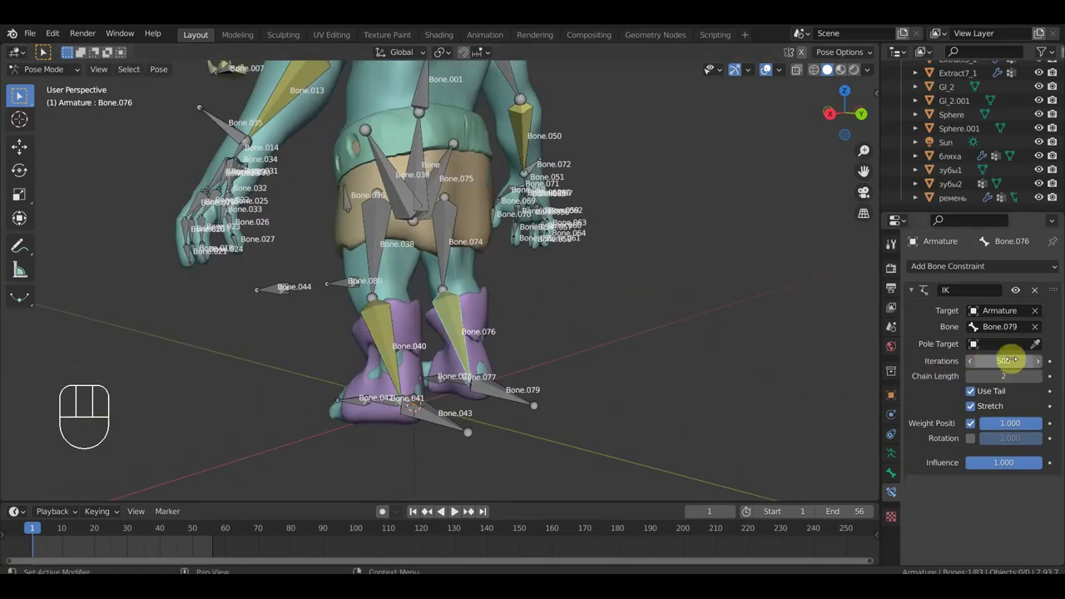
click(21, 96)
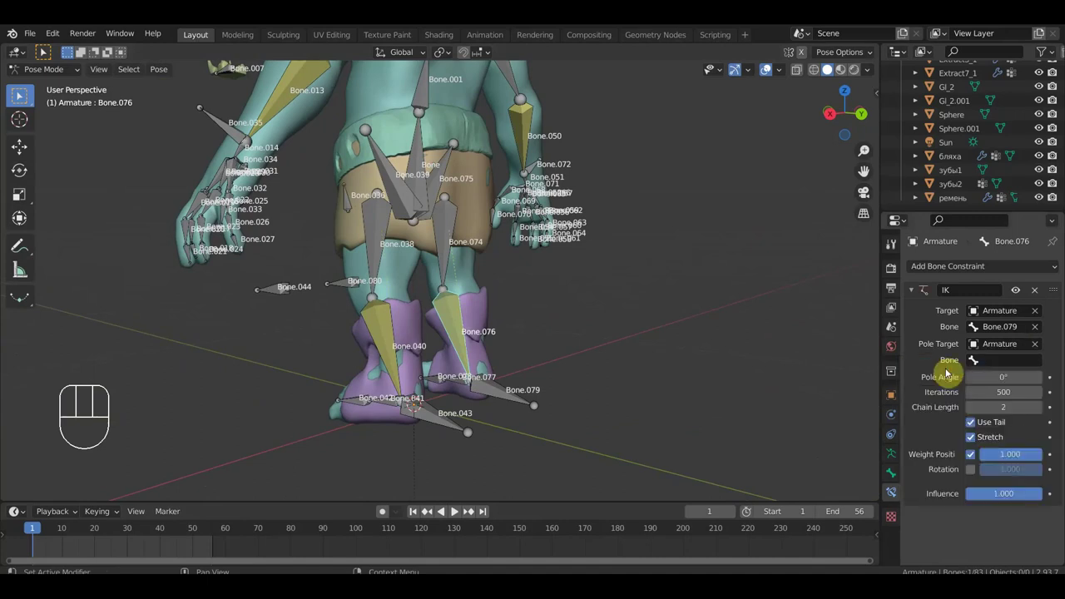
click(22, 96)
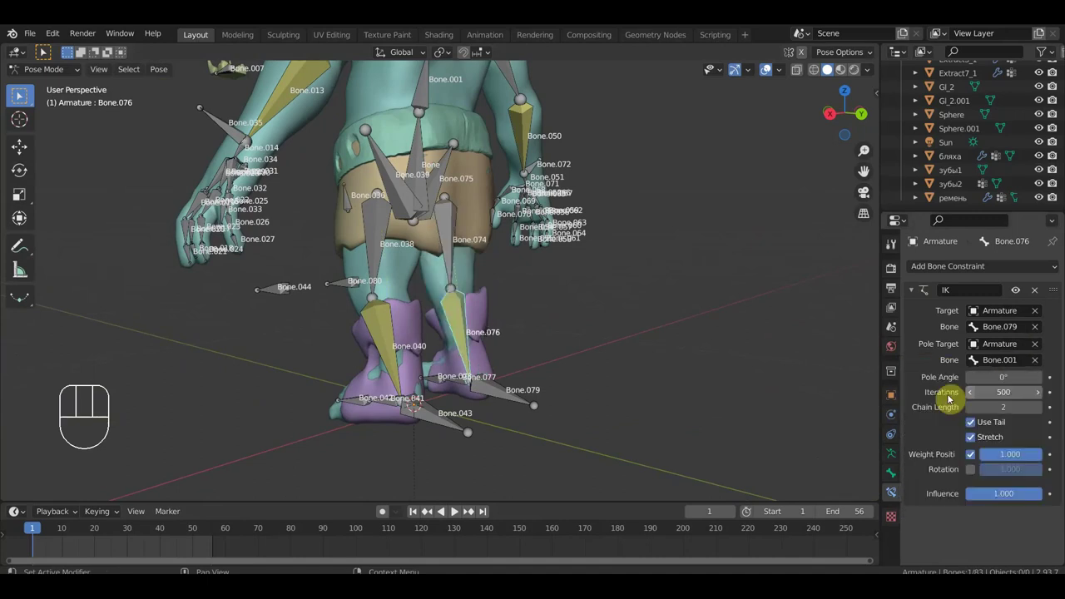
click(22, 96)
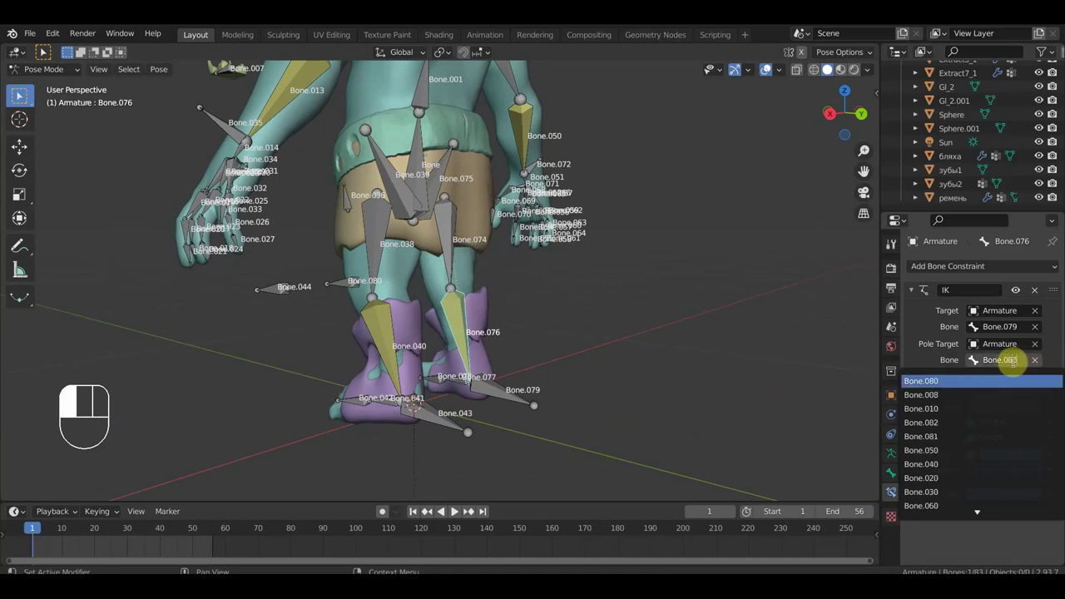
middle_click(22, 96)
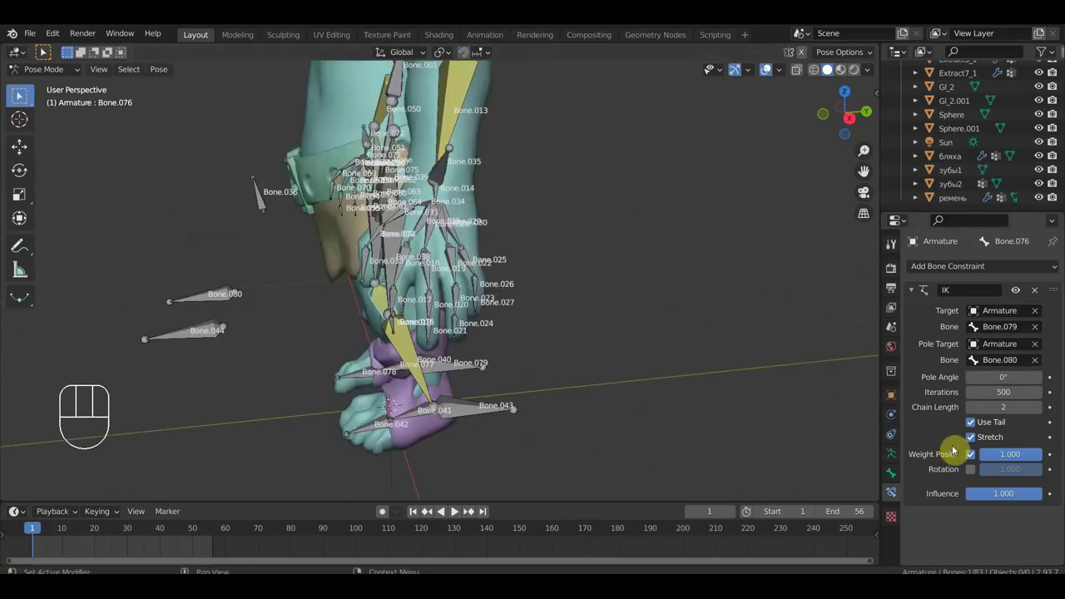
Step: Turn off bone name labels and test the leg IK by moving foot Bone.043, then undo
click(22, 95)
drag(22, 96, 21, 96)
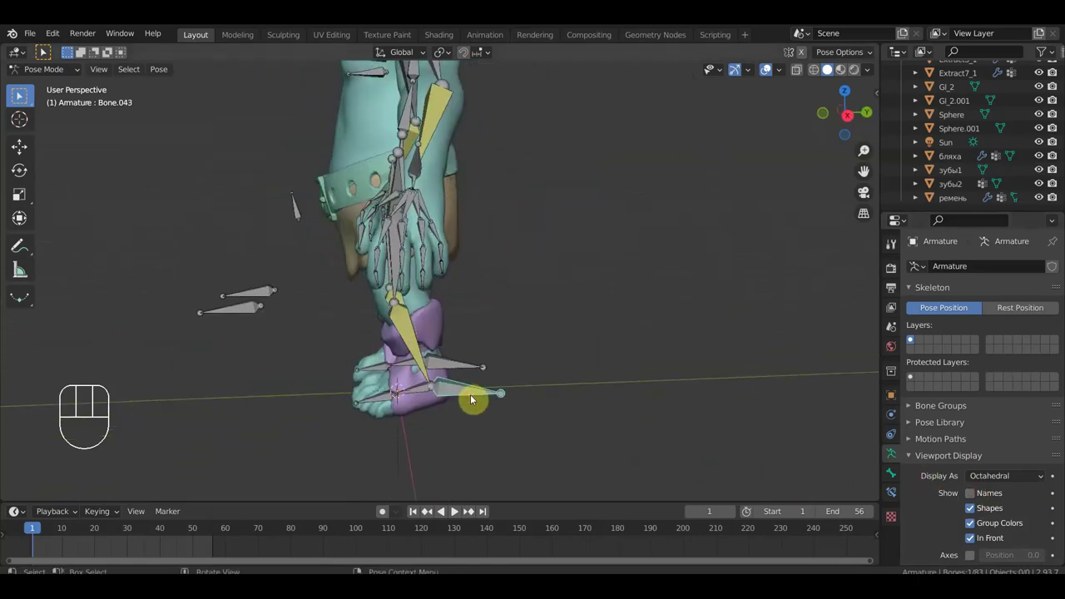
key(g)
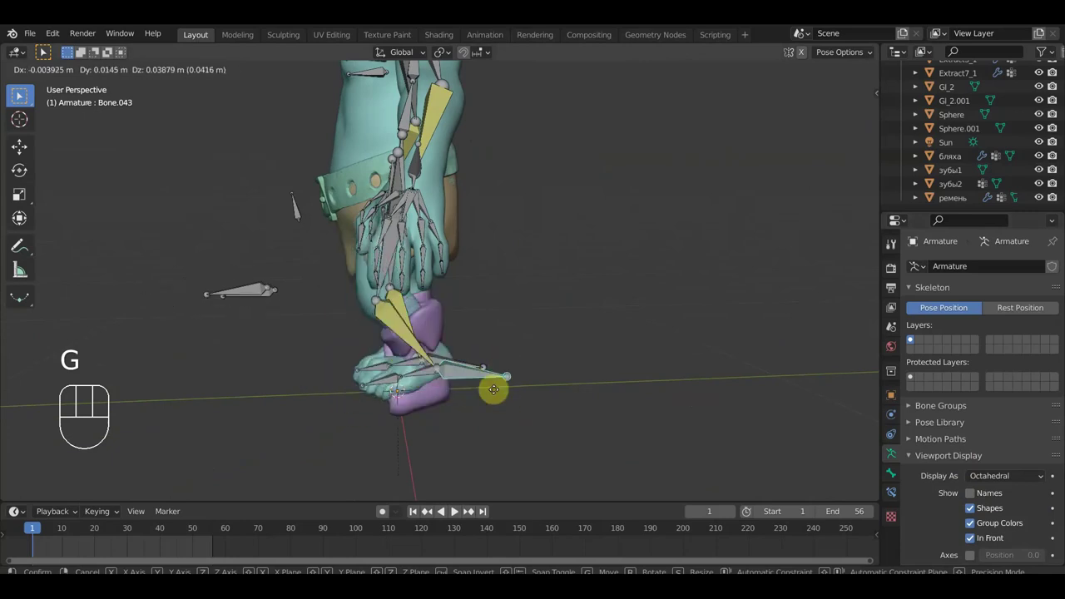
click(22, 96)
key(ctrl+z)
Step: Look around the ogre, return to Object Mode and select the teeth object зубы2
middle_click(21, 96)
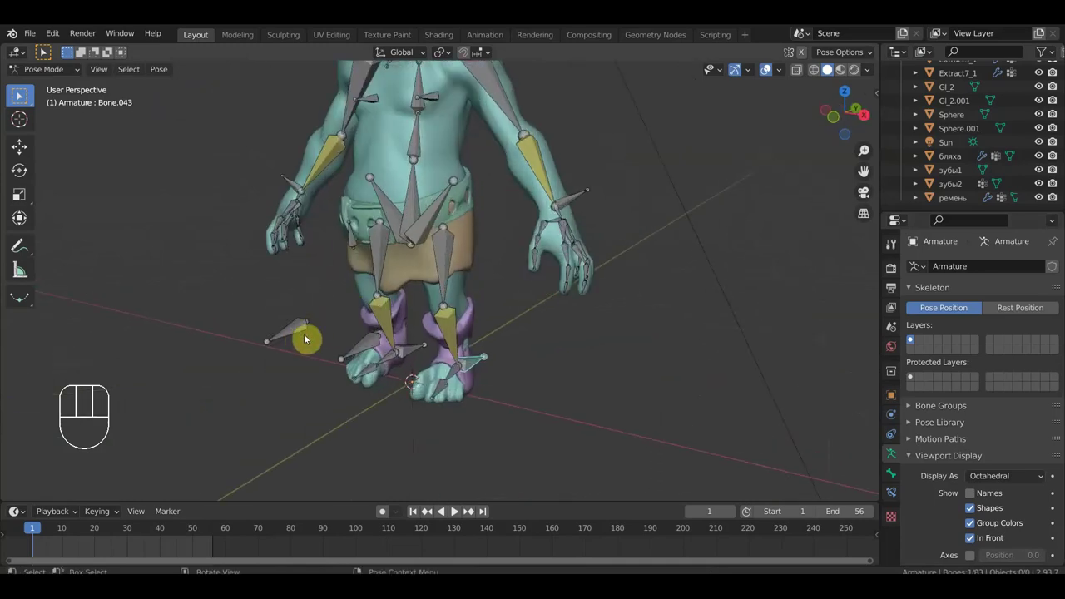
middle_click(22, 96)
middle_click(21, 96)
middle_click(21, 96)
drag(45, 52, 96, 108)
middle_click(251, 258)
drag(358, 279, 480, 298)
click(342, 278)
click(370, 301)
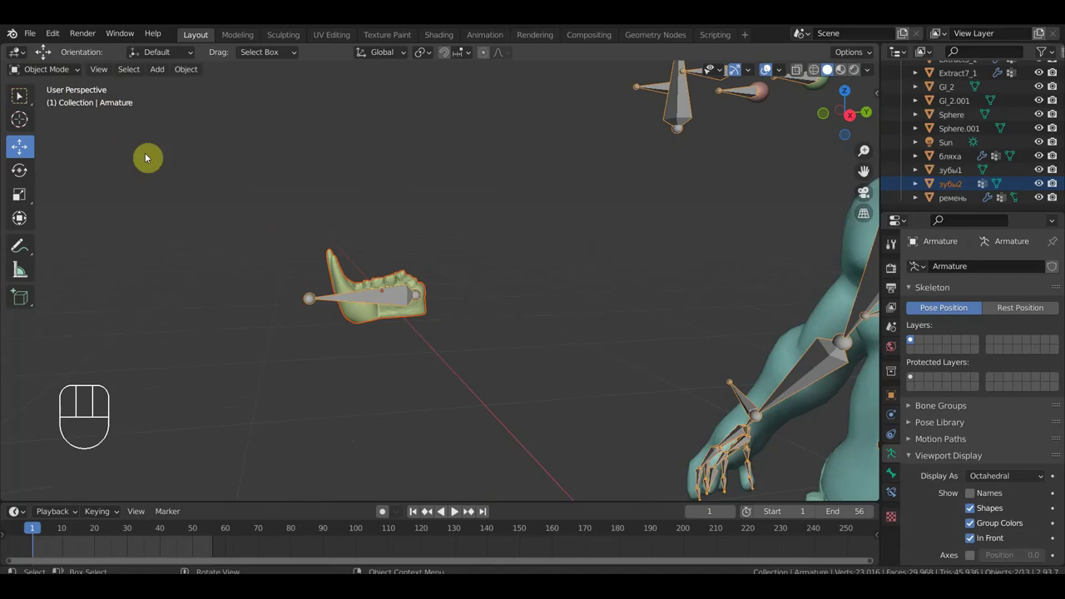
Step: Parent the teeth object зубы2 to head bone Bone.006 with Ctrl+P > Bone
drag(60, 77, 57, 124)
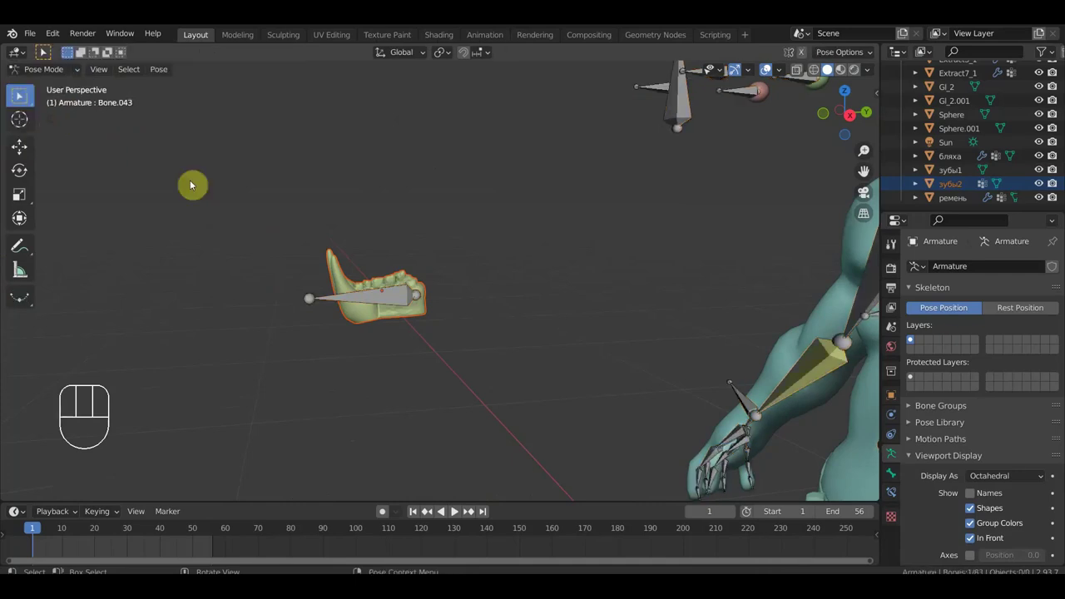
click(21, 95)
key(ctrl+p)
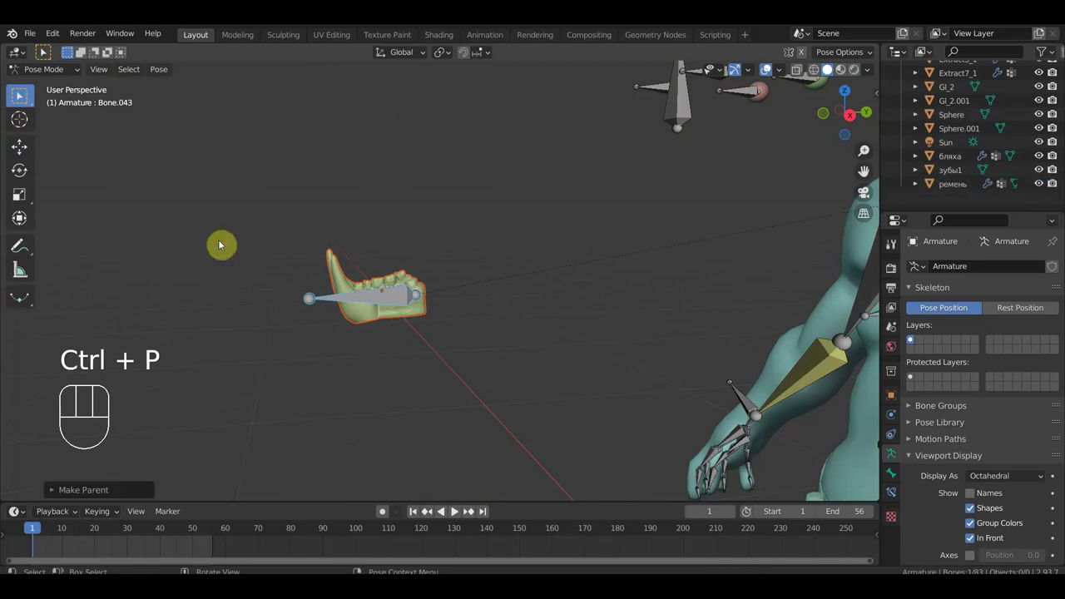
middle_click(21, 96)
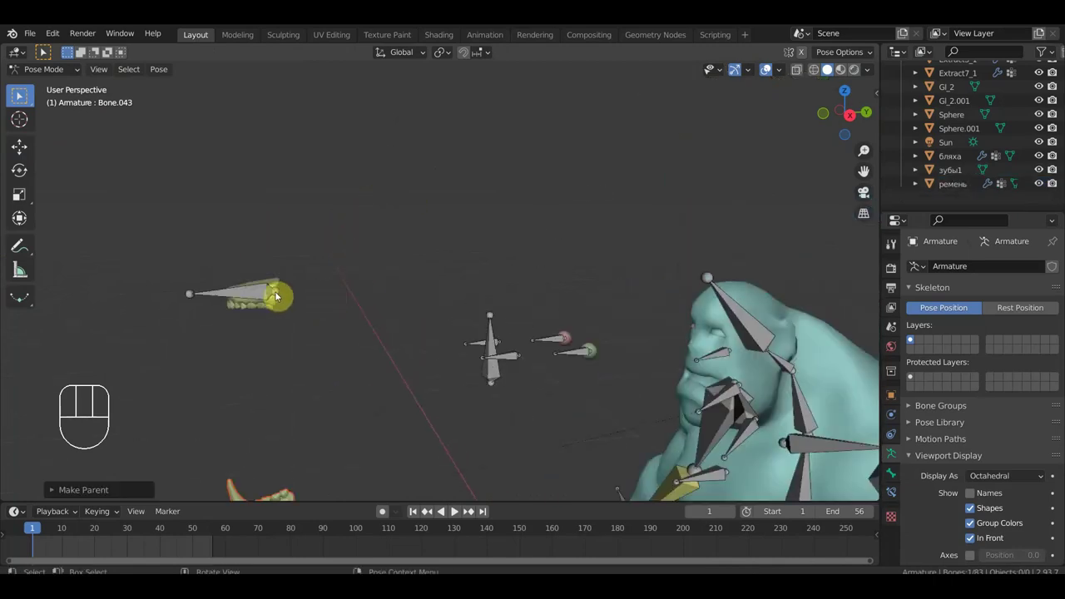
drag(54, 74, 221, 256)
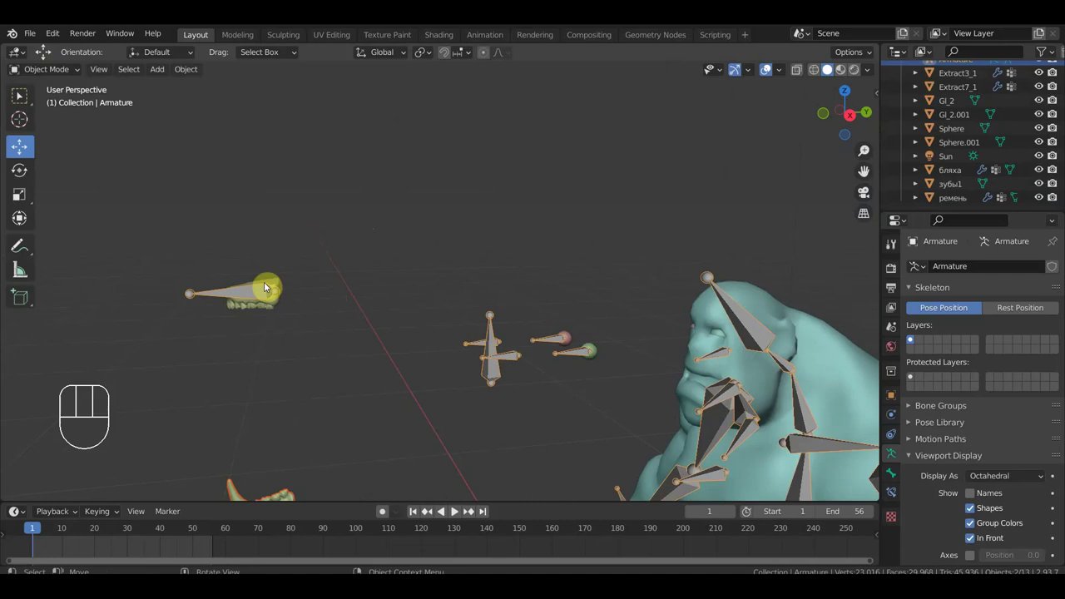
Step: Select the other teeth object зубы1 and move the view closer to the face
click(283, 286)
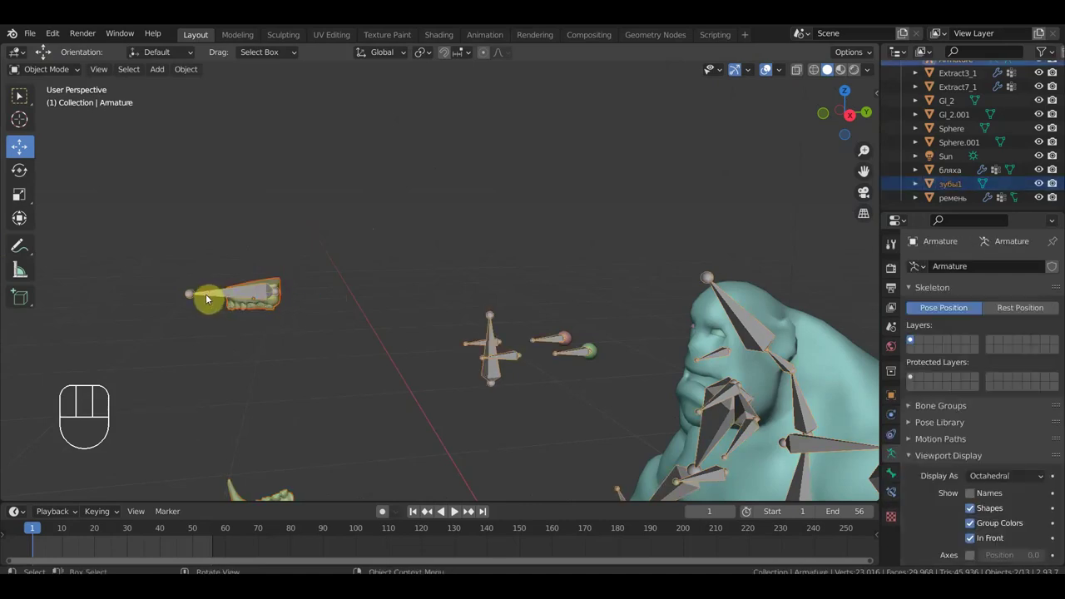
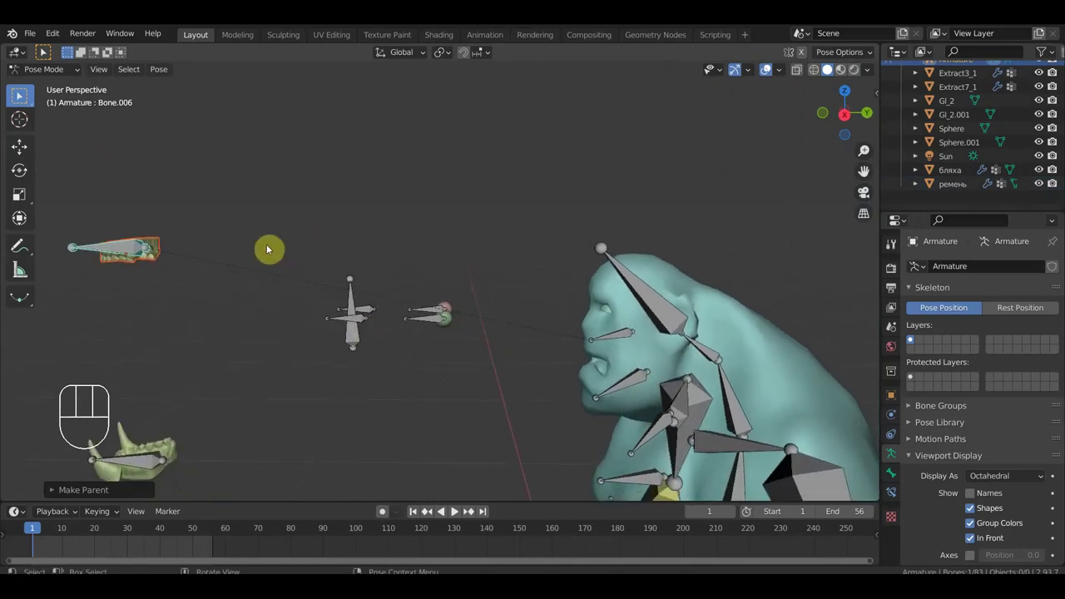
drag(63, 71, 179, 167)
middle_click(419, 307)
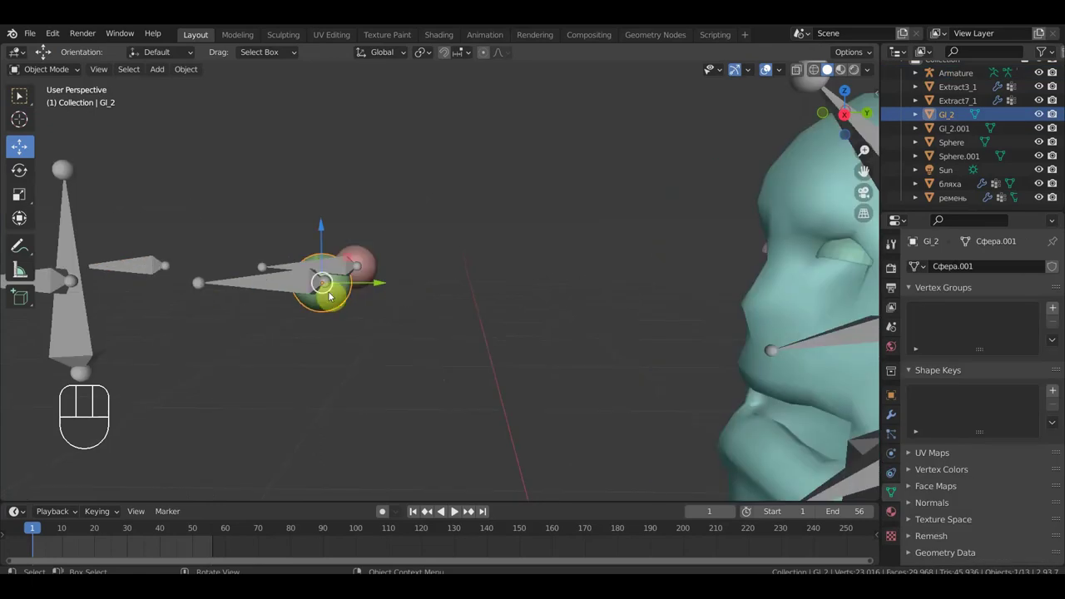
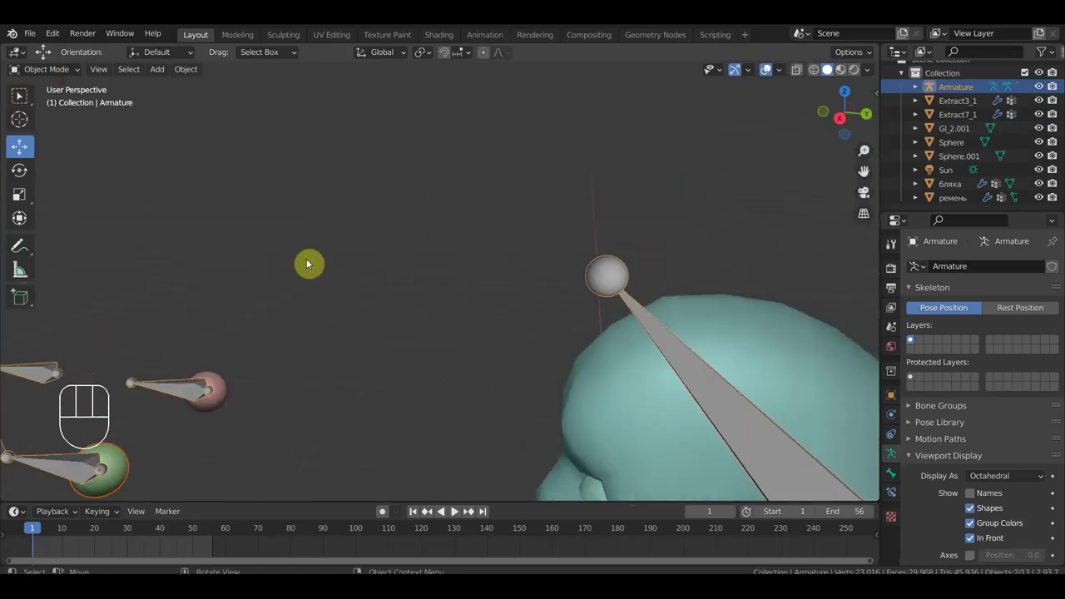
Step: Parent eyeball Gl_2.001 to bone Bone.081, then view the whole ogre from the front
click(453, 331)
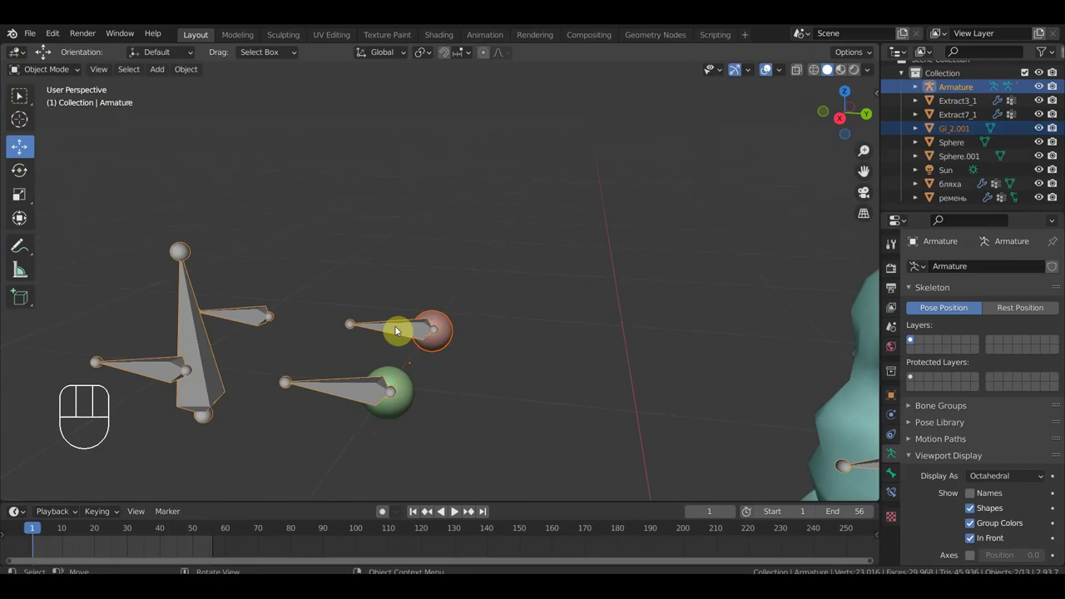
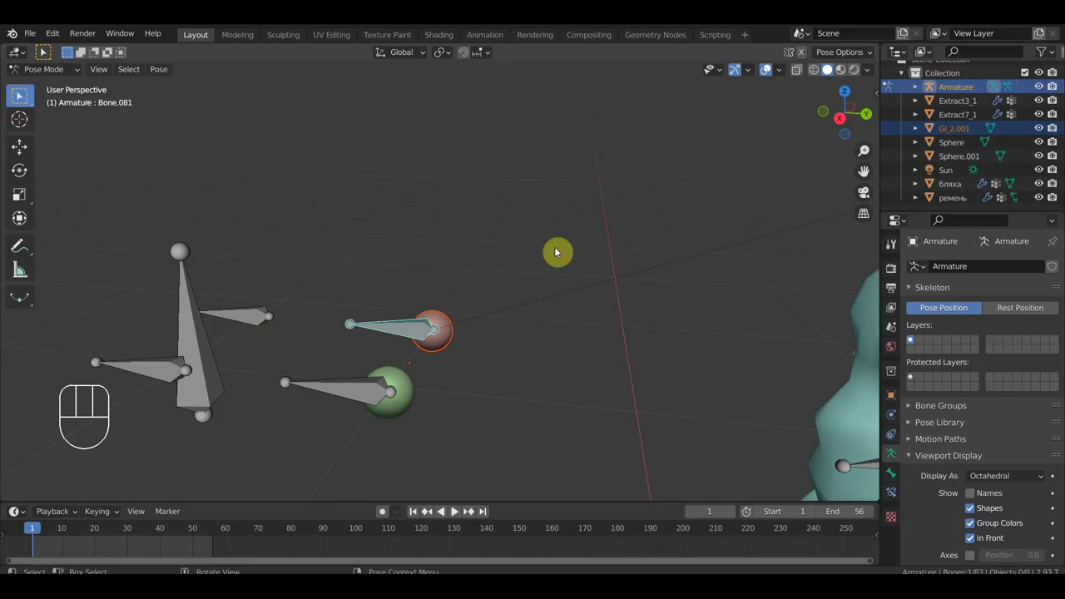
key(ctrl+p)
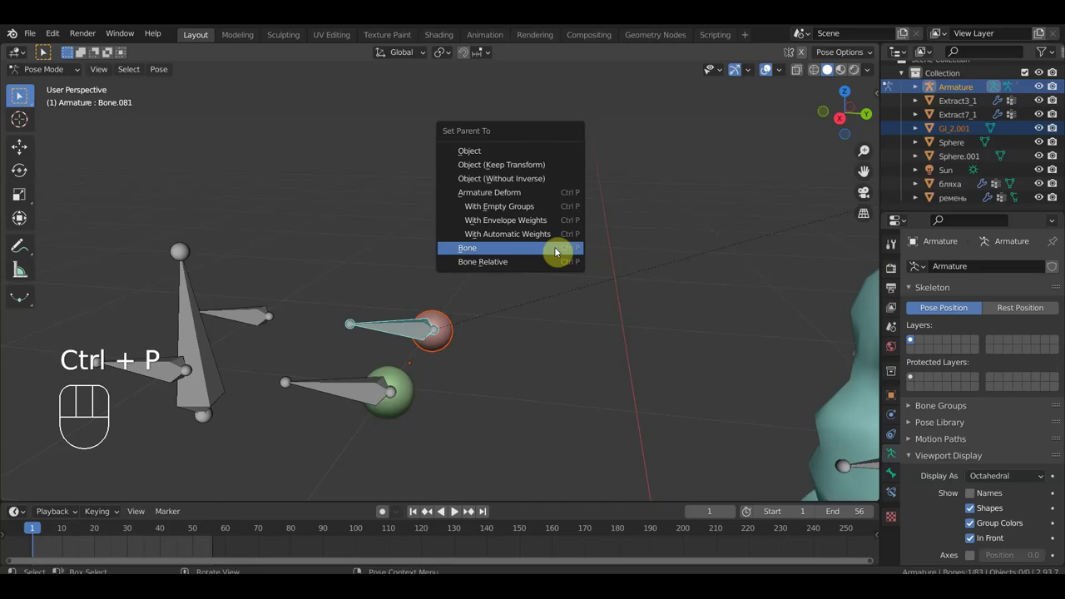
drag(574, 326, 578, 314)
key(KP_1)
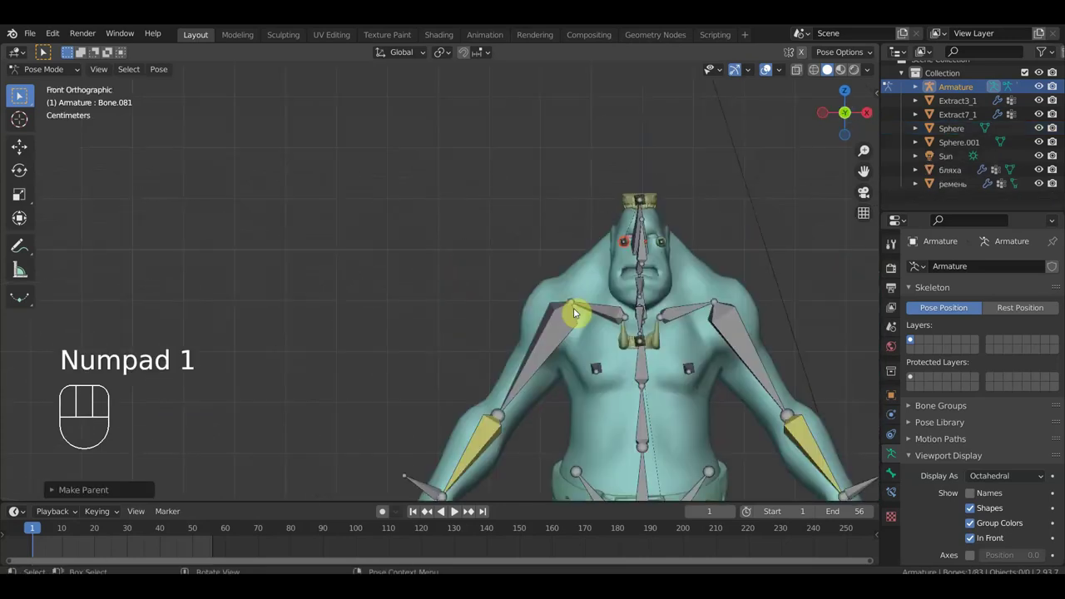
drag(533, 331, 372, 336)
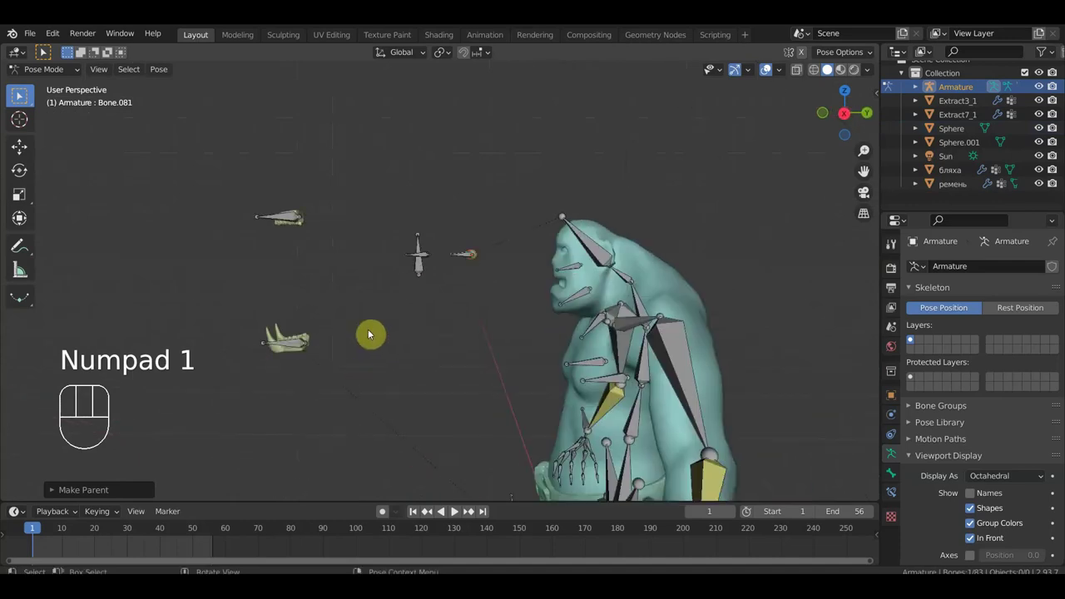
key(KP_2)
drag(416, 339, 445, 355)
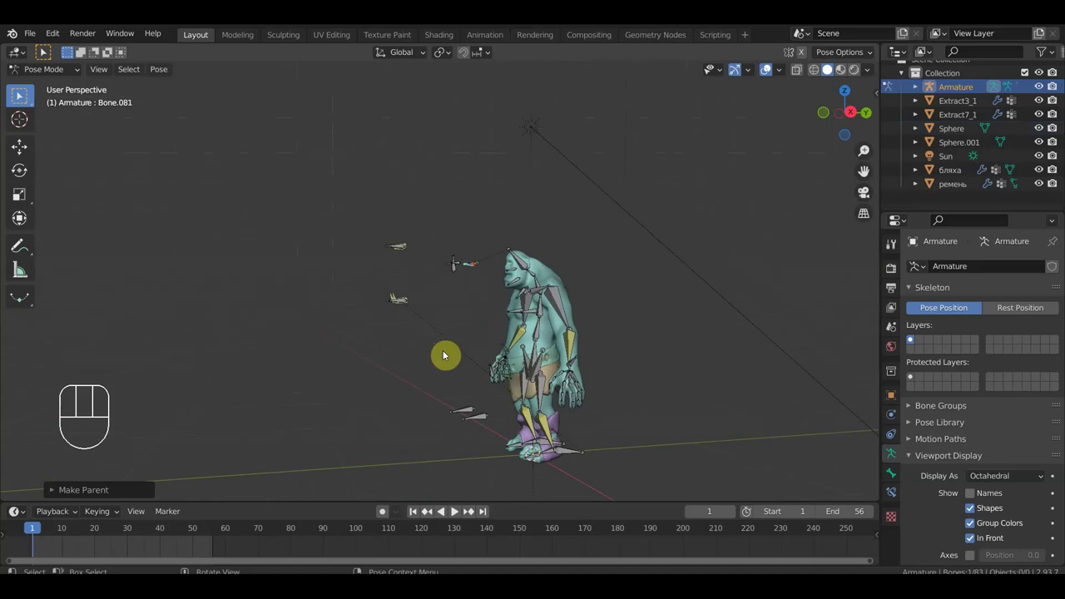
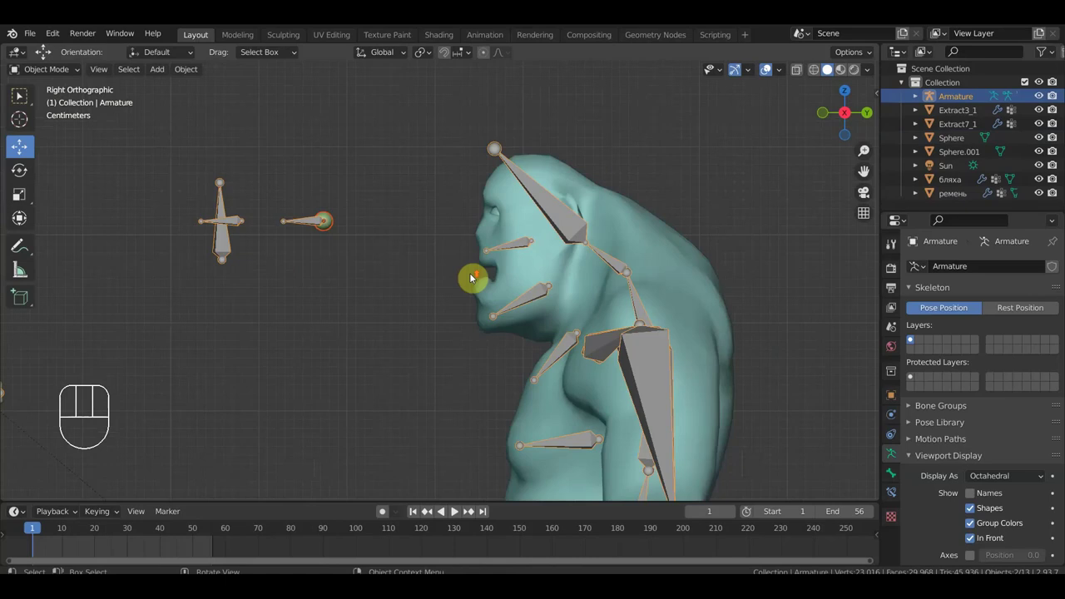
drag(548, 278, 554, 280)
drag(590, 270, 555, 269)
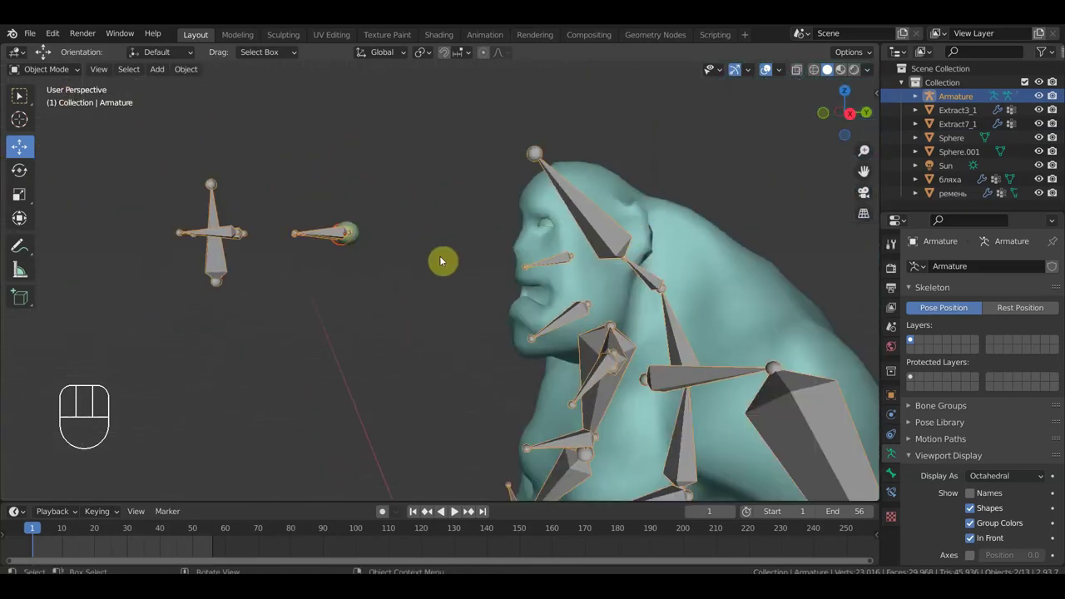
key(KP_3)
drag(440, 259, 498, 158)
drag(28, 36, 73, 143)
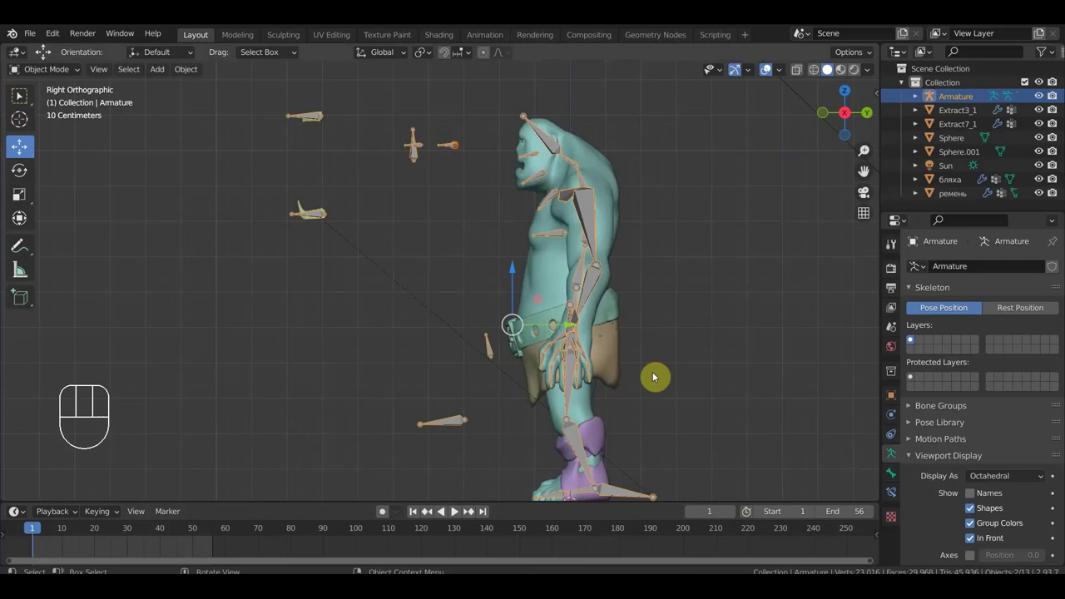
drag(691, 360, 780, 352)
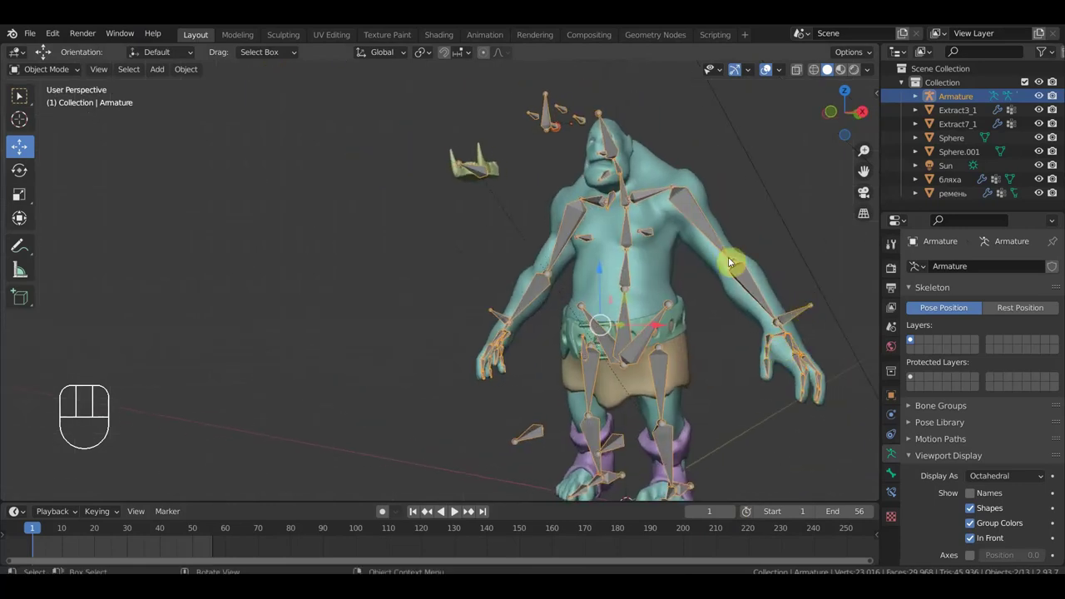
drag(730, 264, 665, 264)
middle_click(664, 264)
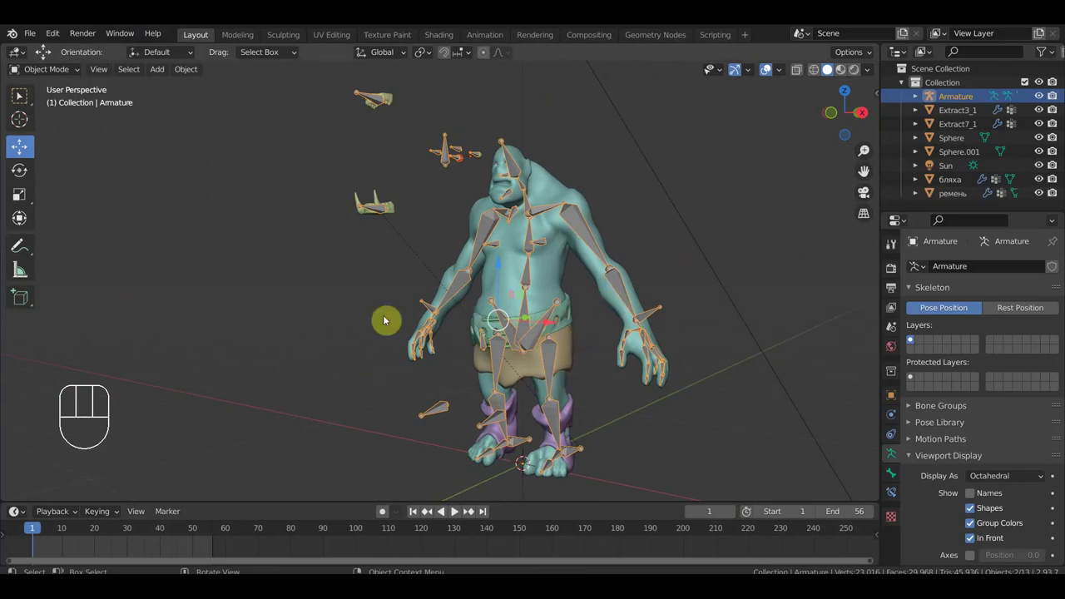
drag(520, 311, 460, 307)
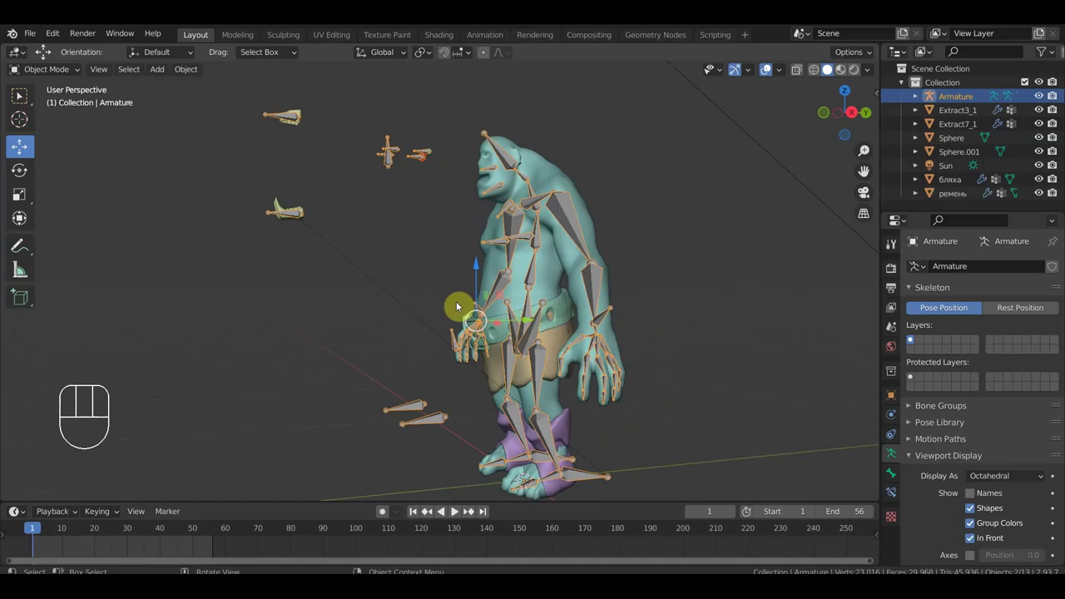
key(KP_3)
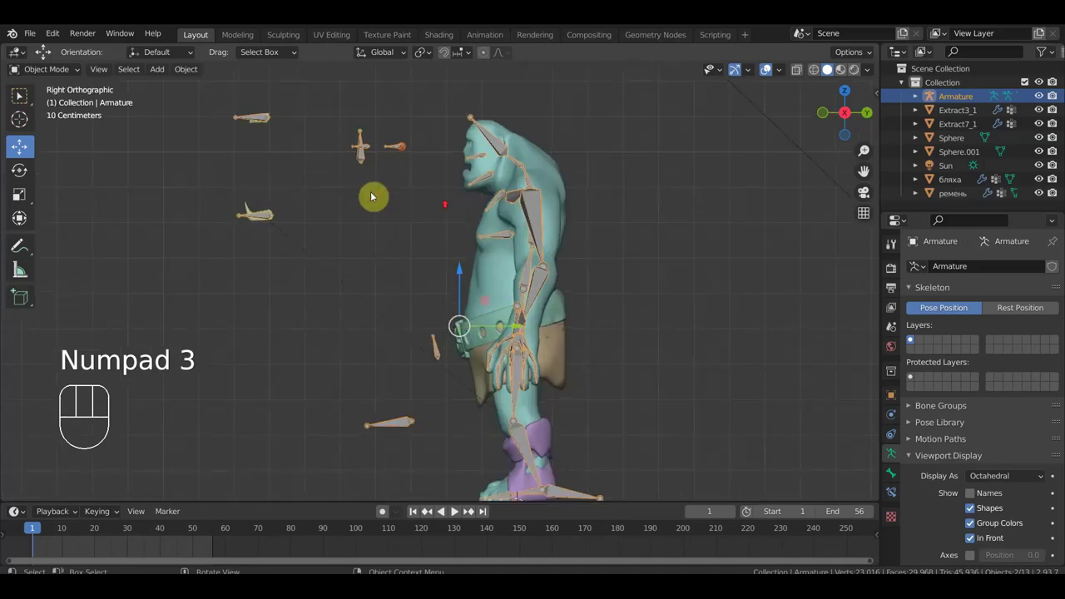
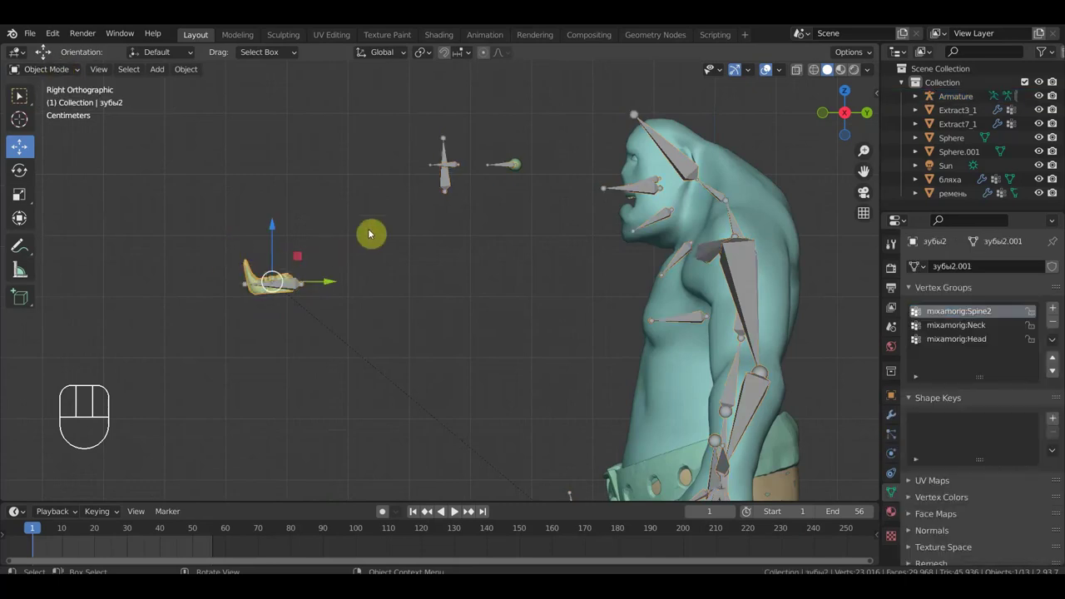
Step: Parent teeth object зубы2 to bone Bone.007 via the Set Parent To menu
key(alt+p)
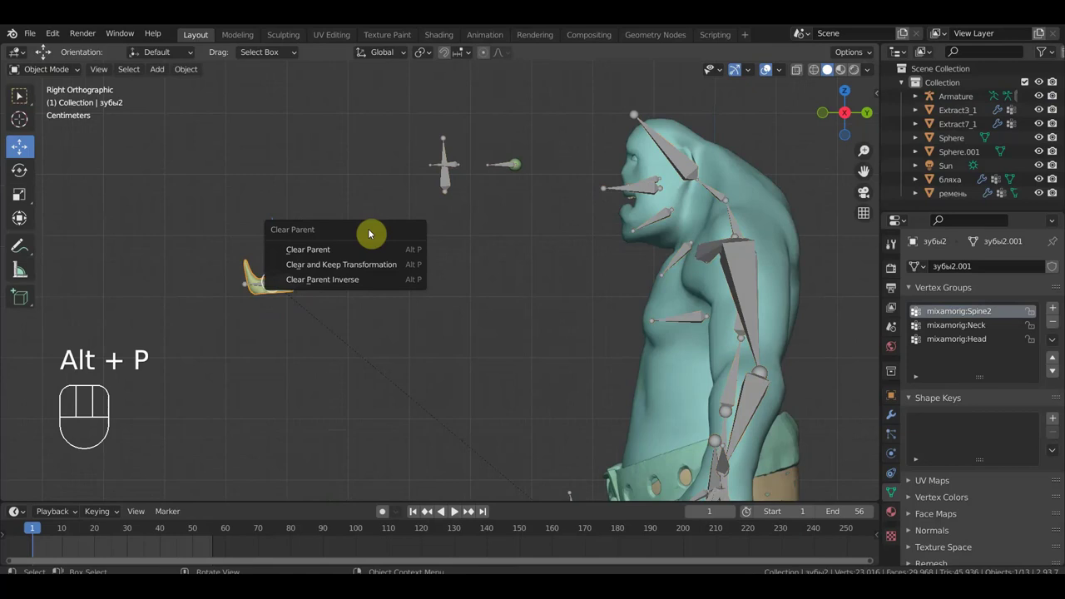
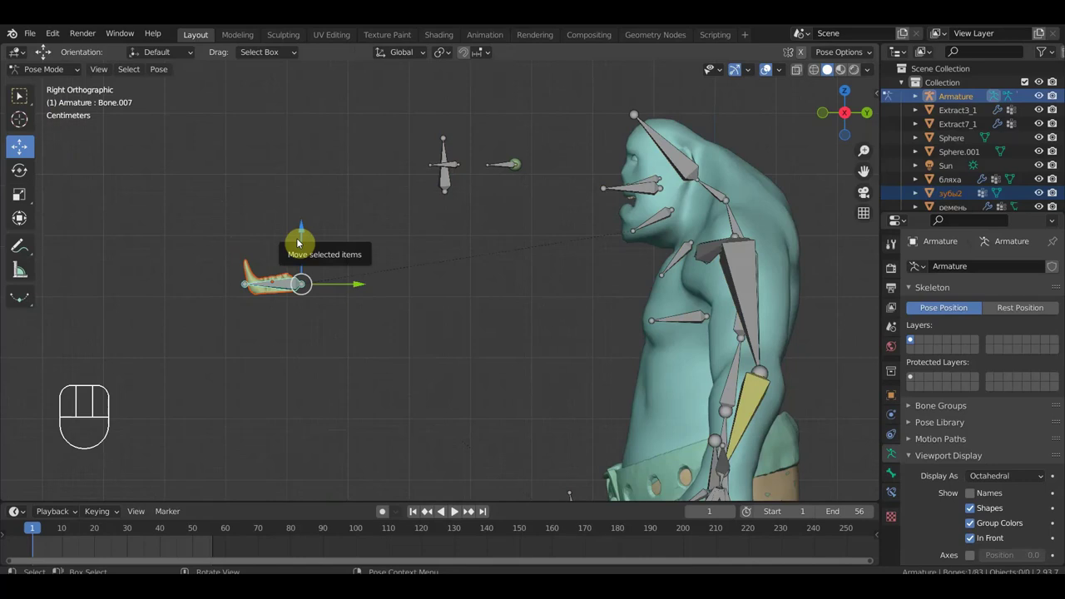
key(ctrl+p)
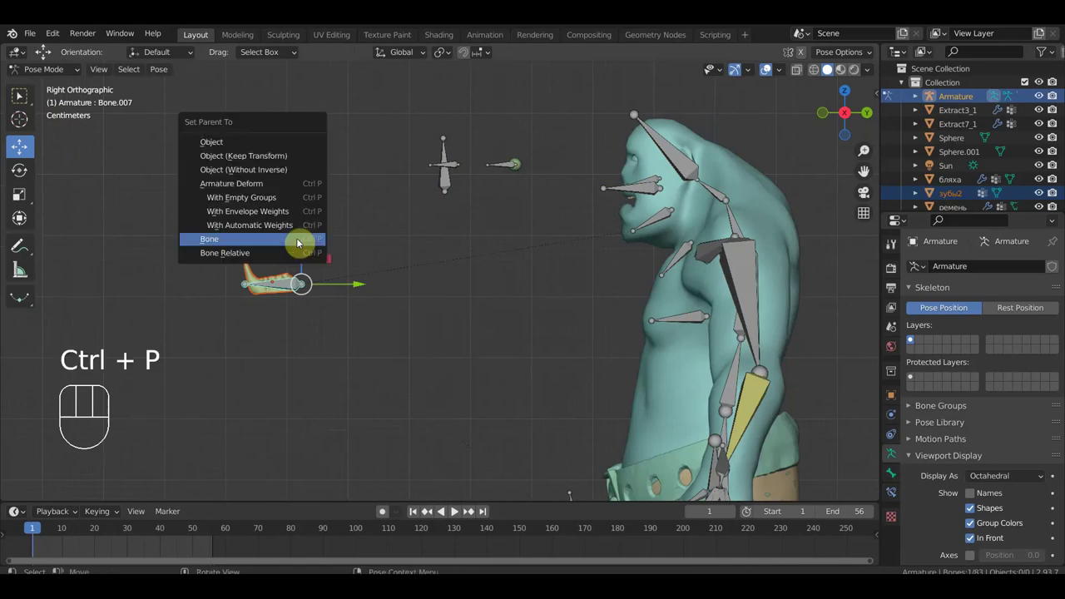
drag(365, 287, 387, 303)
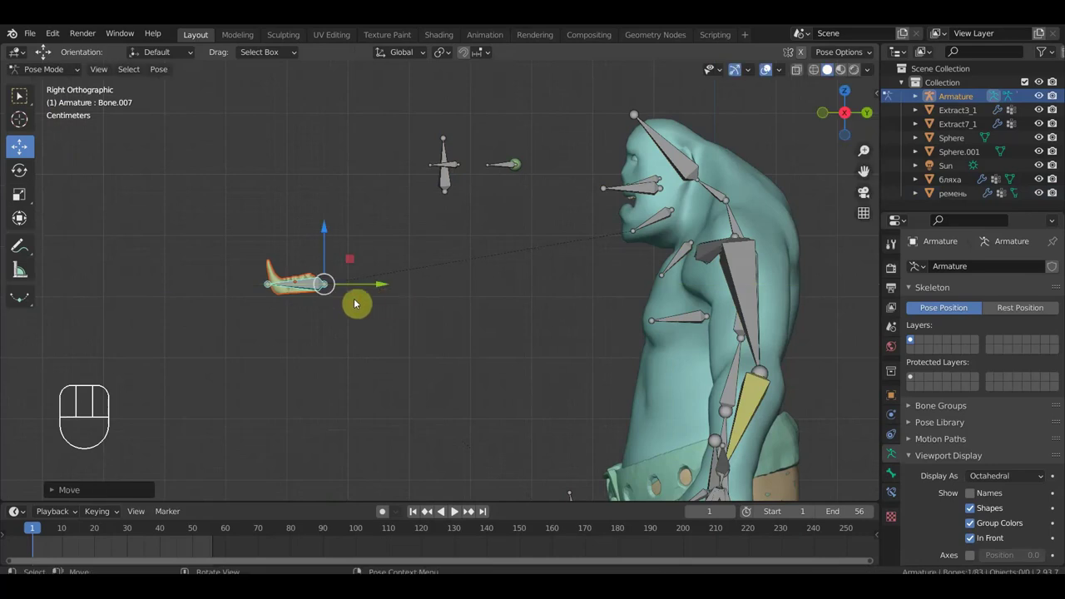
click(61, 74)
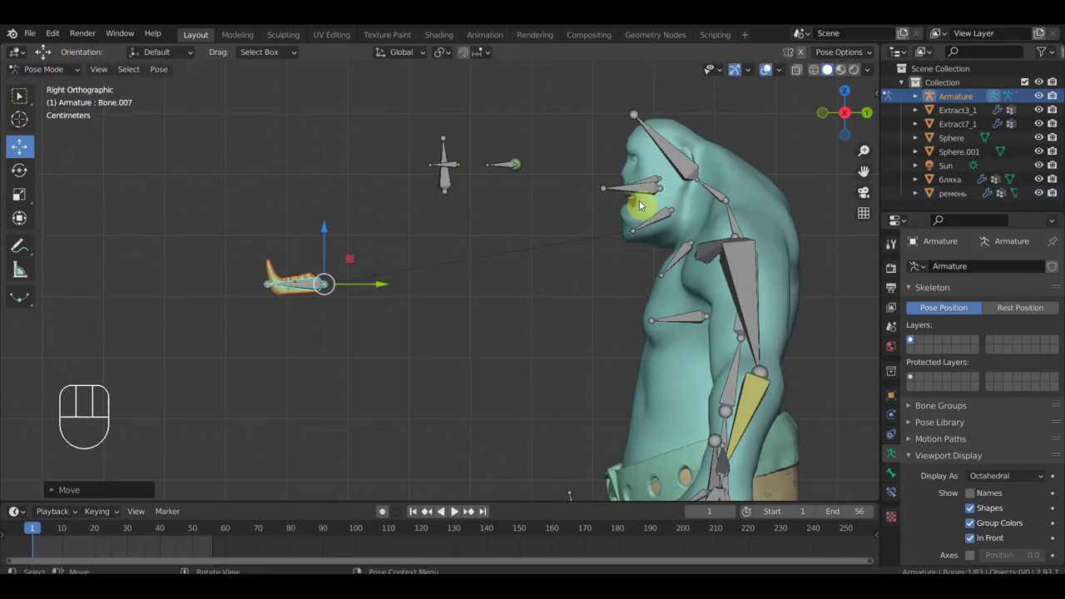
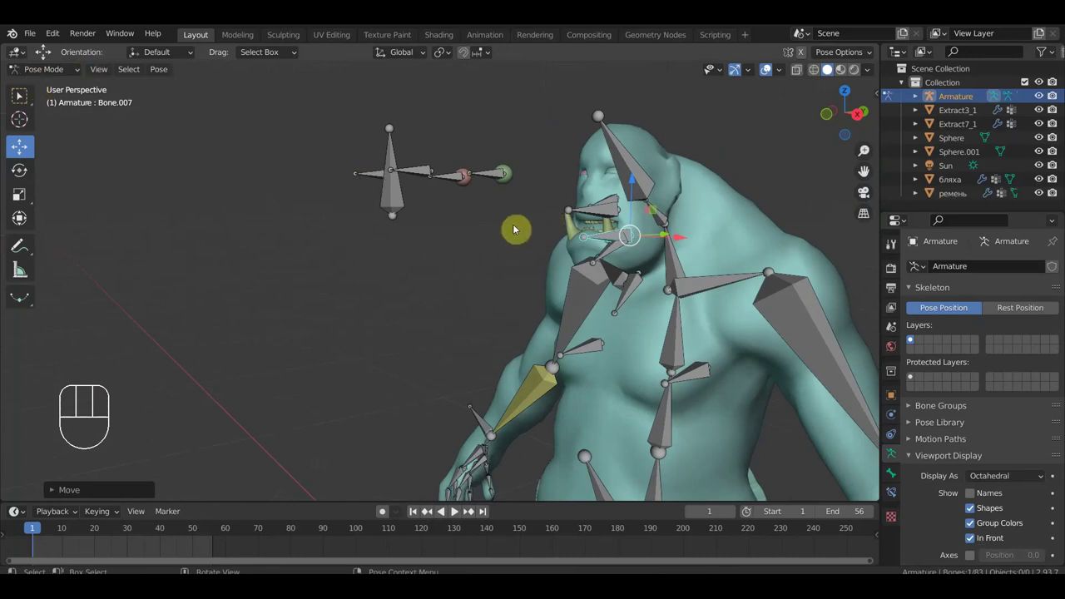
Step: Orbit around the ogre's head to check how the eyeballs follow their control bones
key(KP_3)
drag(356, 218, 344, 187)
drag(385, 252, 395, 293)
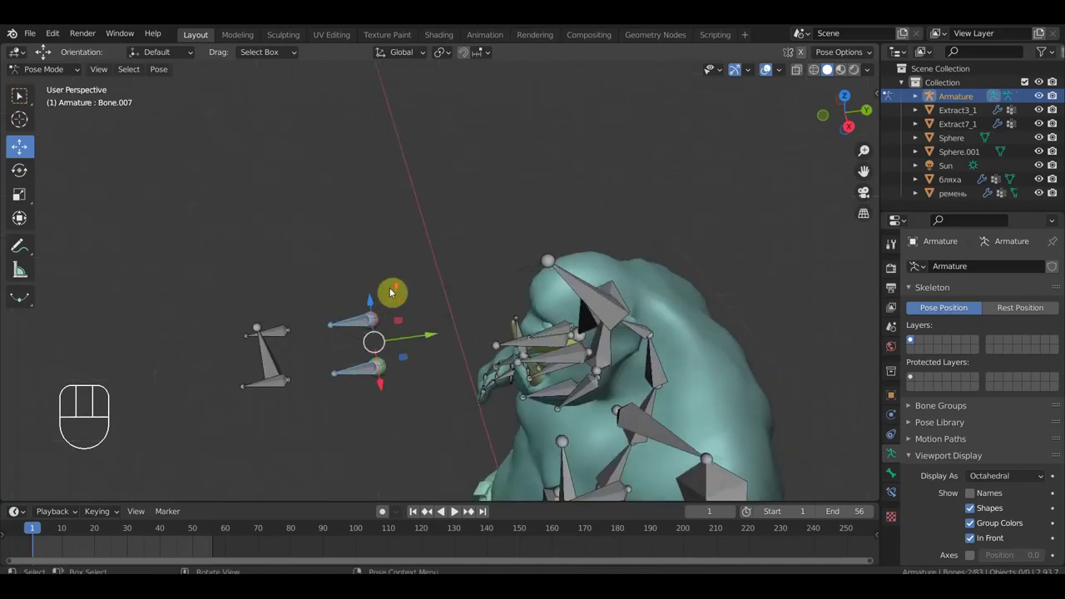
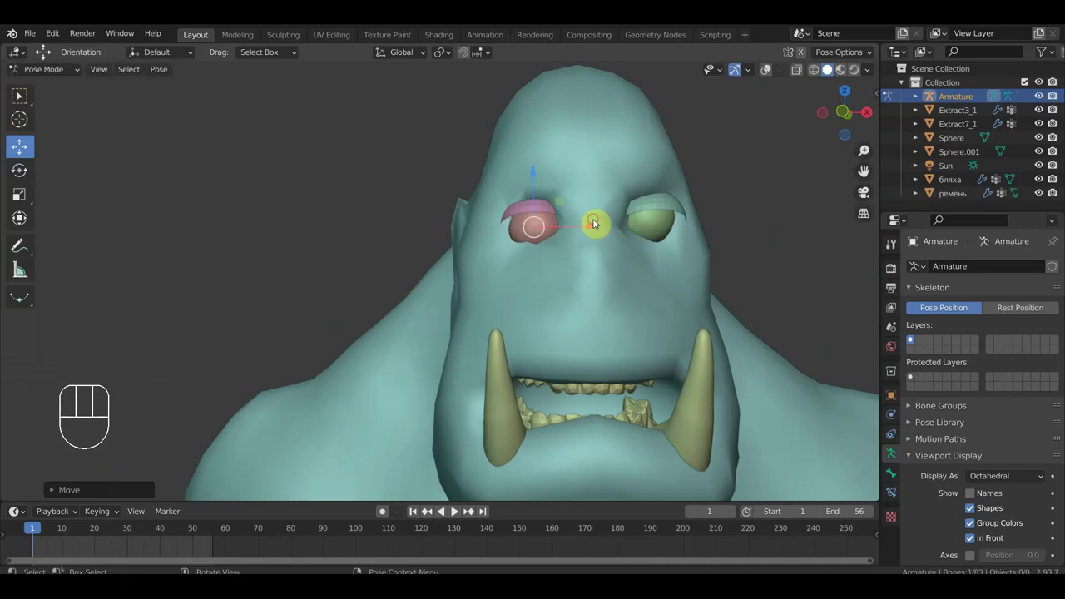
drag(680, 227, 559, 227)
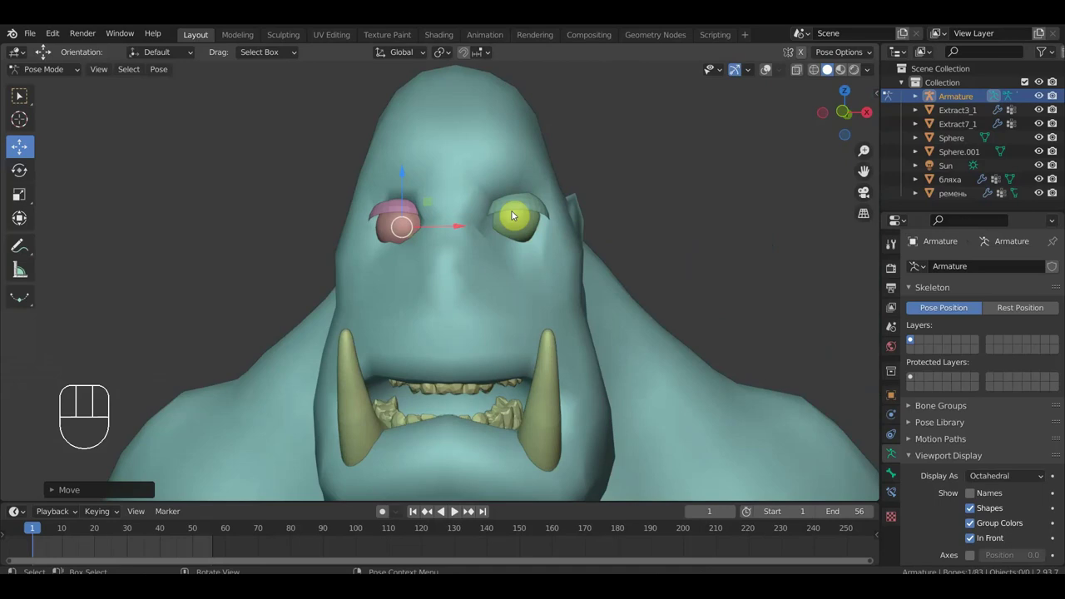
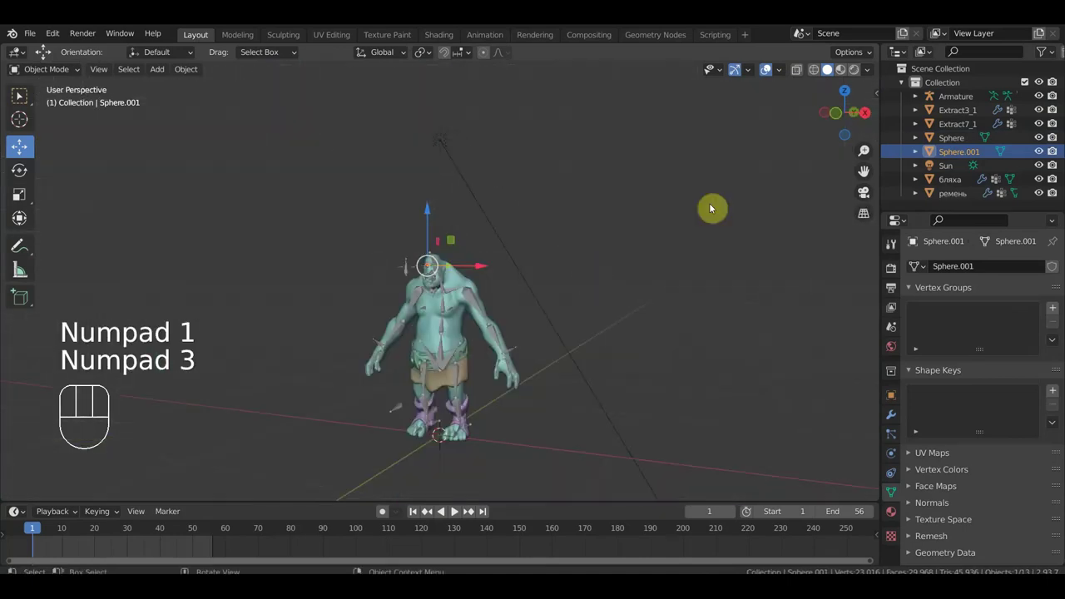
Step: Frame the whole ogre from the front and box-select its body and accessory meshes for posing
drag(771, 70, 729, 118)
key(KP_1)
drag(633, 313, 646, 207)
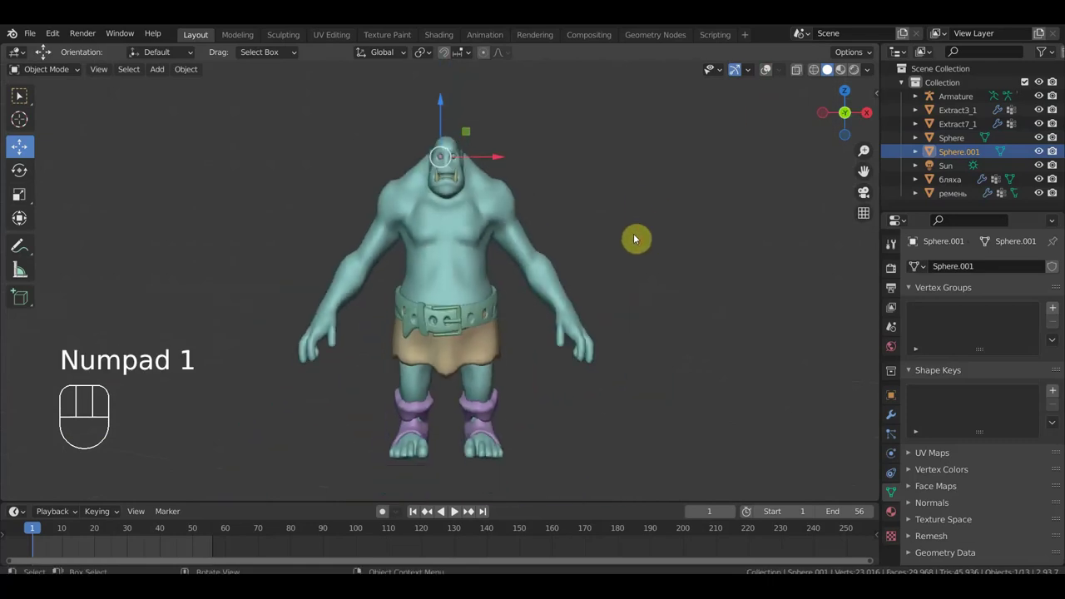
middle_click(641, 237)
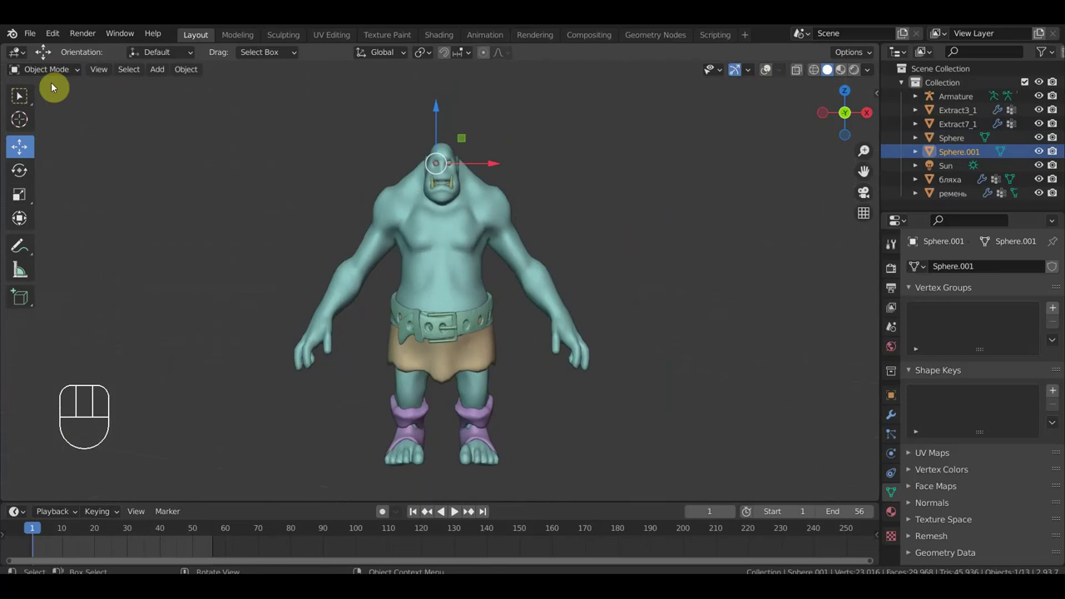
drag(538, 456, 252, 134)
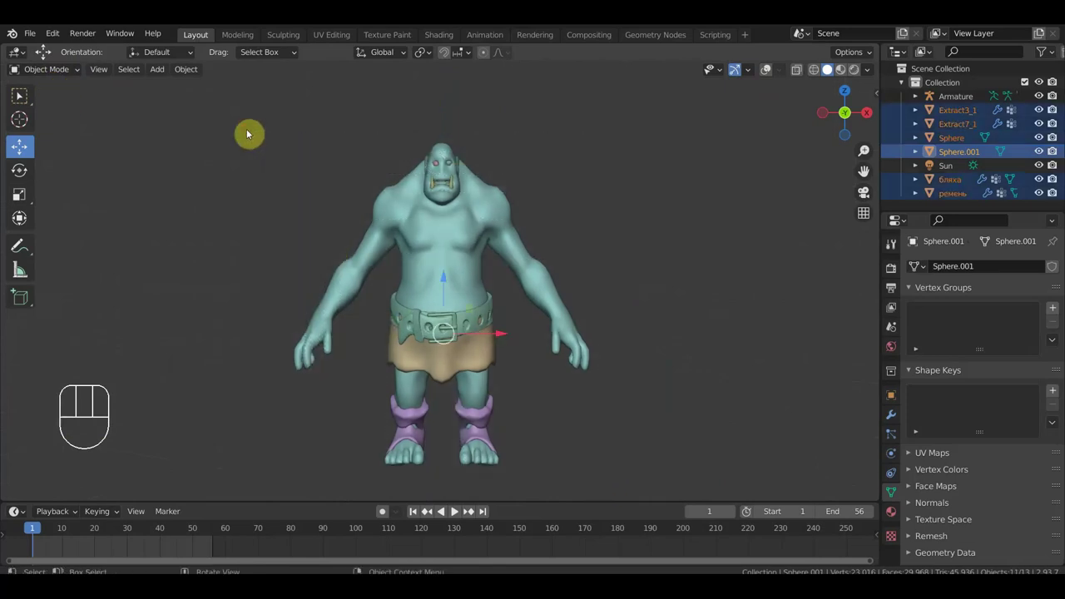
click(775, 73)
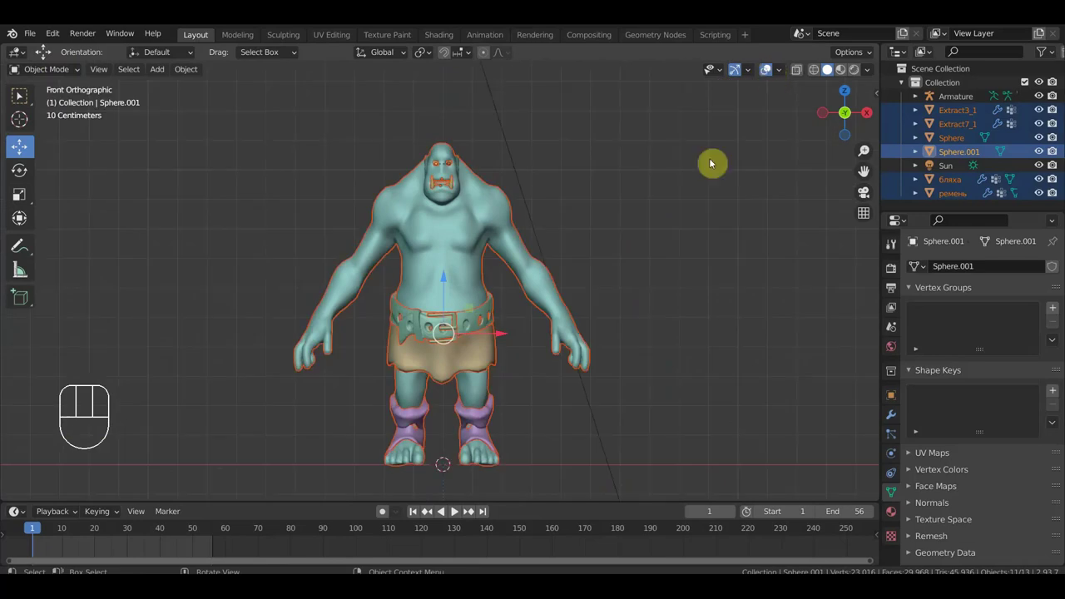
drag(181, 76, 374, 117)
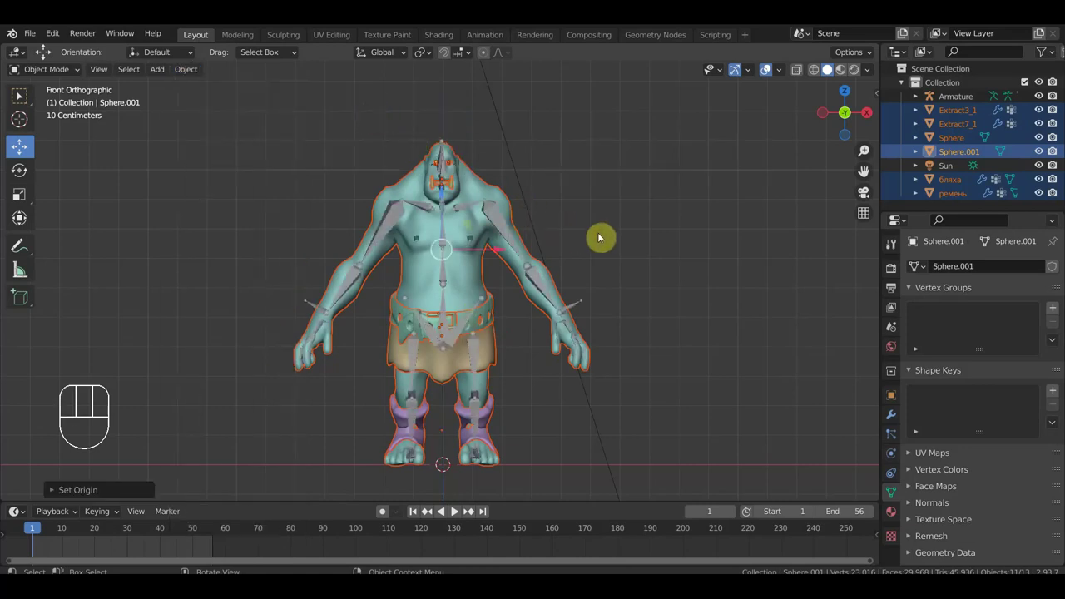
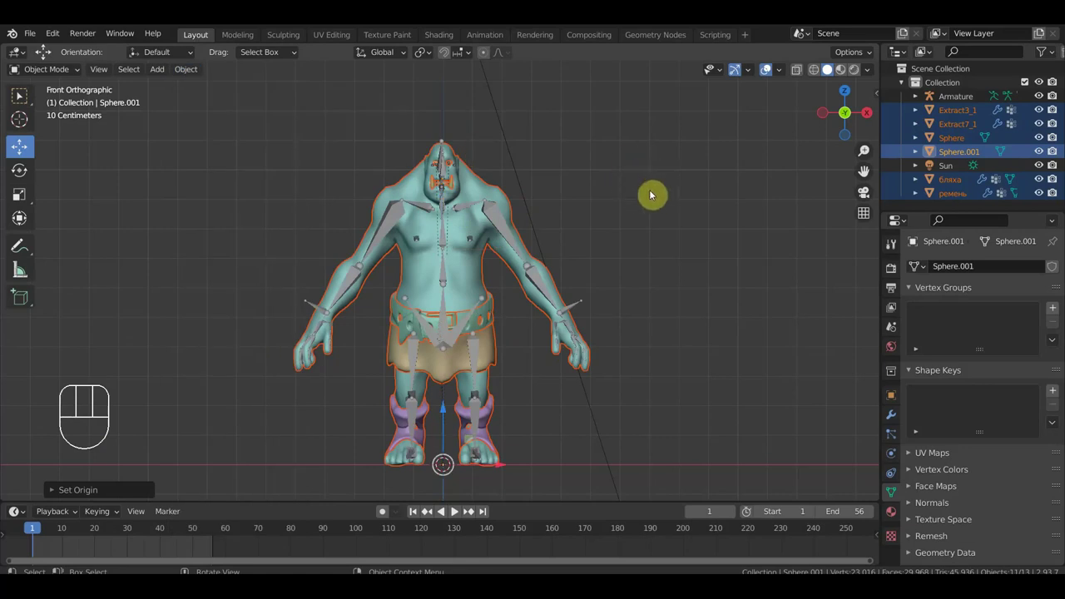
drag(548, 241, 452, 242)
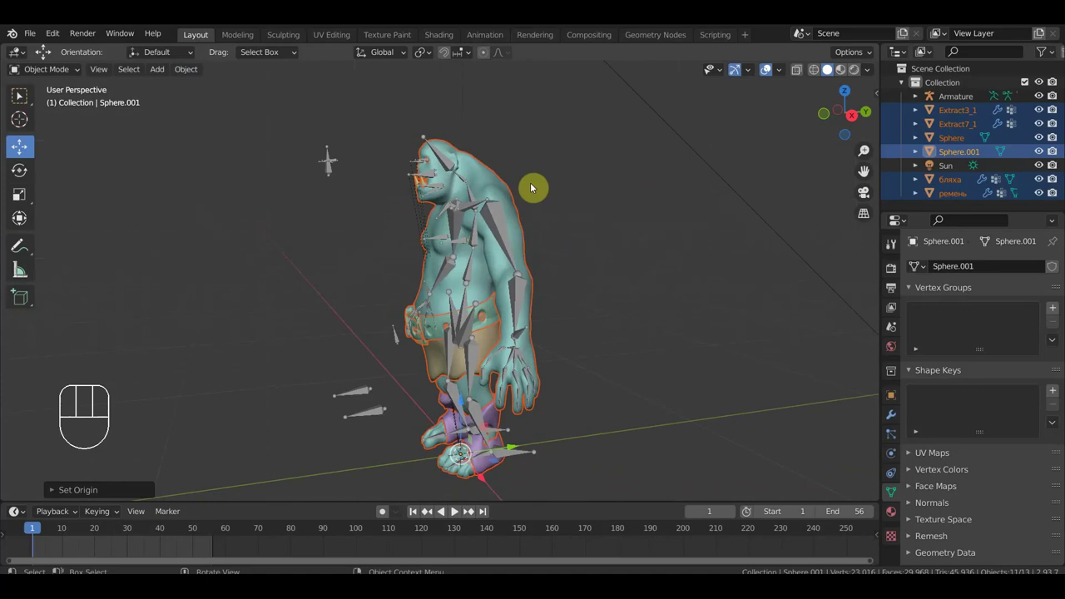
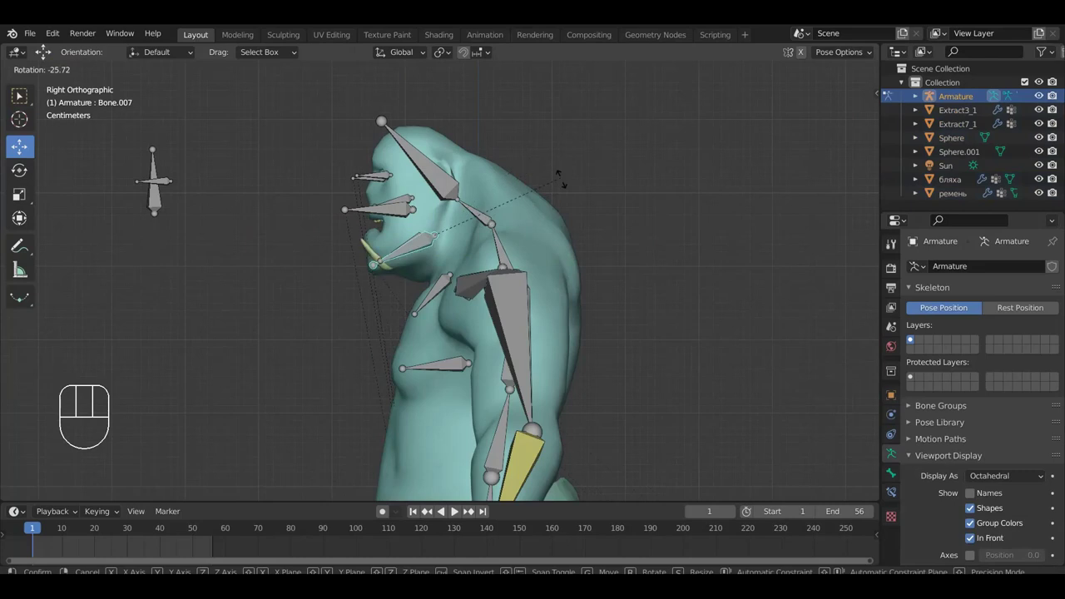
Step: Test-move the head bone with G, undo the test transforms and return to front view
key(g)
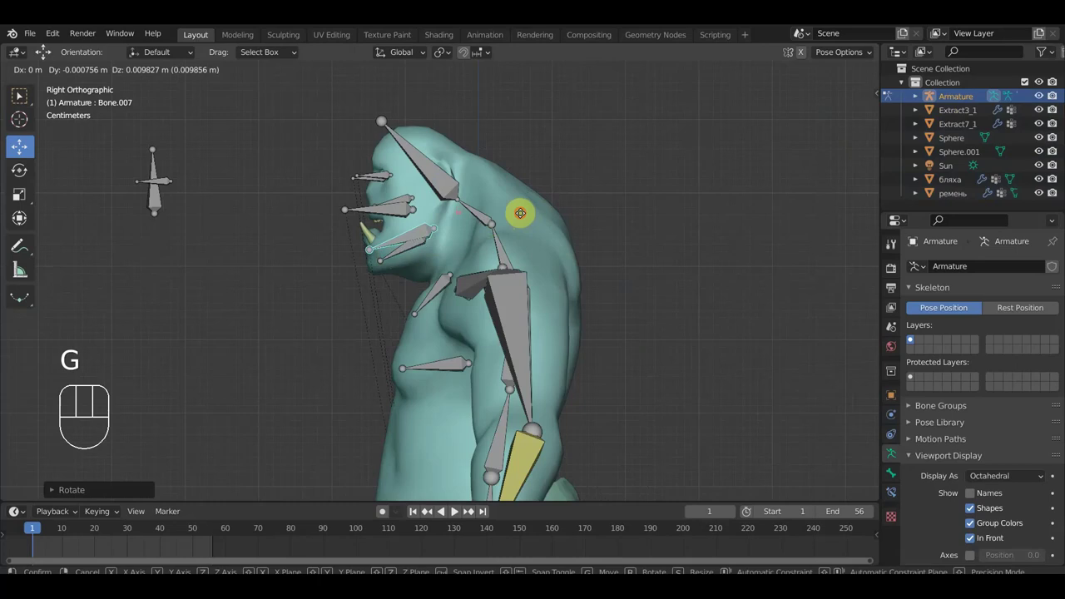
key(ctrl+z)
key(ctrl+z)
key(ctrl+z)
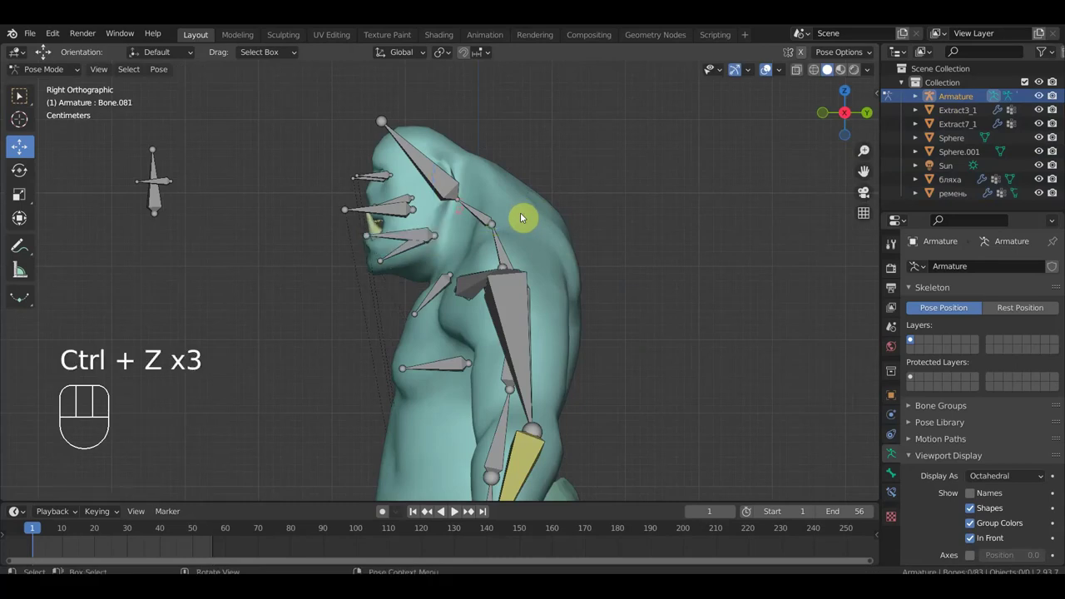
key(KP_1)
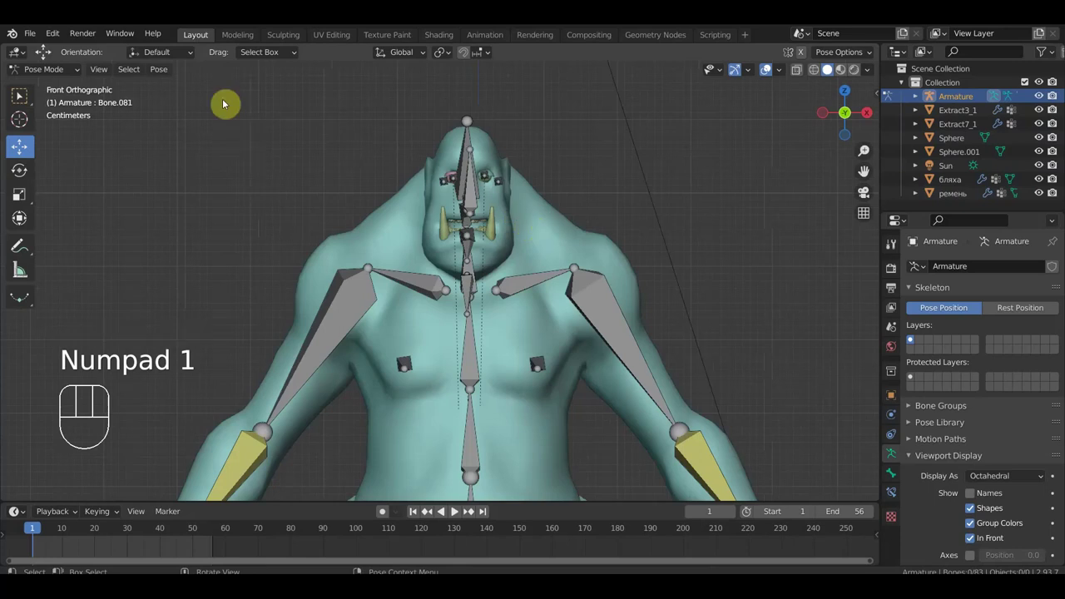
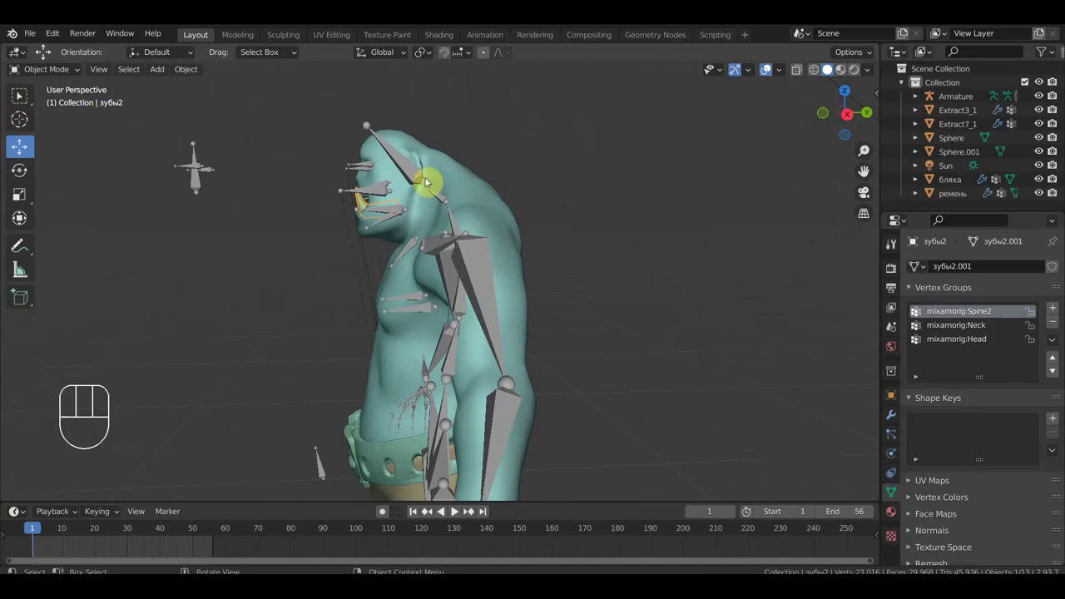
Step: Orbit and zoom in to look at the ogre's eyes head-on
key(KP_3)
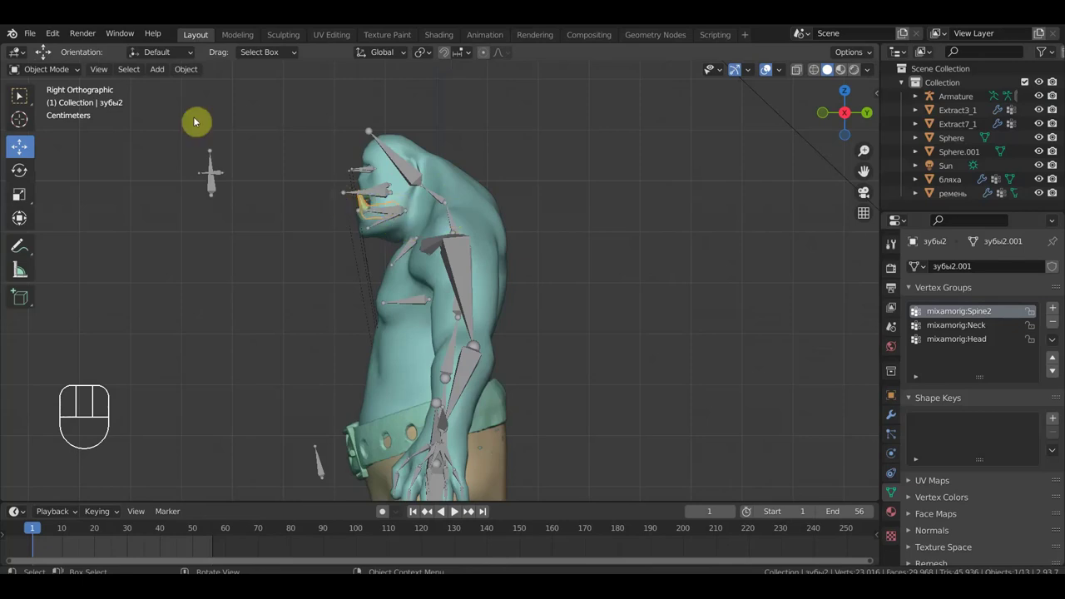
drag(193, 76, 392, 141)
middle_click(426, 215)
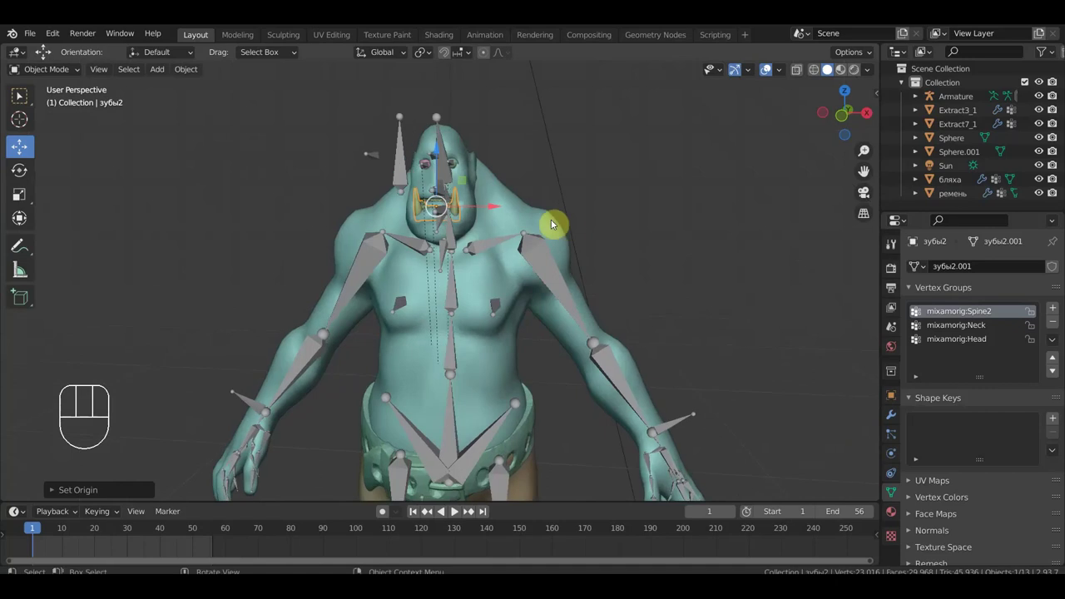
drag(552, 222, 460, 224)
drag(406, 194, 402, 268)
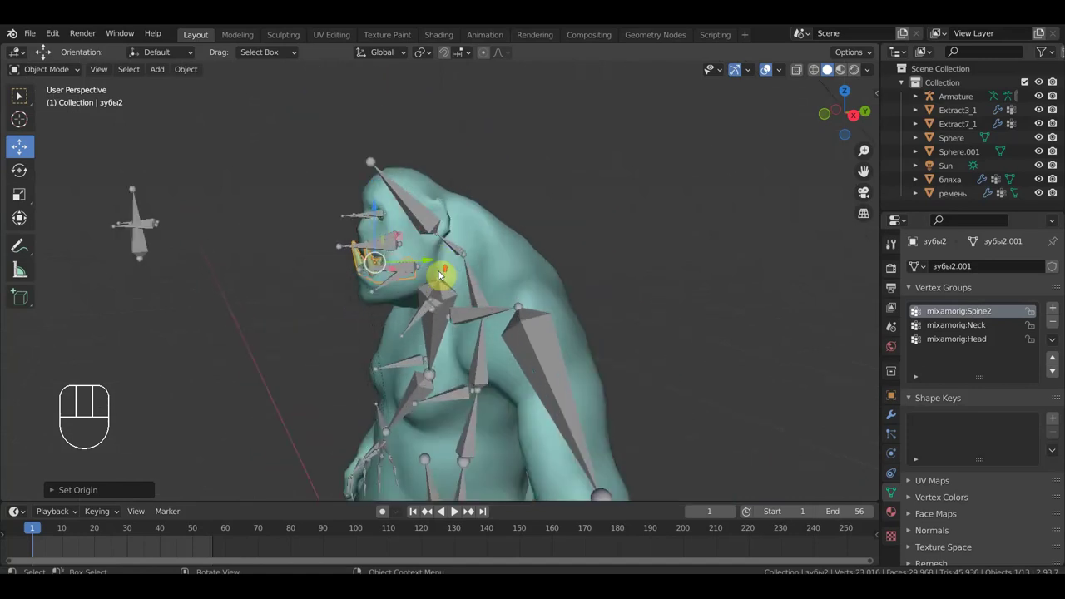
drag(444, 276, 525, 292)
drag(513, 271, 453, 299)
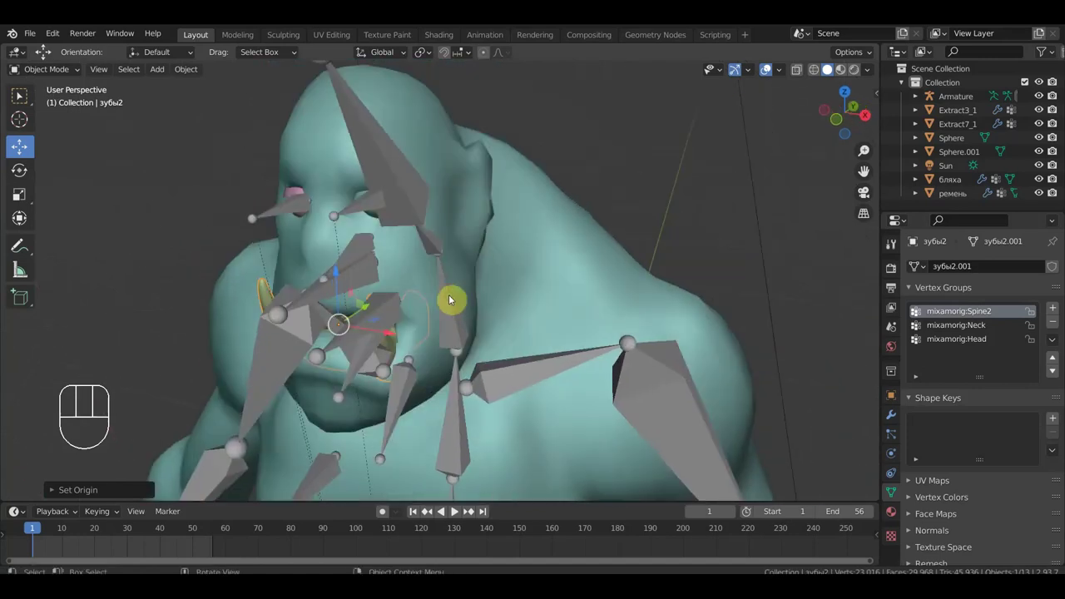
drag(424, 256, 429, 226)
drag(429, 227, 506, 243)
drag(517, 247, 525, 237)
Step: Select eyeballs Gl_2 and Gl_2.001 in turn and check their empty Vertex Groups lists
click(543, 161)
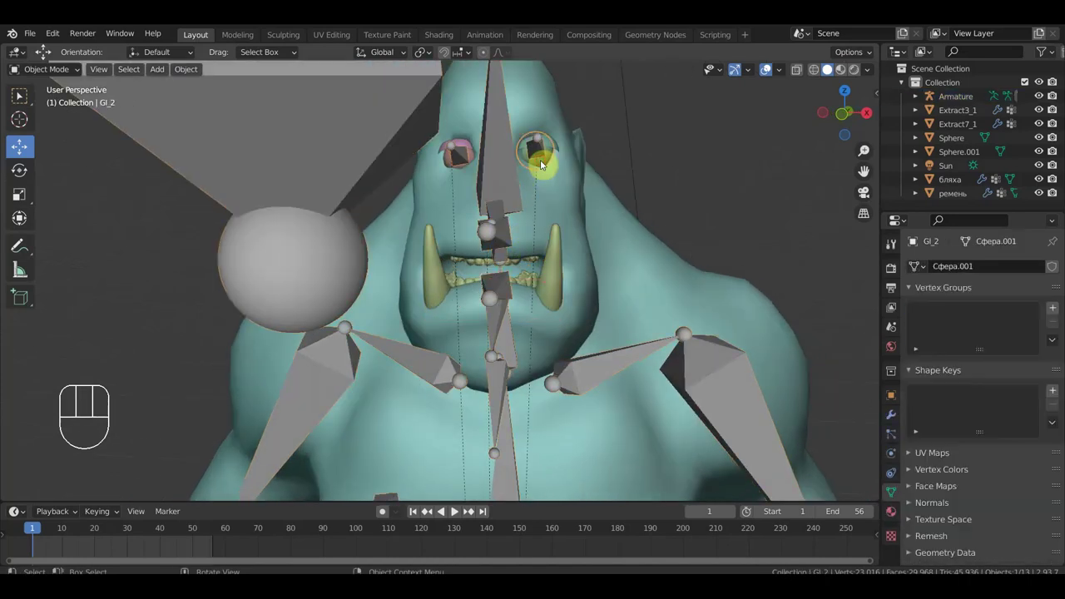
drag(191, 73, 363, 120)
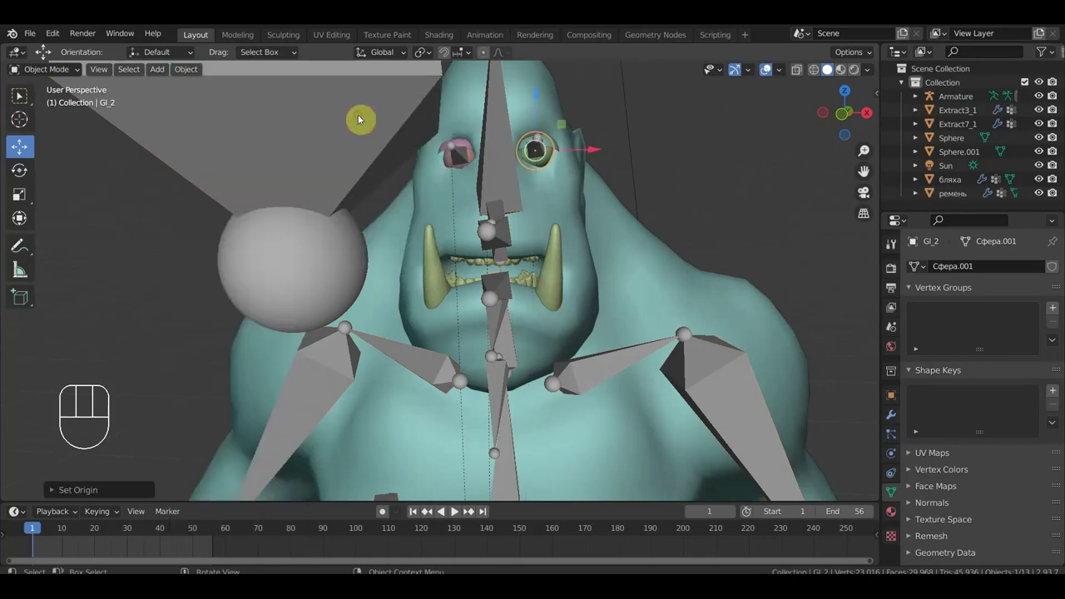
click(452, 164)
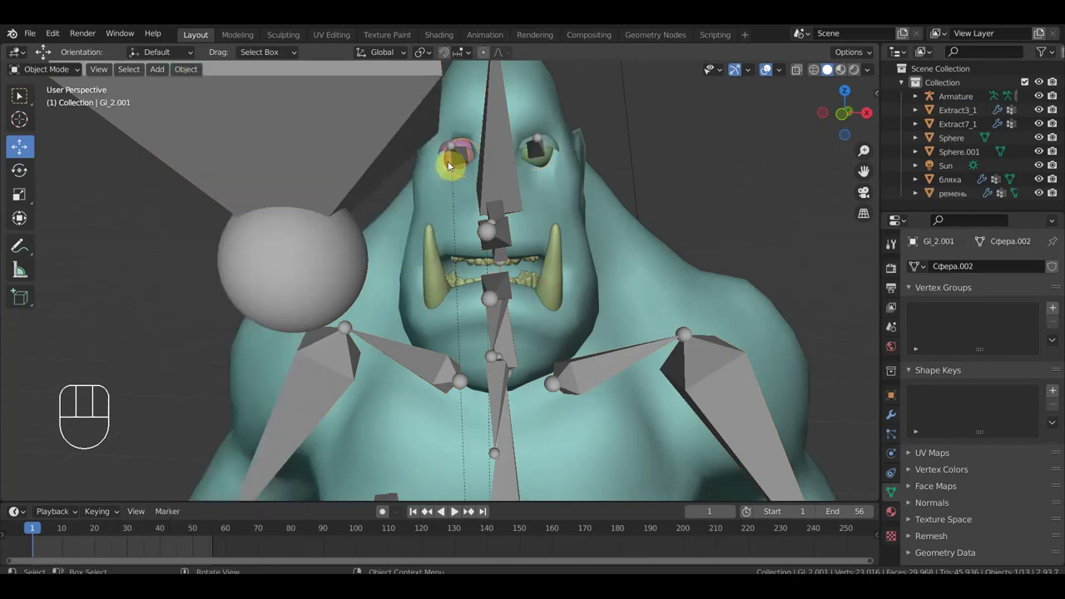
drag(191, 73, 372, 119)
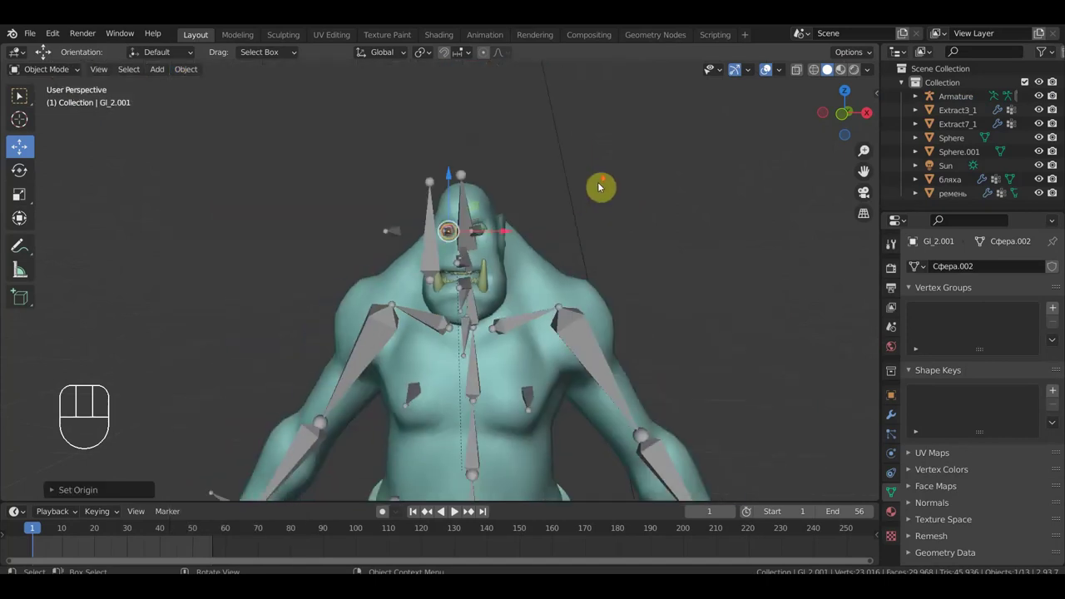
Step: Inspect the belt buckle бляха in Right Ortho and review its mixamorig Hips and Spine vertex groups
drag(611, 256, 612, 207)
key(KP_1)
drag(610, 381, 432, 395)
key(KP_3)
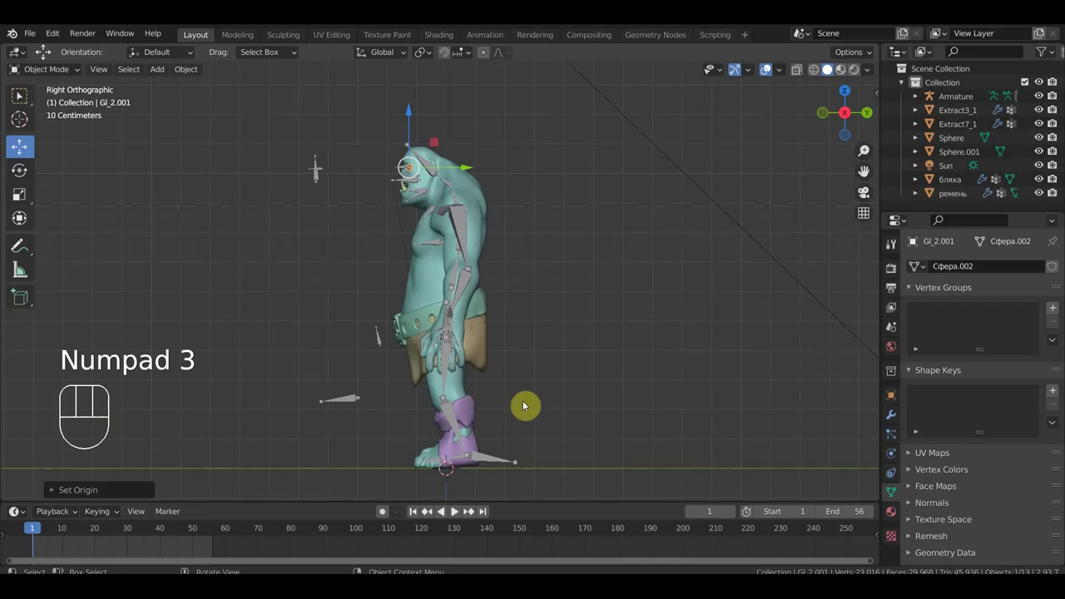
drag(451, 309, 481, 273)
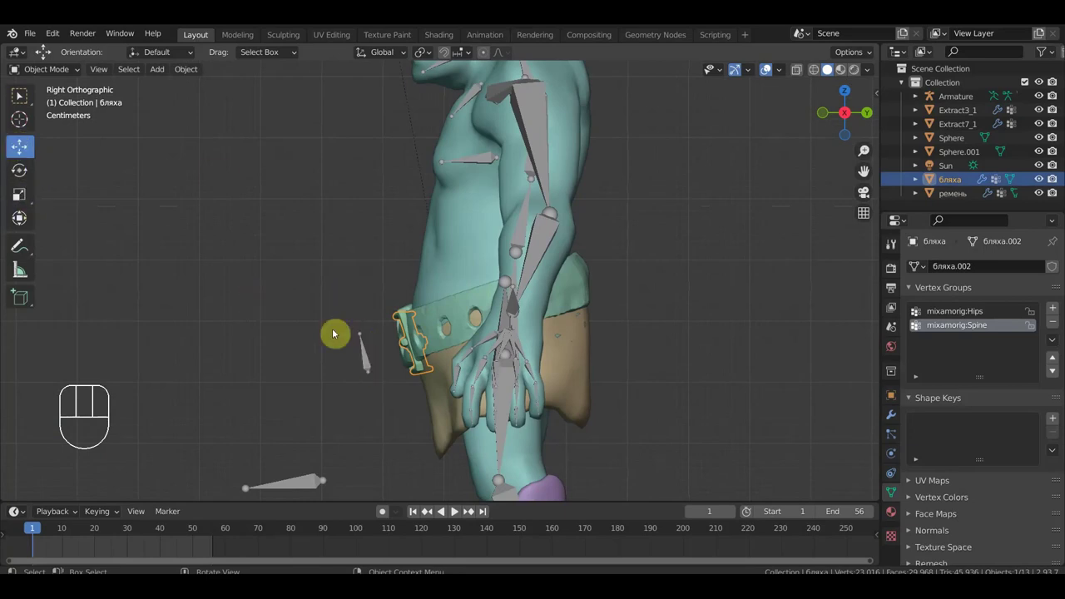
drag(189, 71, 362, 118)
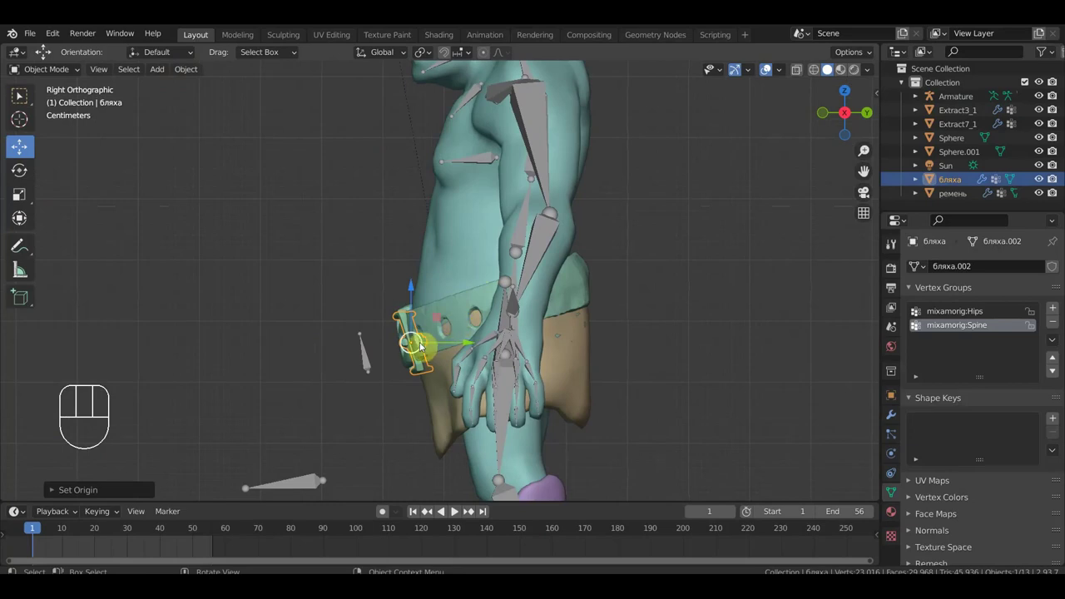
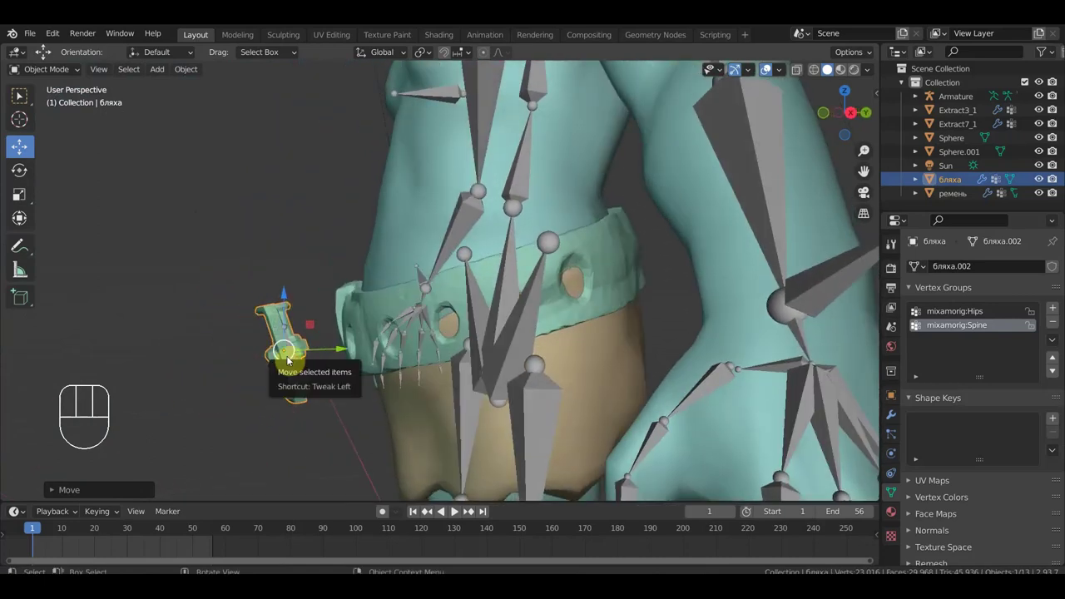
key(KP_3)
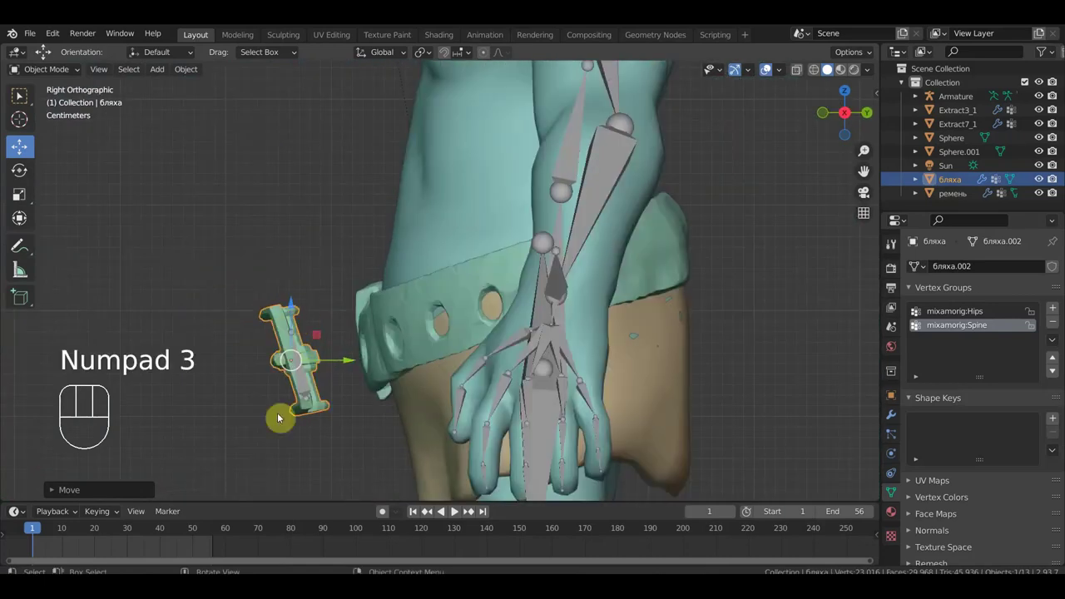
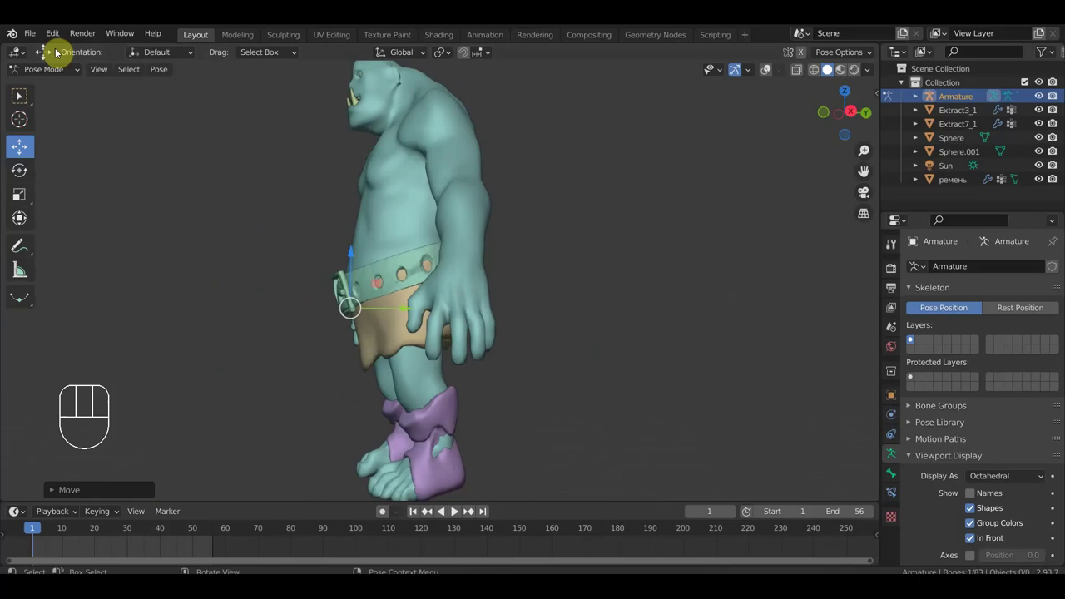
Step: Leave Pose Mode and frame the ogre's torso and legs in front view to pick the belt ремень
click(774, 76)
drag(591, 183, 704, 191)
key(KP_1)
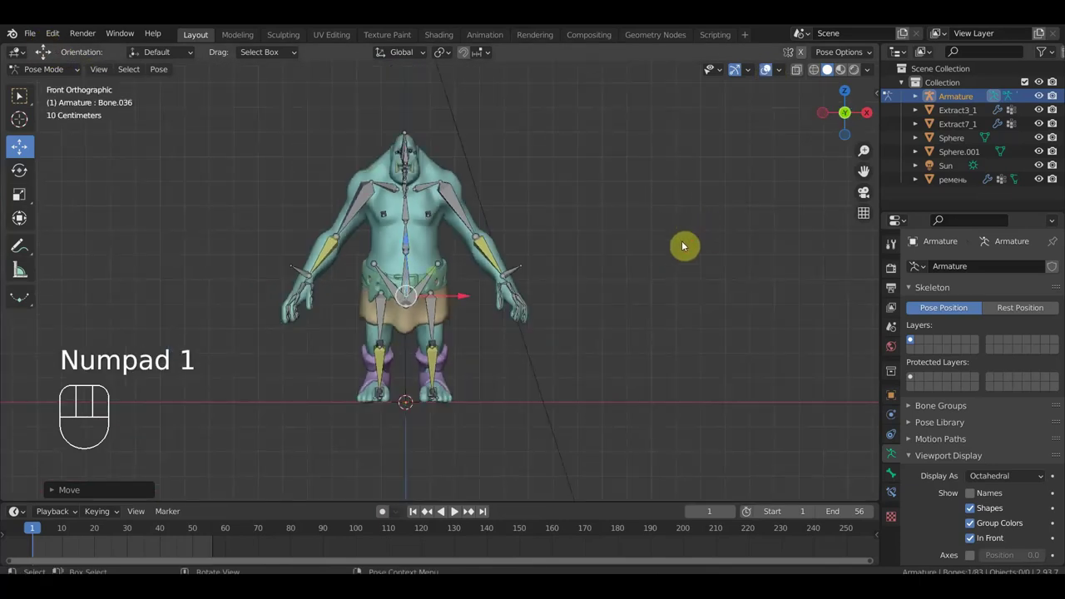
drag(670, 243, 684, 269)
drag(683, 269, 706, 258)
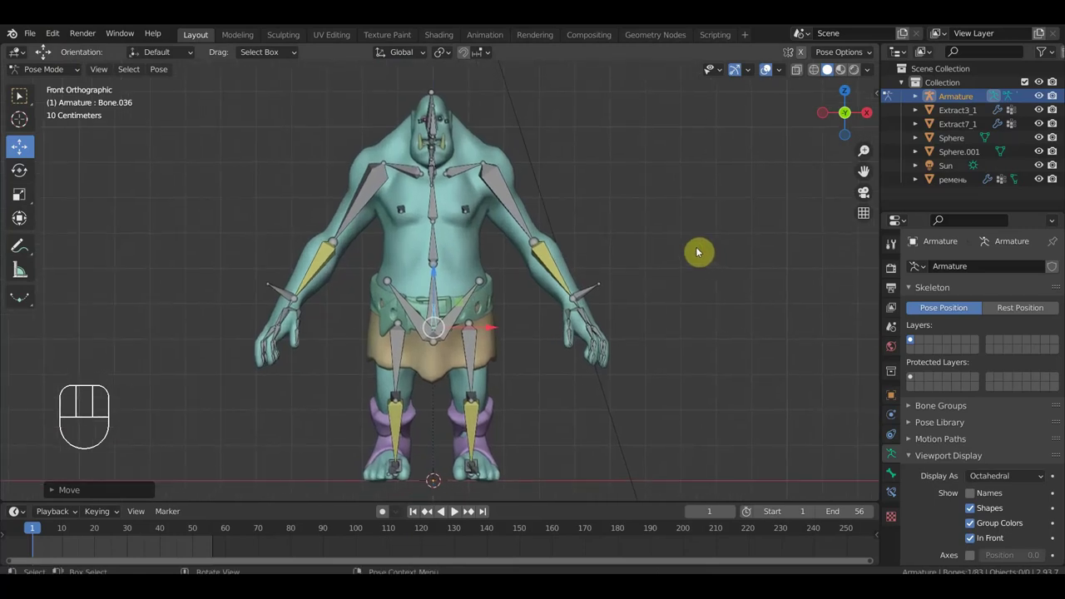
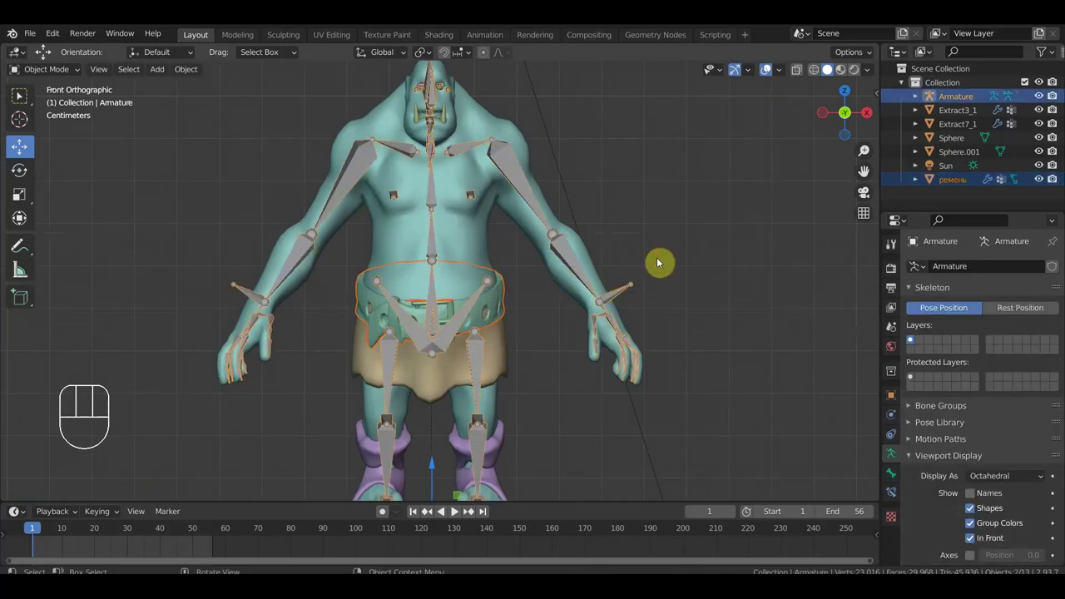
Step: Parent the belt ремень to the armature with Armature Deform and check its bone-named vertex groups
key(ctrl+p)
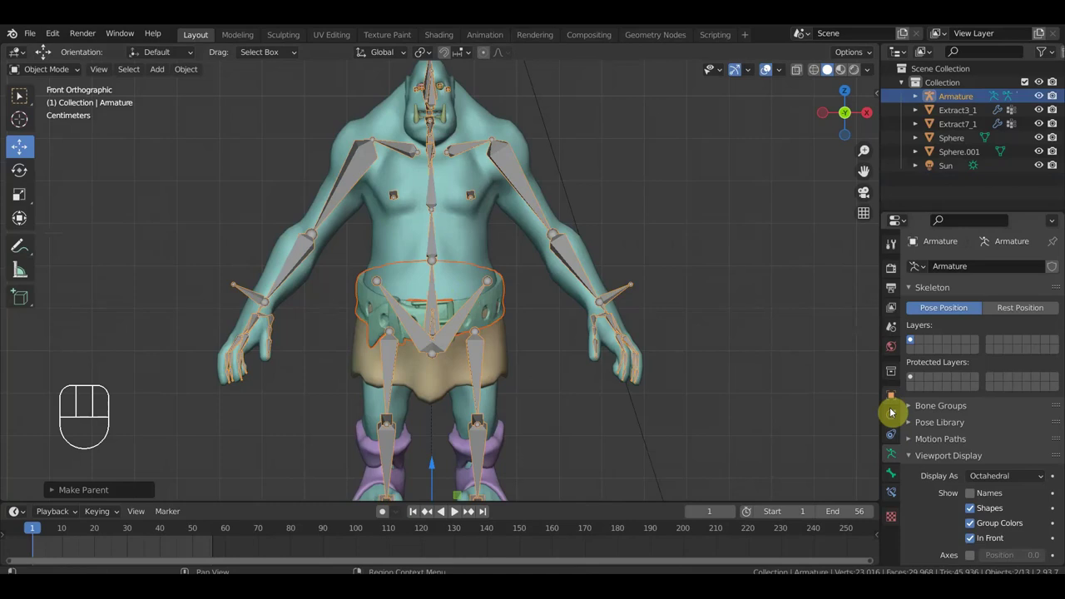
click(913, 339)
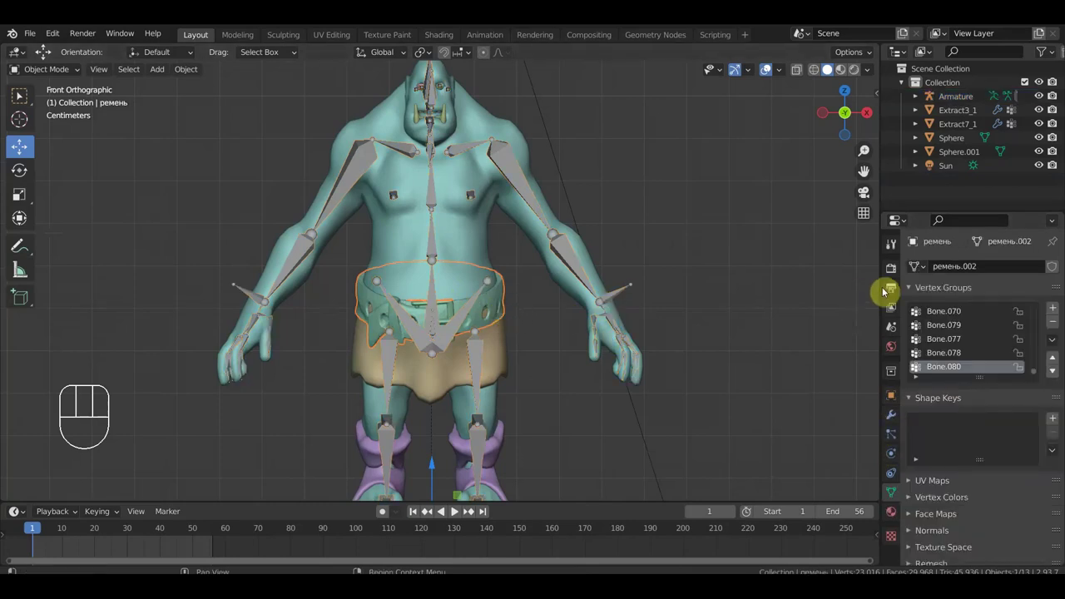
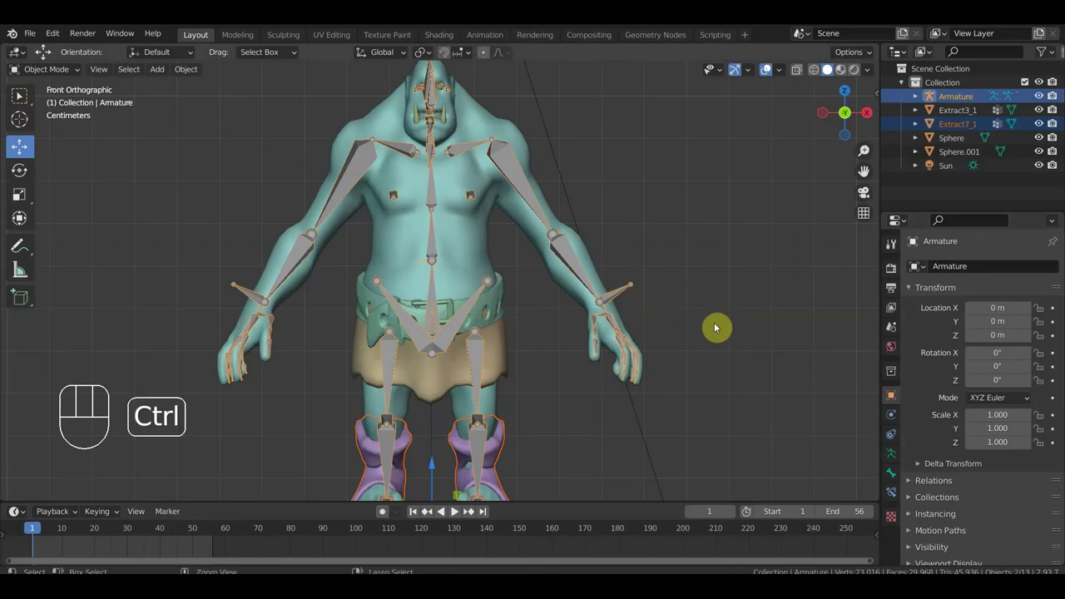
Step: Parent the boots Extract7_1 to the armature and confirm their new Armature modifier
key(ctrl+p)
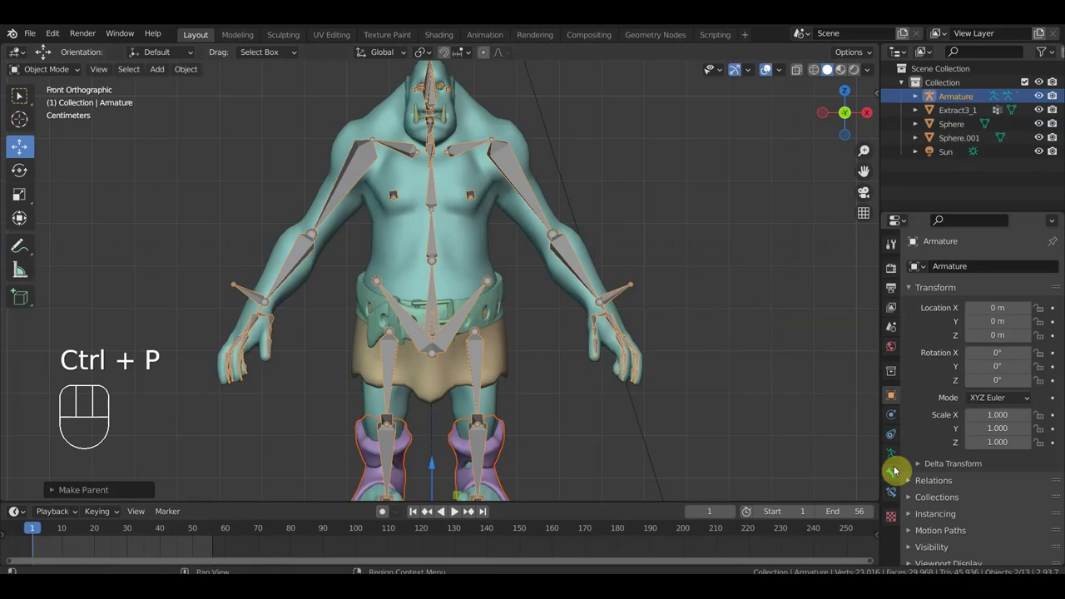
click(897, 458)
click(508, 438)
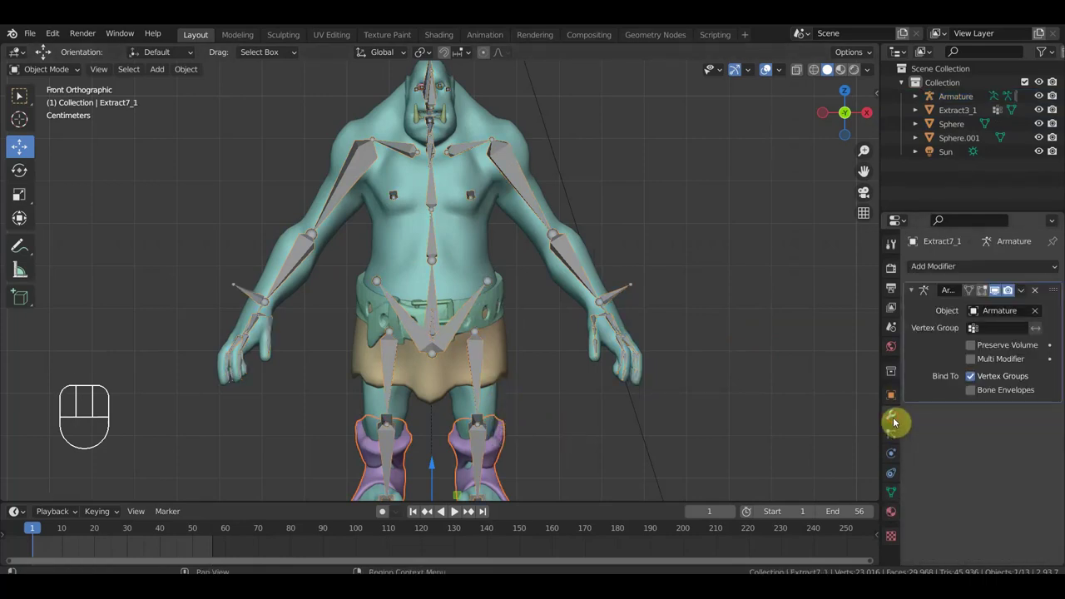
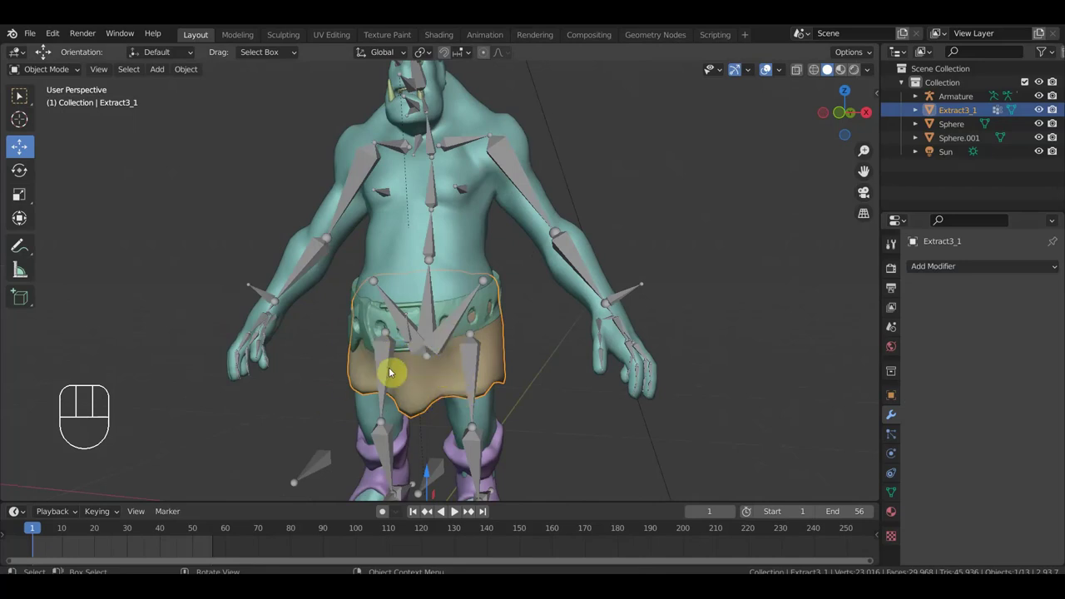
Step: Inspect the loincloth Extract3_1 from several angles around the lower body
key(KP_1)
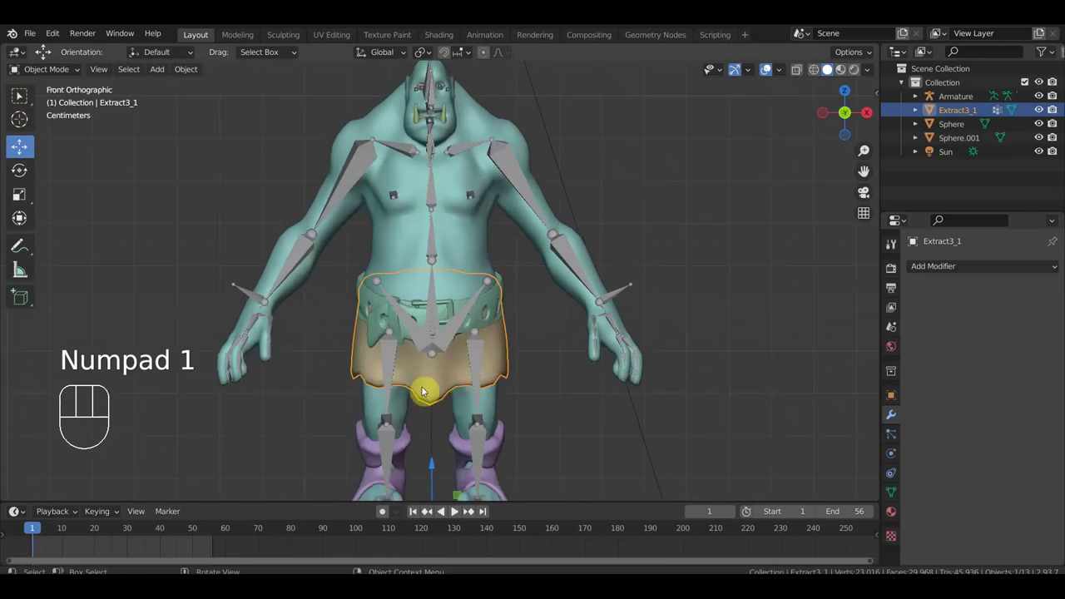
drag(478, 376, 424, 377)
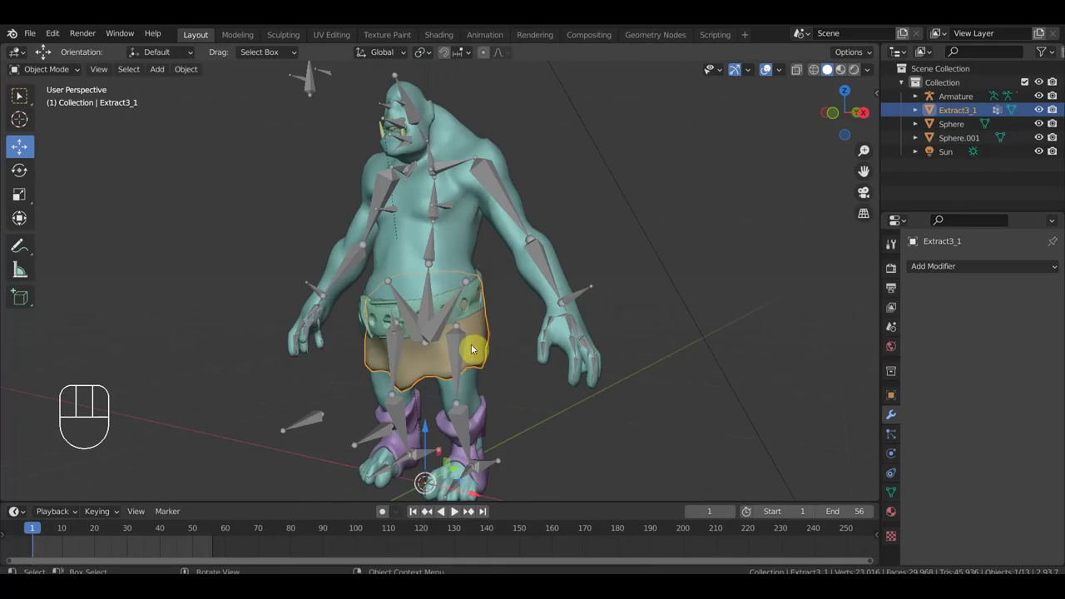
drag(483, 351, 481, 345)
drag(525, 325, 634, 264)
drag(521, 343, 405, 378)
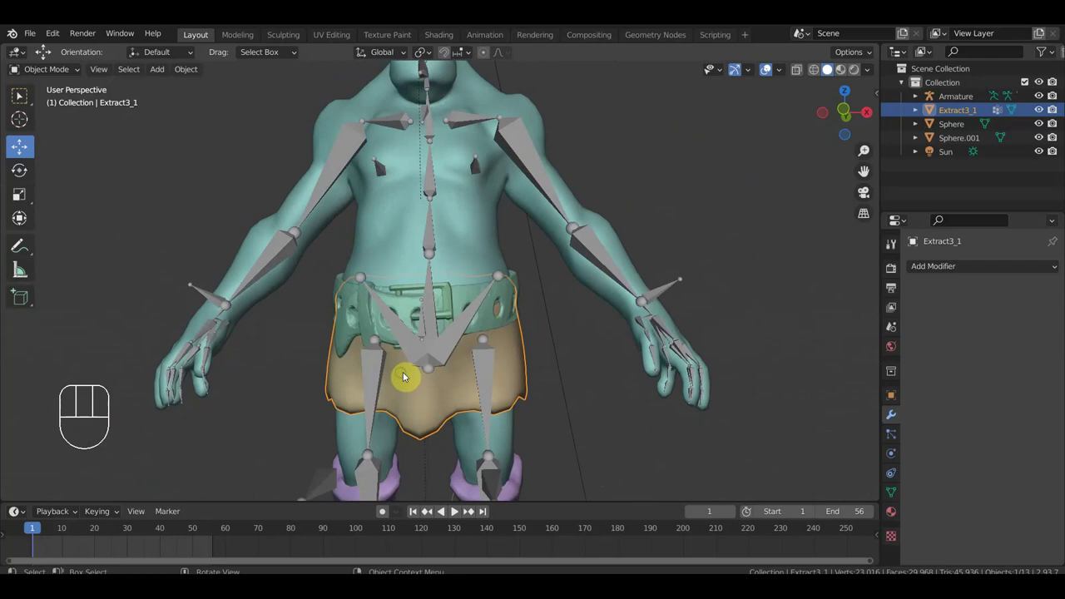
key(KP_1)
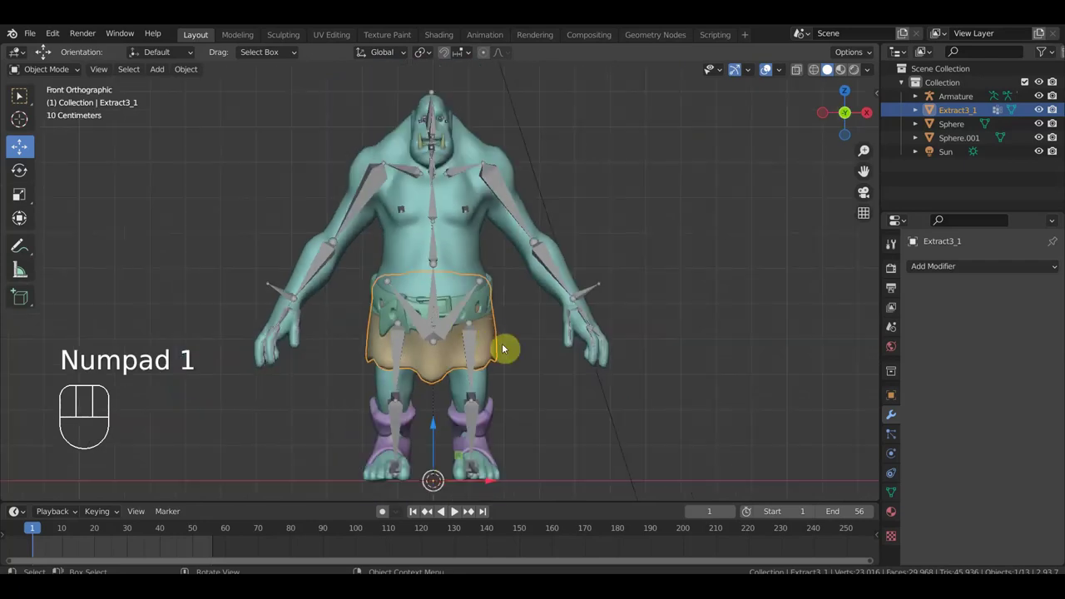
Step: Add the armature to the loincloth selection and bring up the Set Parent To options
click(597, 293)
key(ctrl+p)
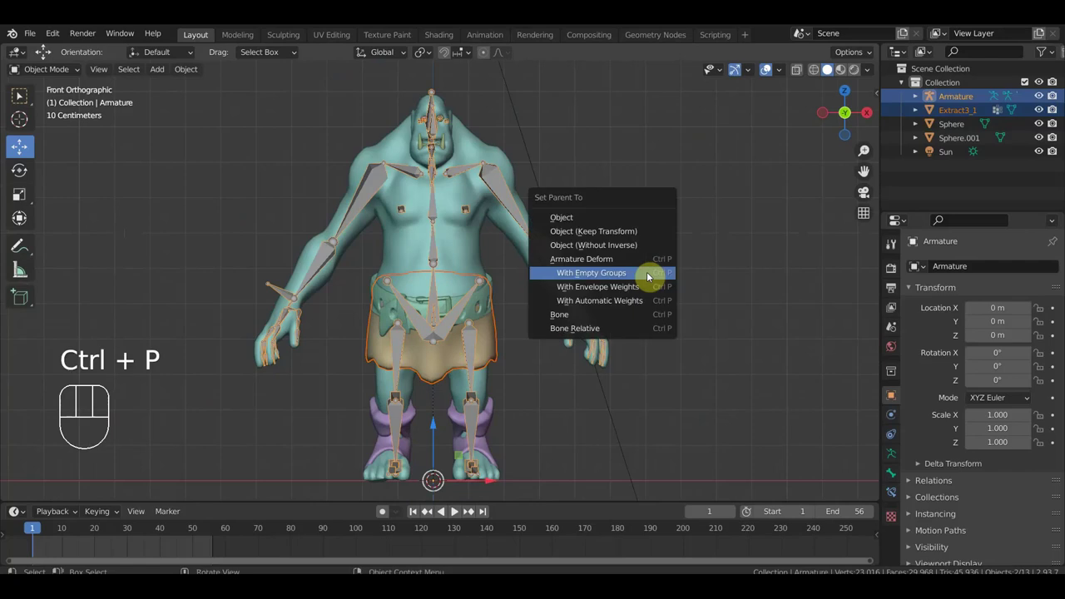
Step: Bind the loincloth with Armature Deform and apply the DataTransfer weight modifier on the belt piece
click(475, 511)
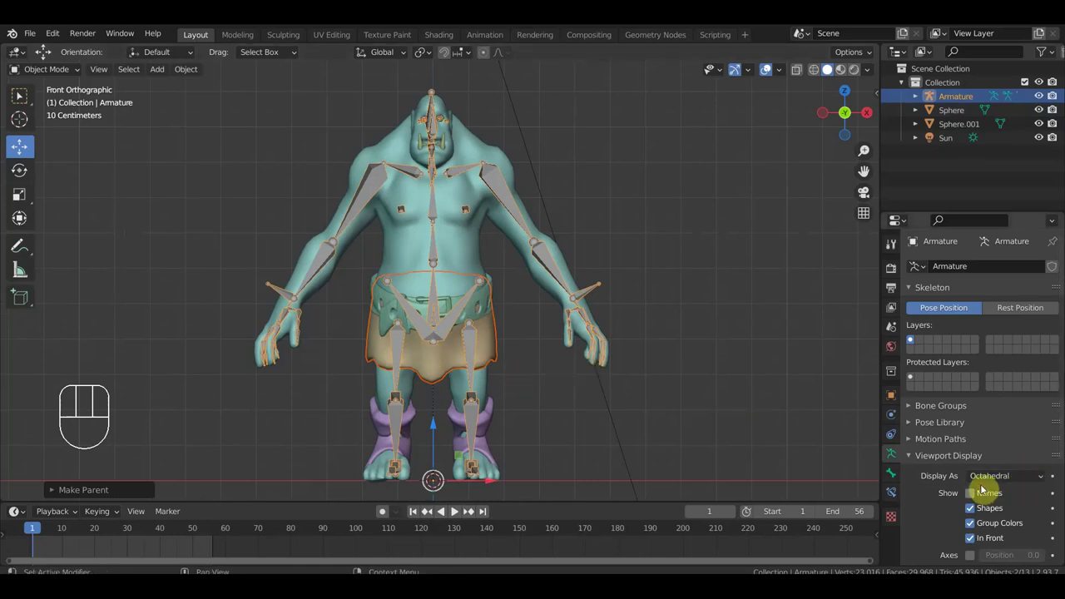
click(499, 357)
click(896, 416)
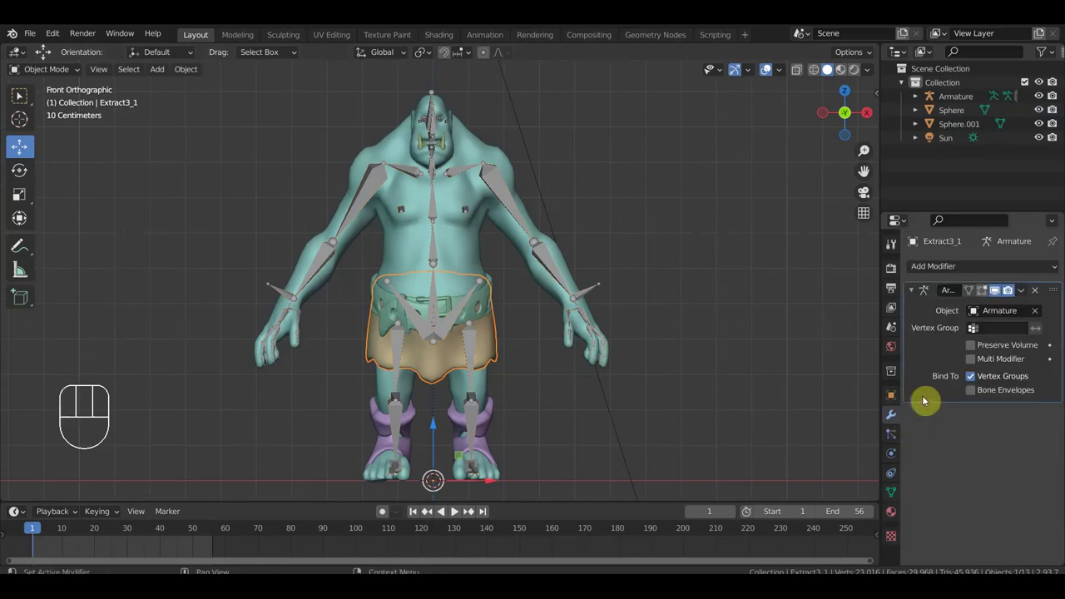
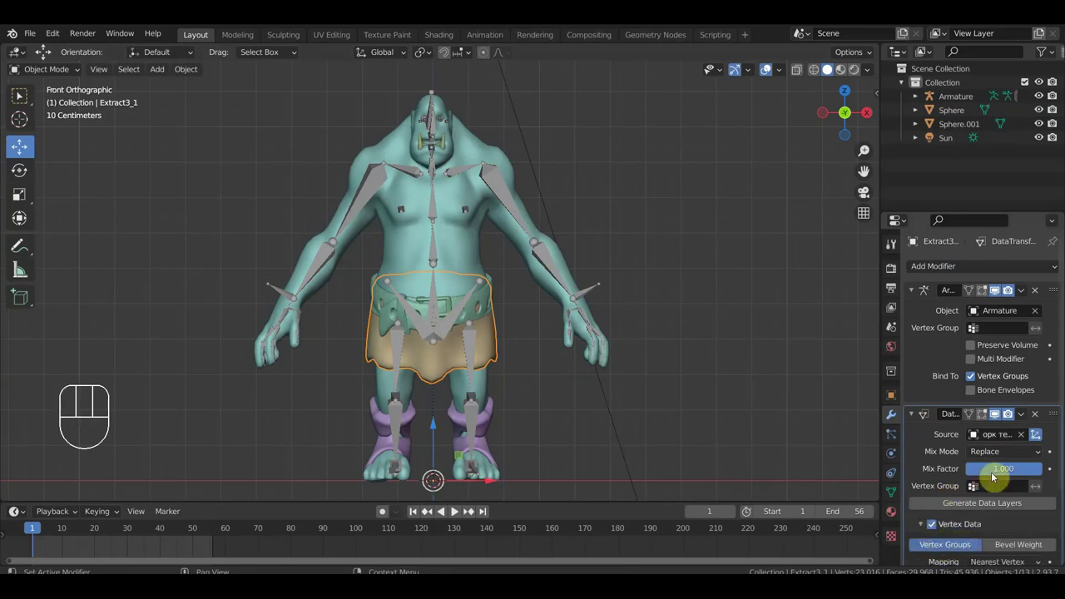
drag(1025, 418, 987, 431)
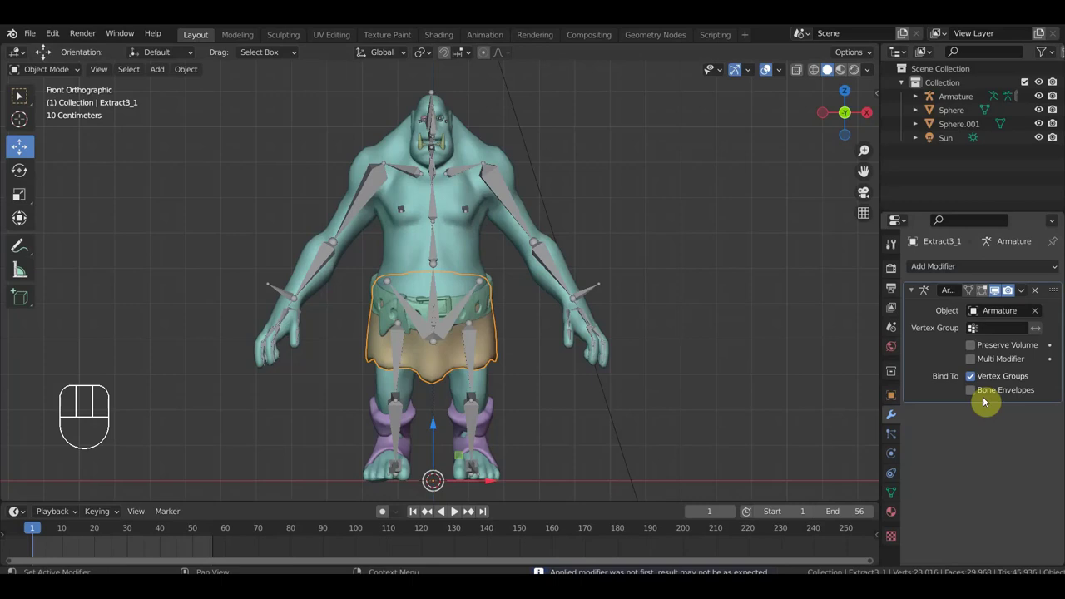
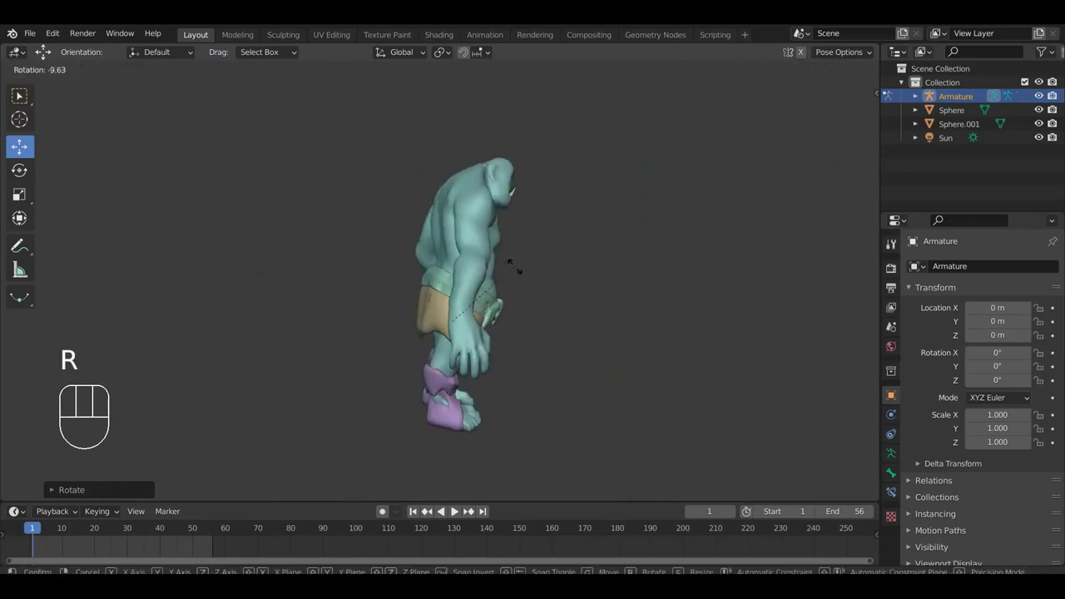
Step: Test-move a waist bone with G to check belt and loincloth deformation, then cancel the move
key(g)
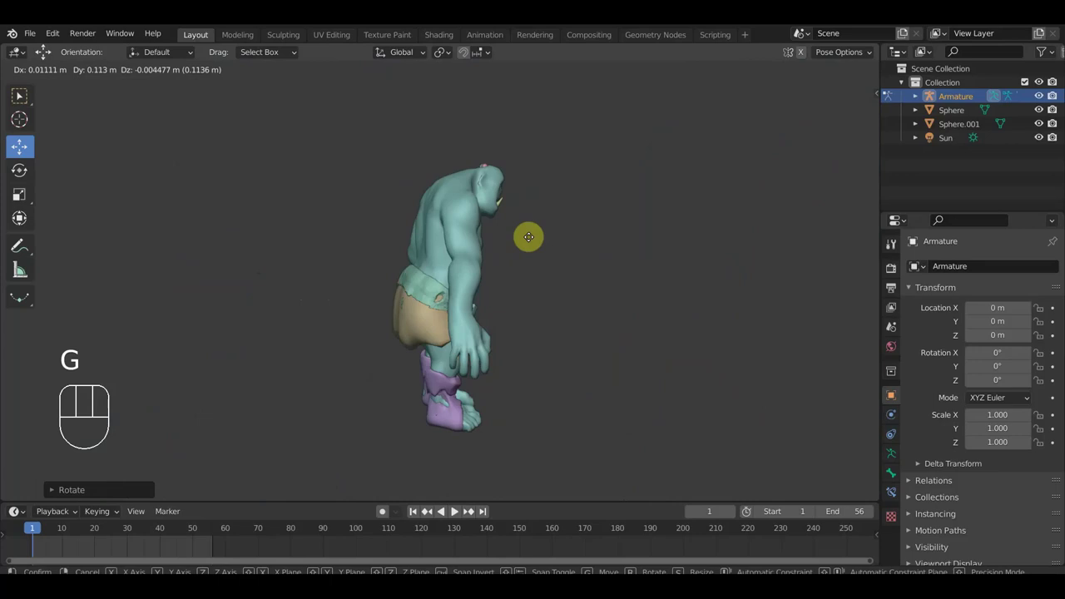
click(510, 248)
drag(523, 257, 462, 276)
drag(458, 277, 420, 218)
drag(450, 285, 396, 306)
drag(503, 313, 497, 328)
key(g)
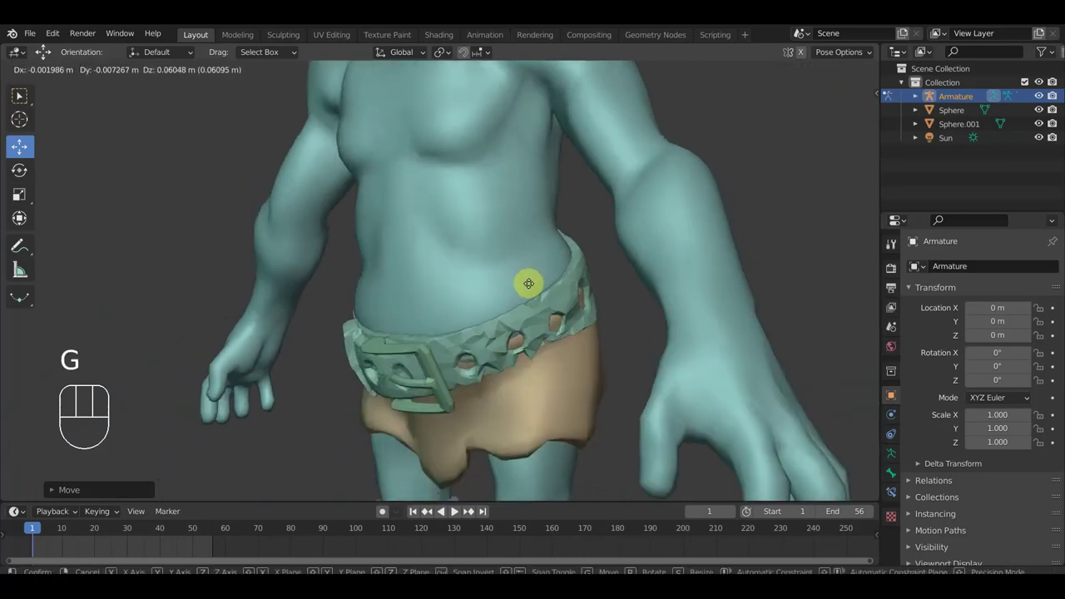
Step: Switch the viewport shading to Material Preview to show the ogre's textures
click(530, 293)
key(KP_1)
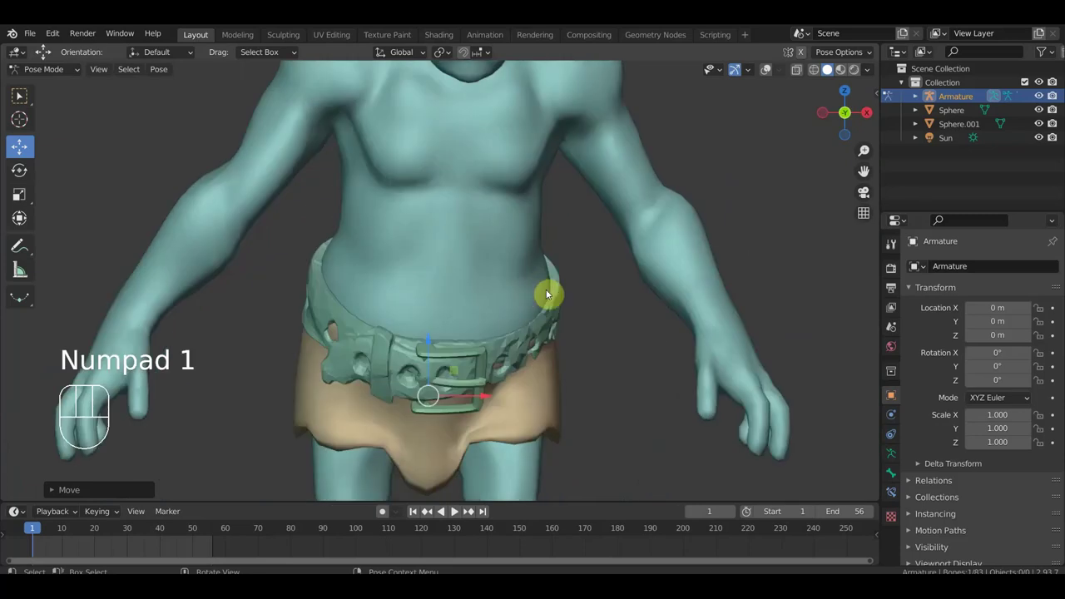
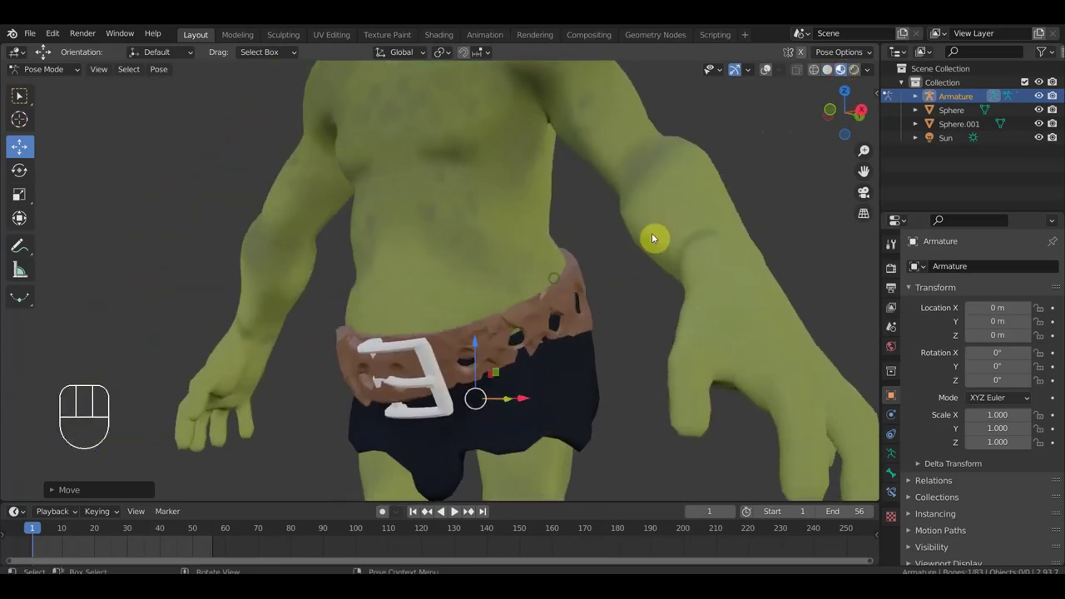
click(859, 76)
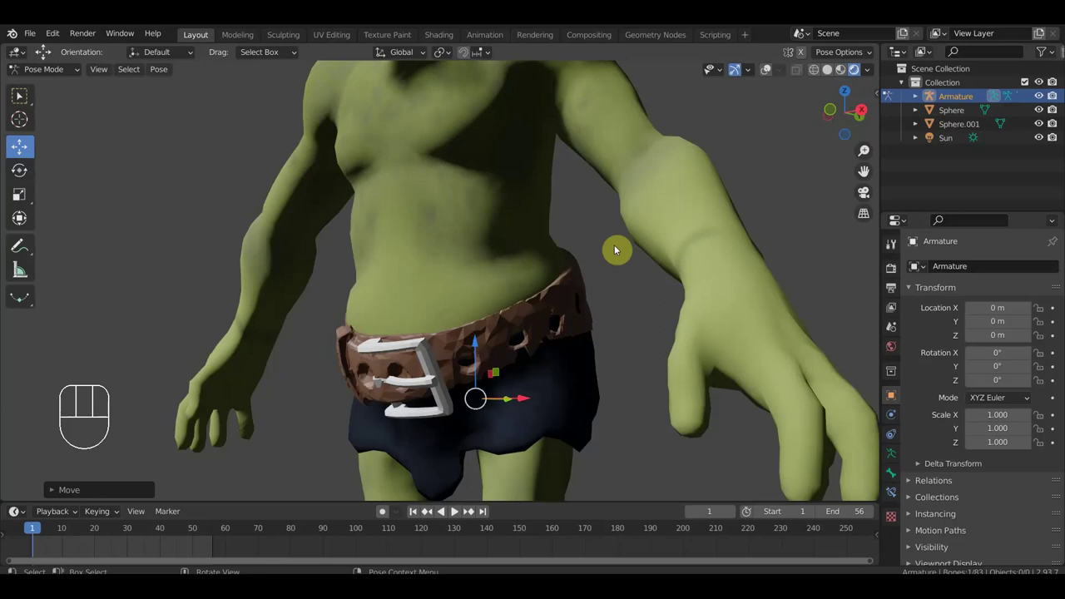
click(842, 73)
key(KP_1)
drag(585, 332, 570, 328)
key(e)
drag(605, 326, 542, 303)
key(e)
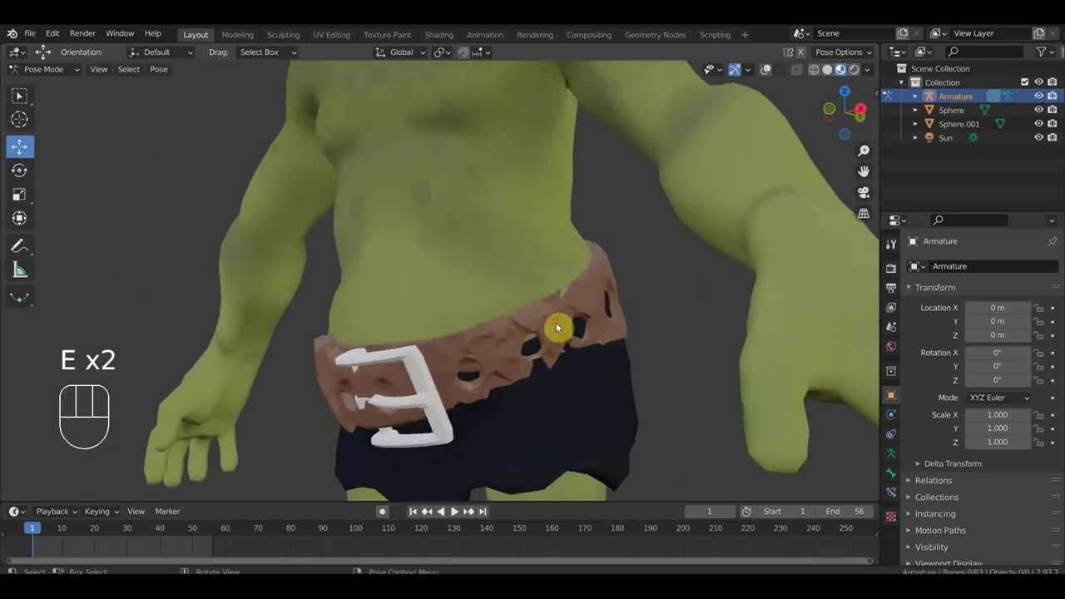
key(KP_1)
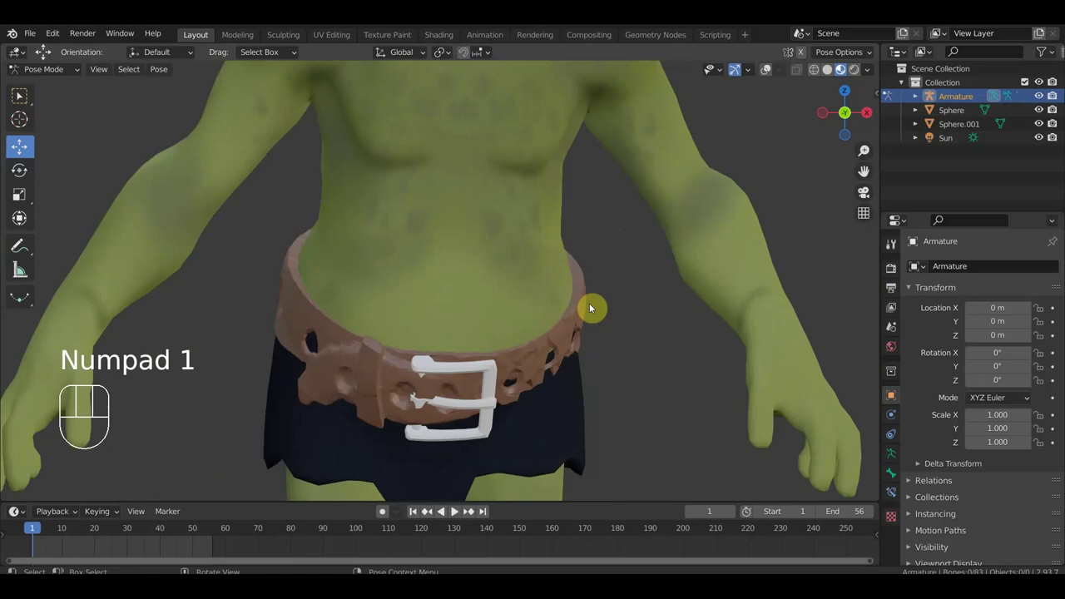
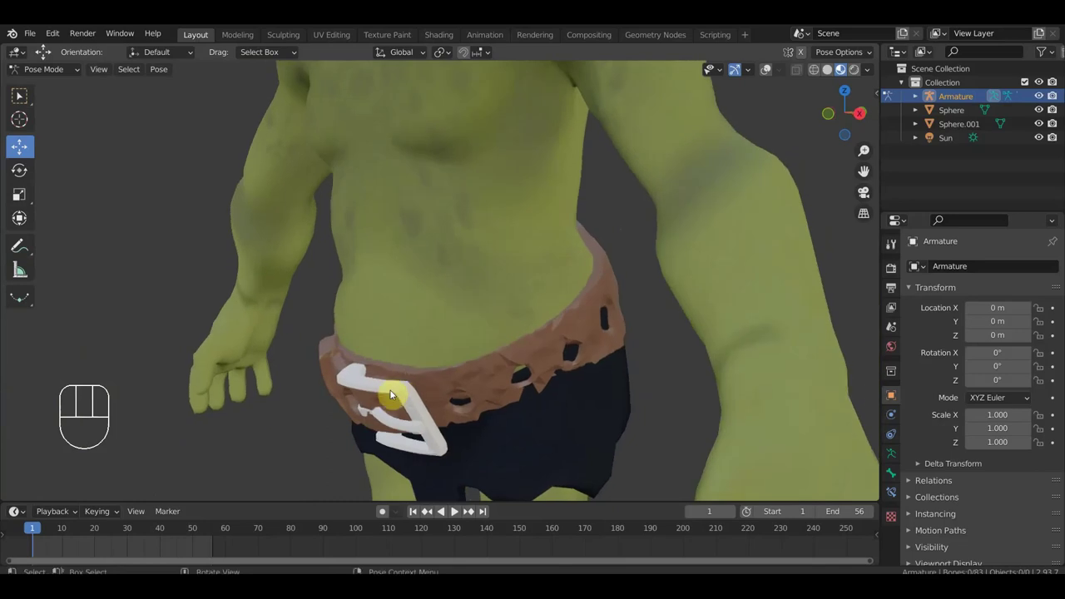
middle_click(599, 333)
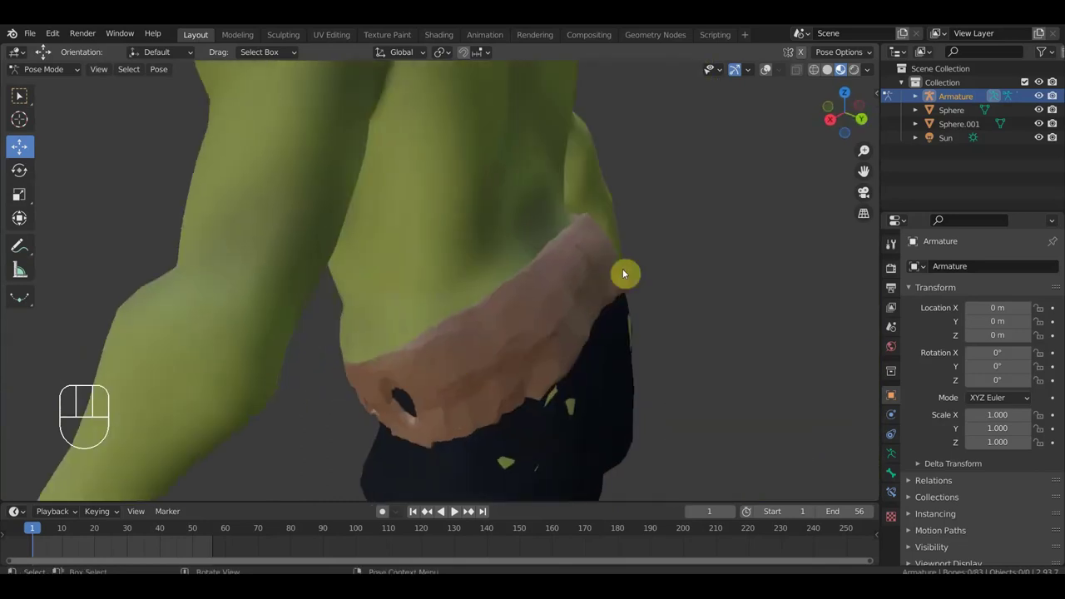
drag(526, 340, 501, 347)
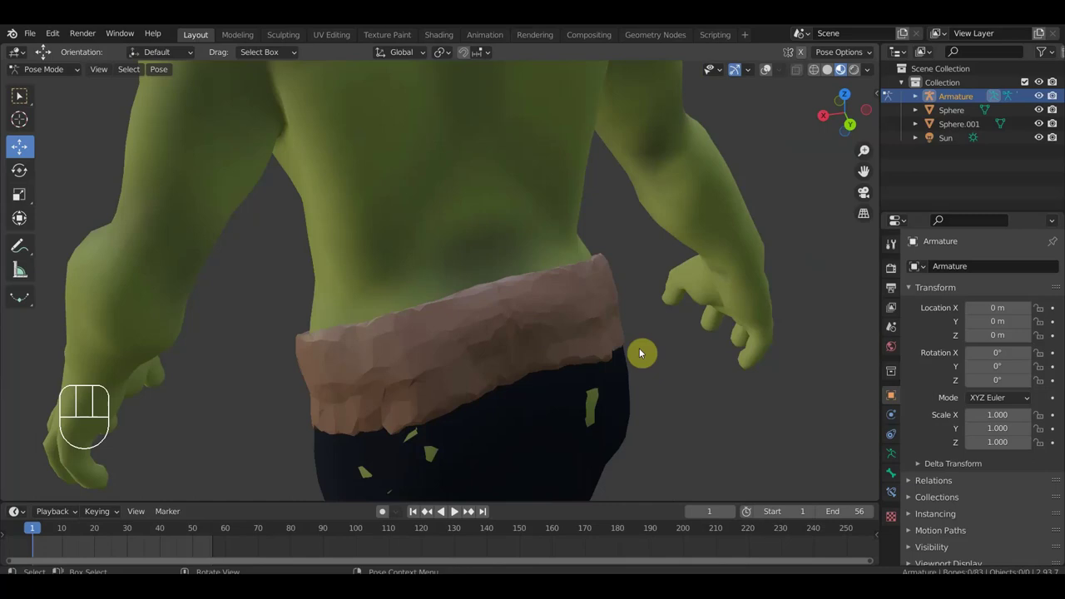
drag(524, 349, 772, 290)
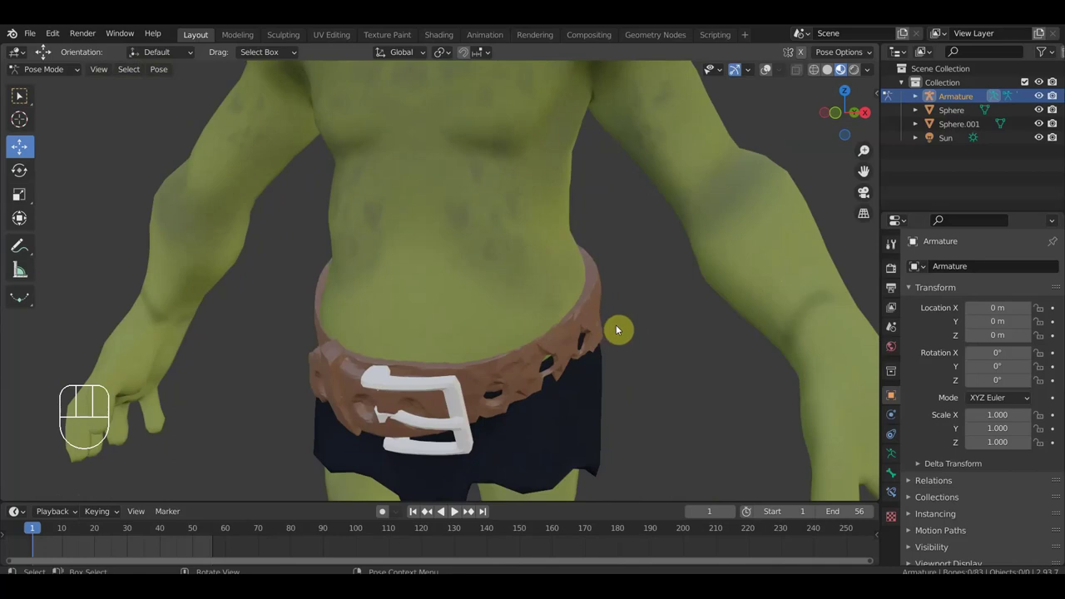
key(KP_1)
drag(642, 328, 693, 361)
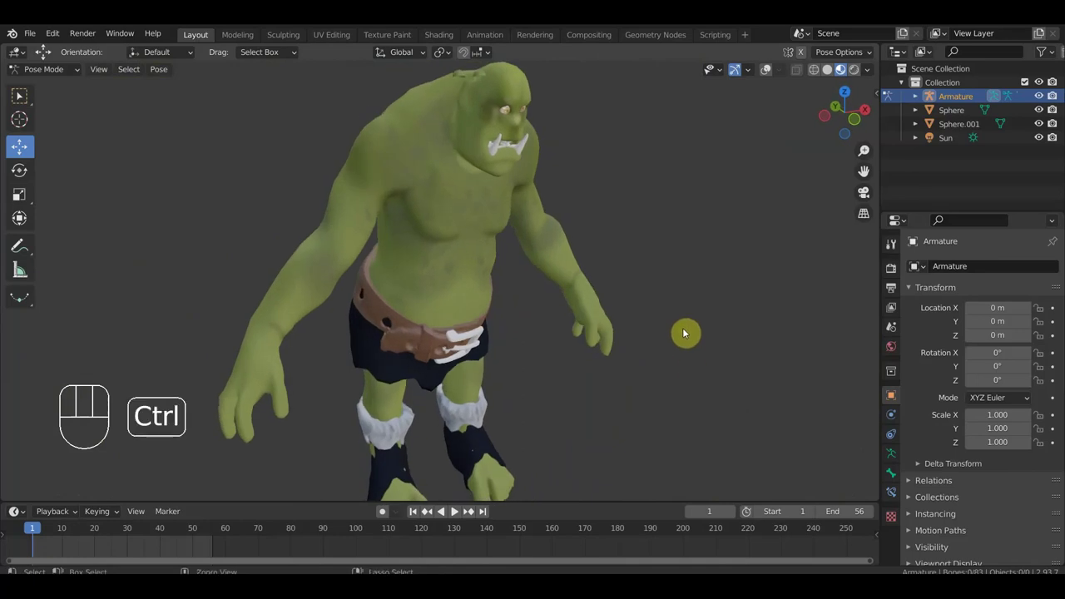
key(ctrl+z)
key(ctrl+z)
key(ctrl+z)
key(ctrl+z)
key(ctrl+z)
key(ctrl+z)
key(KP_1)
key(g)
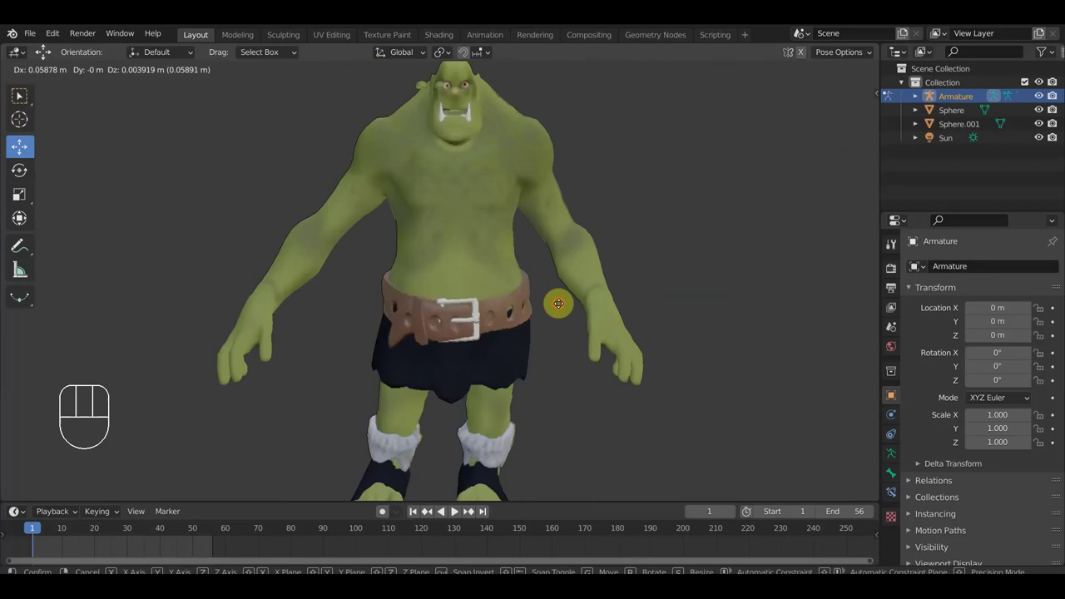
key(g)
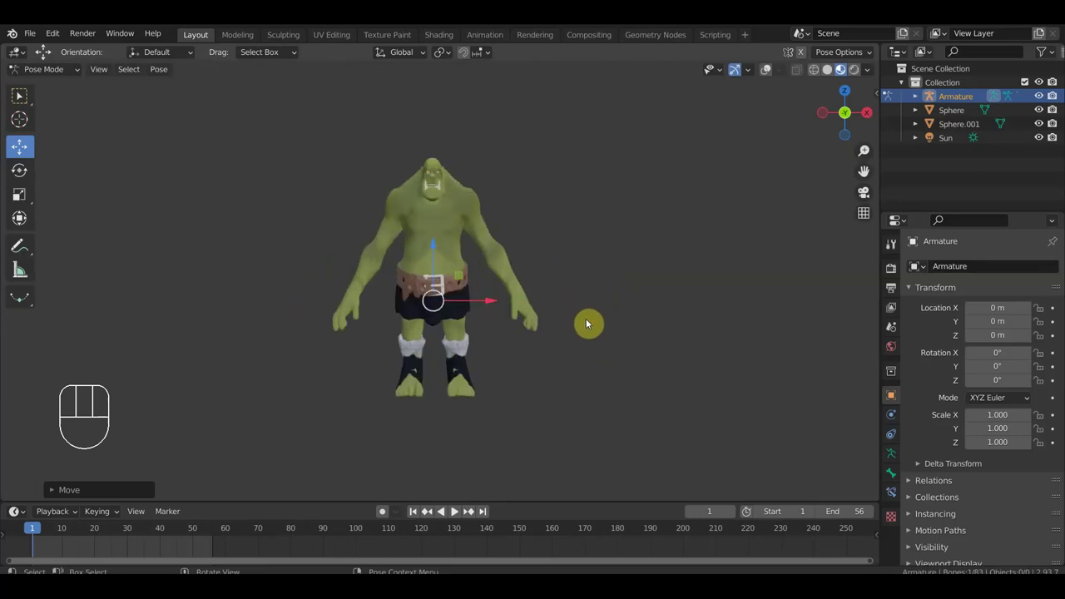
click(591, 238)
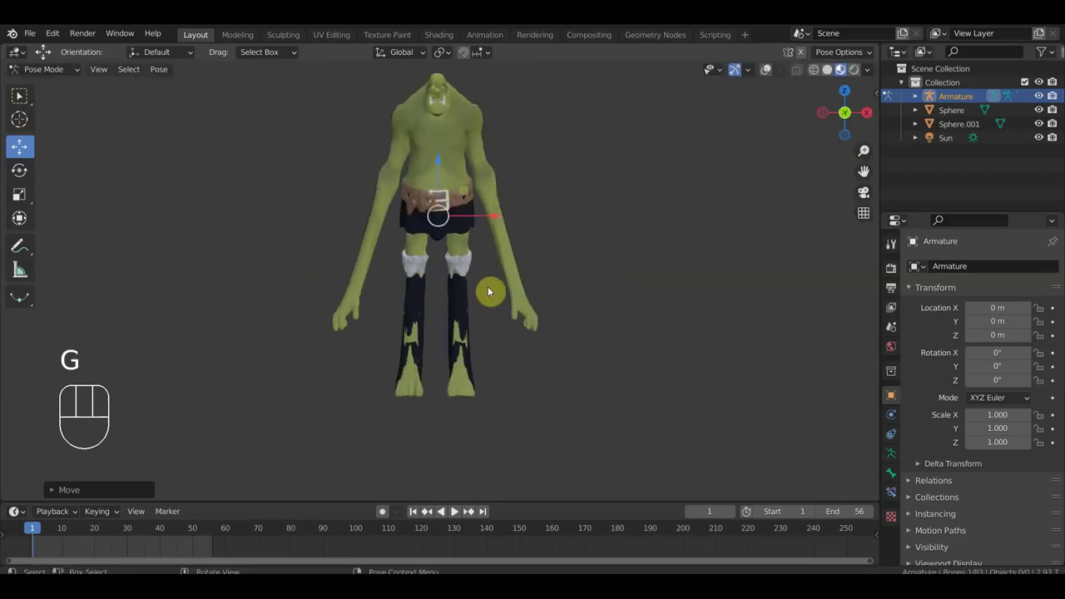
key(ctrl+z)
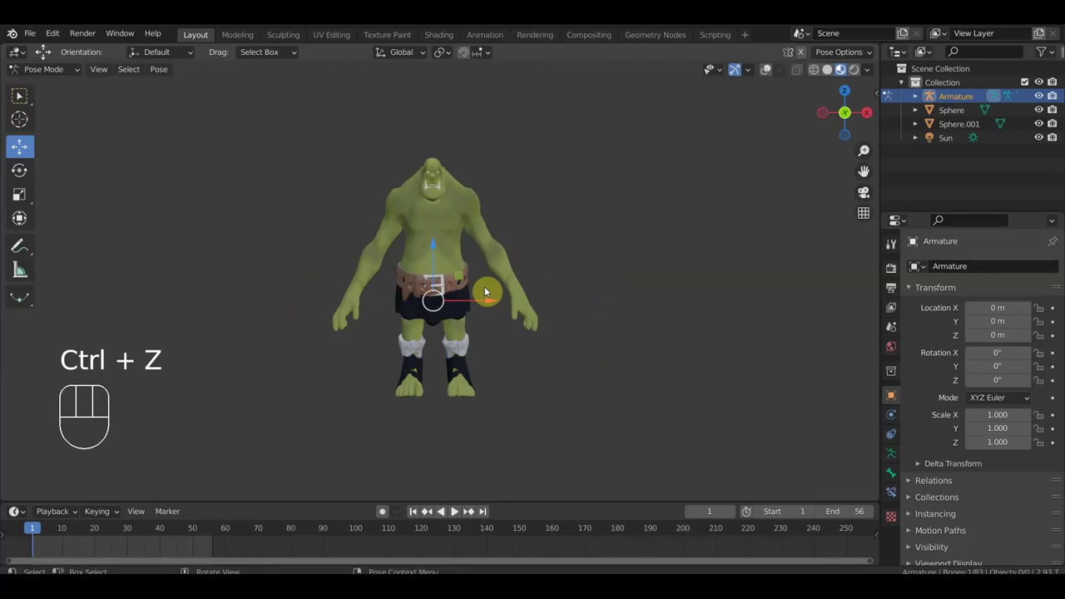
key(KP_3)
drag(595, 329, 607, 318)
drag(552, 353, 451, 345)
drag(438, 446, 443, 360)
drag(443, 360, 472, 397)
drag(500, 398, 669, 397)
drag(437, 169, 483, 208)
drag(625, 285, 681, 295)
drag(657, 319, 656, 361)
drag(634, 266, 628, 361)
drag(573, 266, 610, 373)
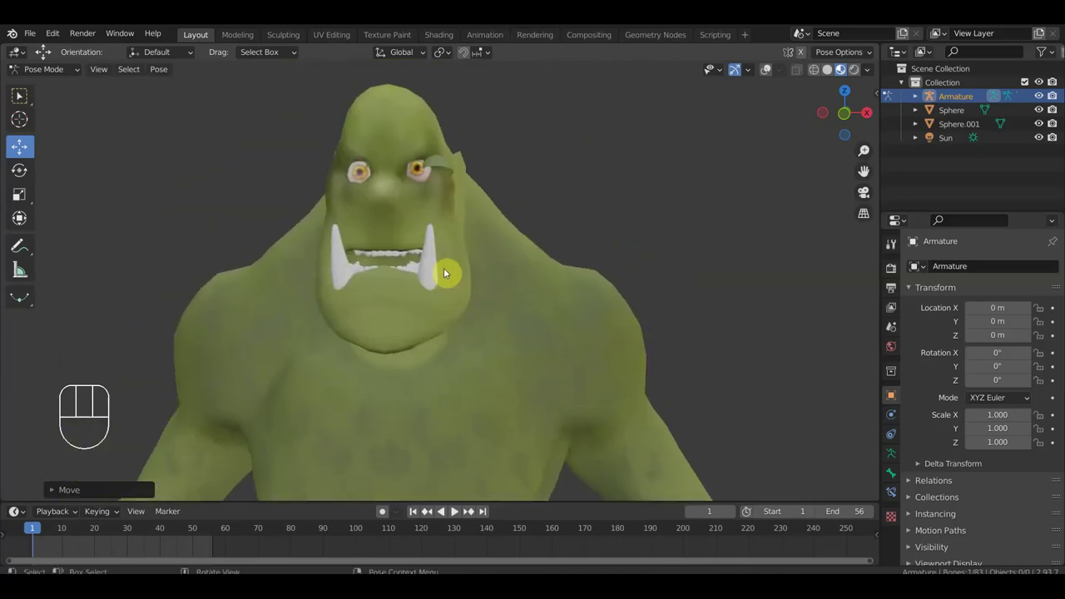
drag(459, 272, 407, 264)
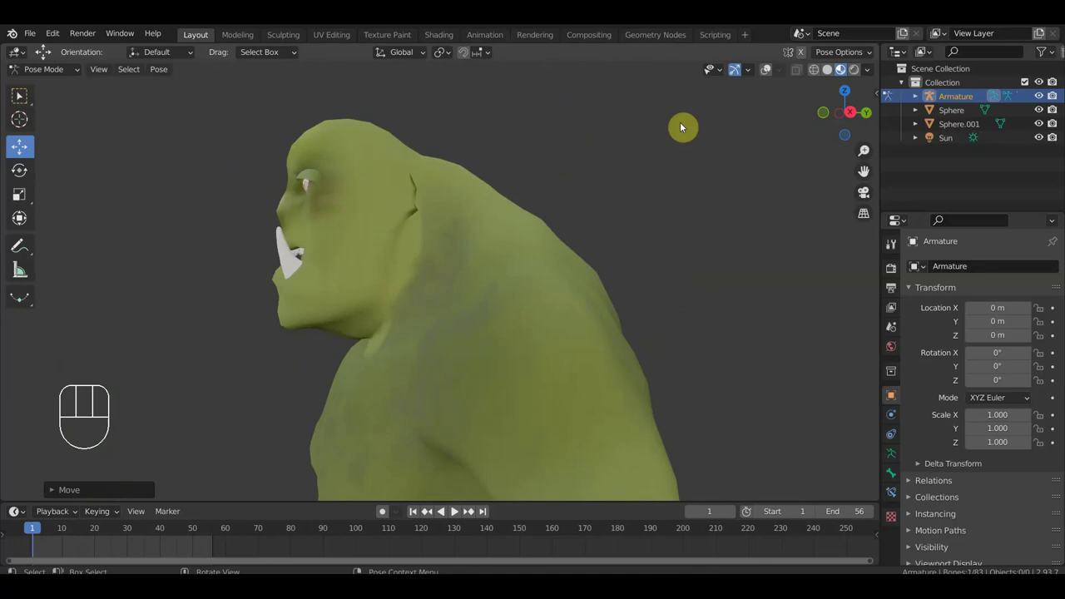
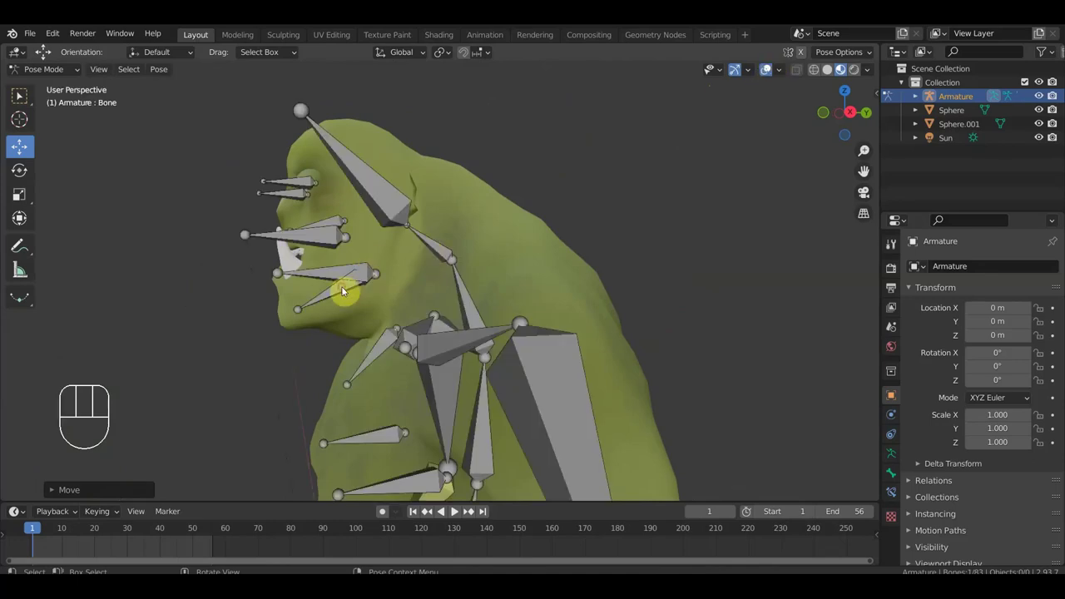
middle_click(589, 269)
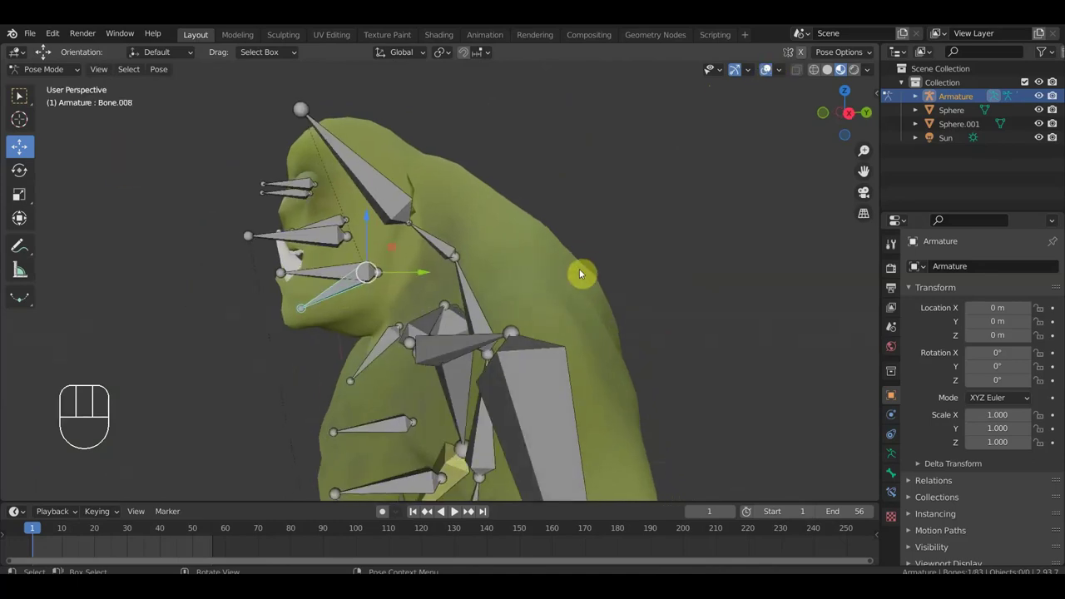
key(r)
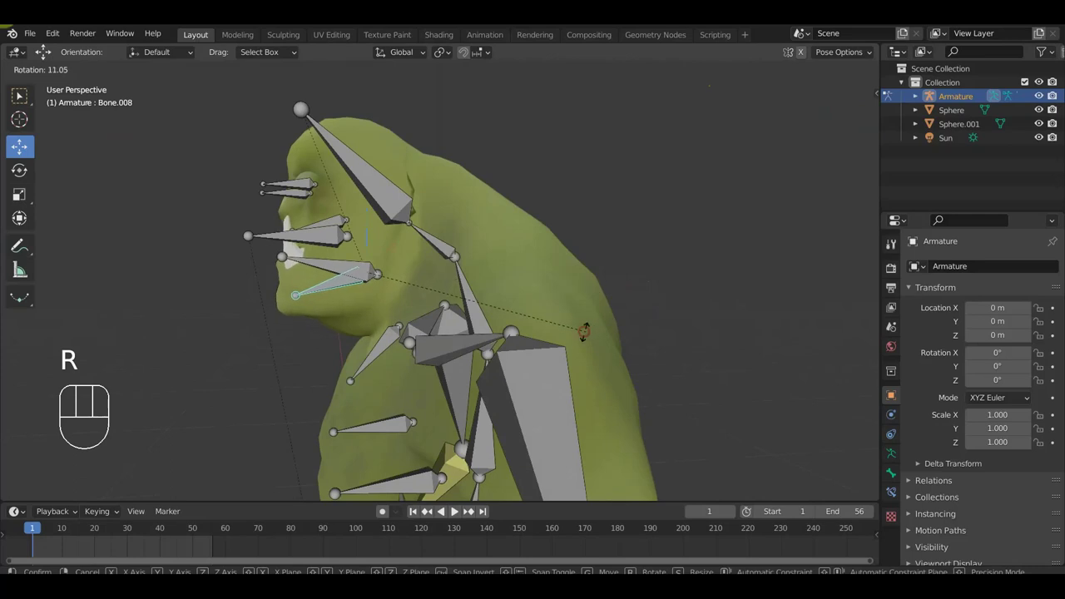
key(g)
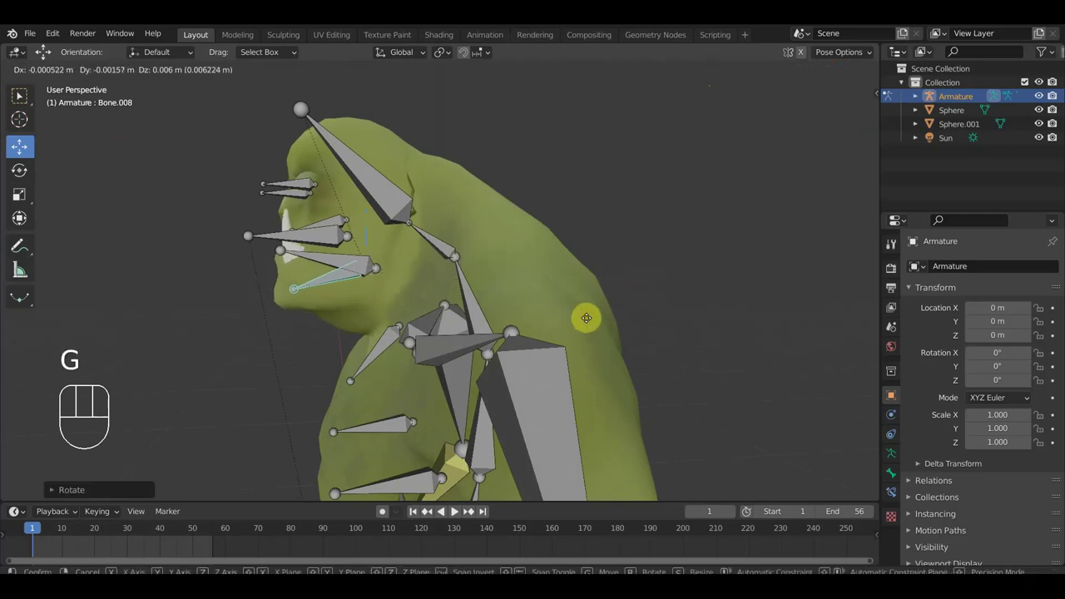
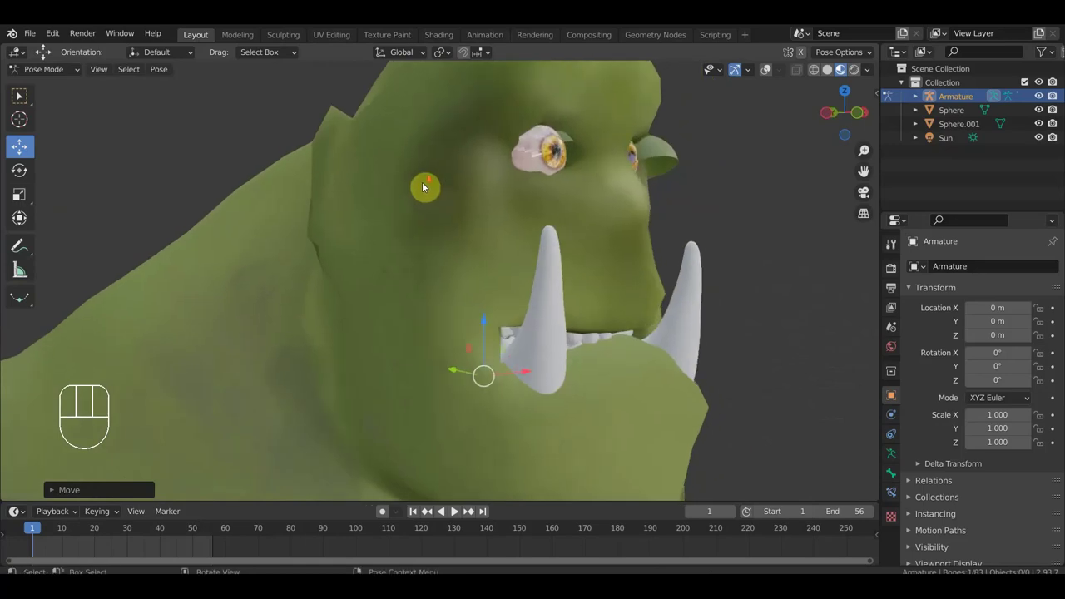
Step: Orbit from the ogre's face around to its back to inspect head and torso after the neck test
drag(456, 222, 402, 225)
key(KP_1)
drag(579, 241, 575, 148)
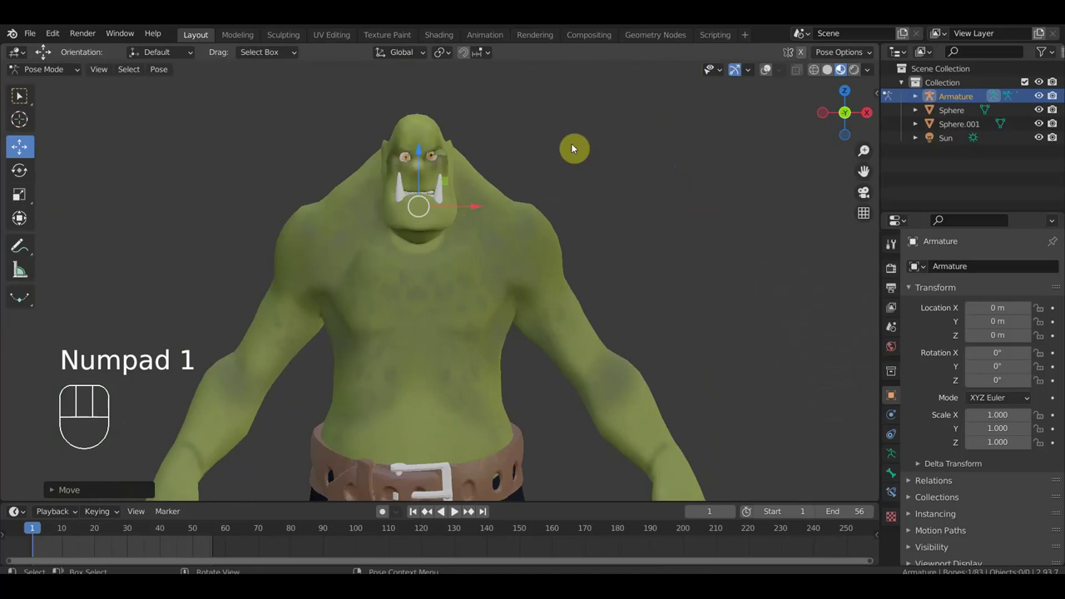
drag(613, 207, 610, 170)
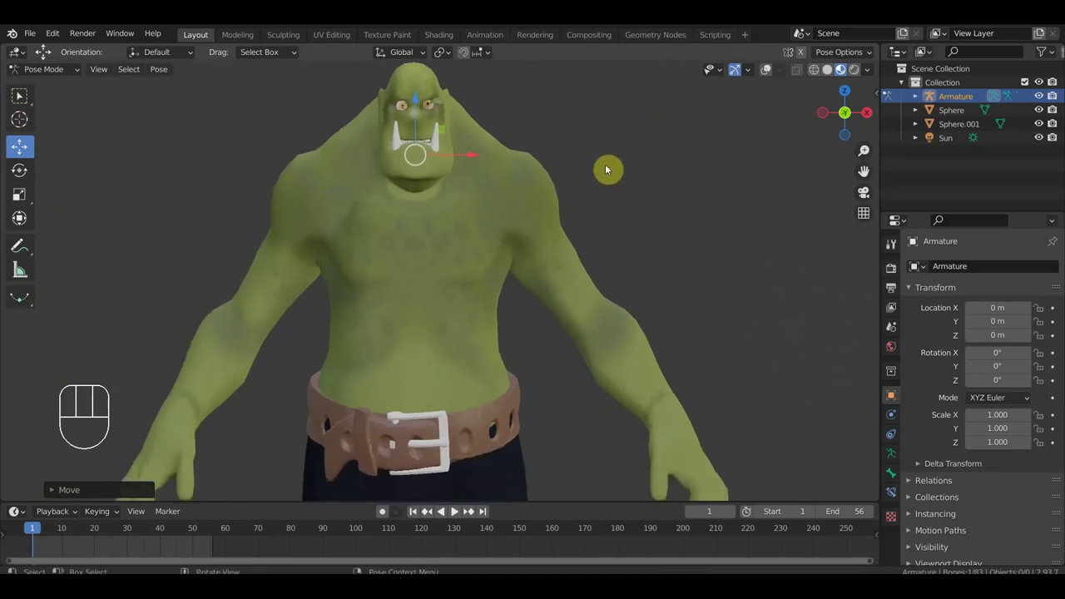
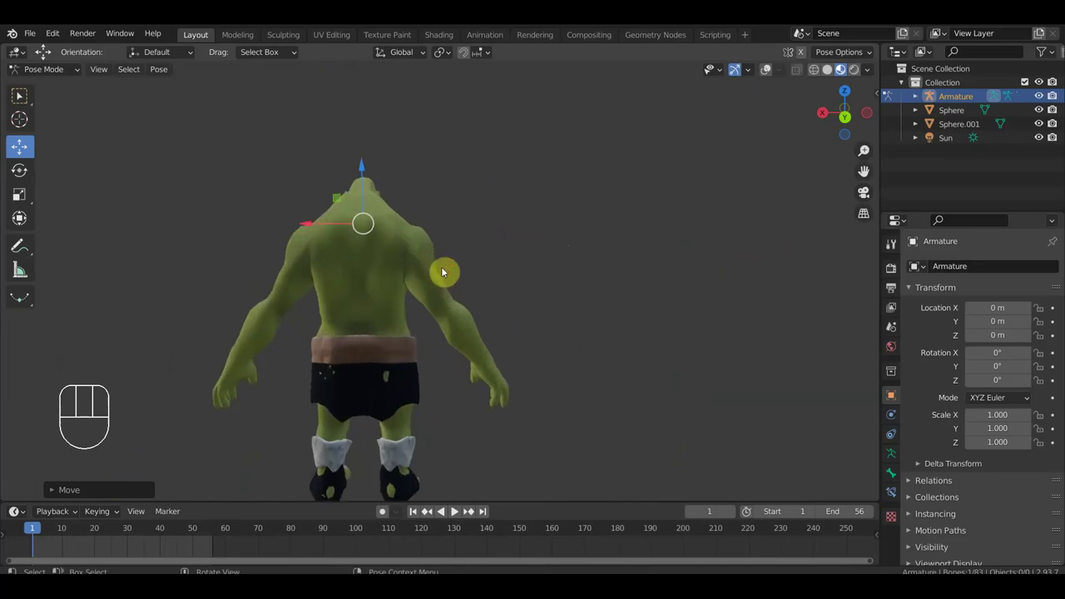
drag(476, 262, 580, 257)
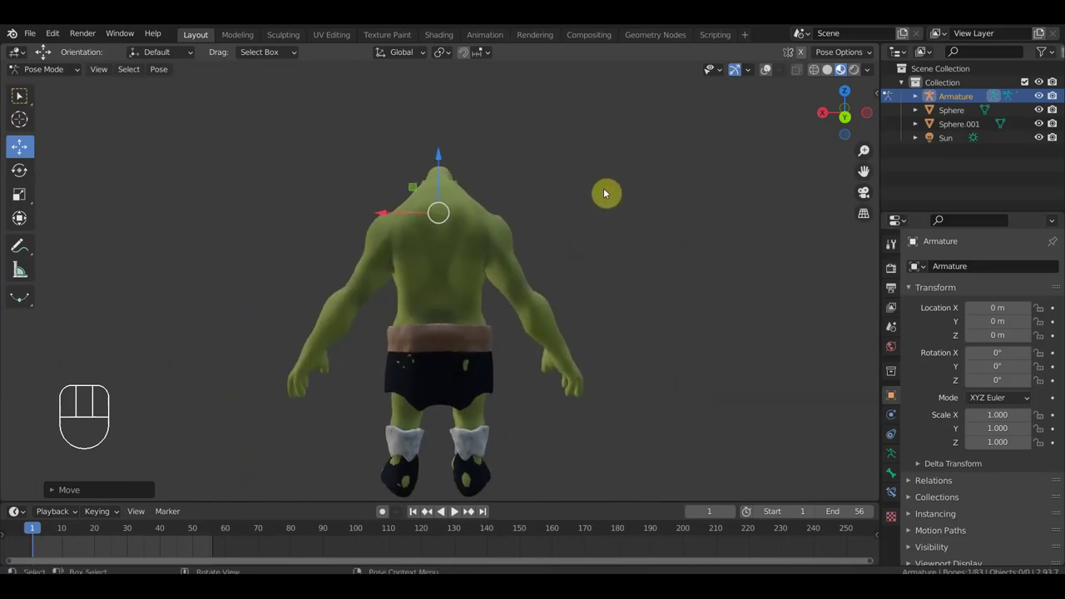
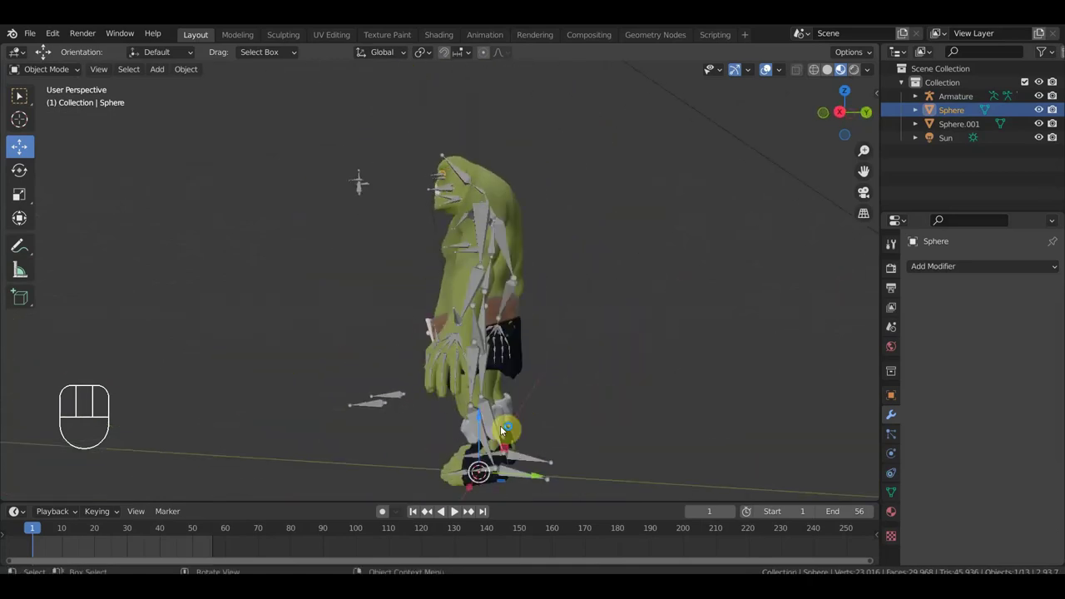
Step: Enter Pose Mode on the armature and move foot Bone.043 upward to lift the leg via IK
click(524, 477)
click(474, 511)
middle_click(474, 511)
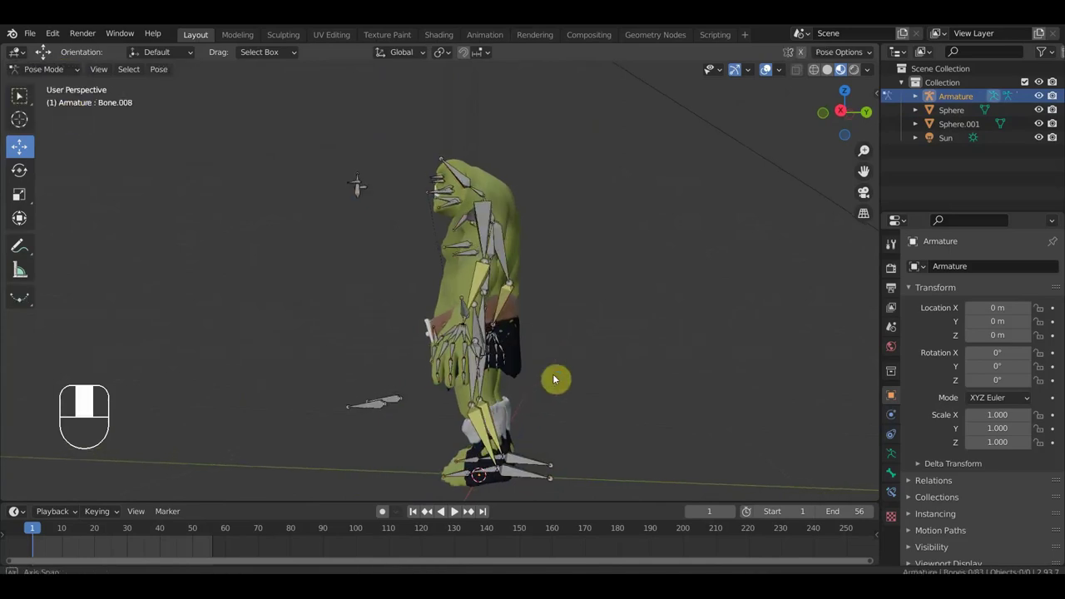
click(526, 481)
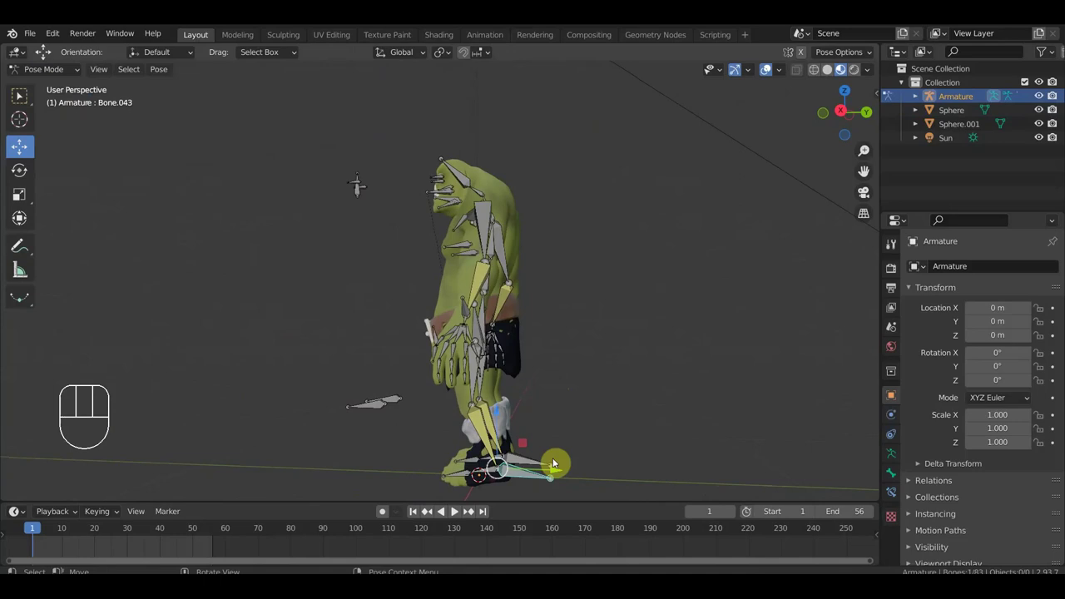
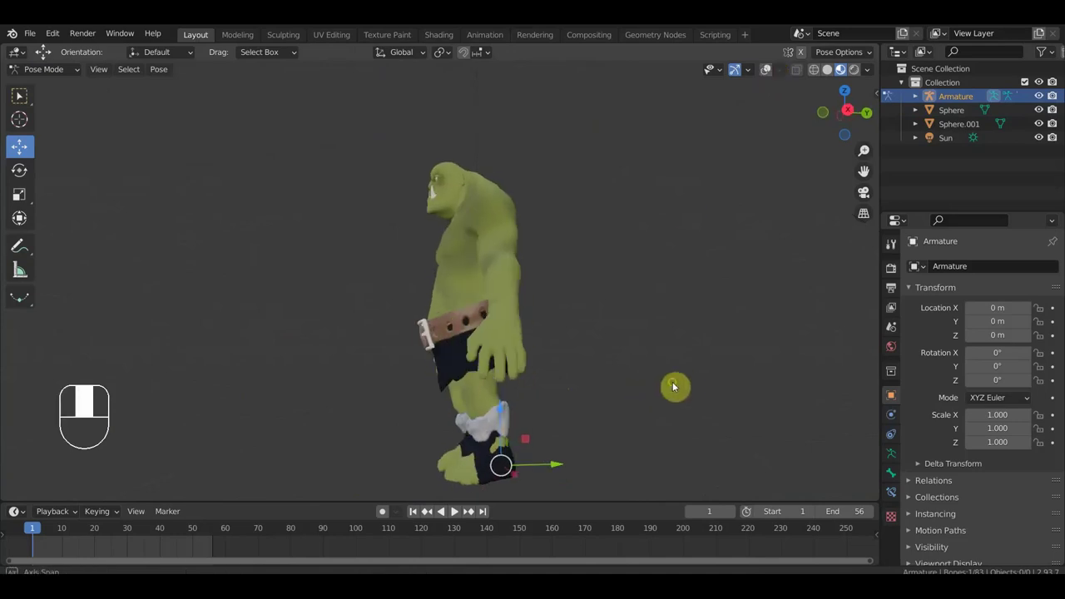
key(g)
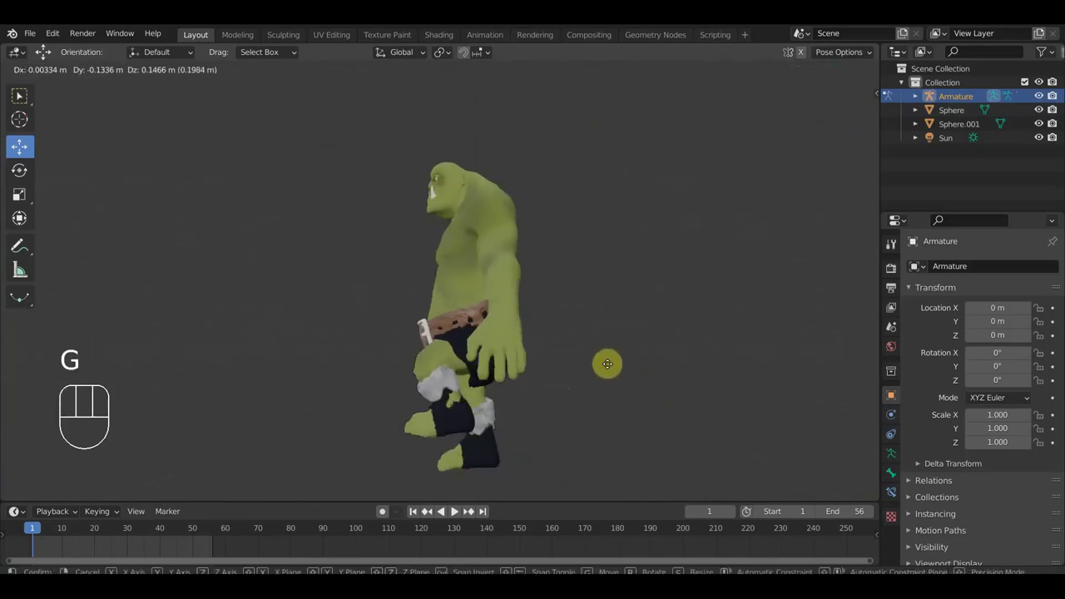
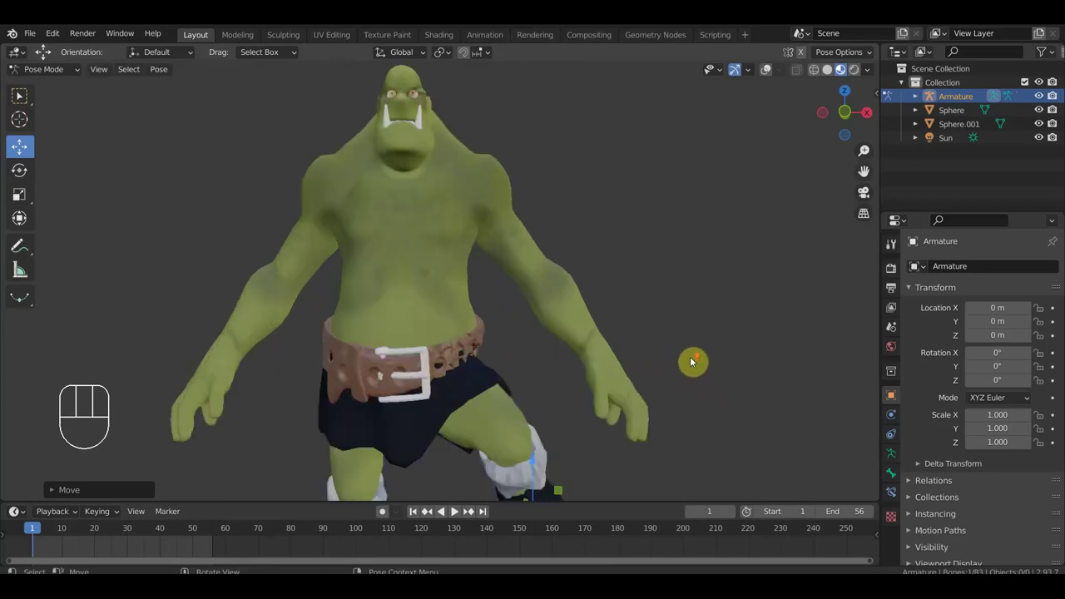
drag(707, 333, 714, 373)
drag(706, 353, 708, 365)
drag(734, 359, 763, 470)
drag(753, 456, 706, 448)
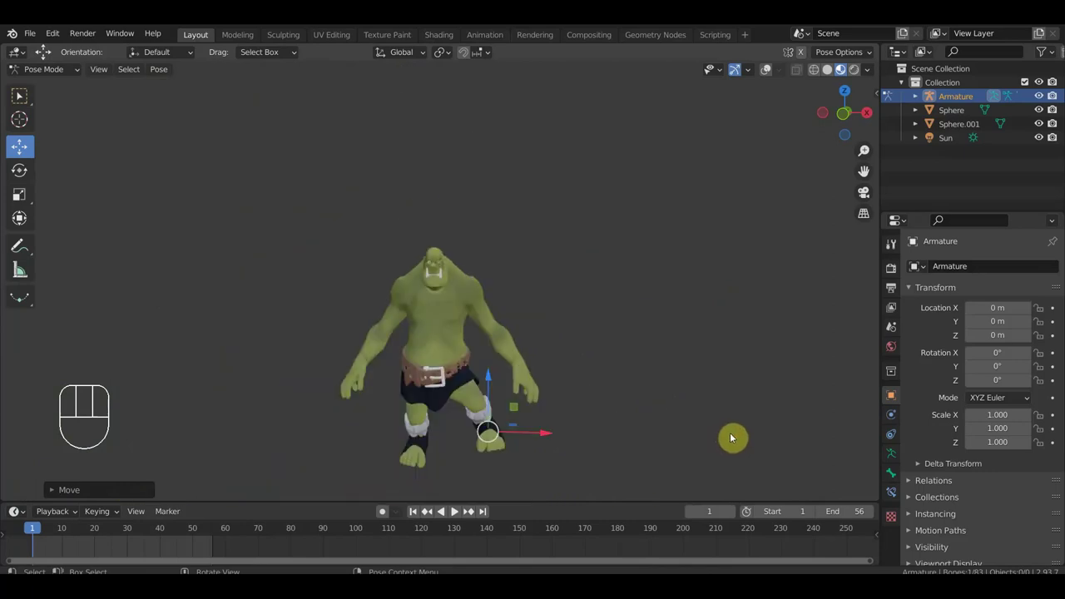
drag(738, 440, 744, 419)
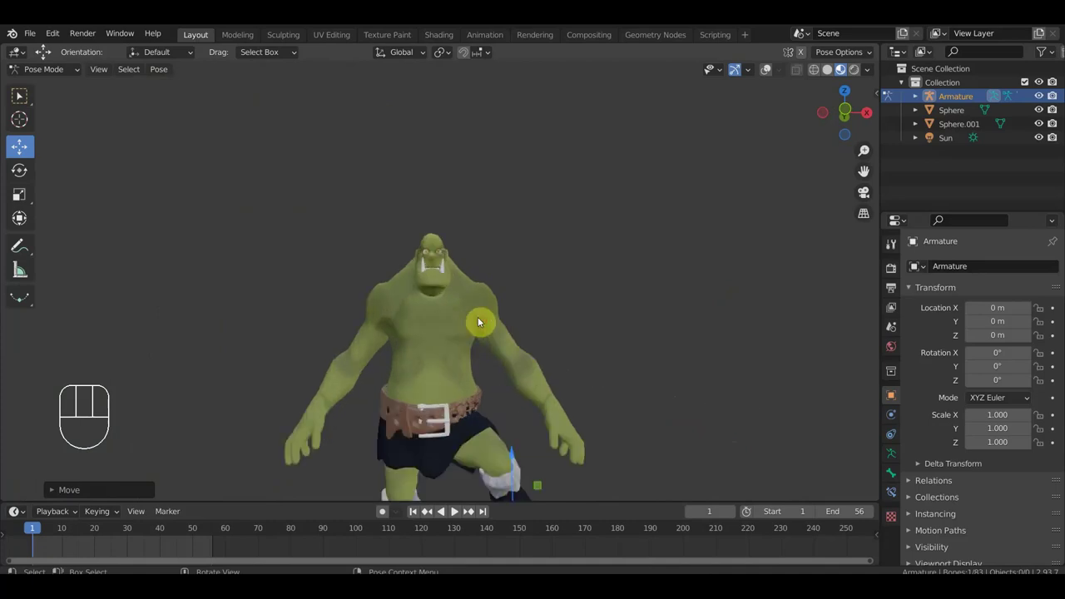
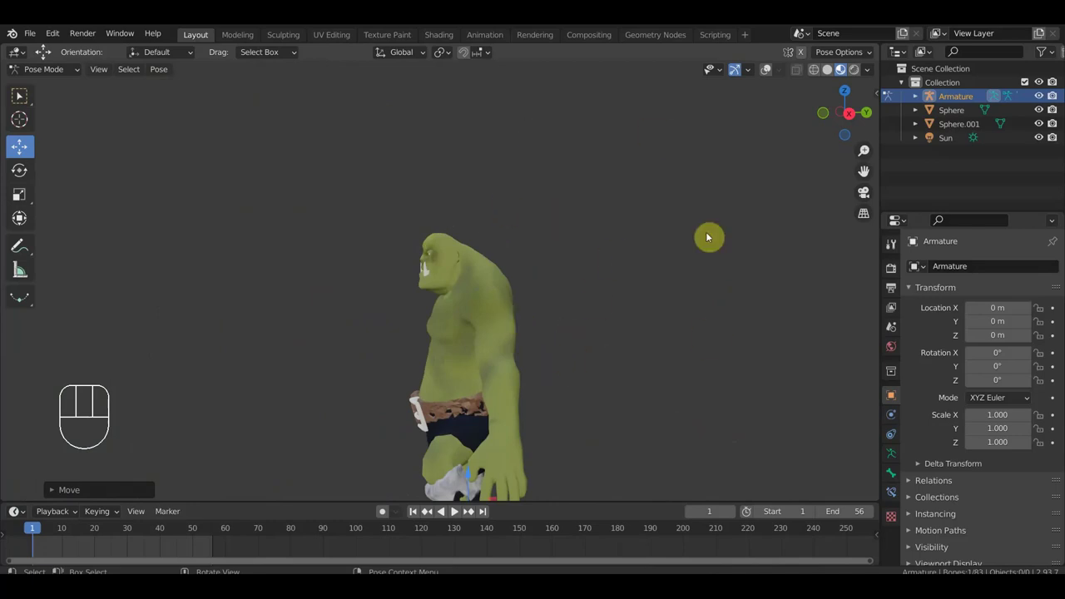
middle_click(564, 284)
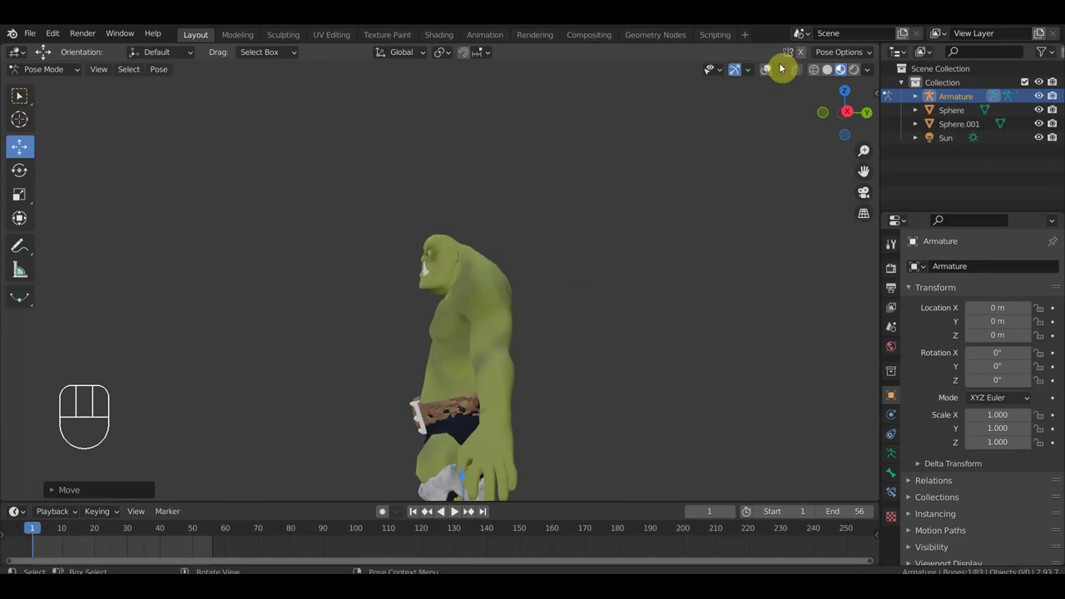
Step: Show bones In Front, inspect the posed ogre's head from front and side, and switch to Select Box
click(776, 70)
middle_click(633, 249)
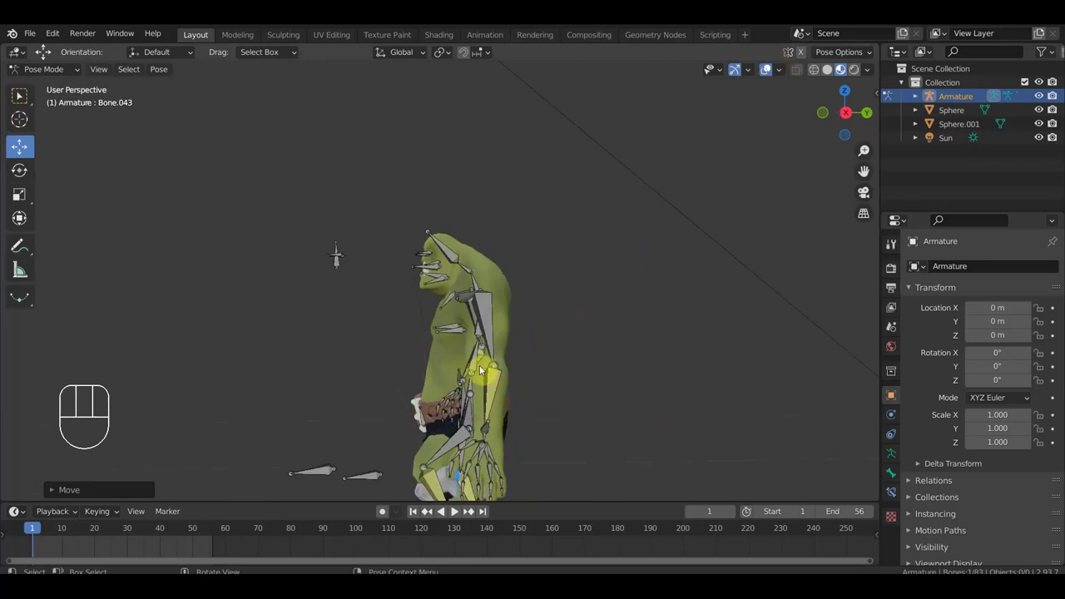
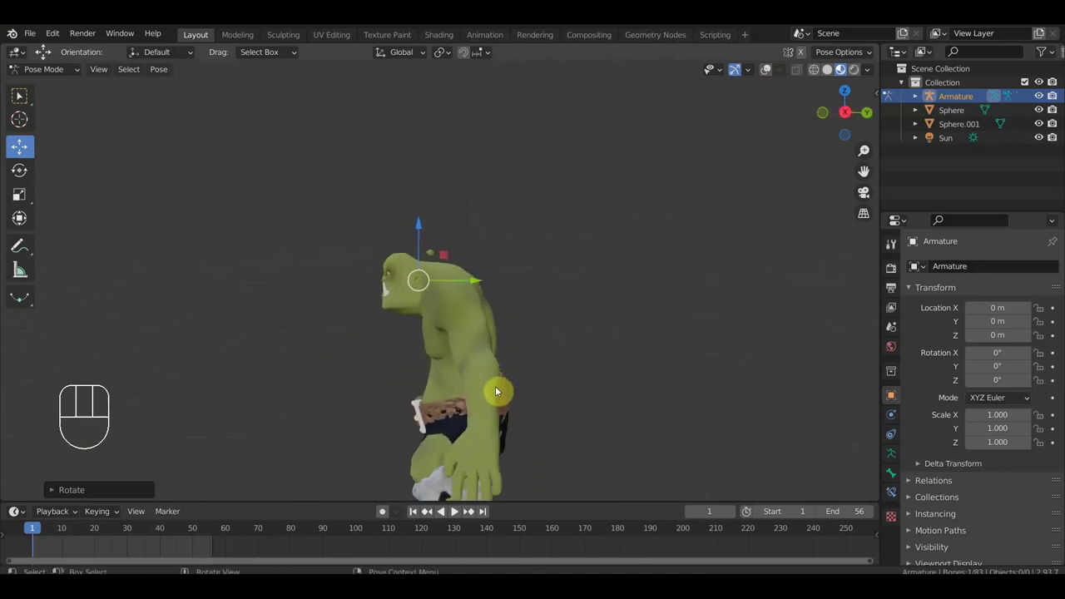
drag(646, 290, 799, 286)
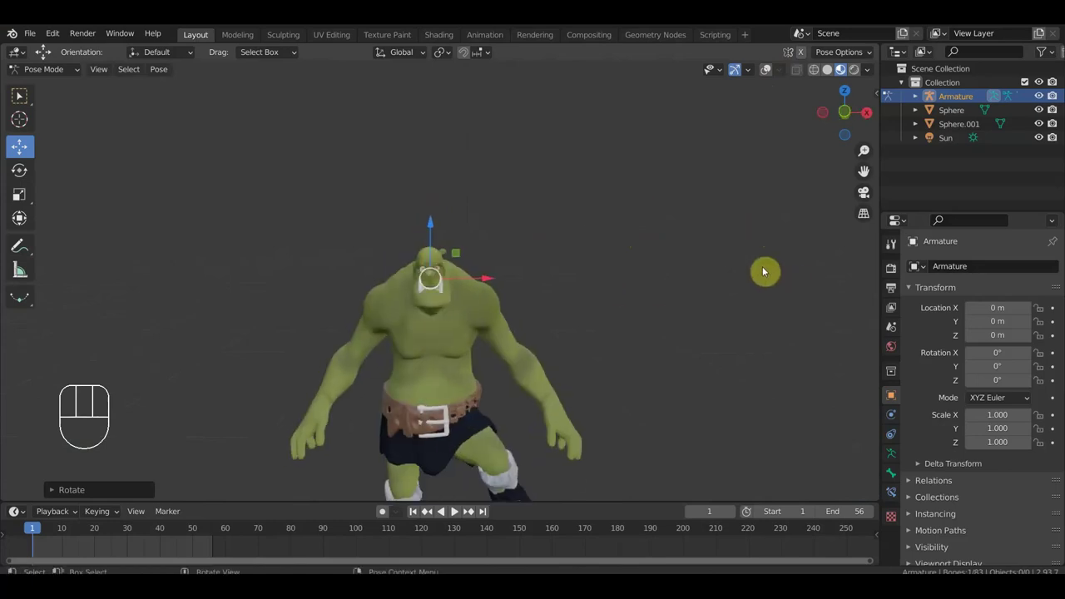
drag(708, 308, 755, 308)
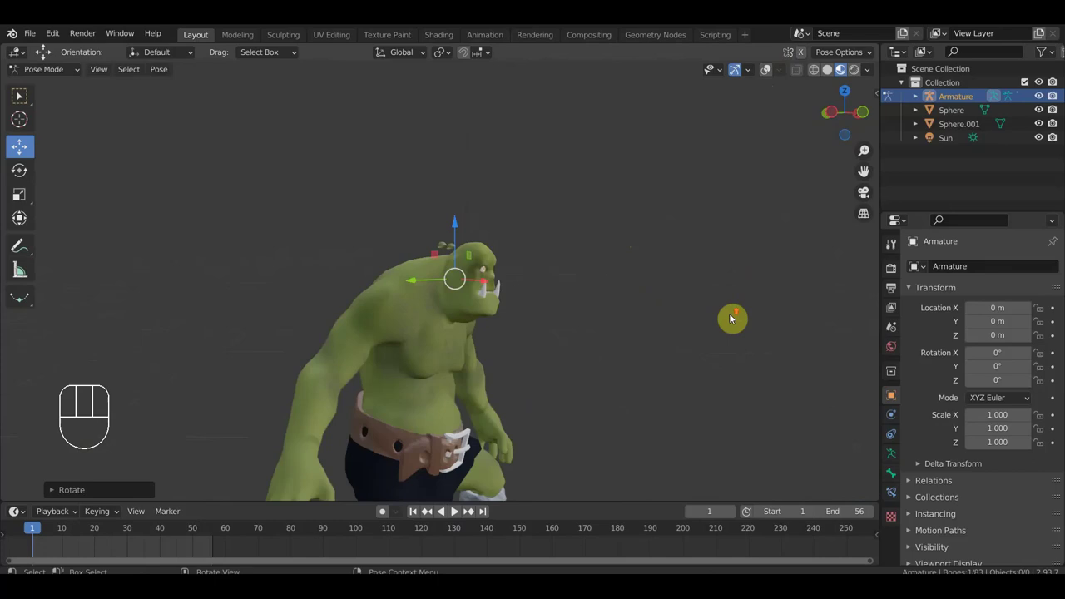
drag(734, 315, 740, 221)
drag(719, 274, 639, 284)
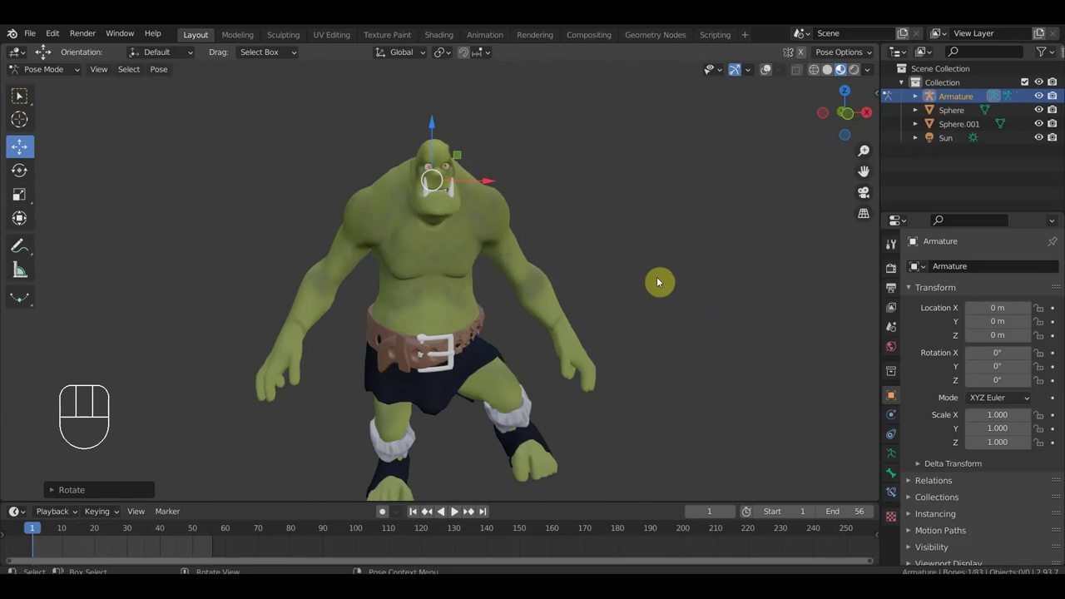
drag(696, 290, 683, 296)
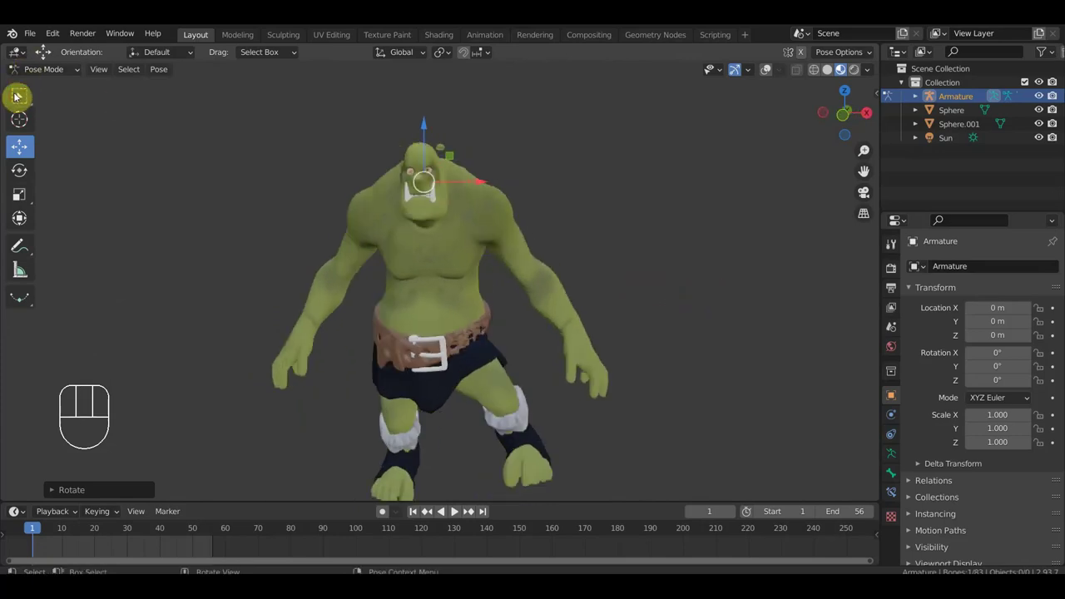
middle_click(22, 95)
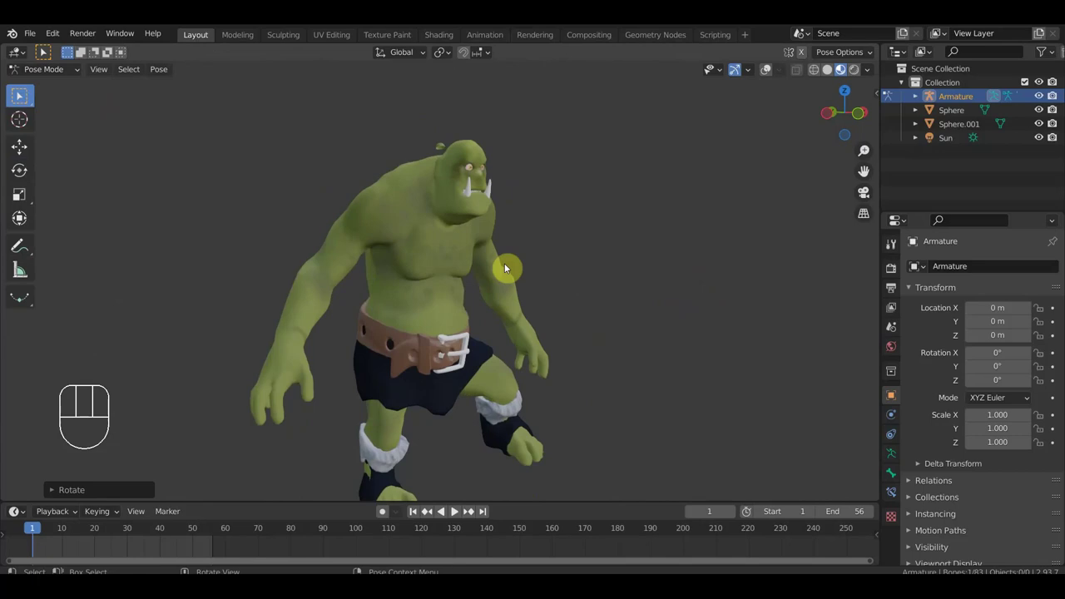
Step: Orbit around the ogre and bring the armature back into posing with the skeleton visible
middle_click(21, 96)
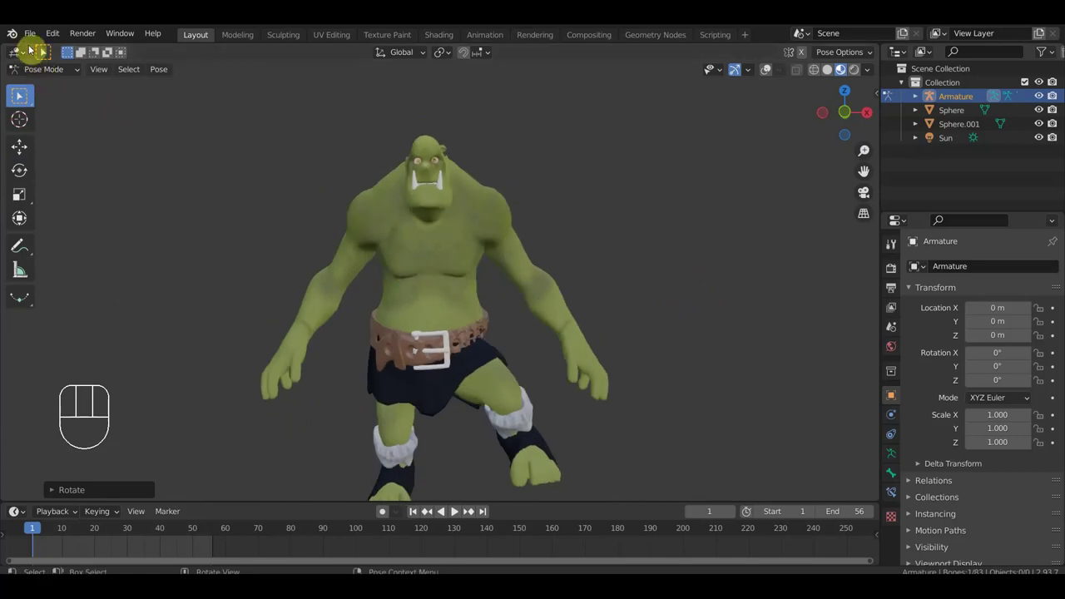
drag(36, 40, 561, 326)
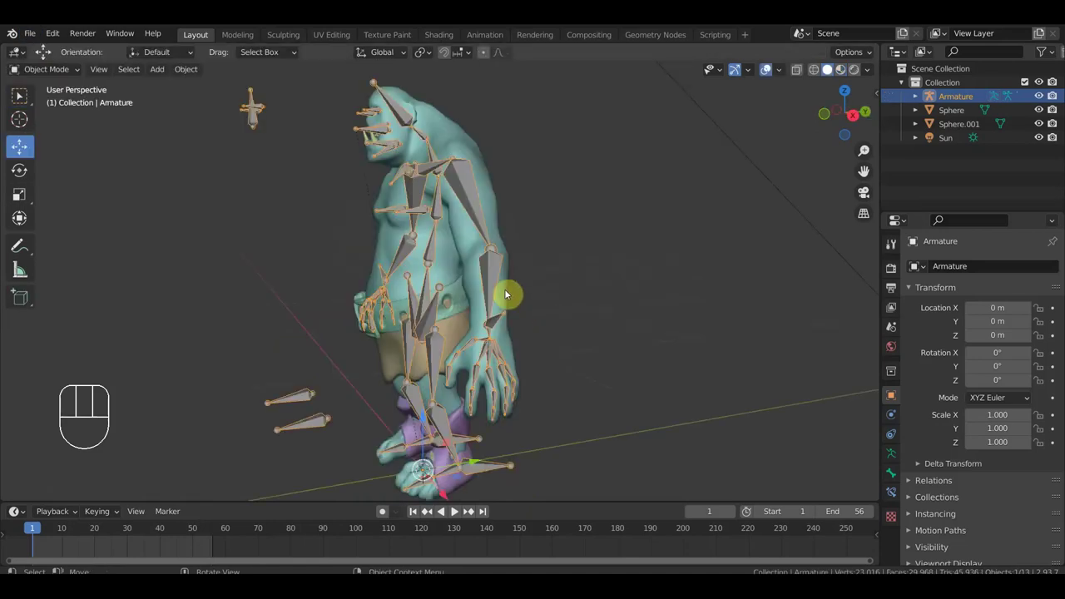
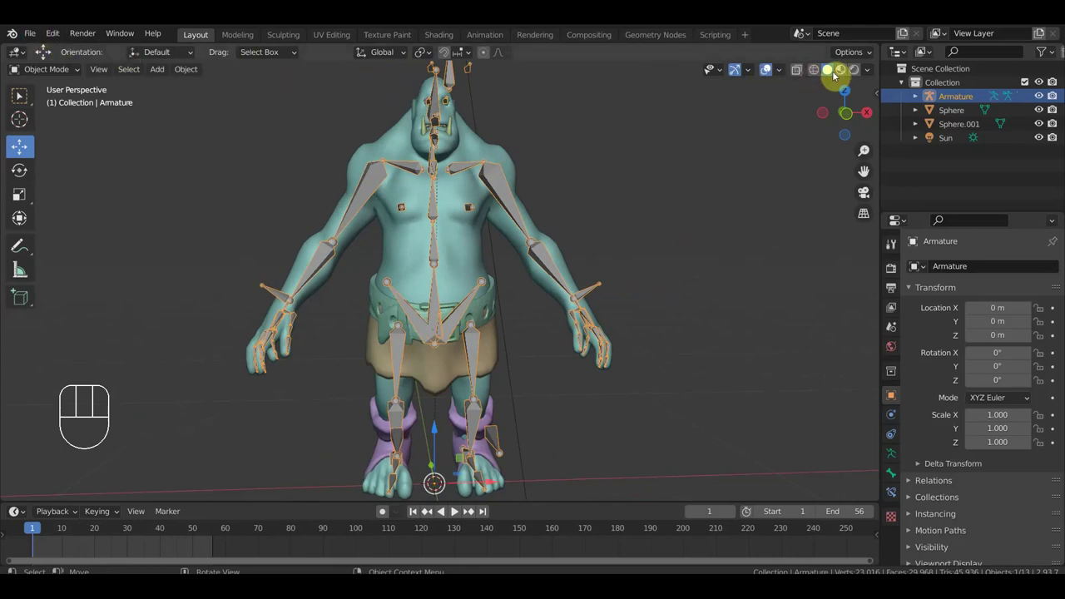
drag(706, 167, 703, 169)
key(KP_1)
click(517, 214)
Step: Zoom in close on the ogre's head and eye bones
drag(57, 74, 60, 121)
drag(449, 178, 448, 282)
drag(471, 273, 460, 300)
drag(401, 296, 331, 299)
drag(342, 290, 404, 263)
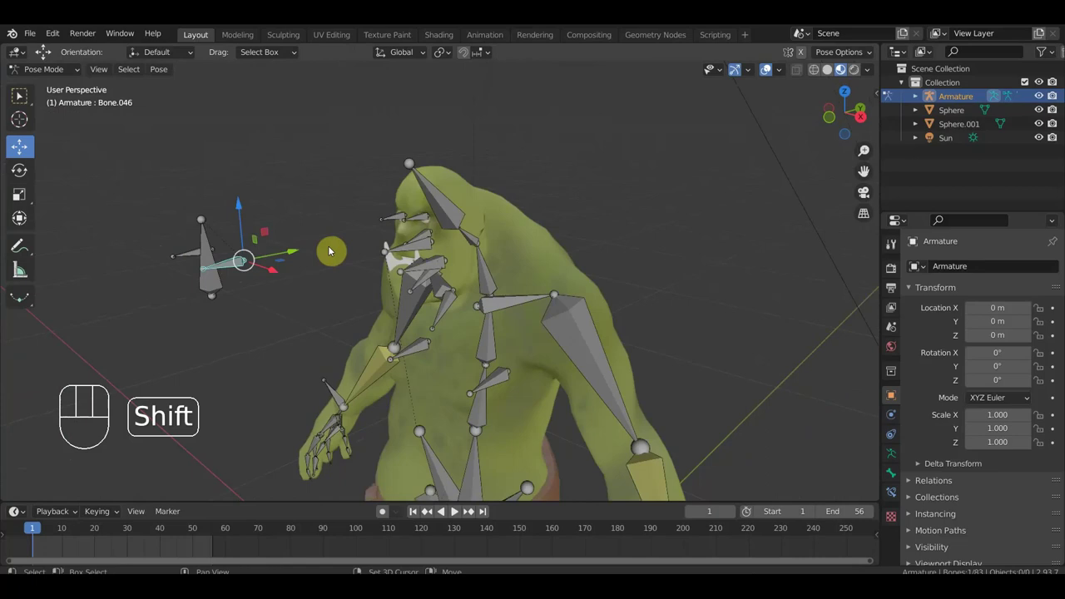
Step: Give eye bone Bone.045 a Track To constraint aimed at target bone Bone.046
drag(421, 203, 450, 206)
key(ctrl+shift+c)
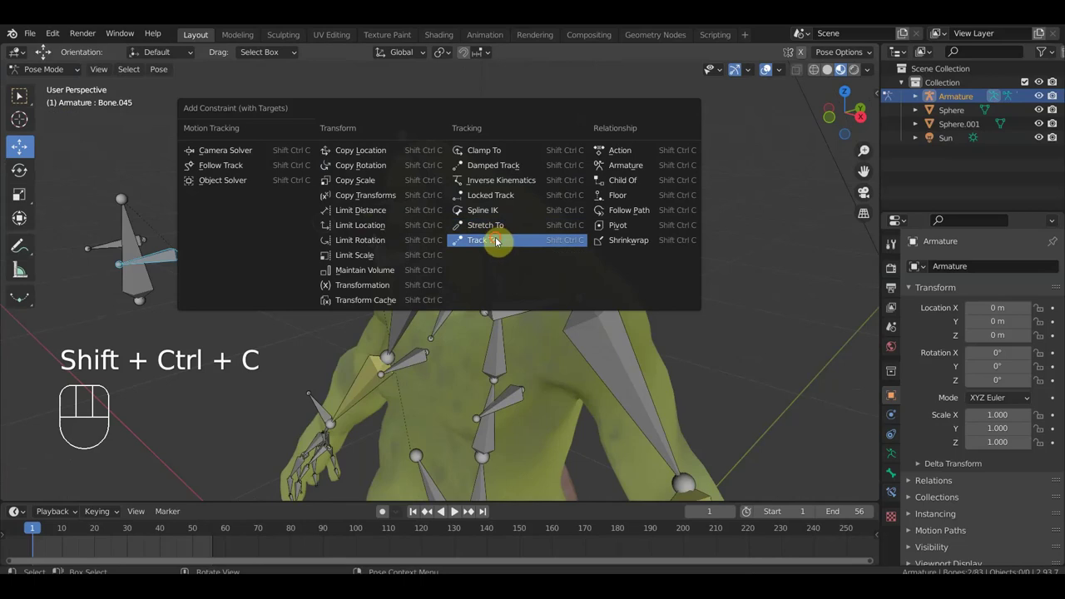
drag(631, 245, 600, 238)
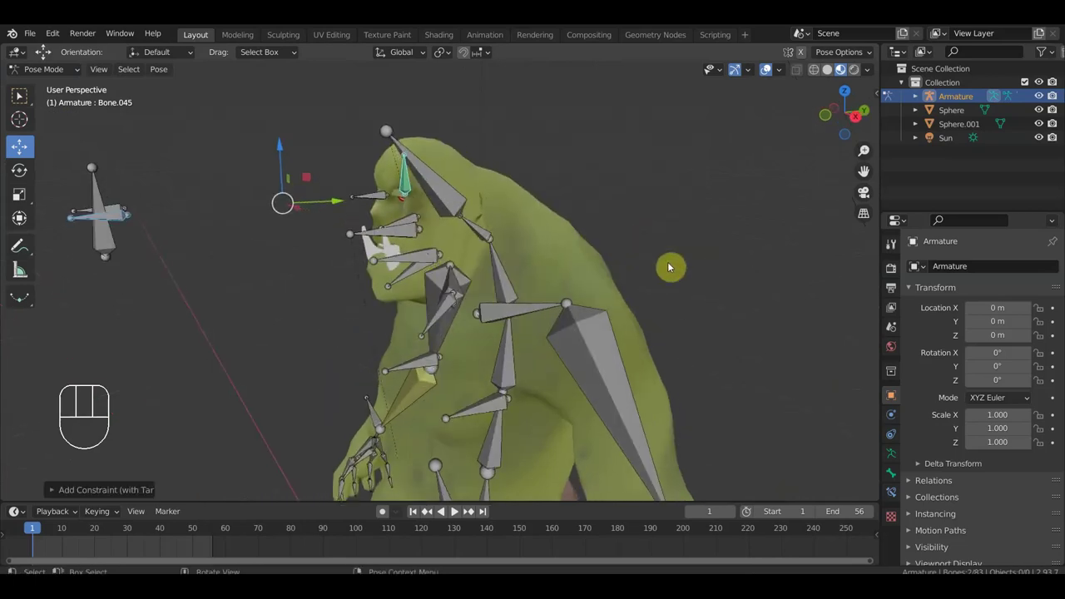
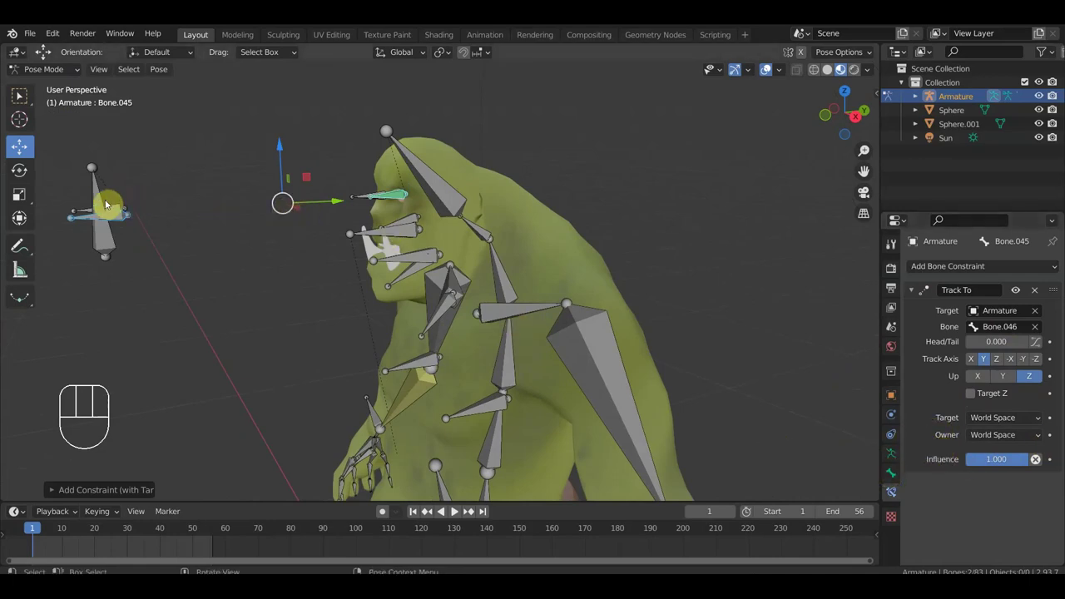
Step: Set track axis -Z, up Y and add a Track To constraint on Bone.081 aimed at Bone.082
drag(140, 220, 141, 252)
drag(110, 270, 135, 270)
click(366, 223)
key(ctrl+shift+c)
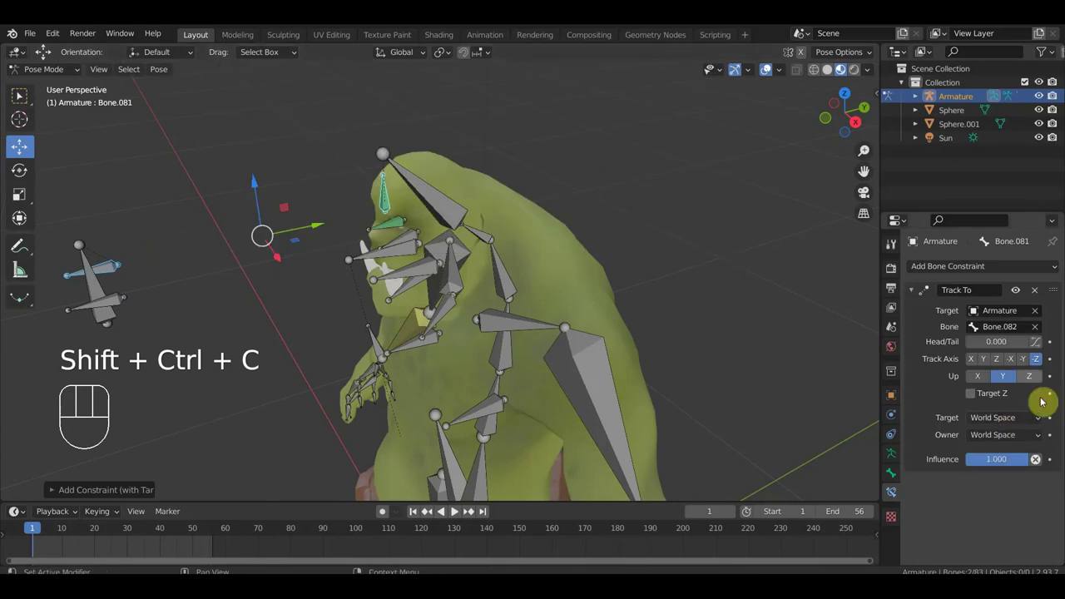
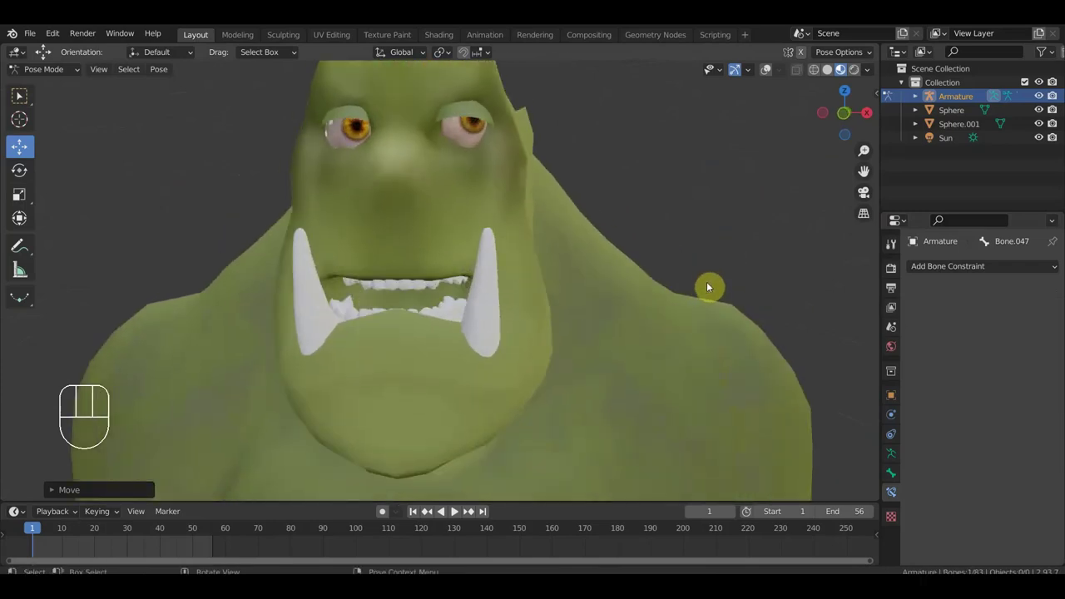
Step: Grab a target bone to test the eye tracking, then view the ogre from the front
key(g)
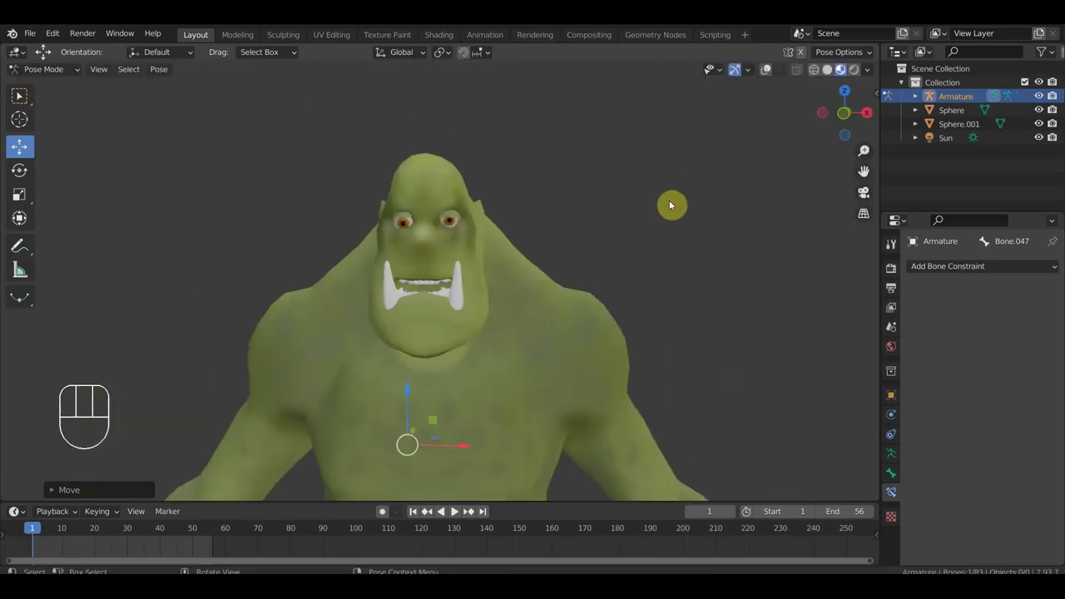
drag(687, 235, 685, 233)
key(KP_1)
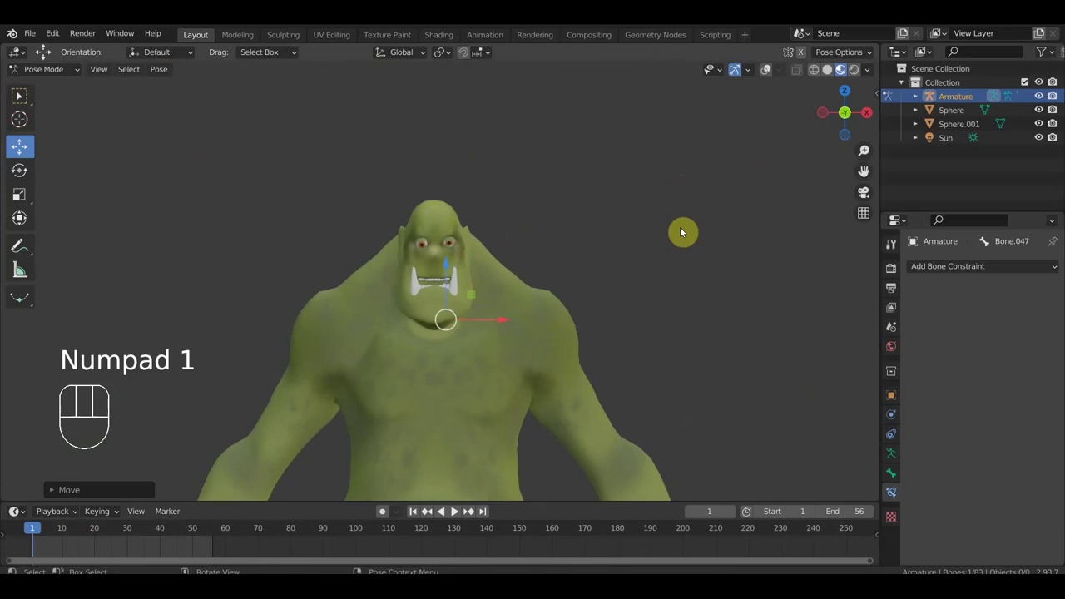
Step: Undo the test moves and review the full skeleton over the ogre in front view
key(ctrl+z)
key(ctrl+z)
key(ctrl+z)
key(ctrl+z)
key(ctrl+z)
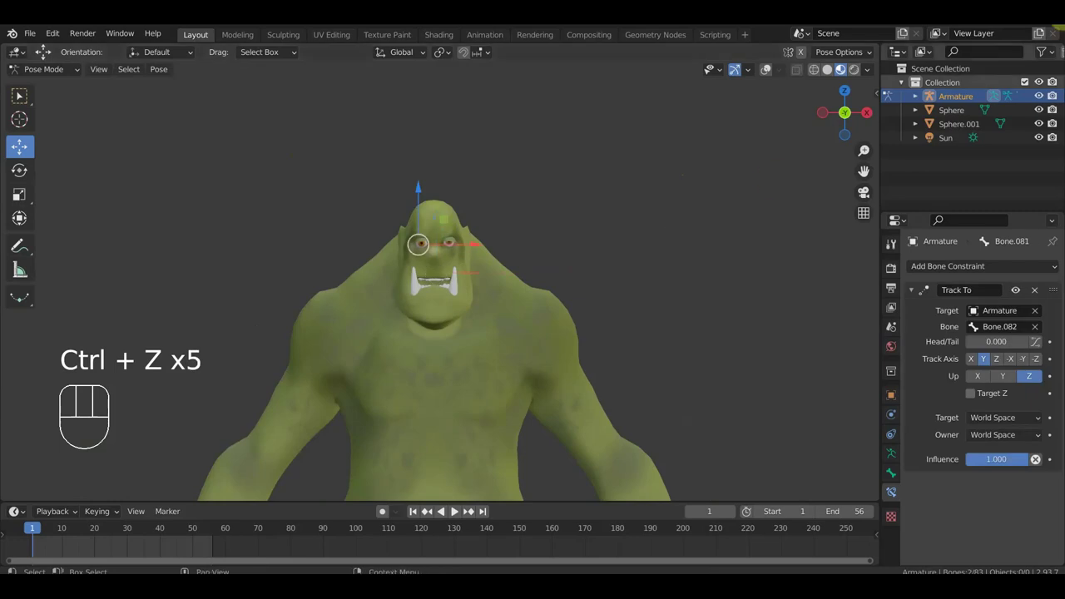
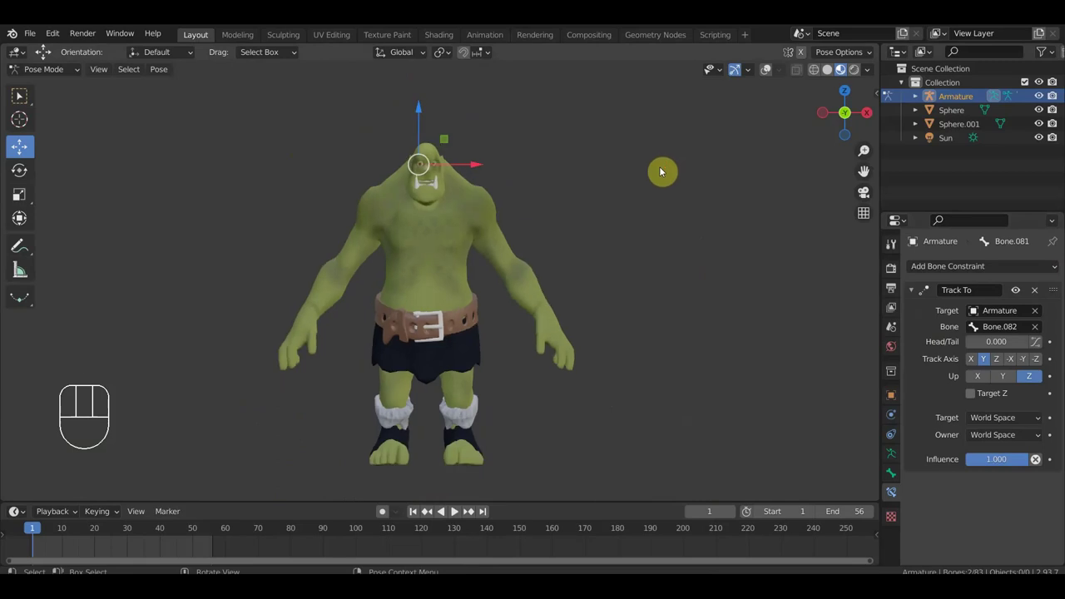
key(KP_1)
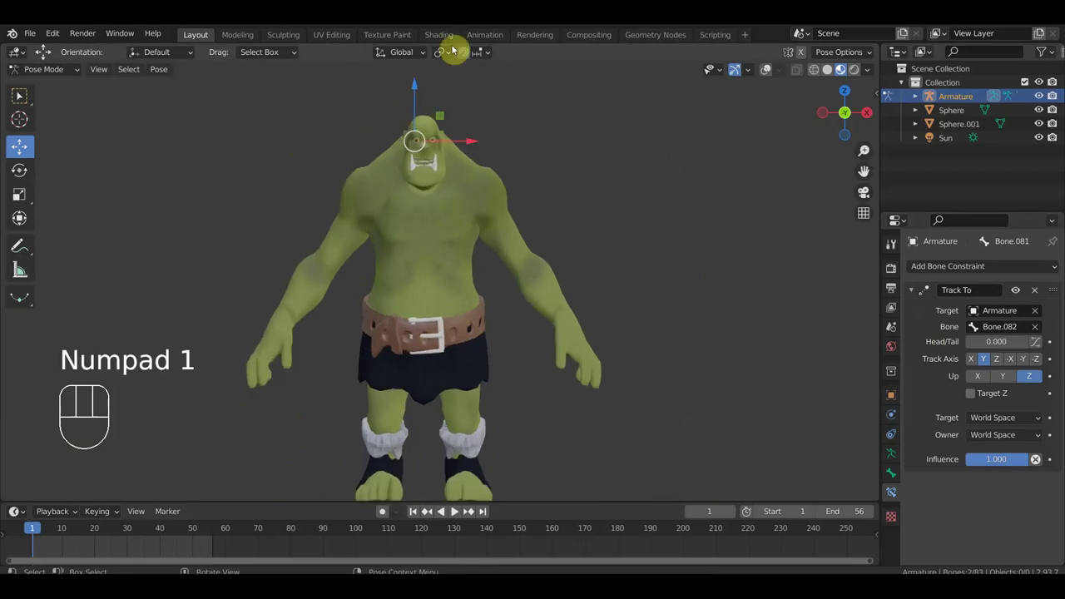
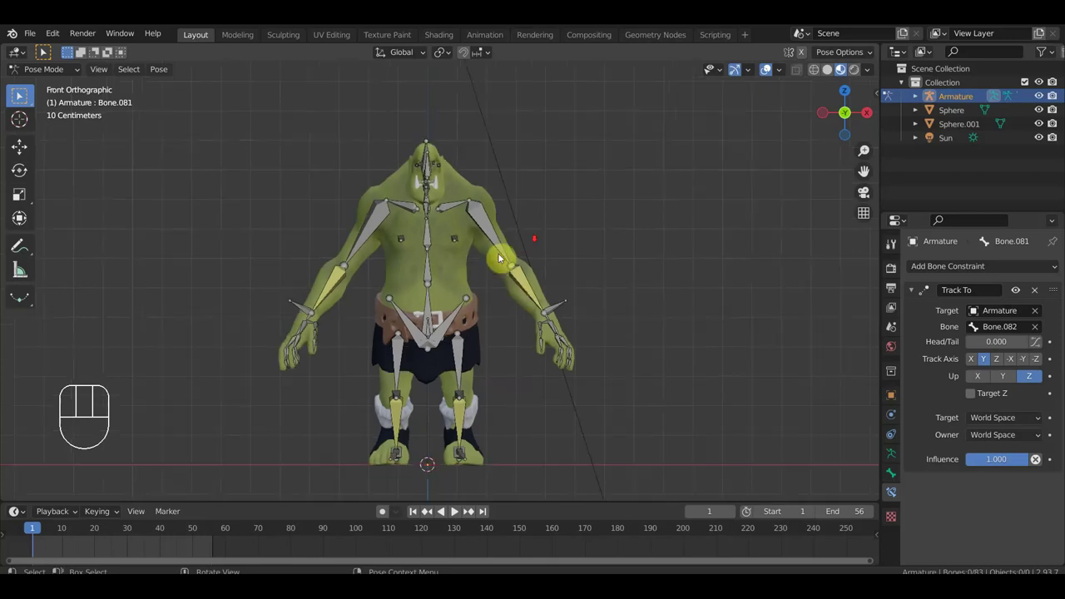
Step: Select the belt bone Bone.039 near the ogre's hips
click(424, 335)
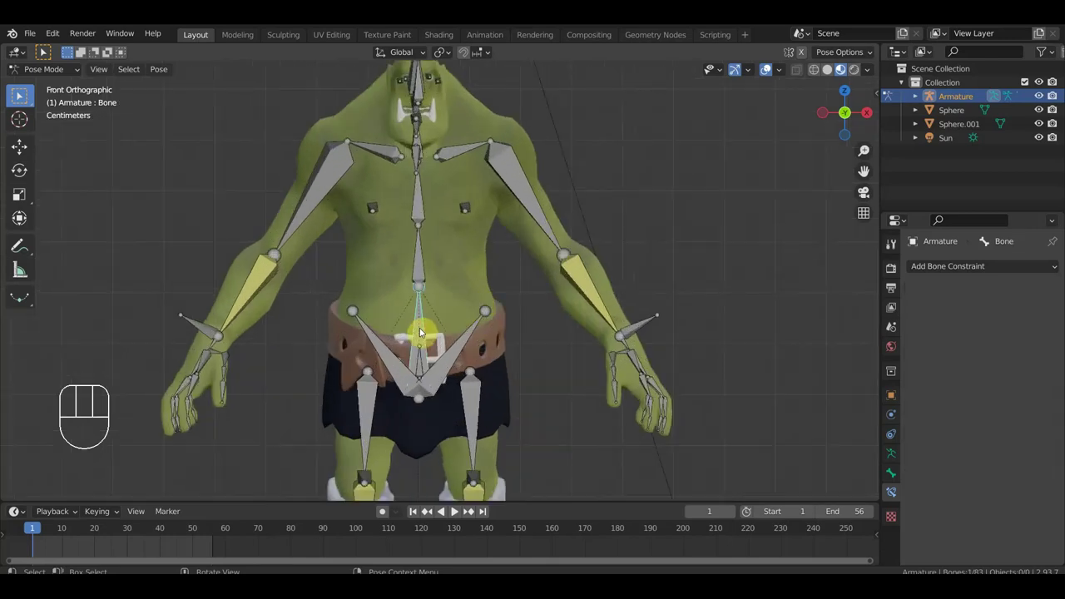
drag(456, 360, 425, 376)
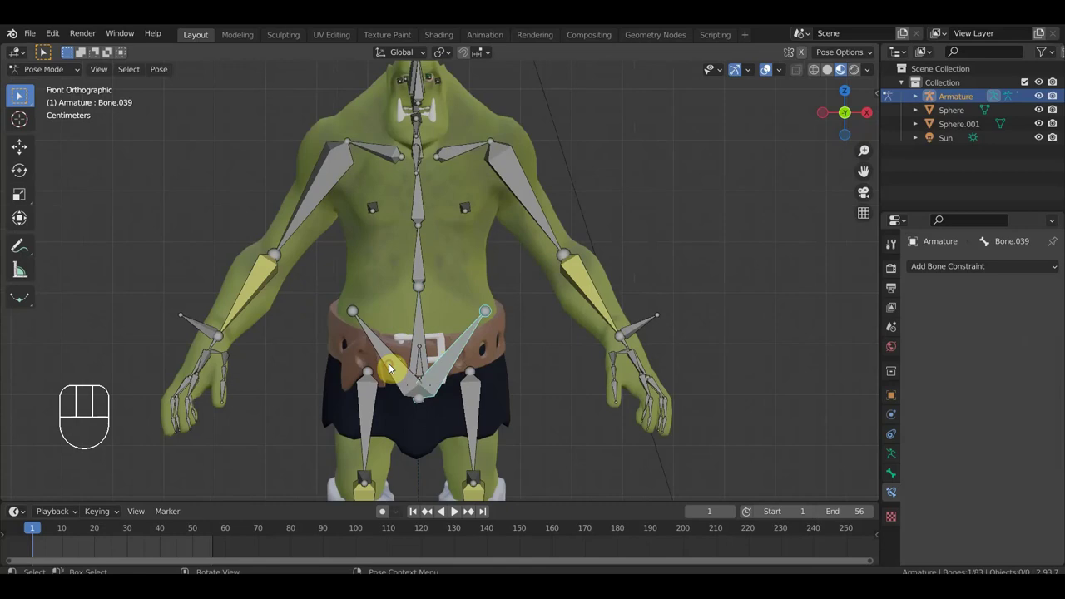
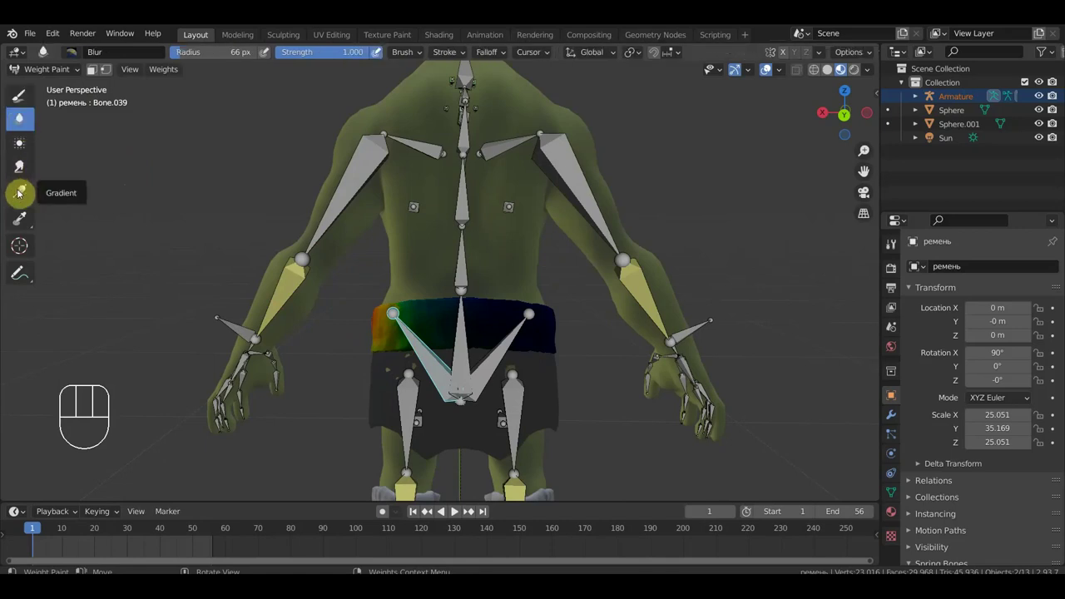
Step: Paint Bone.039 weight onto the left part of the belt with the gradient/draw tool
click(24, 194)
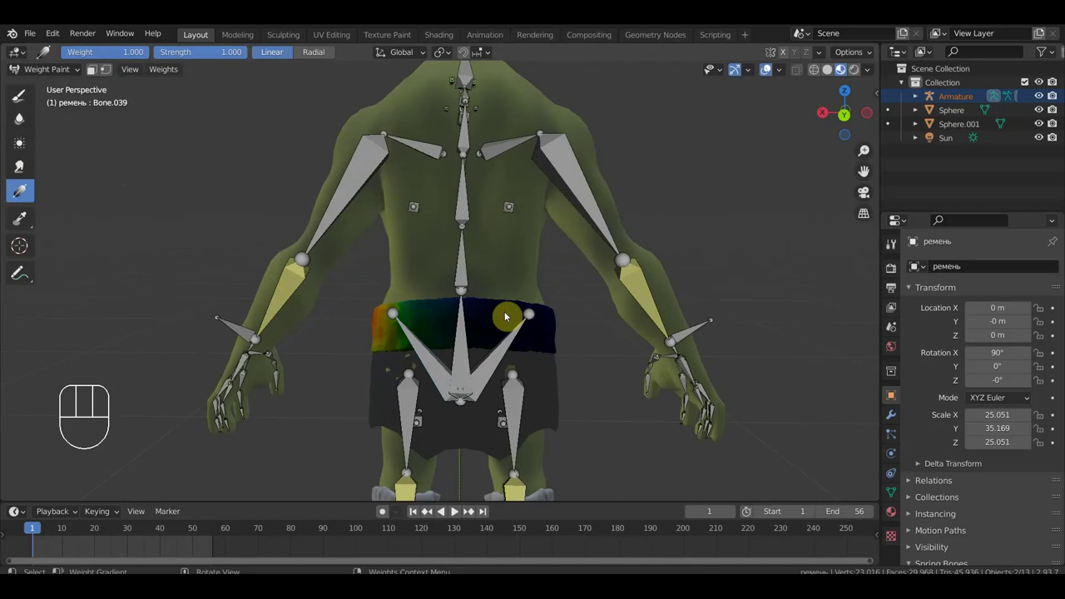
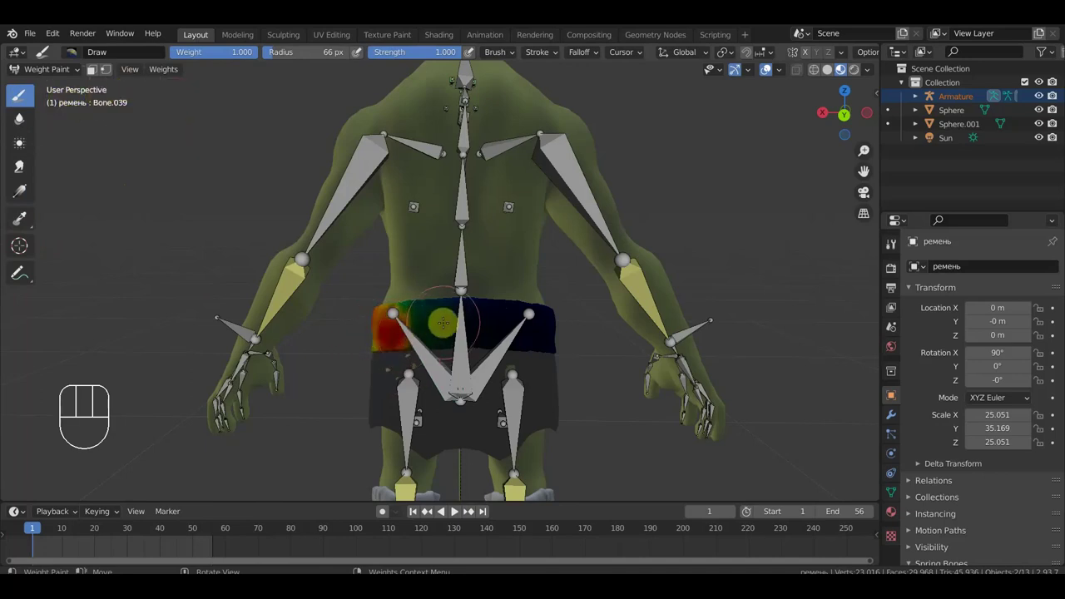
key(s)
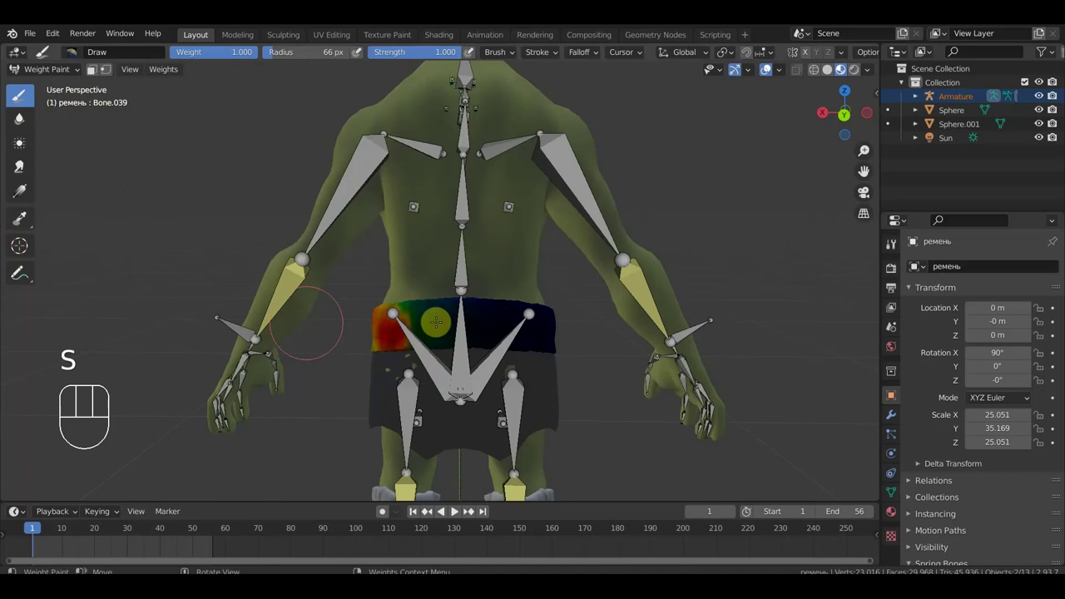
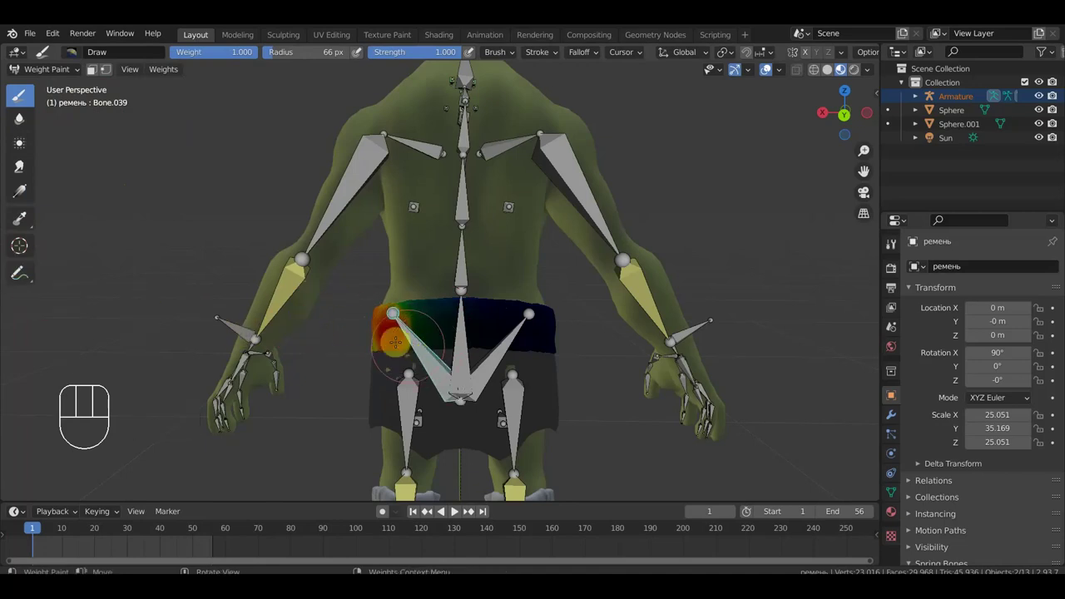
drag(165, 77, 196, 218)
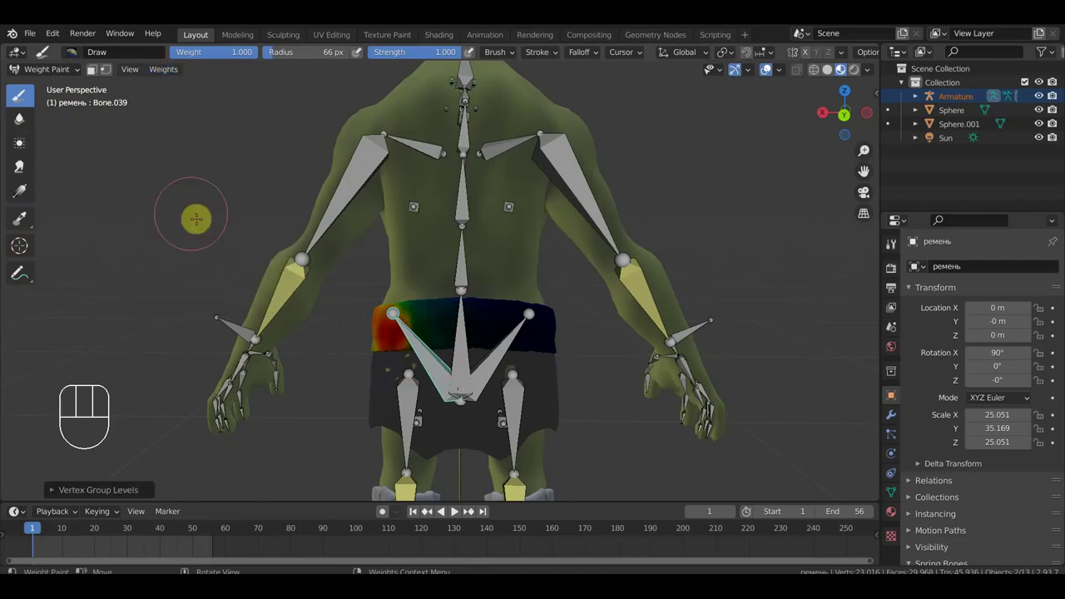
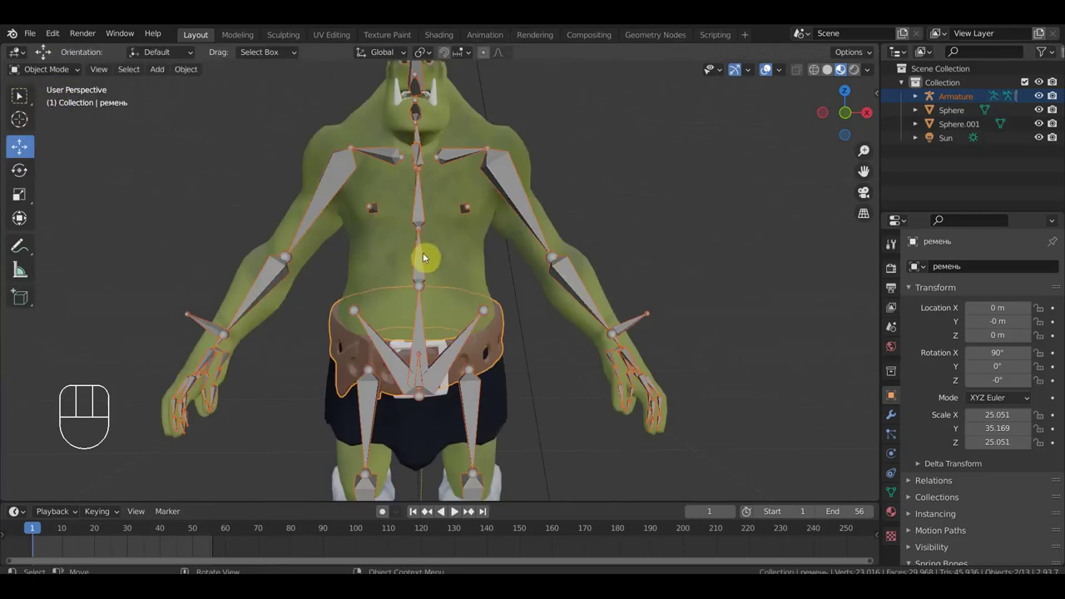
Step: Select the armature, enter posing and grab the belt bone to test how the belt deforms
click(423, 262)
drag(65, 76, 60, 122)
click(21, 96)
key(g)
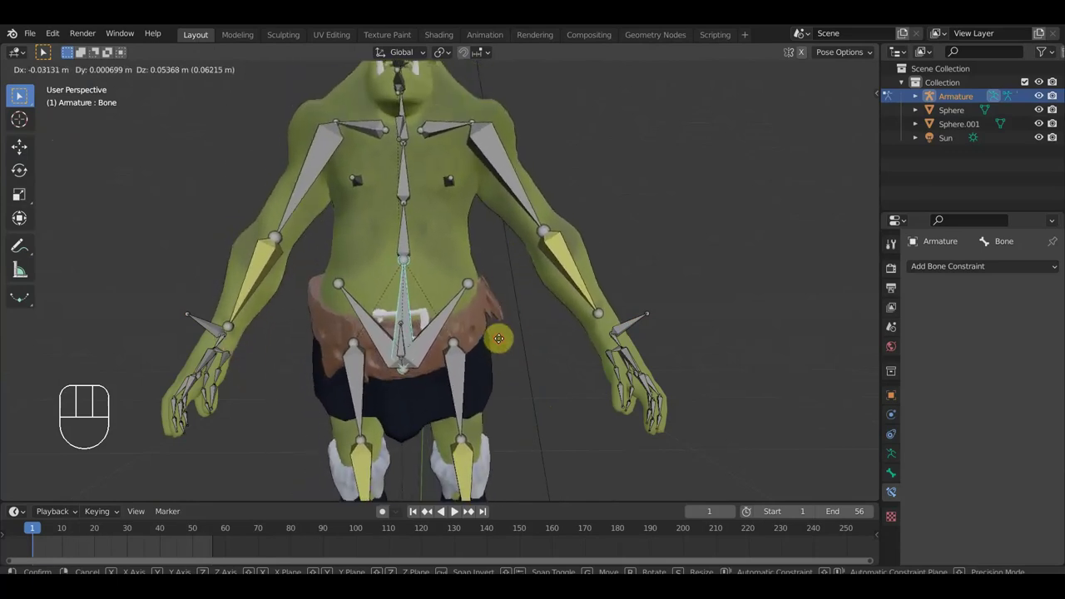
Step: Cancel the test move, leaving the rig unposed
scroll(up, 3)
middle_click(22, 96)
key(ctrl+z)
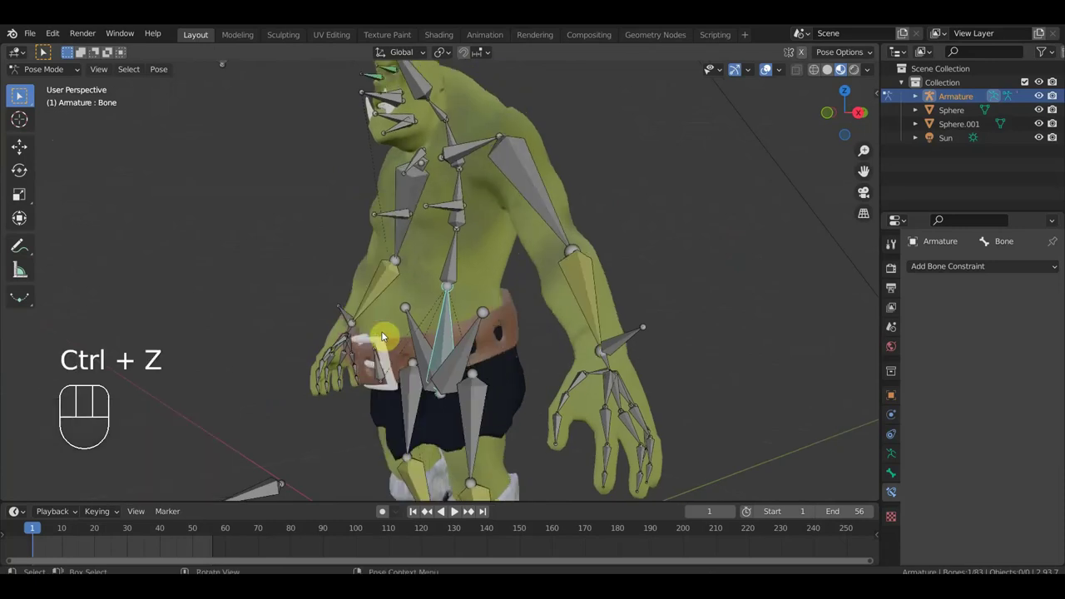
key(q)
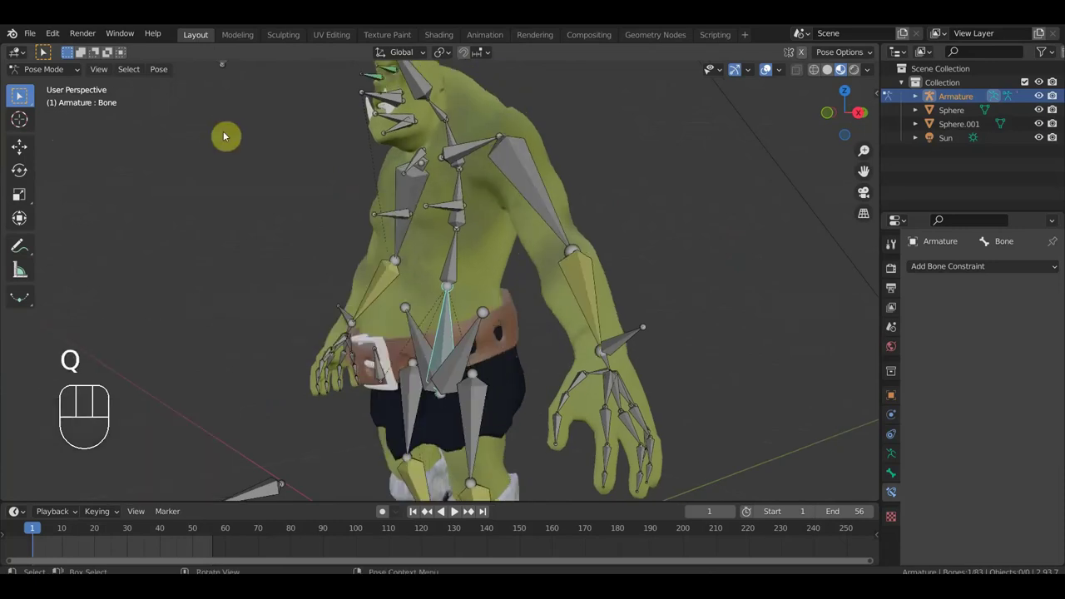
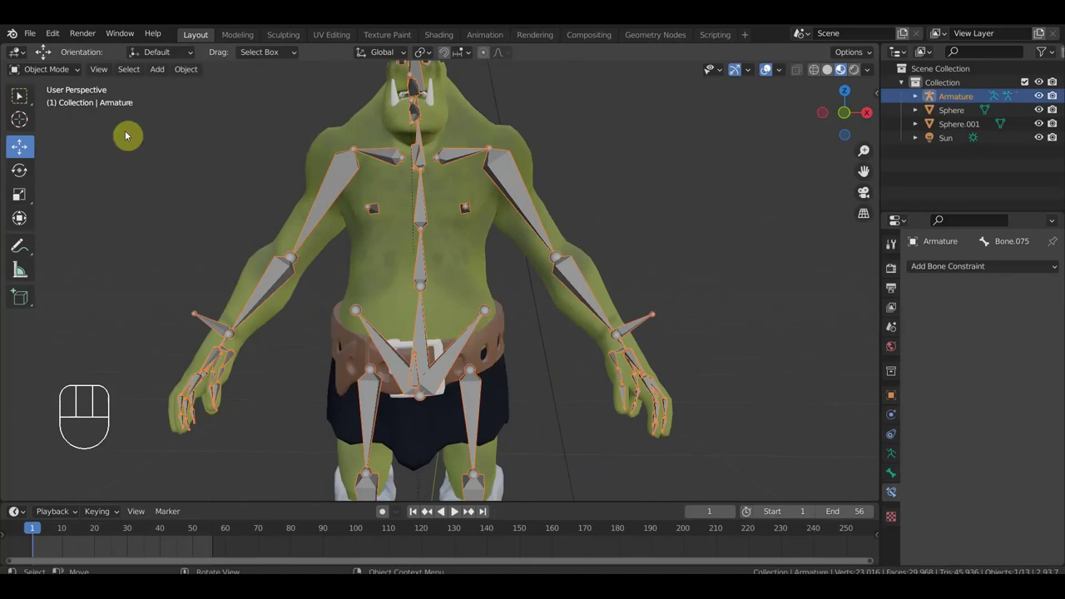
Step: Grab the belt bone again to recheck the belt deformation, then view the ogre from the front
drag(63, 73, 85, 122)
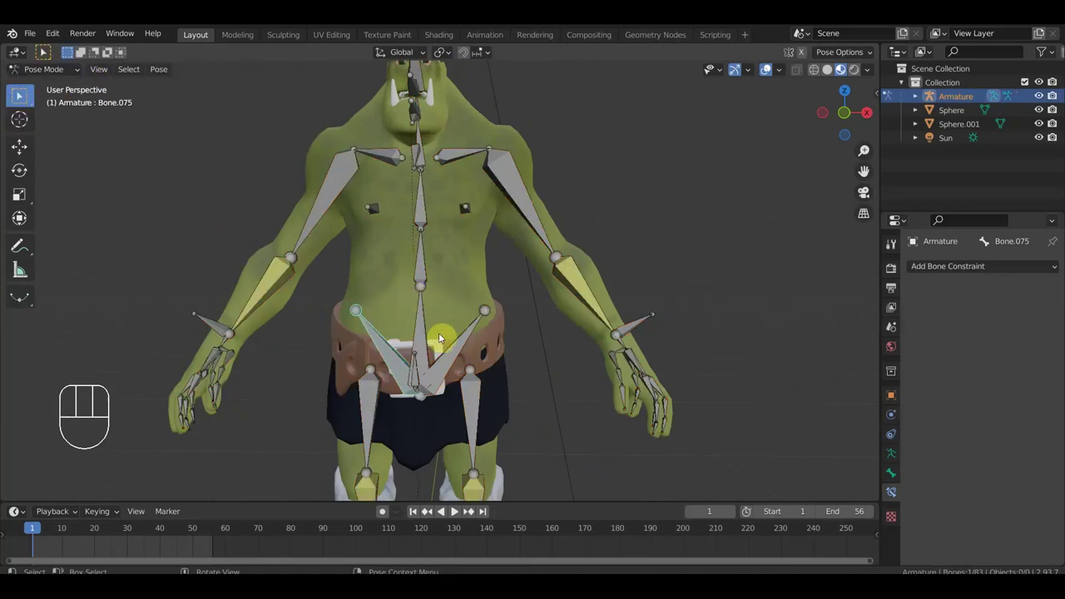
drag(426, 343, 416, 336)
key(g)
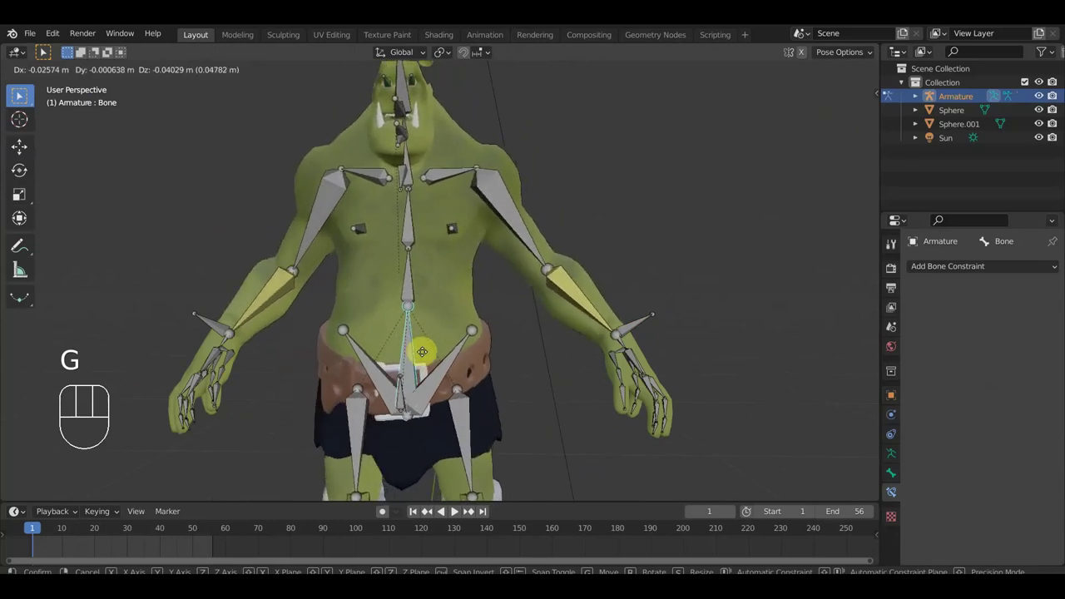
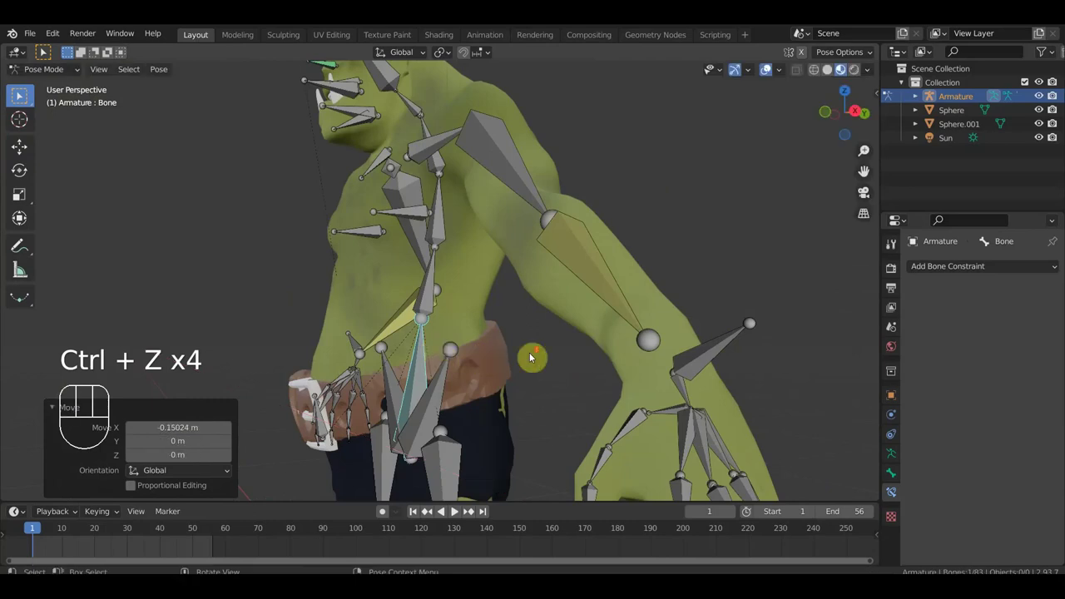
key(KP_1)
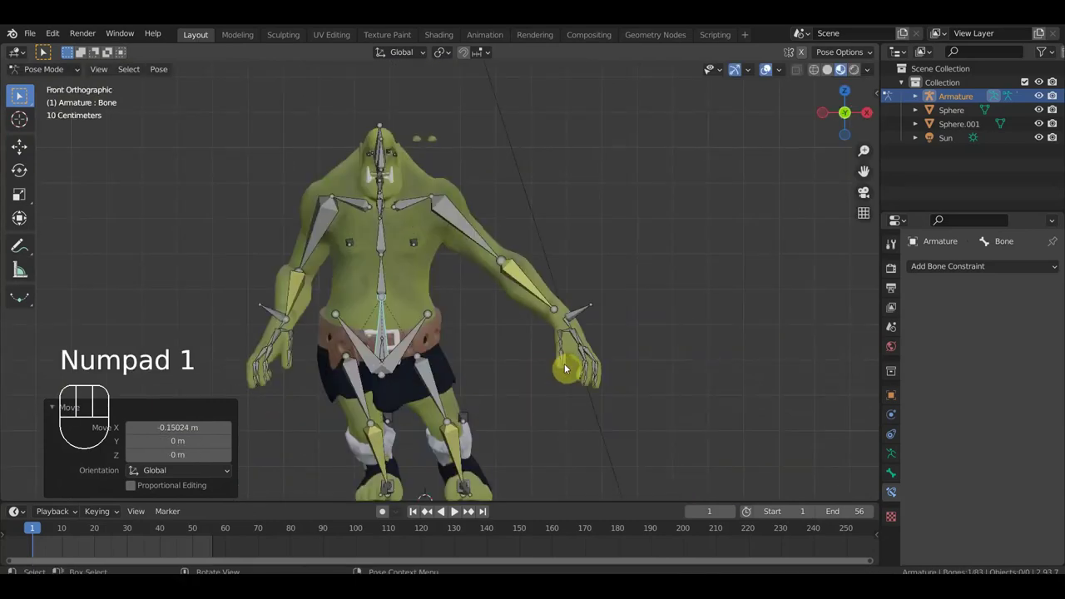
Step: Undo the test moves, return the armature to object mode and save the rigged ogre .blend file
key(ctrl+z)
key(ctrl+z)
key(ctrl+z)
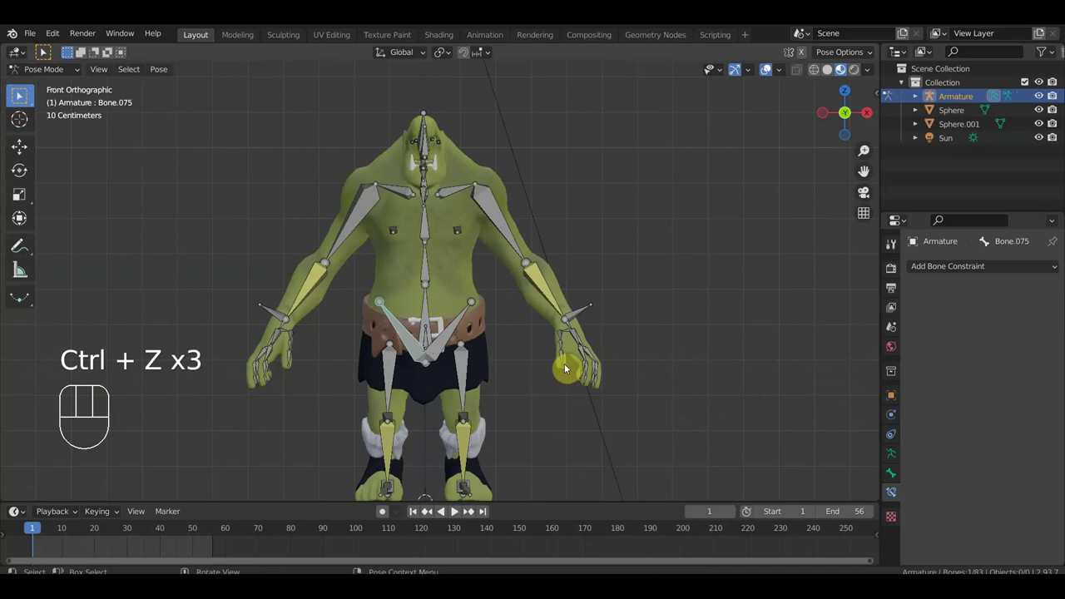
key(ctrl+z)
drag(670, 290, 683, 272)
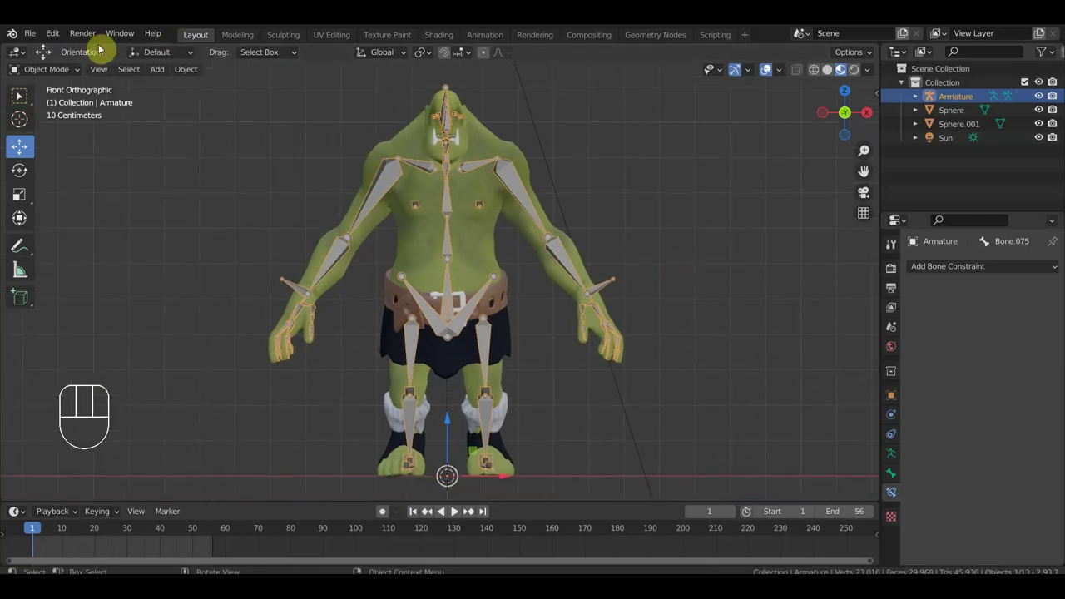
drag(37, 38, 66, 130)
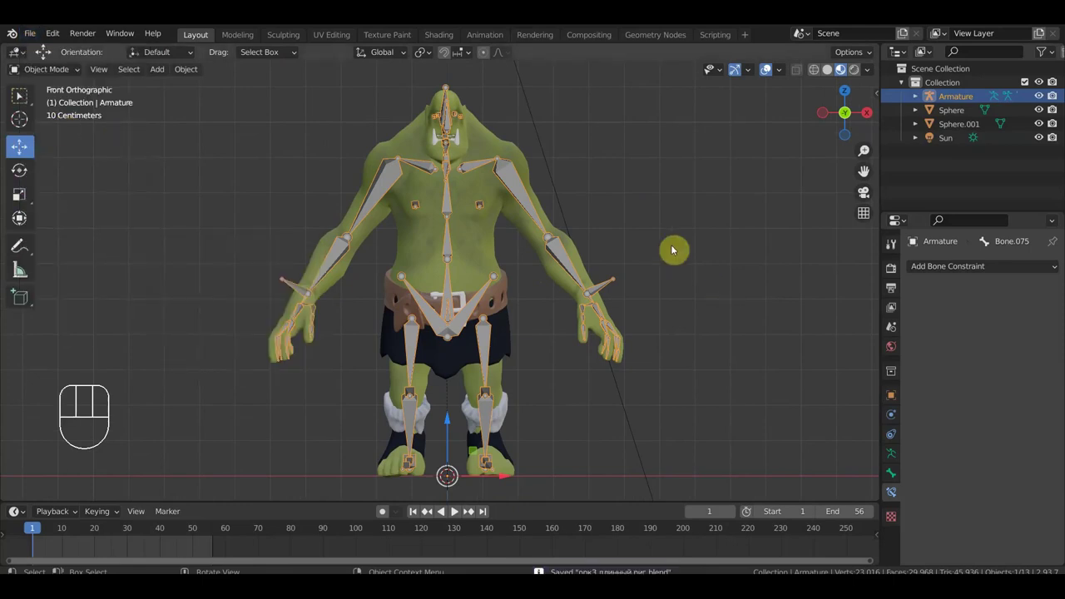